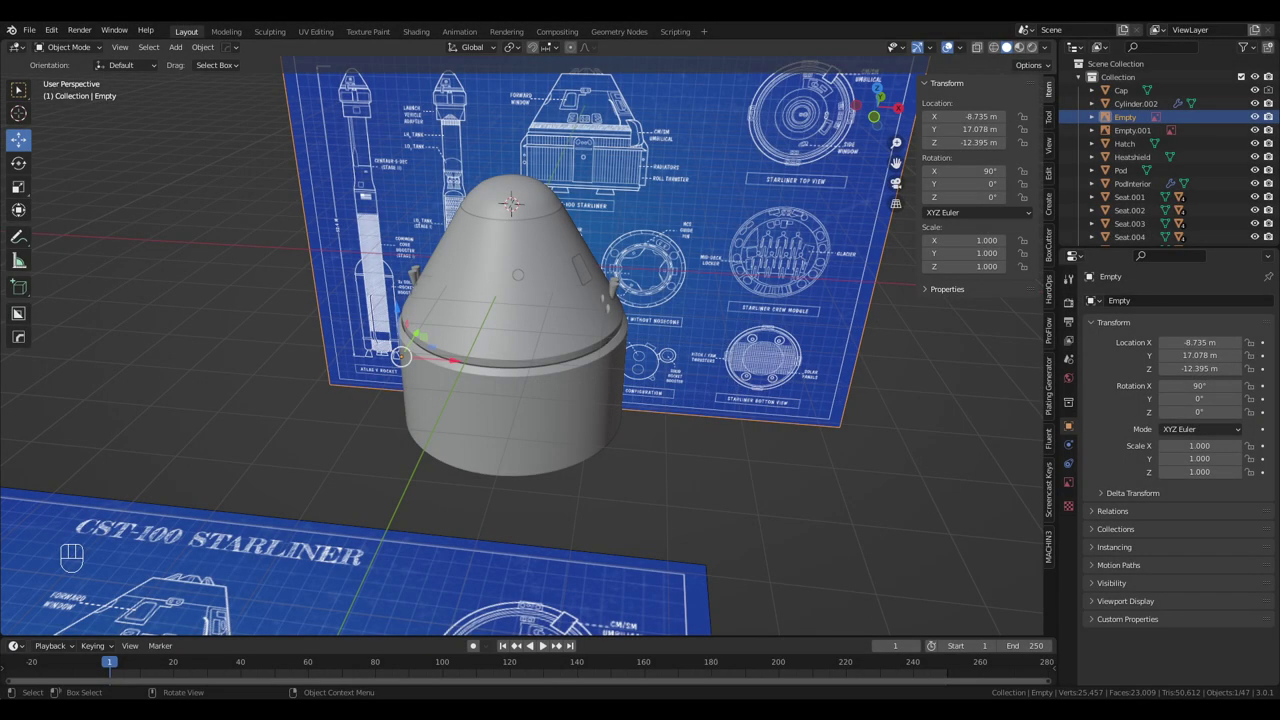
Add a cube and move it beside the capsule's lower body at the radiator area
left_click_drag(184, 47, 336, 105)
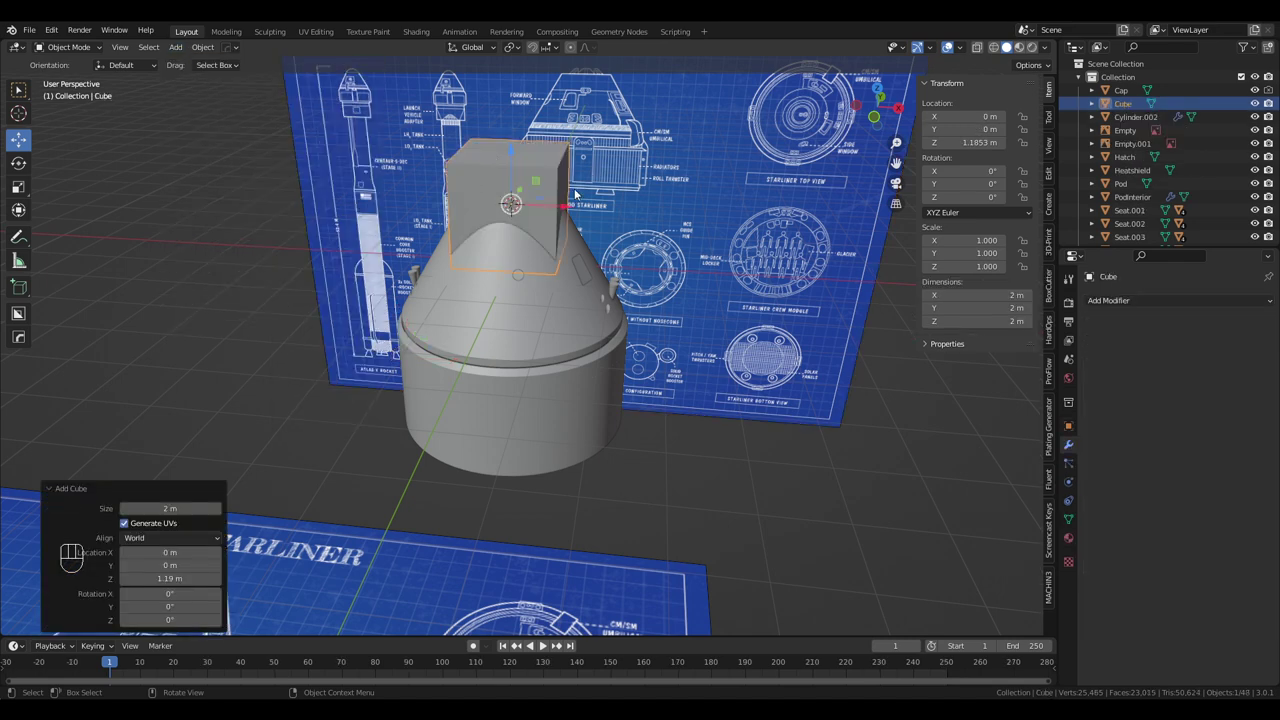
key("KP_5")
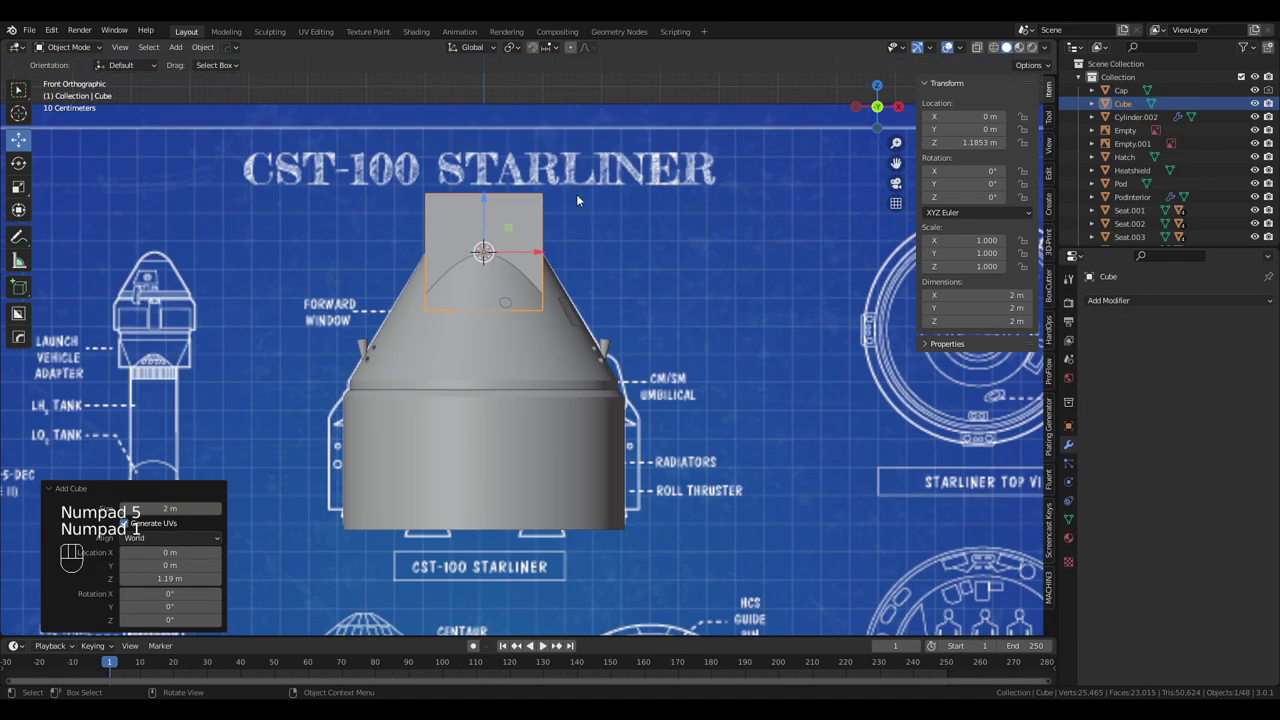
left_click(546, 257)
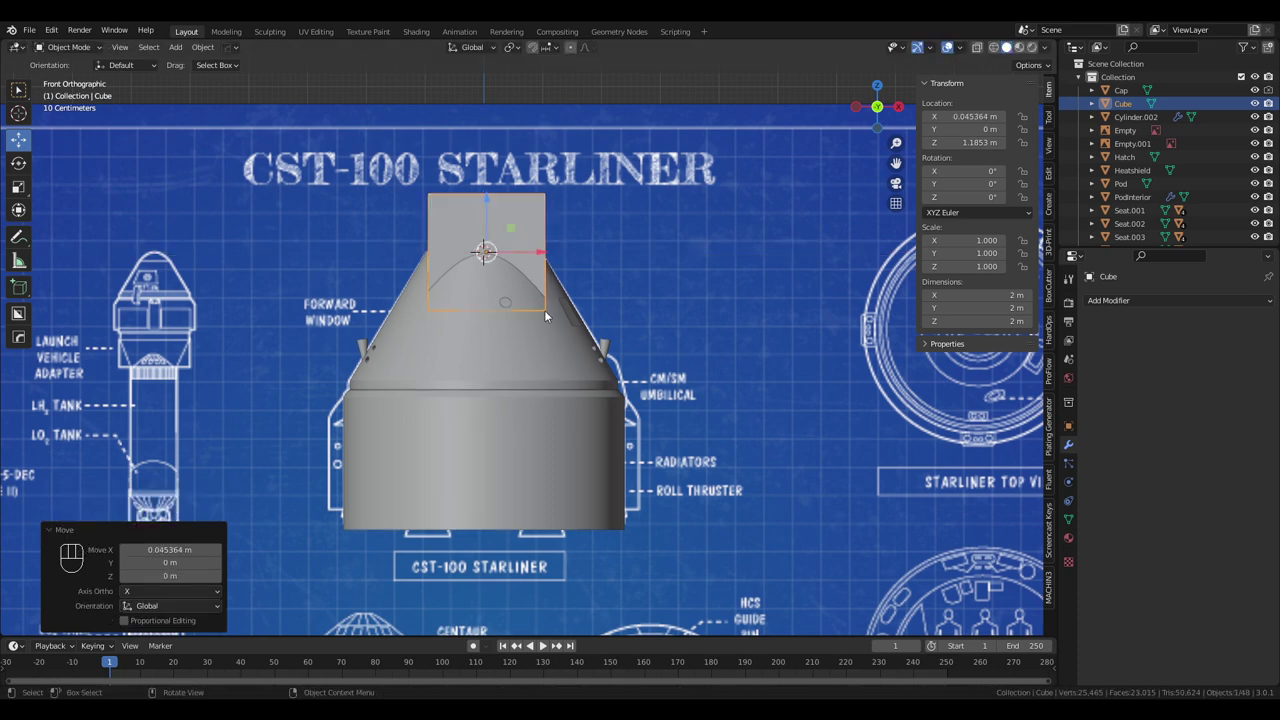
left_click_drag(546, 253, 682, 250)
left_click_drag(630, 199, 639, 411)
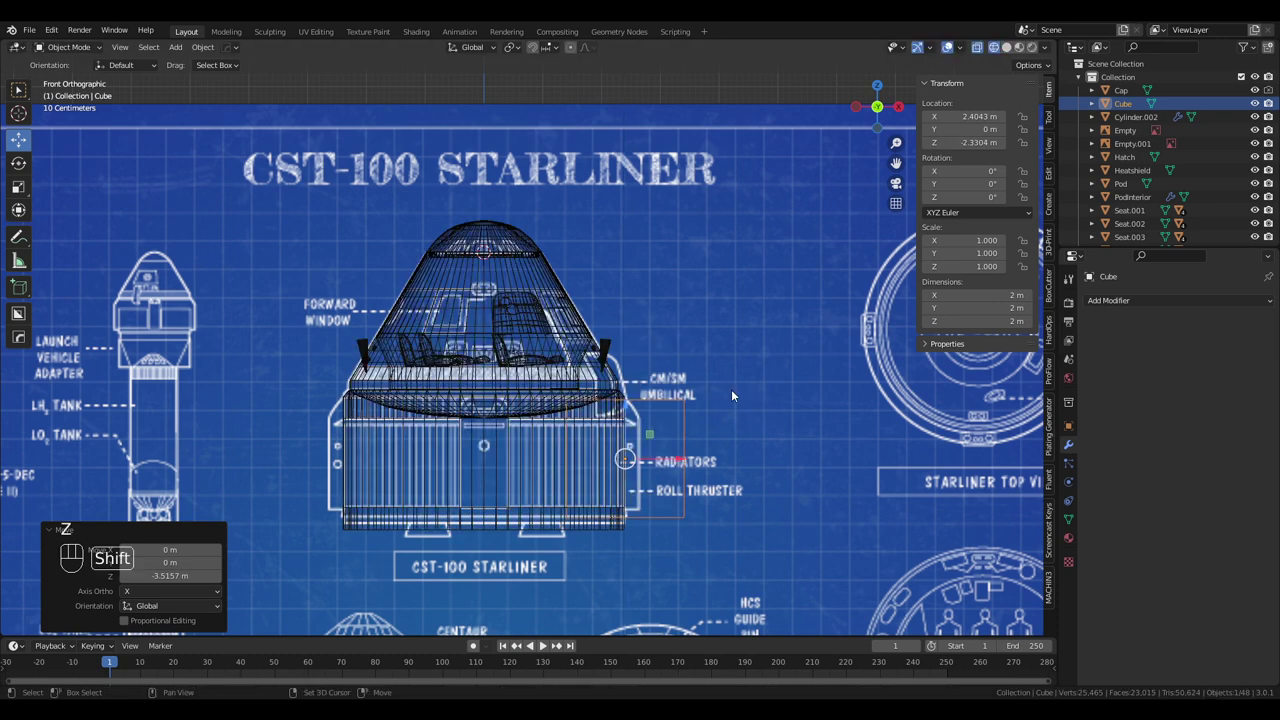
Scale the cube into a thin, tall slab matching the blueprint panel's height and shift it outward
left_click_drag(723, 380, 695, 332)
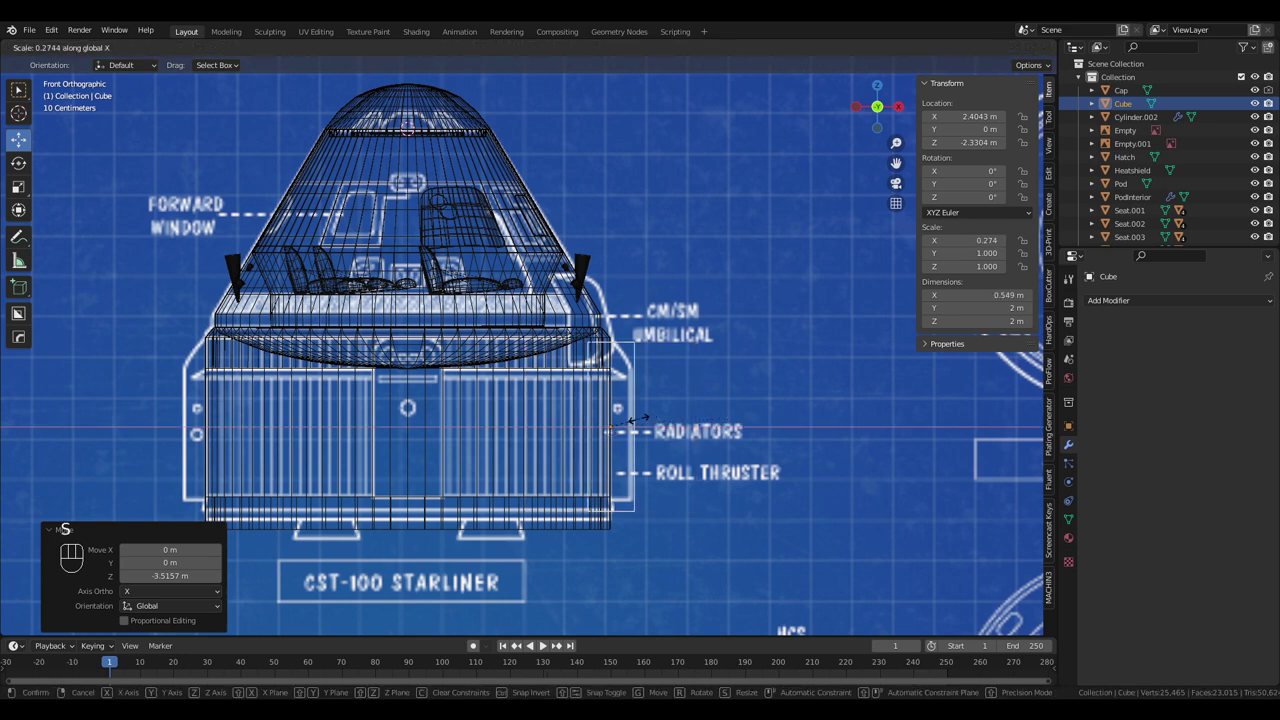
left_click_drag(678, 423, 680, 423)
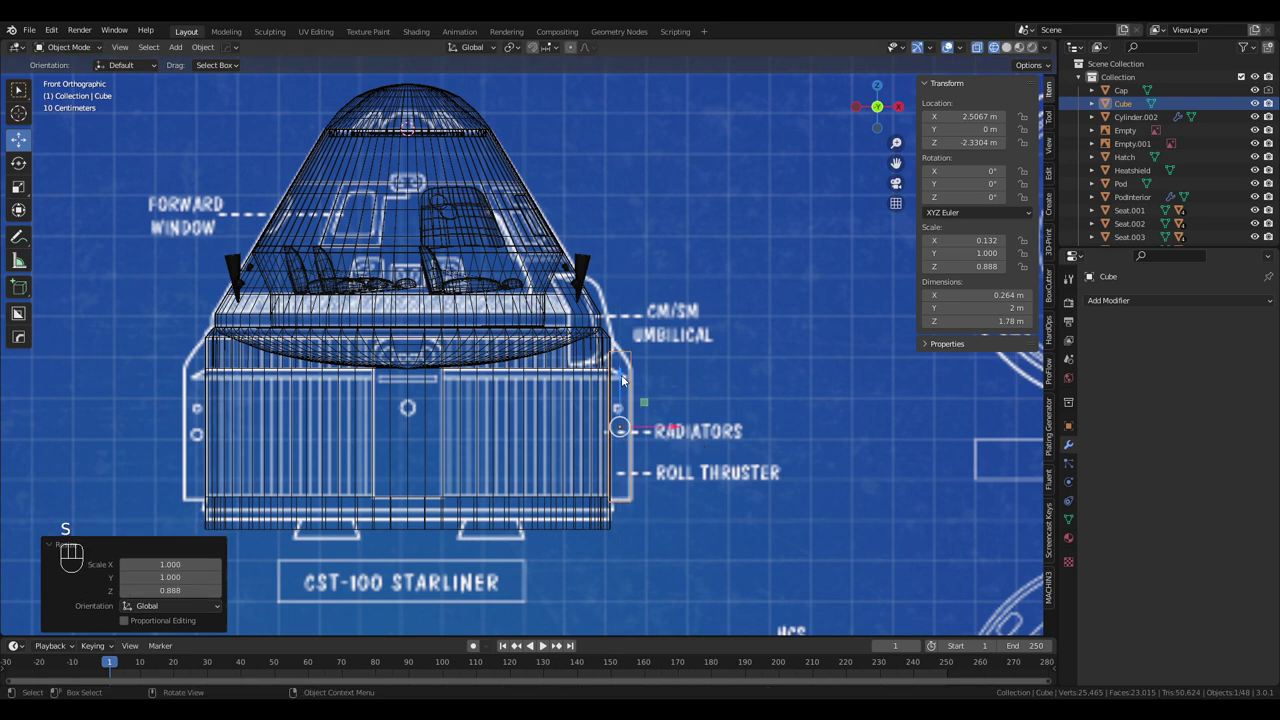
left_click_drag(628, 378, 626, 368)
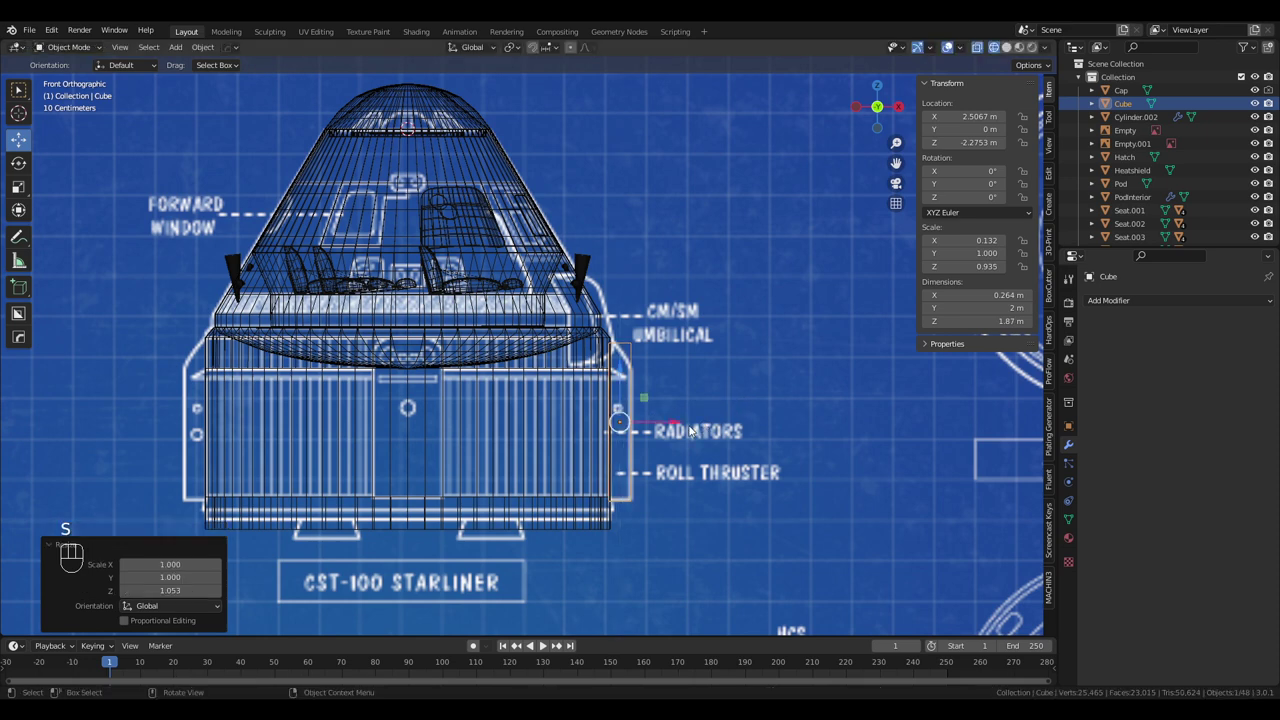
left_click_drag(686, 427, 691, 418)
left_click_drag(723, 418, 670, 447)
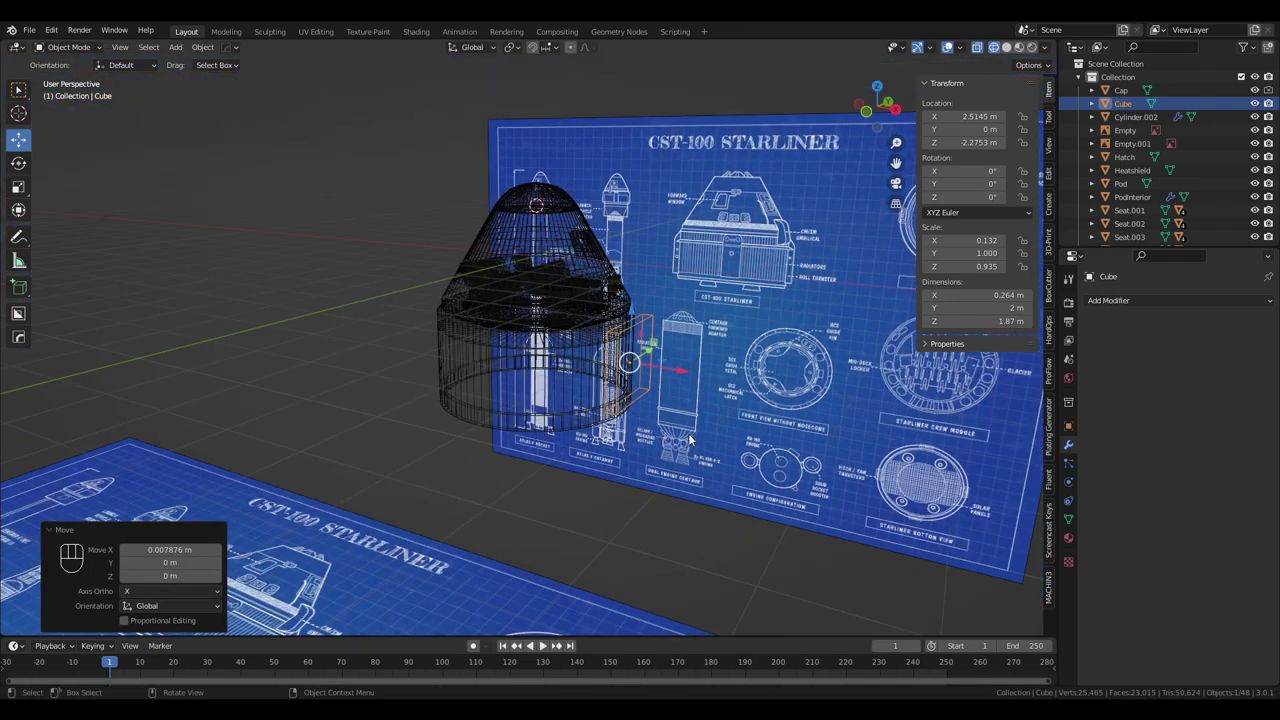
From top view, scale the slab's Y depth to the panel outline and nudge it outward on X
middle_click(708, 431)
middle_click(730, 433)
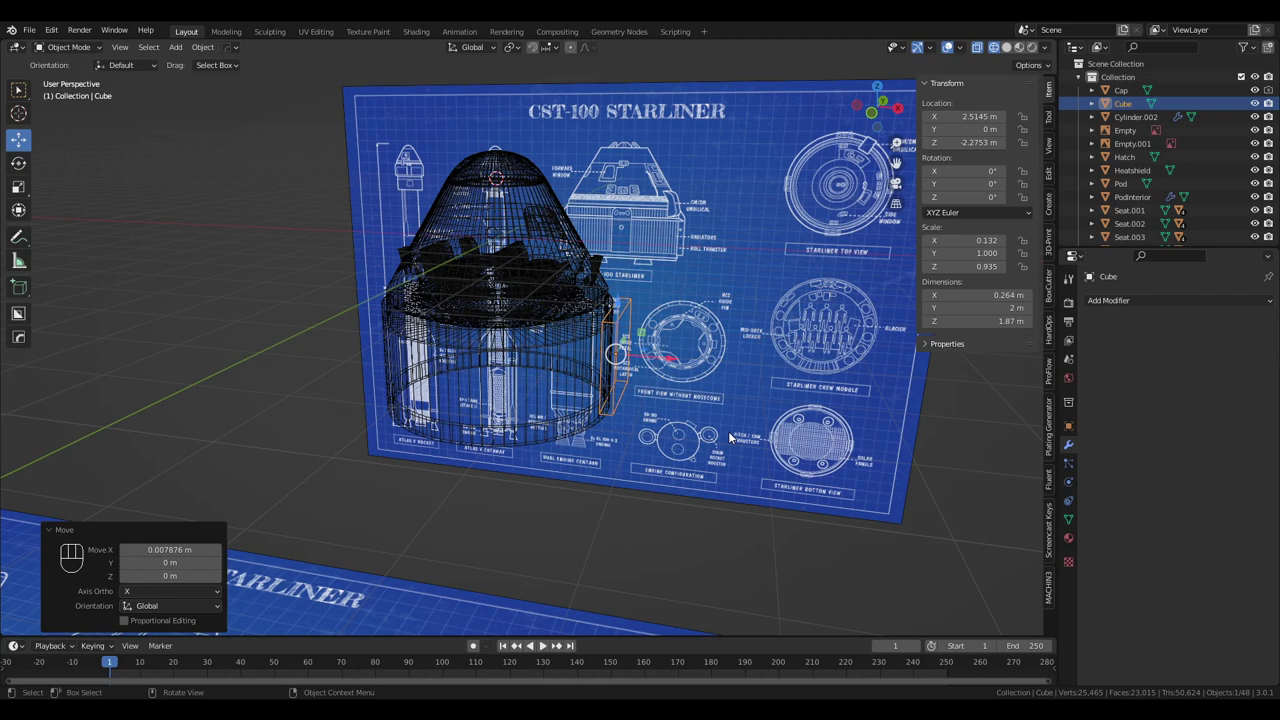
left_click_drag(658, 286, 664, 440)
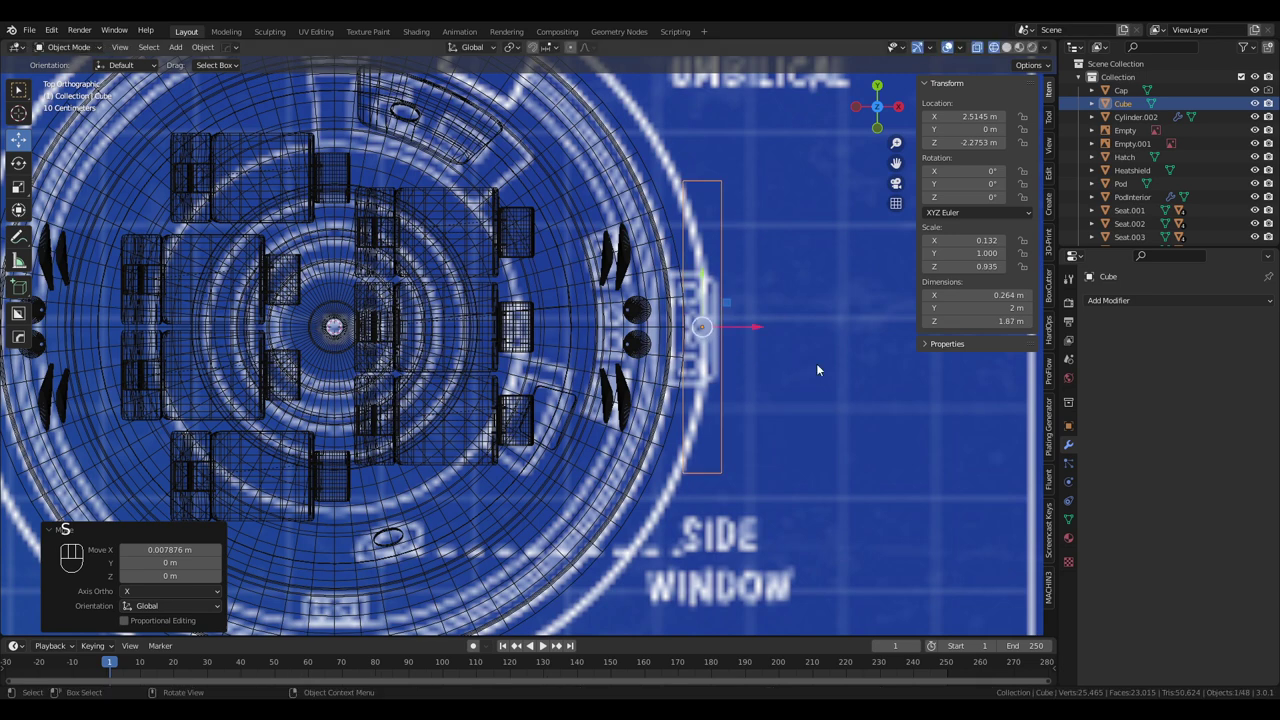
key("s")
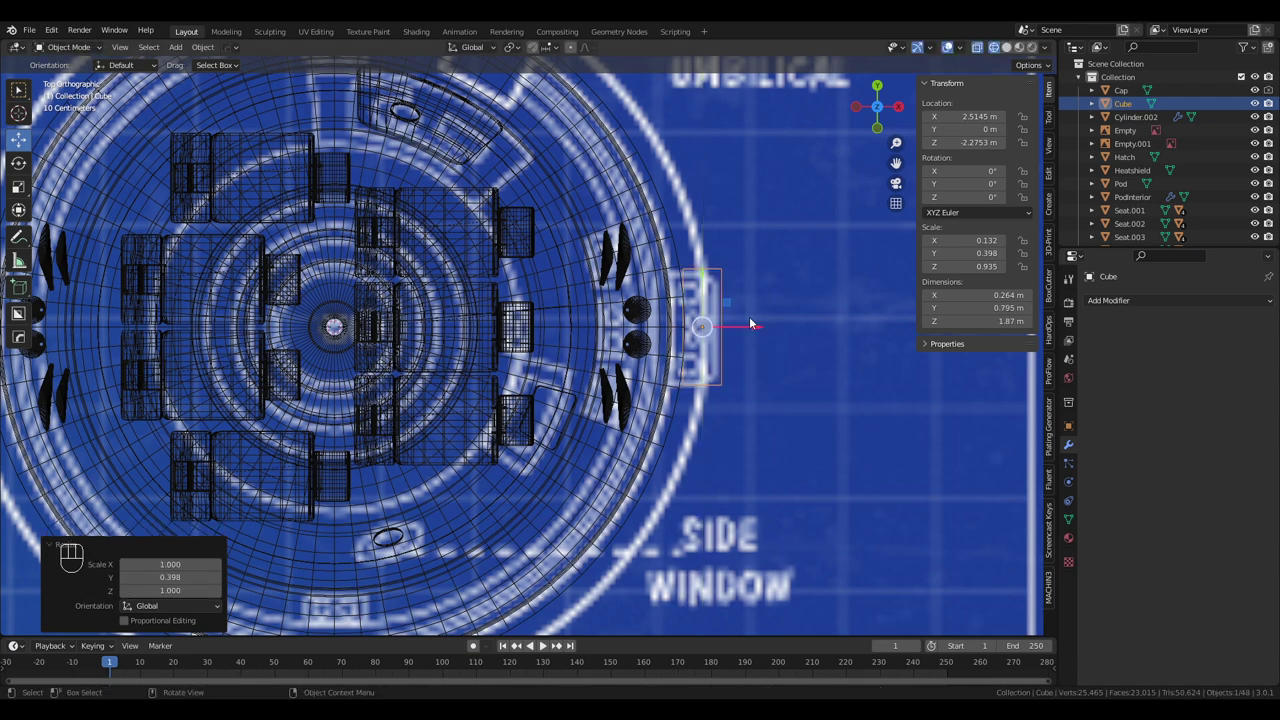
left_click_drag(735, 288, 705, 301)
left_click_drag(710, 301, 639, 308)
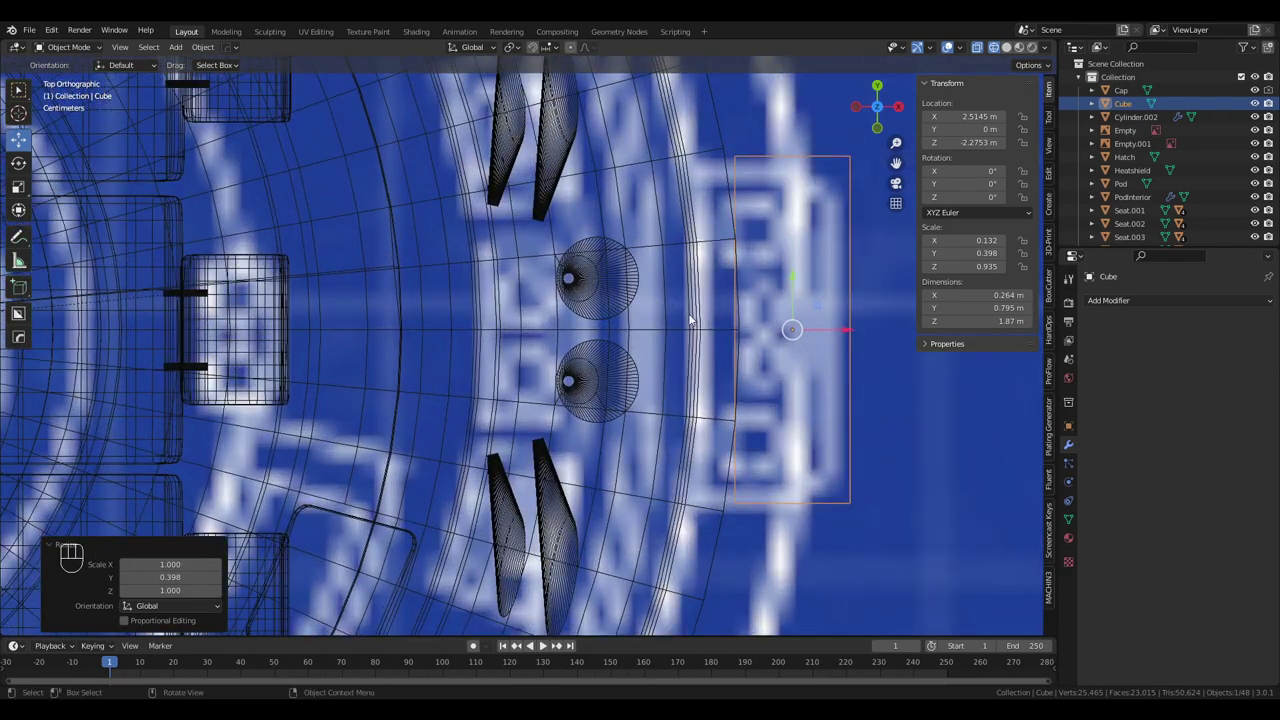
left_click_drag(712, 317, 657, 330)
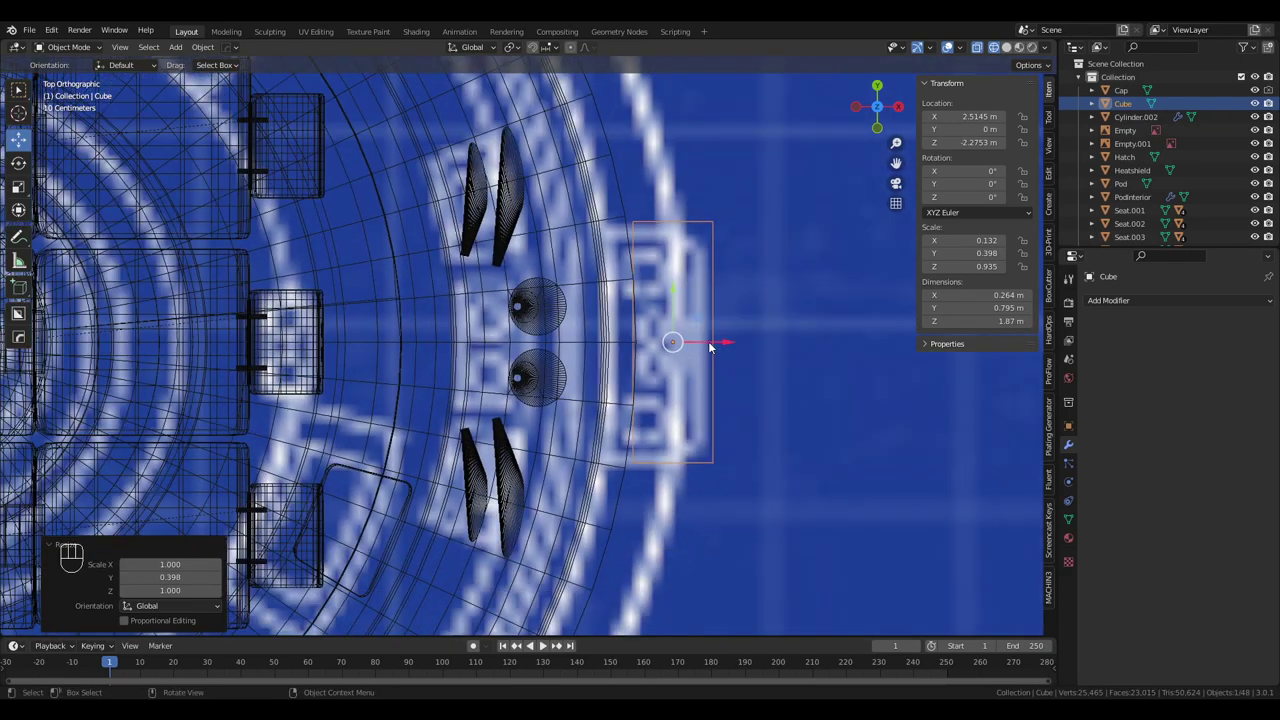
left_click_drag(731, 345, 738, 342)
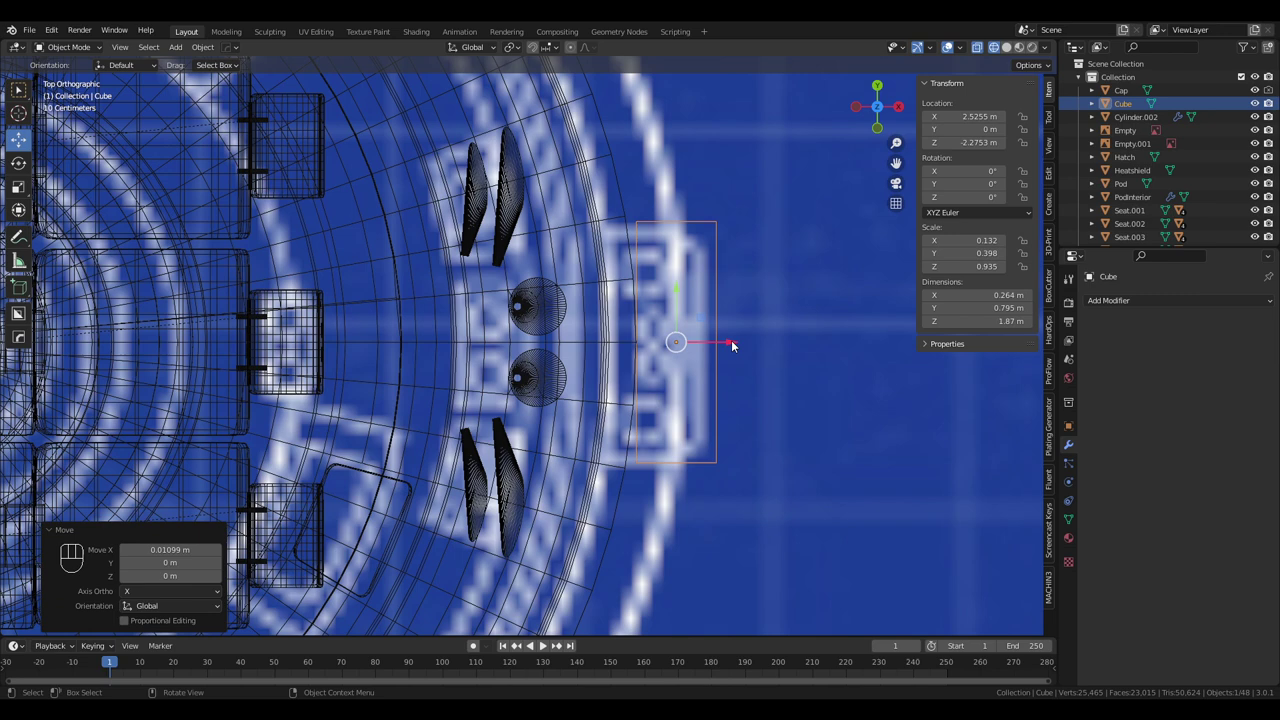
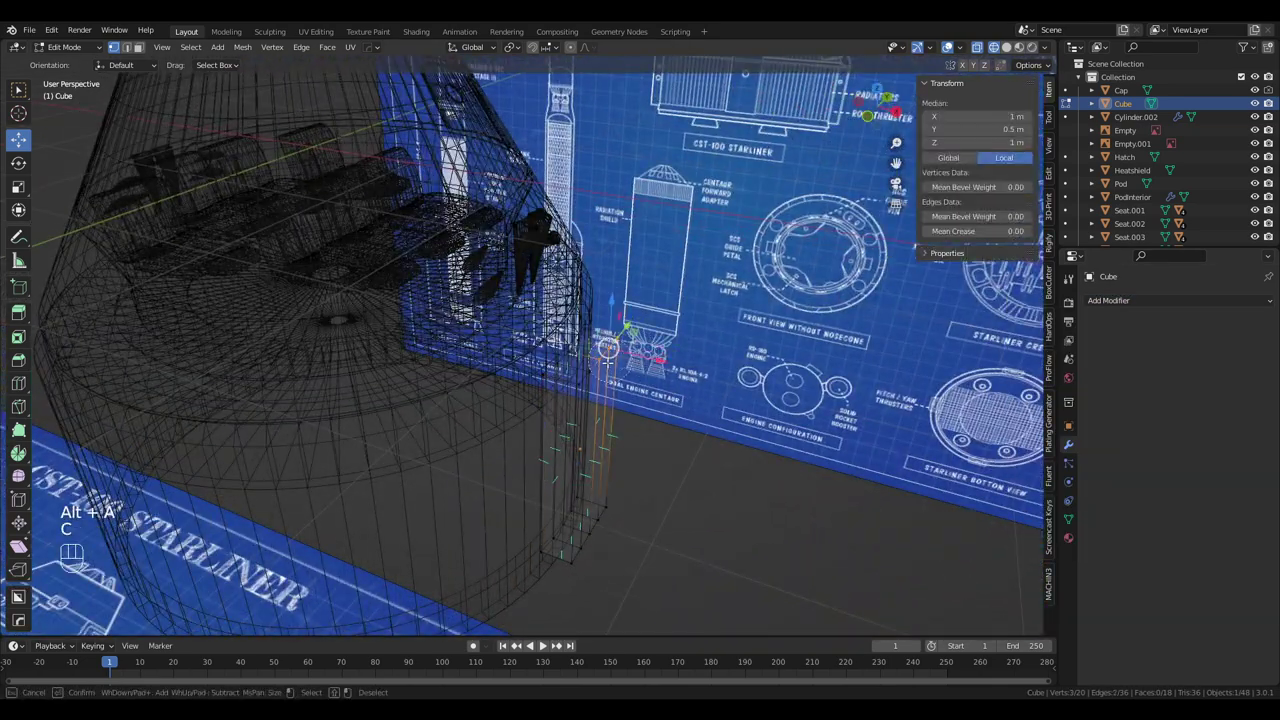
Switch to a straight-on front orthographic view of the block
key("KP_5")
key("KP_1")
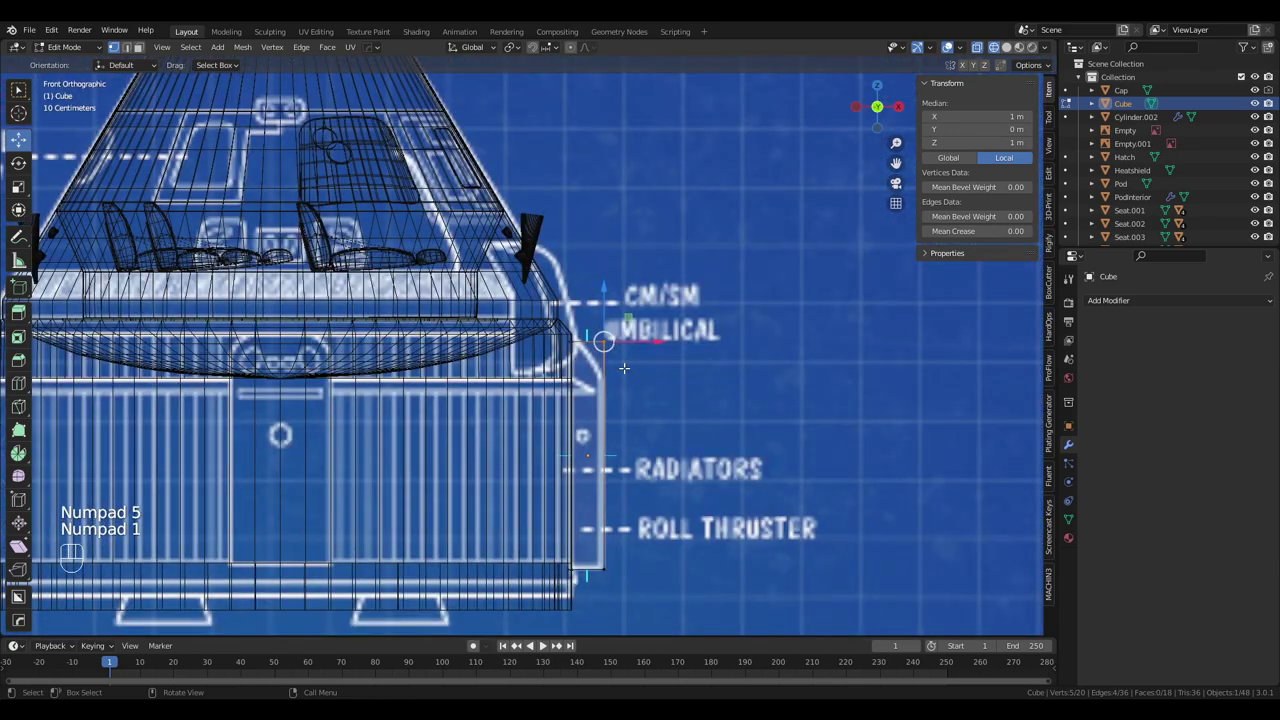
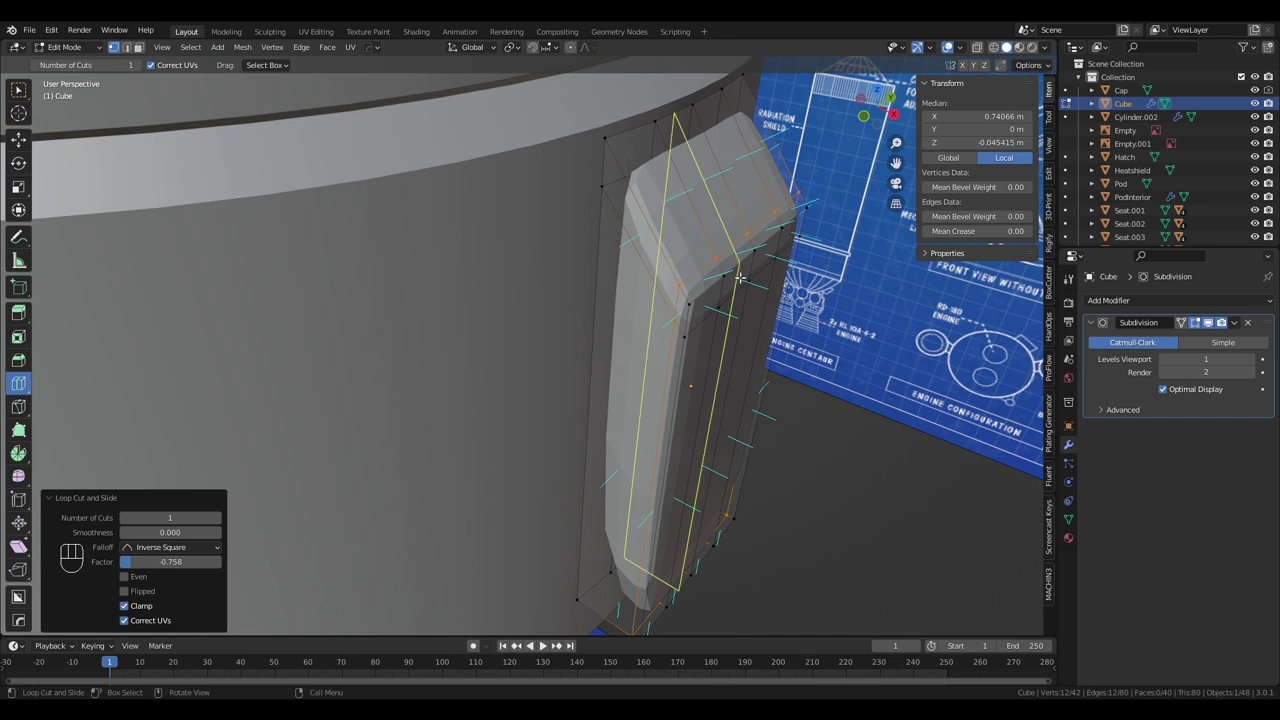
In Object Mode, enable Auto Smooth for the panel's mesh under Normals
key("Tab")
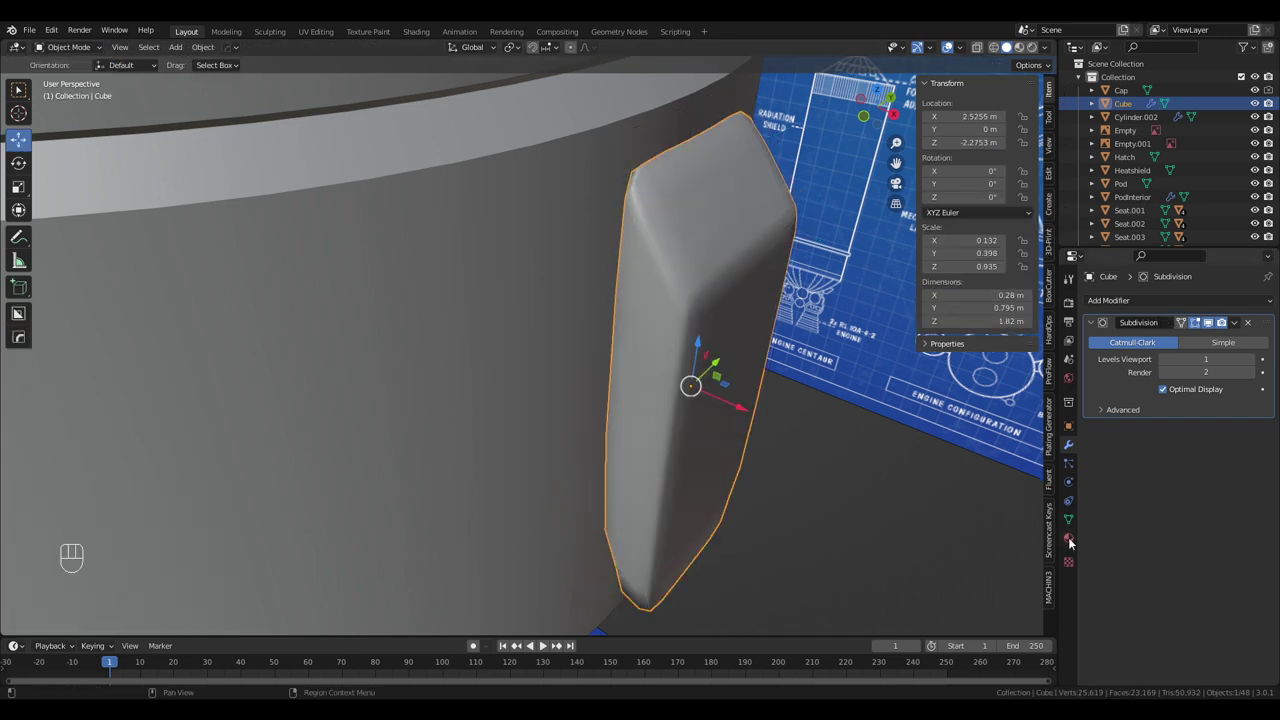
left_click(1067, 517)
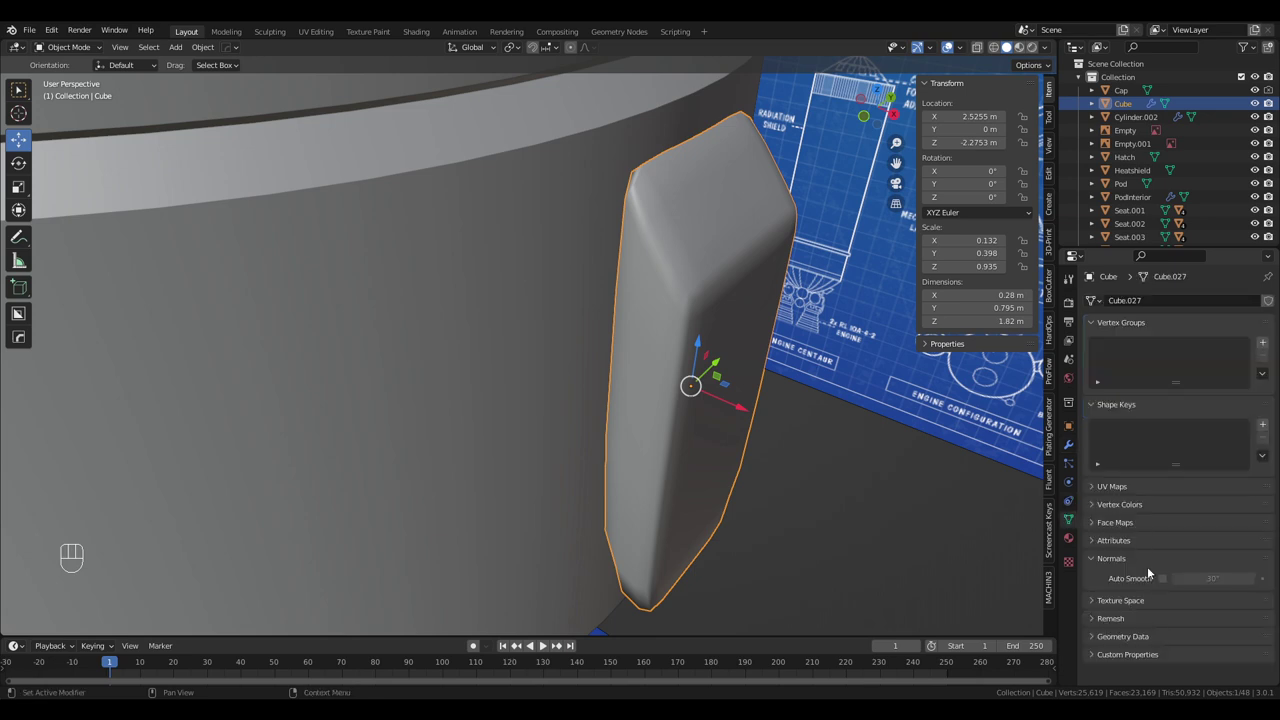
left_click_drag(1166, 583, 1132, 547)
left_click_drag(784, 460, 802, 457)
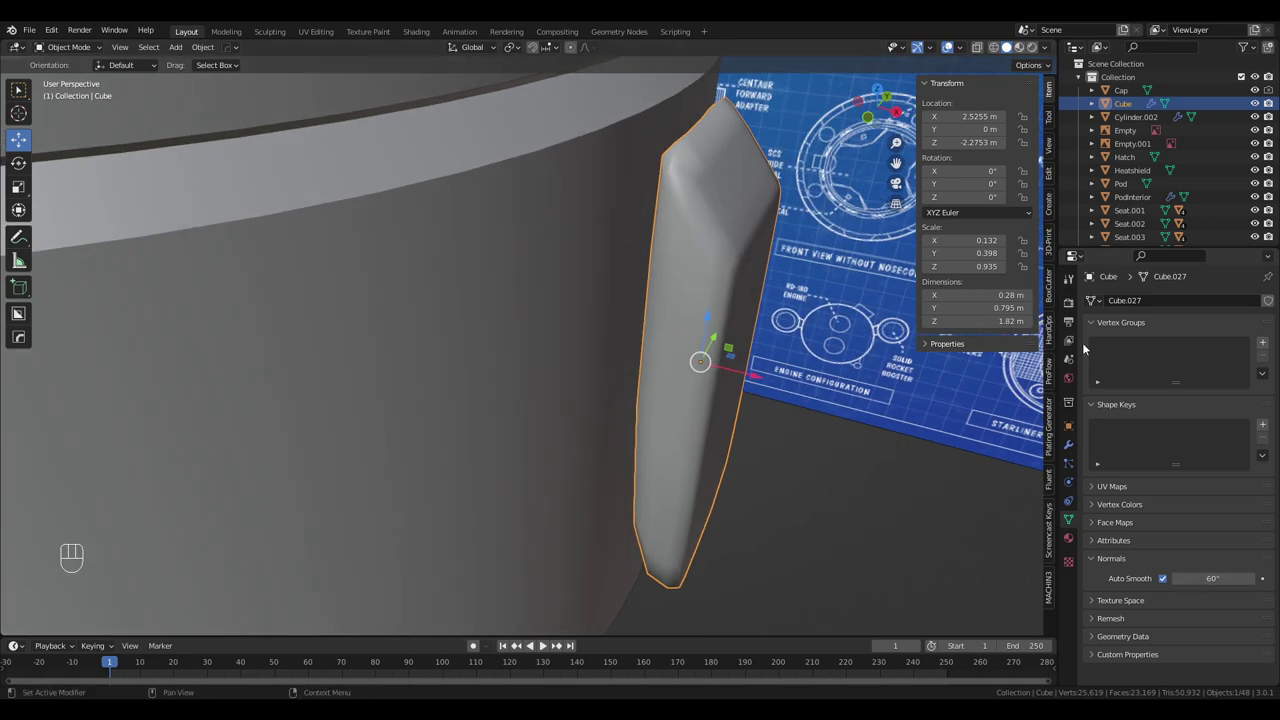
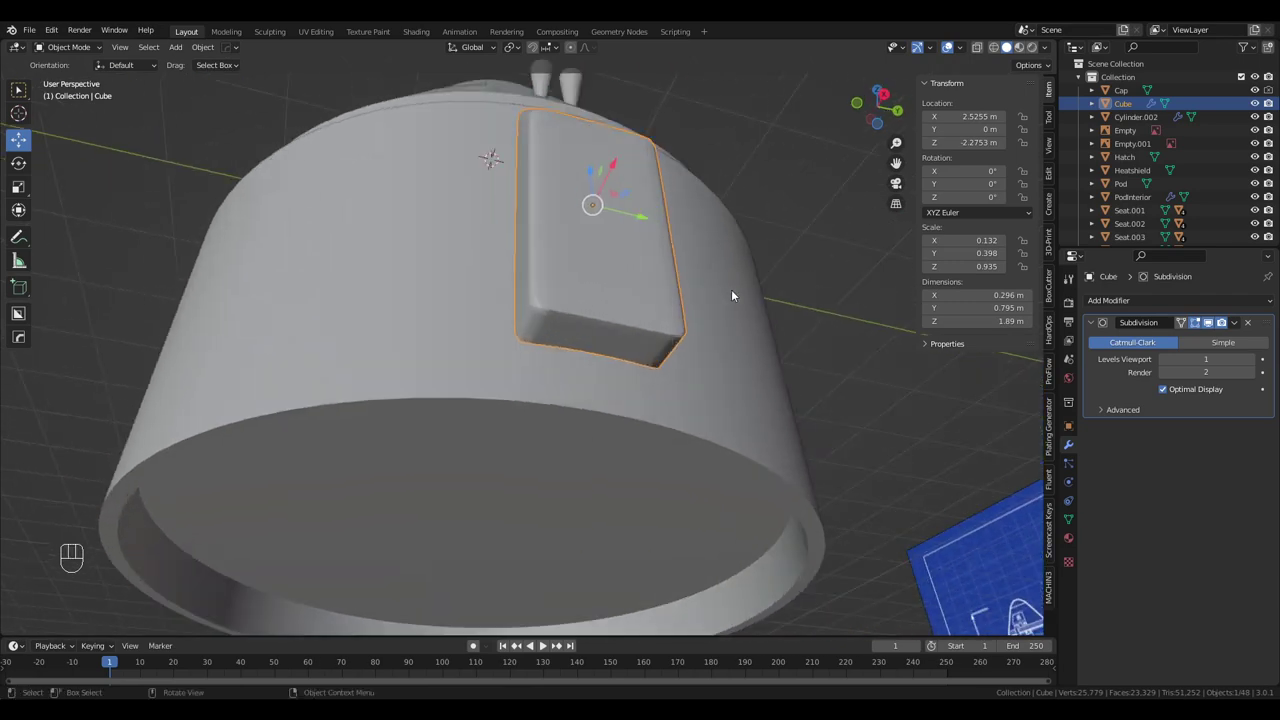
left_click_drag(742, 295, 750, 313)
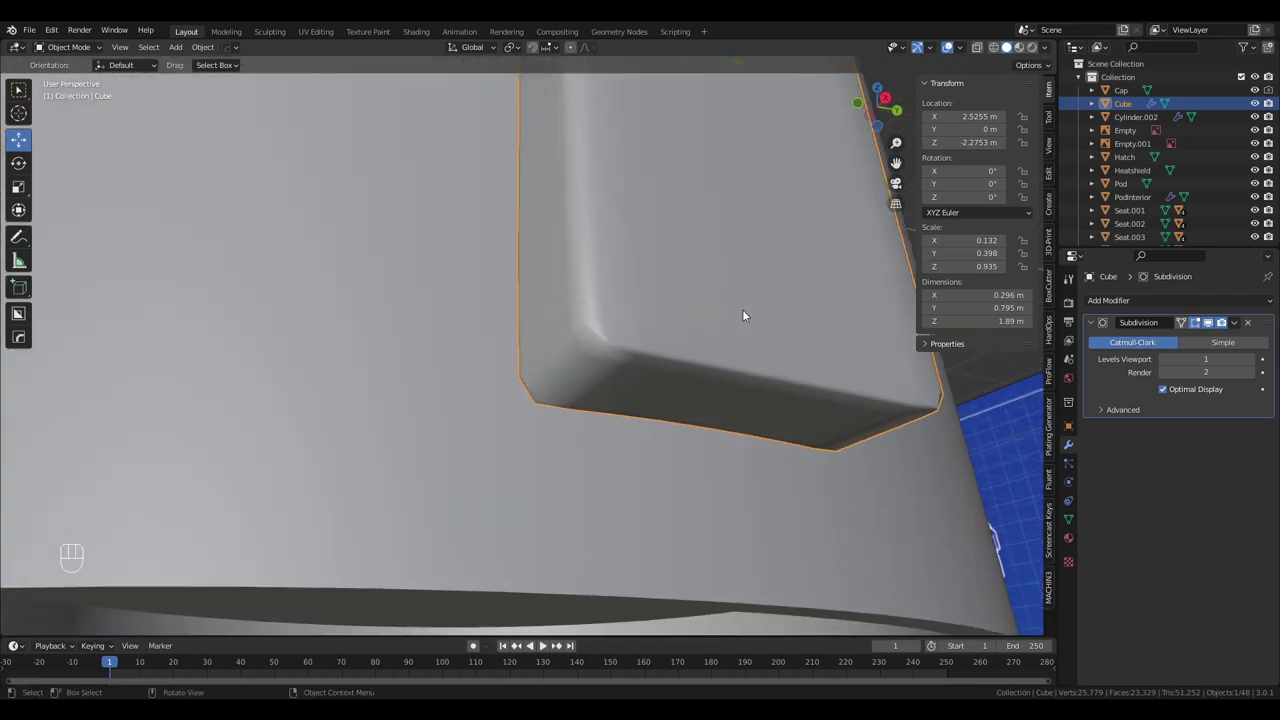
middle_click(746, 315)
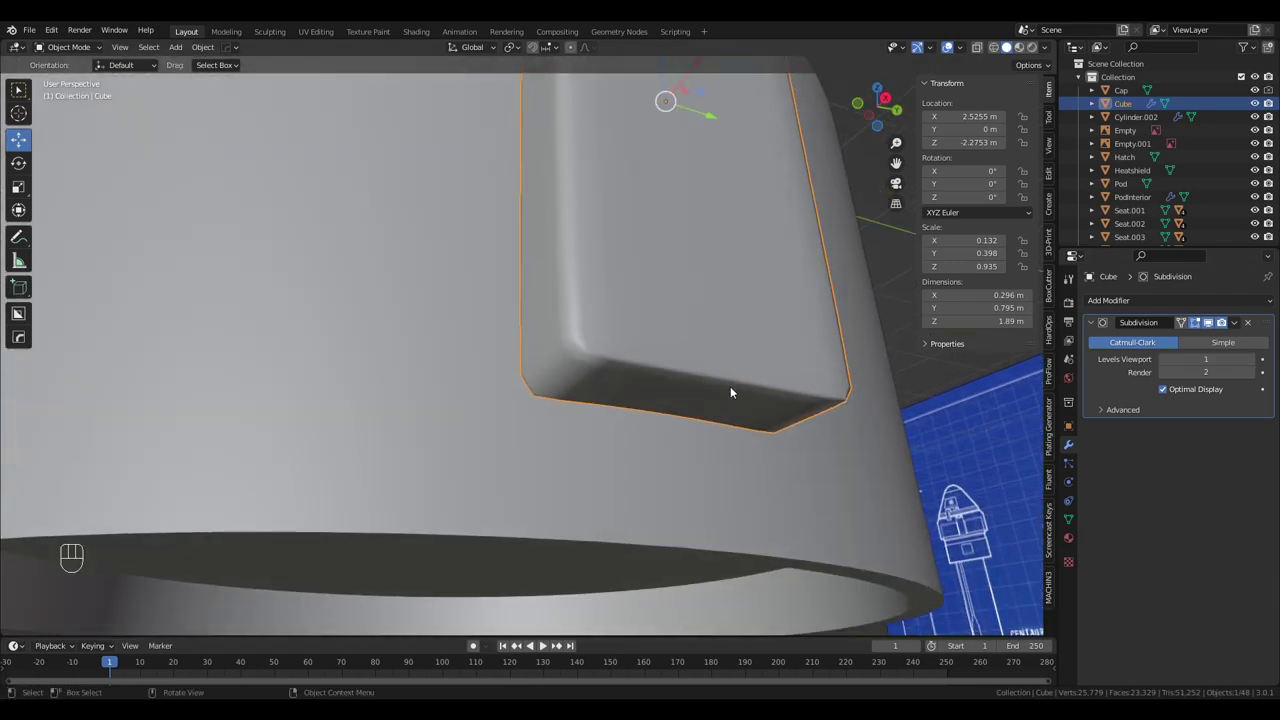
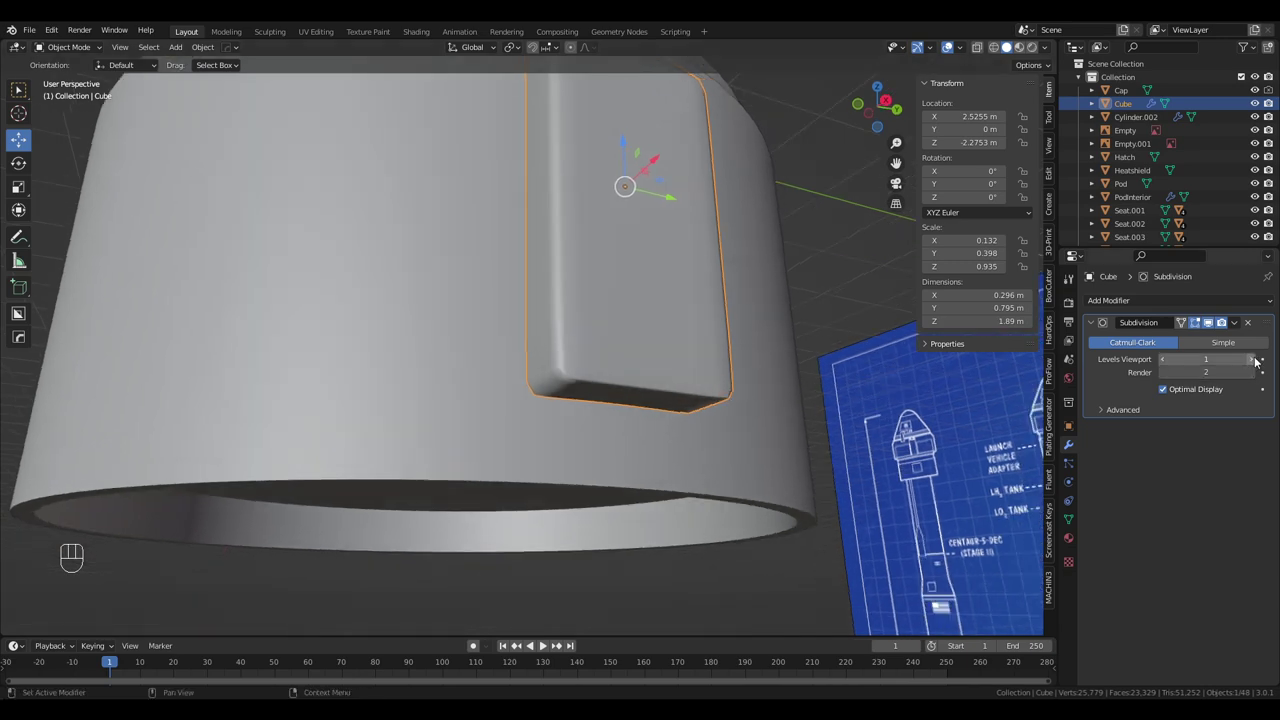
left_click(1260, 357)
left_click_drag(676, 286, 658, 258)
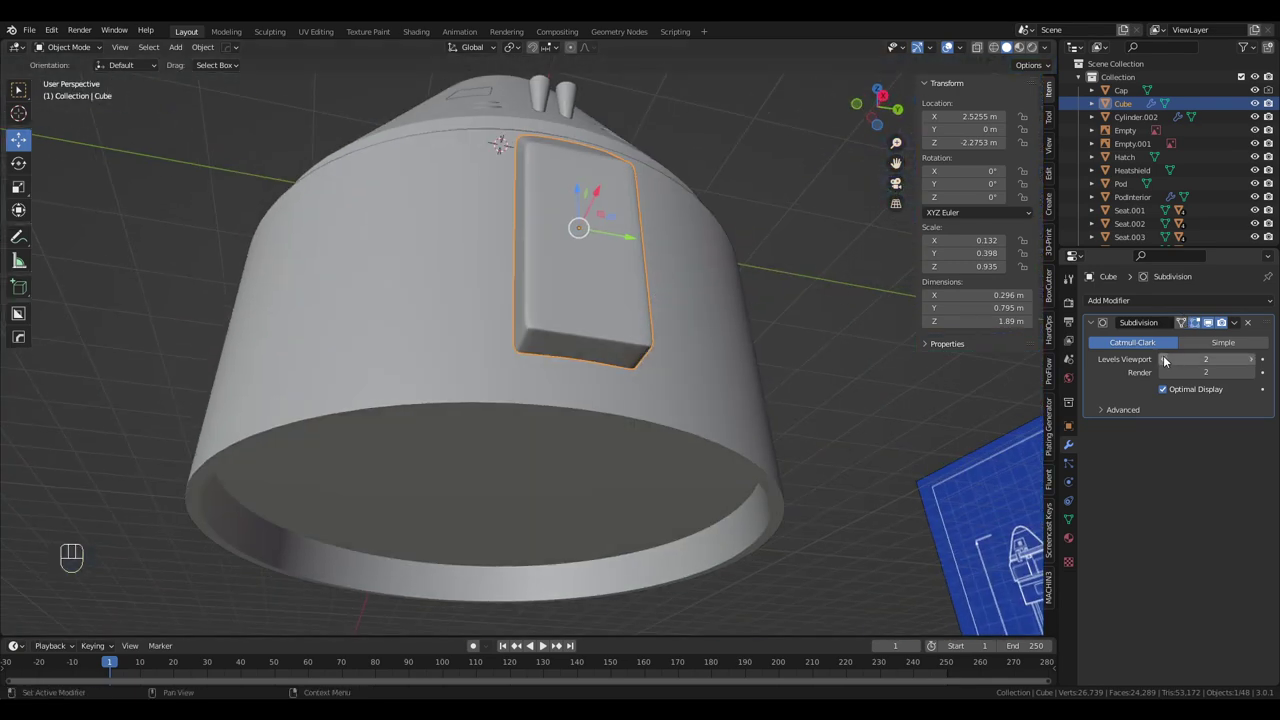
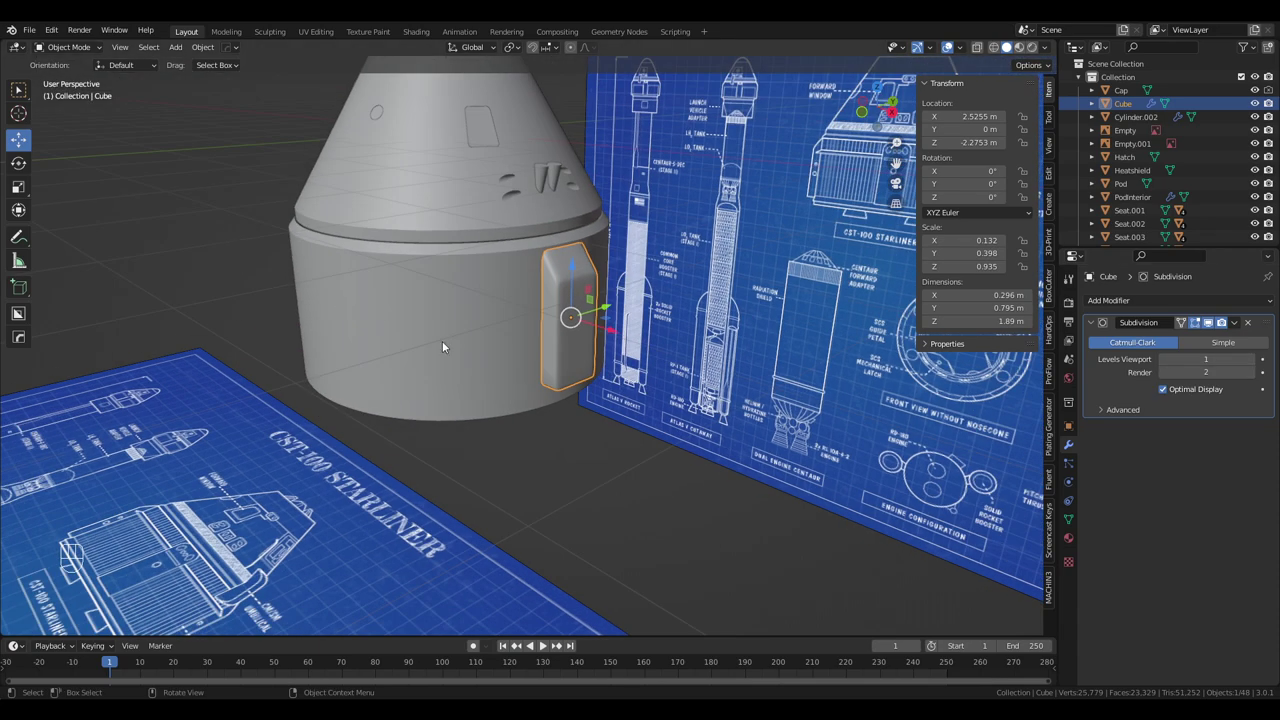
left_click_drag(517, 362, 553, 378)
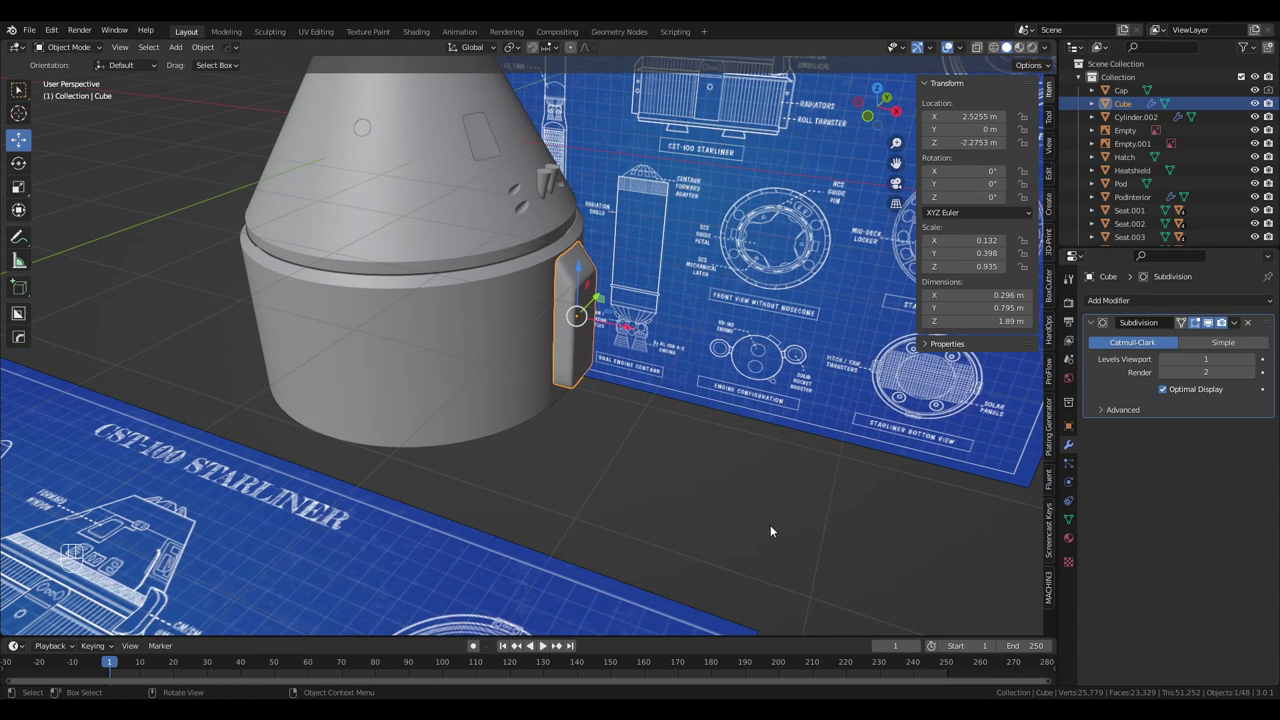
key("Tab")
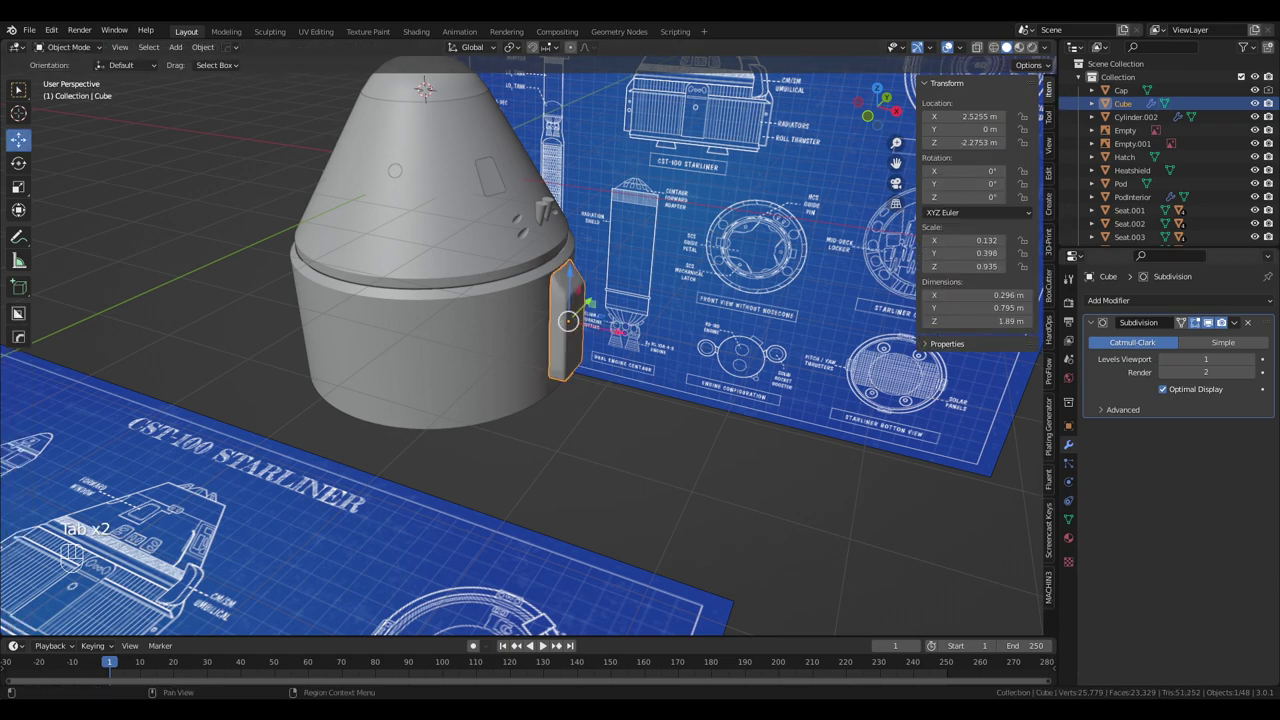
left_click_drag(471, 370, 557, 410)
middle_click(560, 408)
left_click_drag(562, 416, 509, 416)
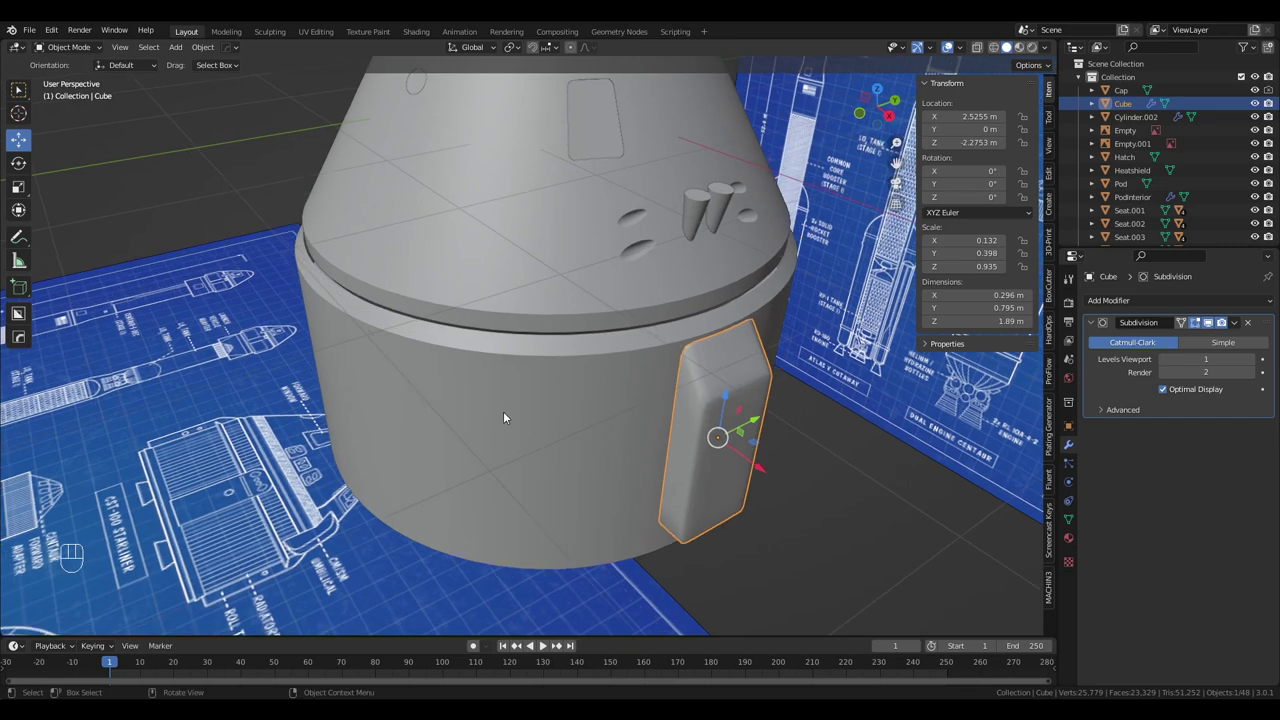
left_click_drag(510, 416, 502, 382)
left_click_drag(490, 371, 453, 252)
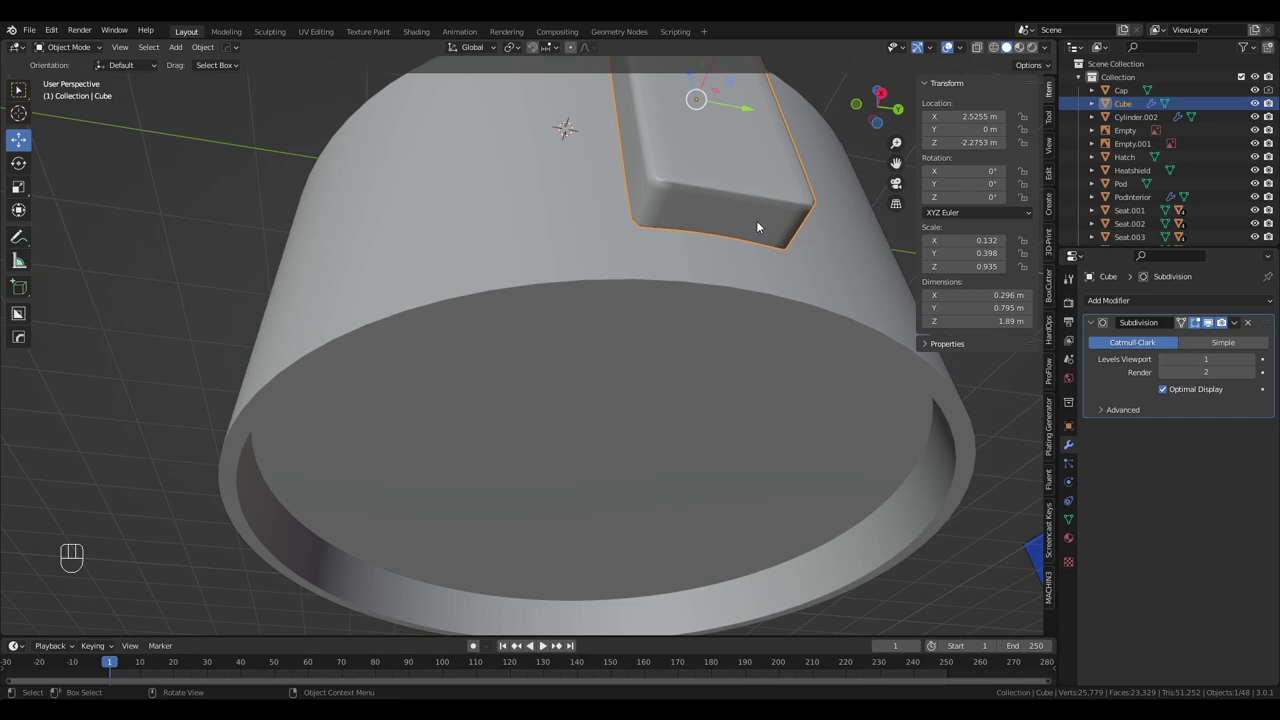
left_click_drag(703, 241, 710, 331)
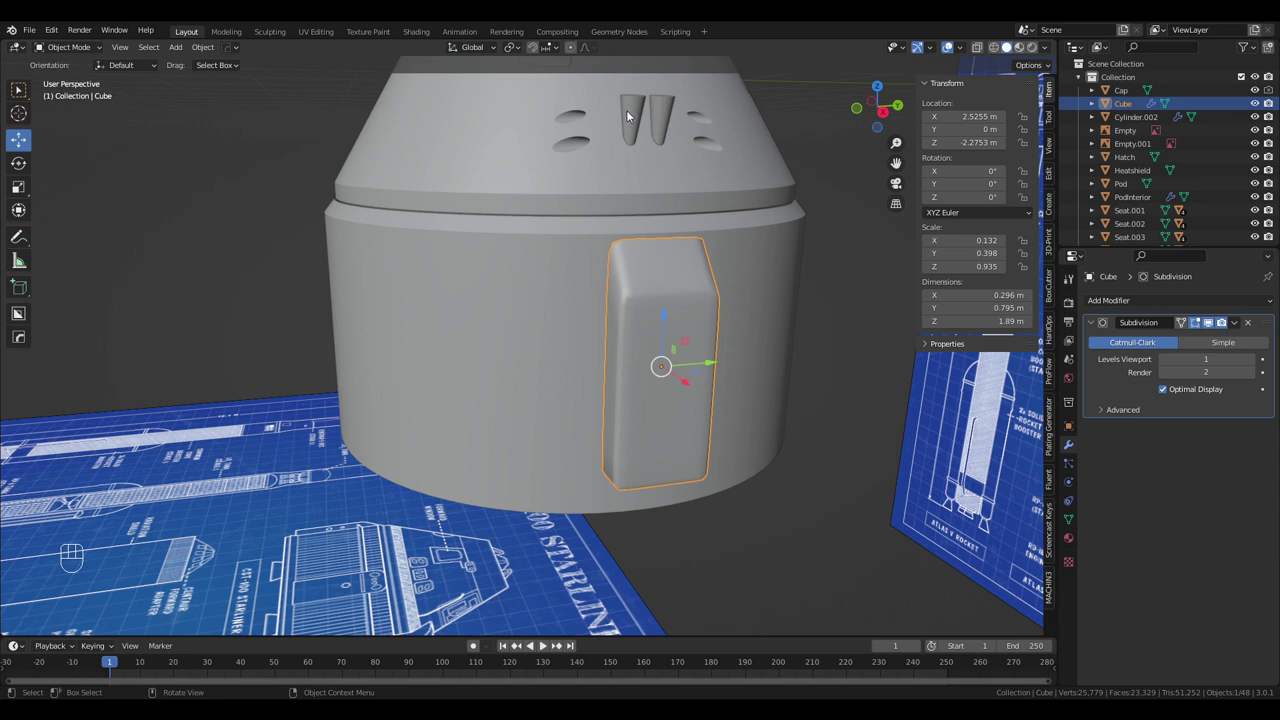
Apply the pod's scale and add a supporting edge loop near its bottom in Edit Mode
key("ctrl+a")
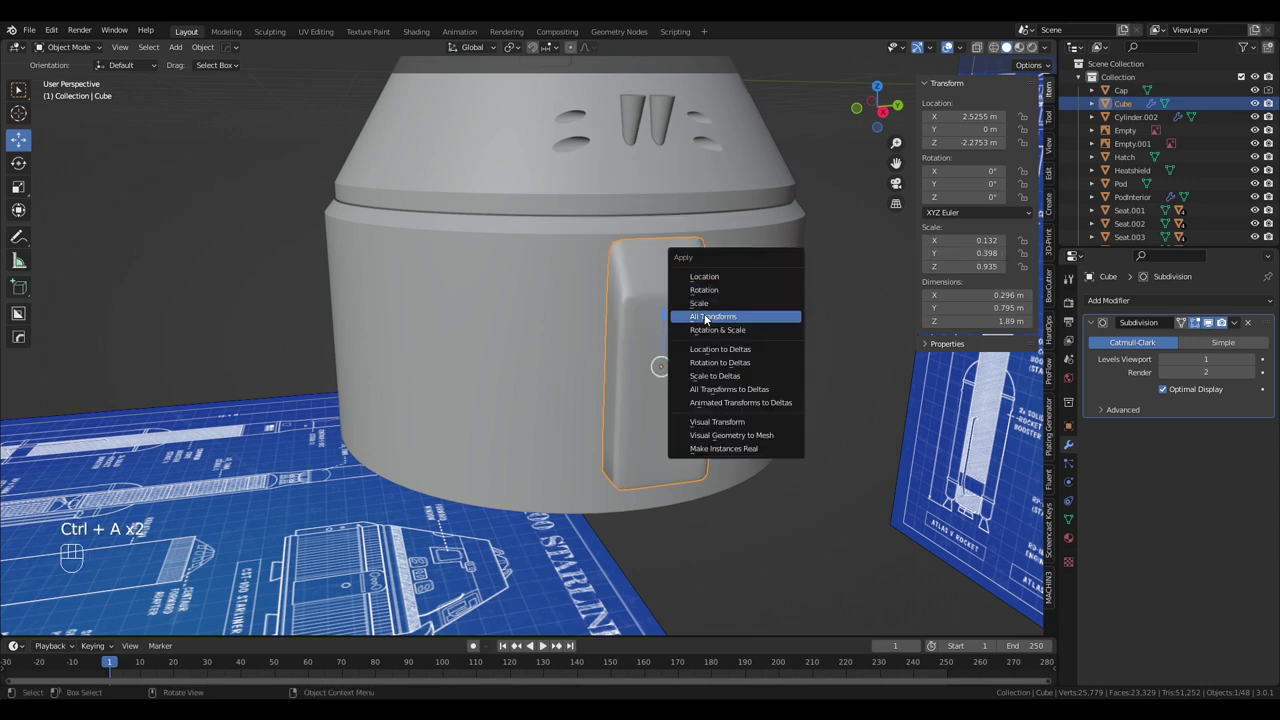
left_click_drag(745, 295, 734, 228)
key("Tab")
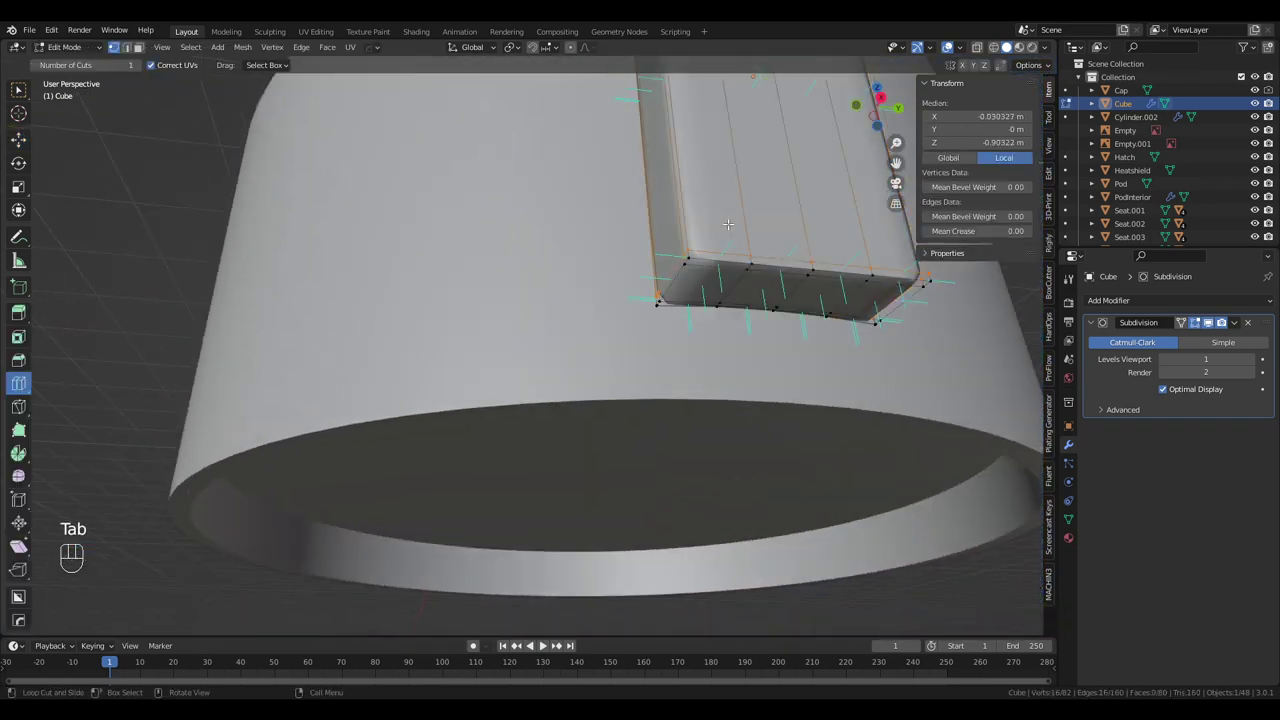
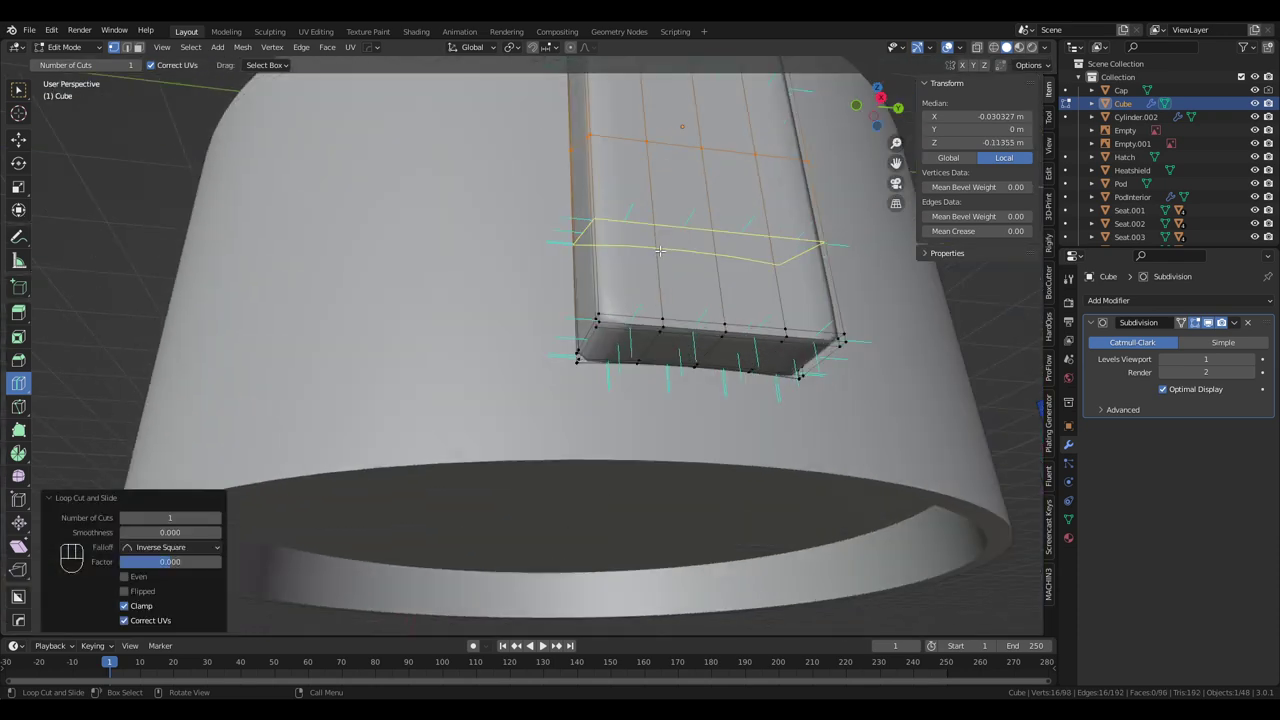
key("ctrl+z")
key("Tab")
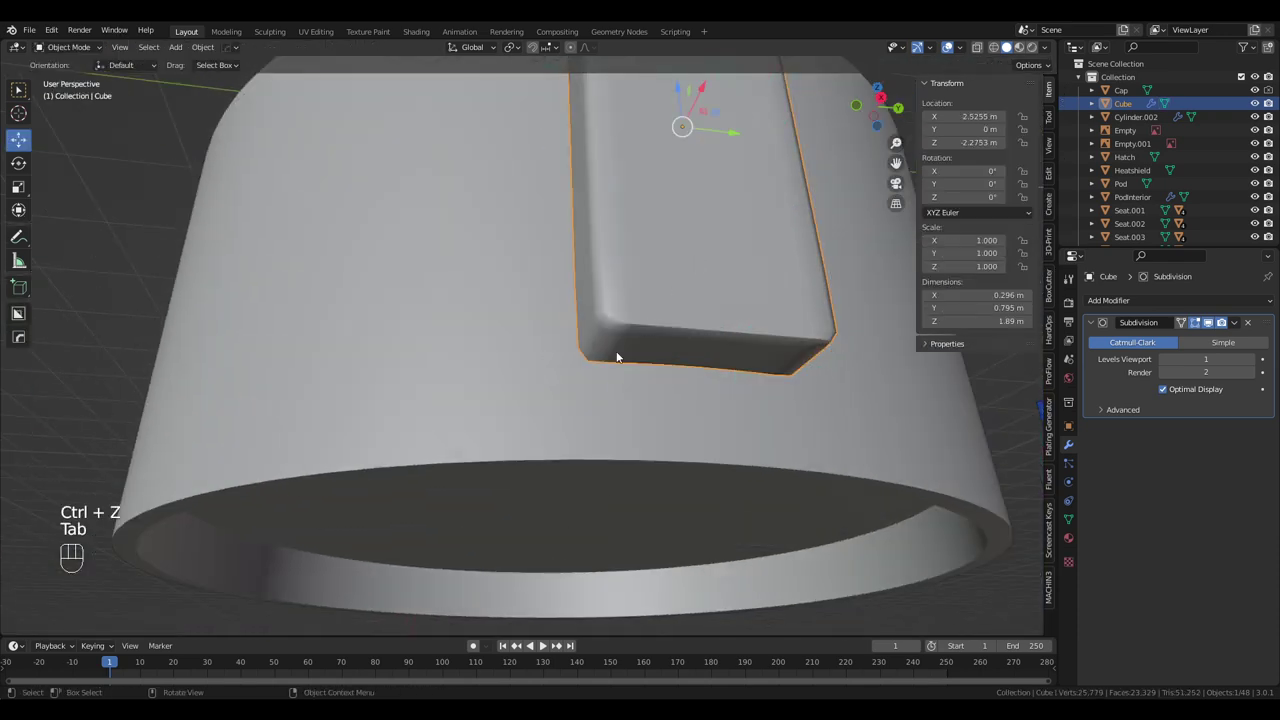
Orbit to look under the side pod
left_click_drag(635, 355, 663, 345)
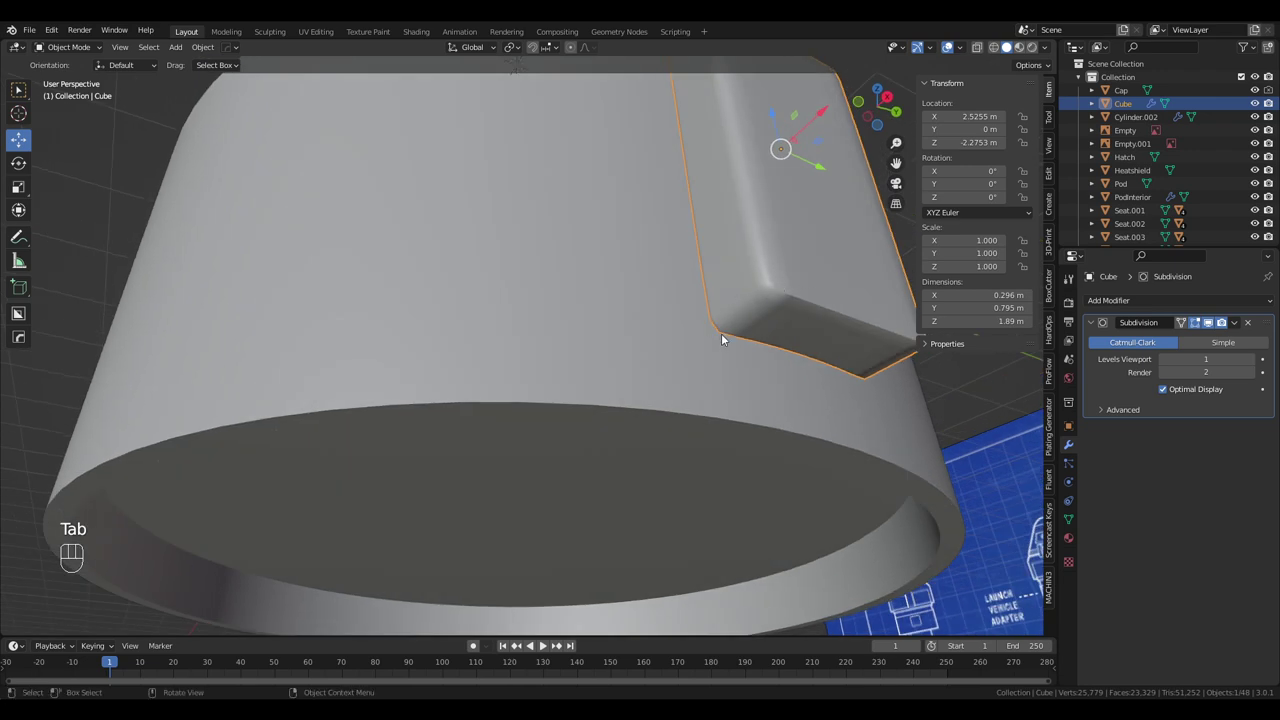
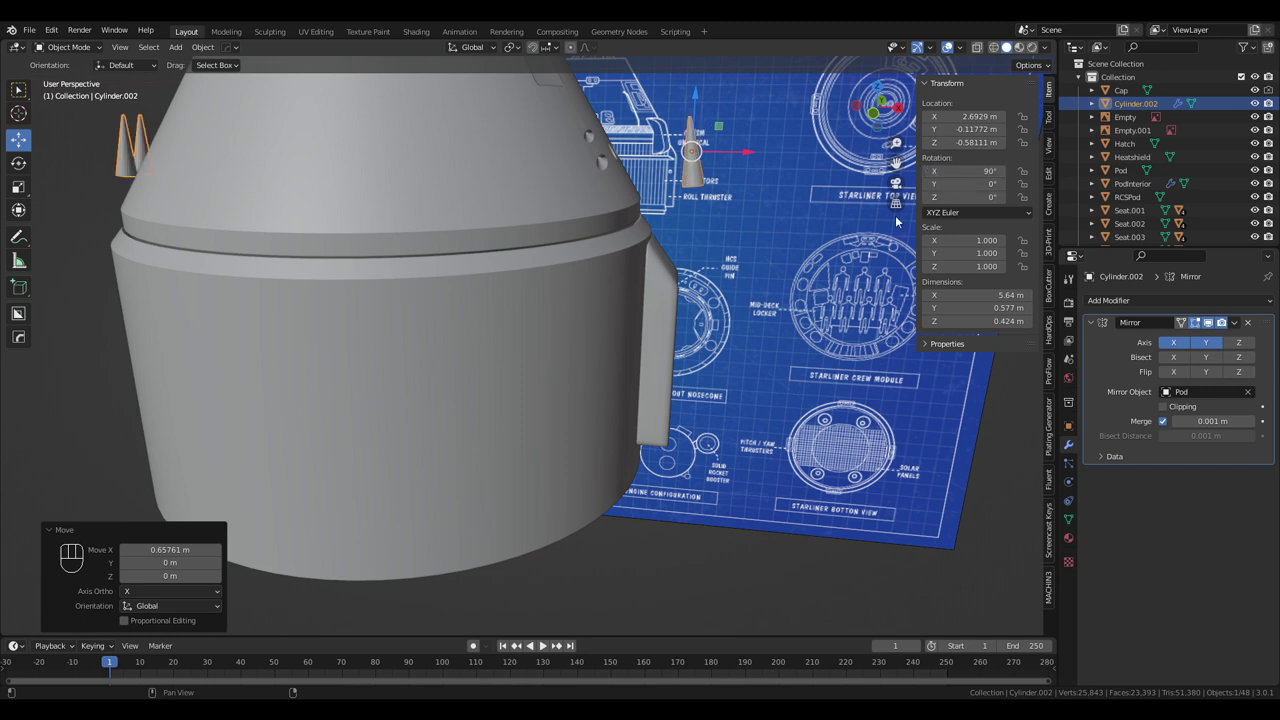
Move the thruster cones under the pod's base and place a Shift+D copy against the pod's side
left_click_drag(748, 263, 704, 257)
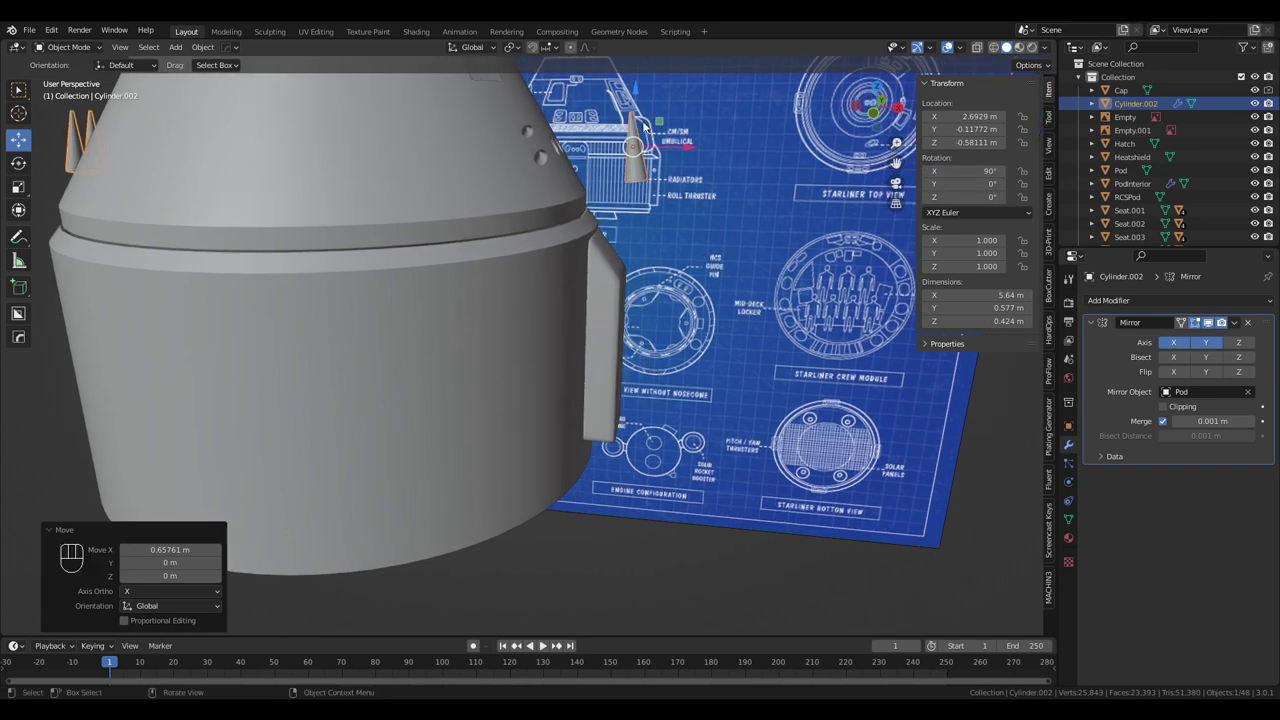
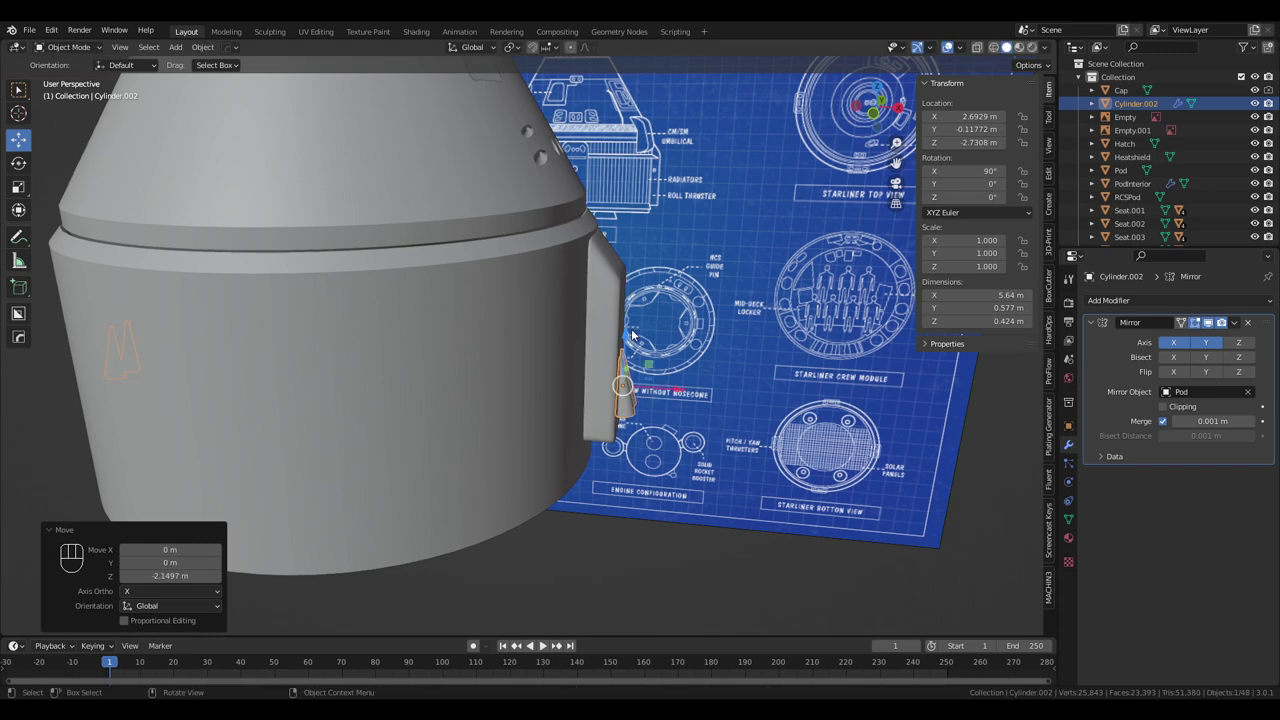
left_click_drag(691, 322, 757, 341)
left_click_drag(615, 325, 703, 346)
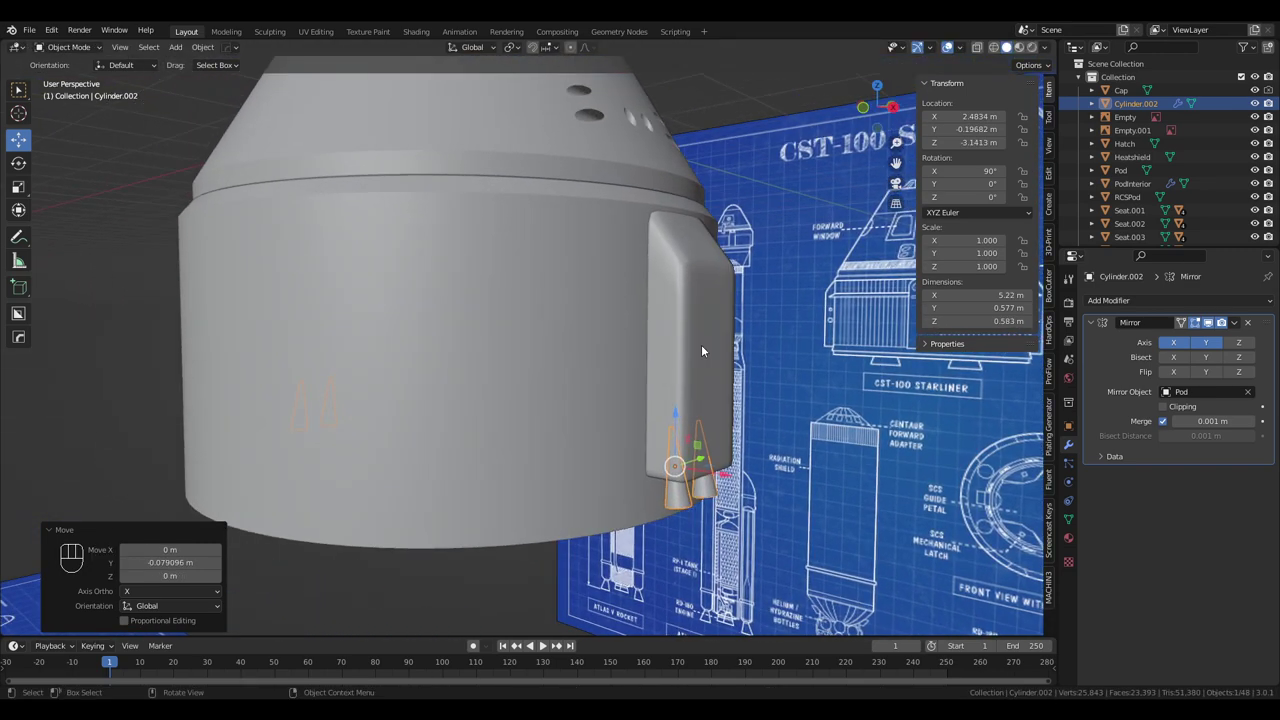
key("shift+d")
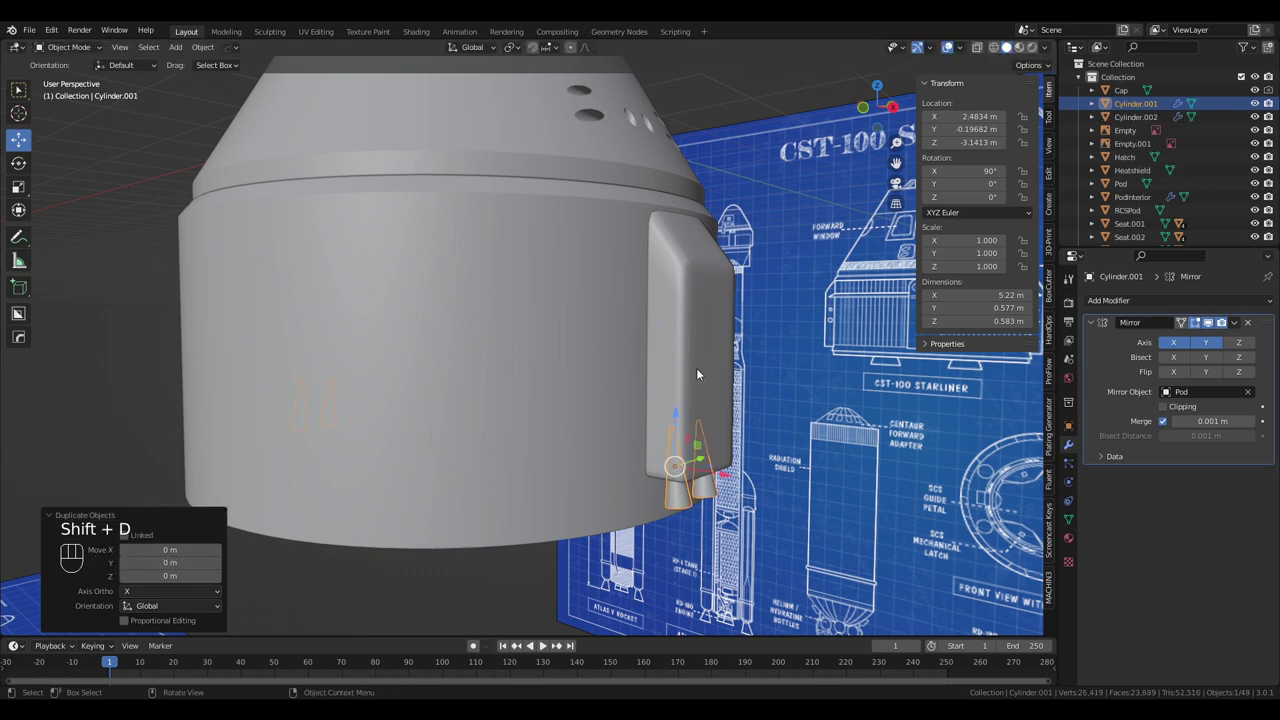
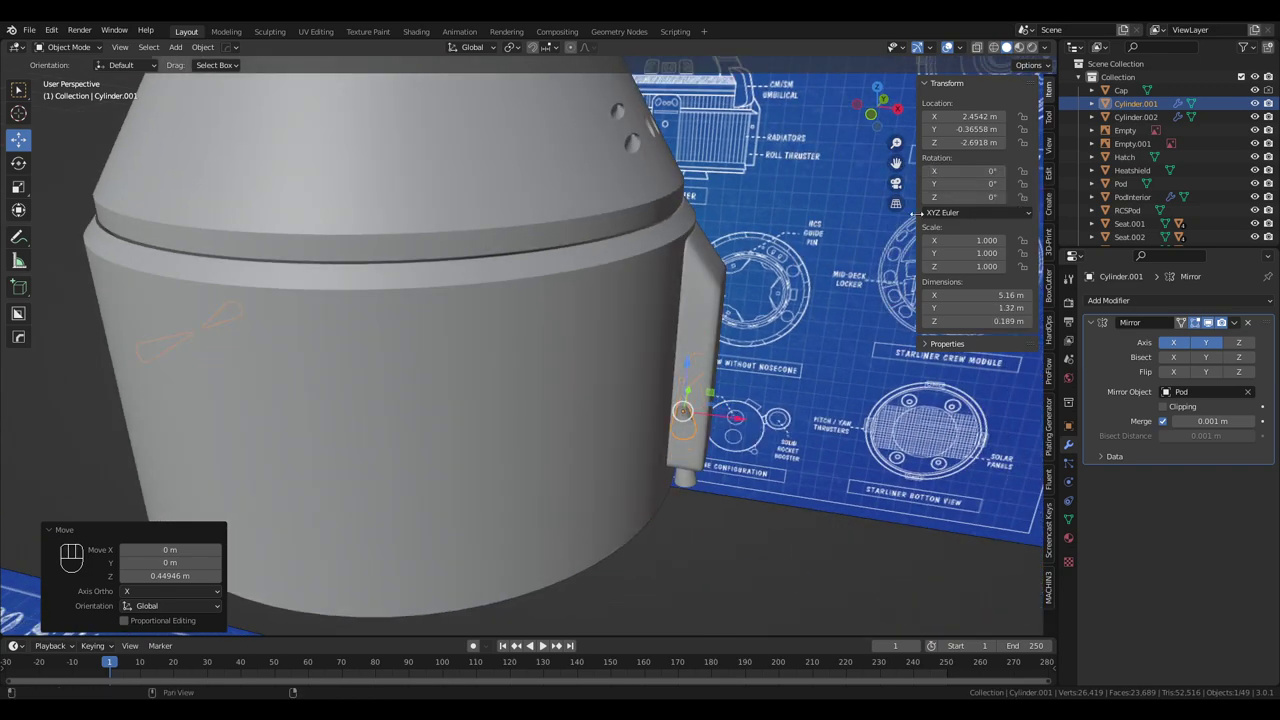
left_click_drag(658, 384, 692, 440)
left_click(712, 455)
From front view, reposition the sideways thruster to match the blueprint
left_click_drag(779, 411, 805, 401)
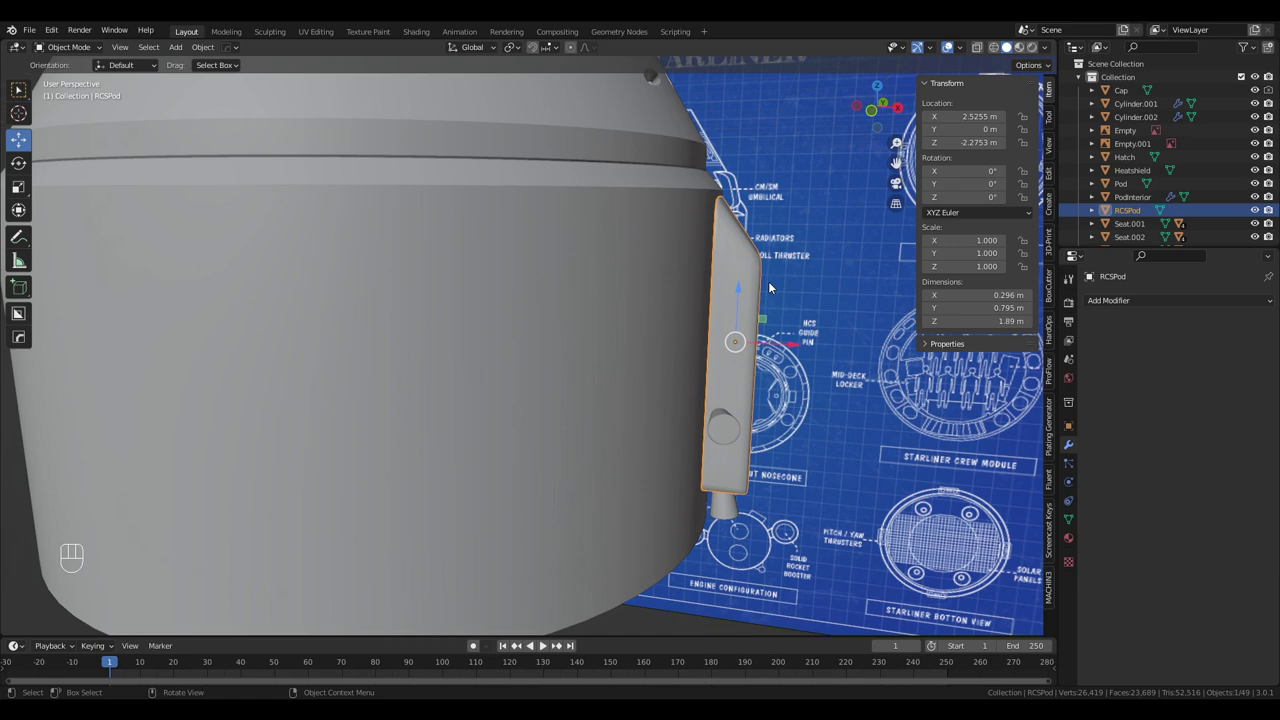
left_click_drag(702, 279, 682, 280)
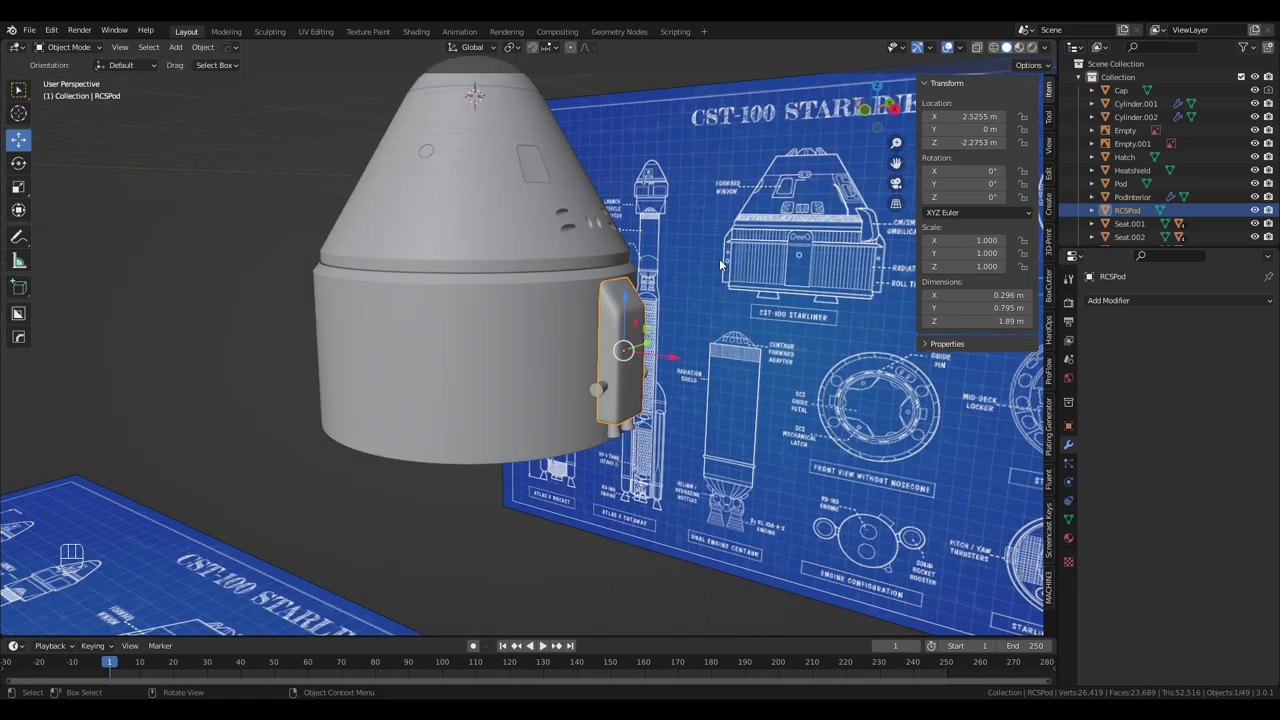
middle_click(764, 272)
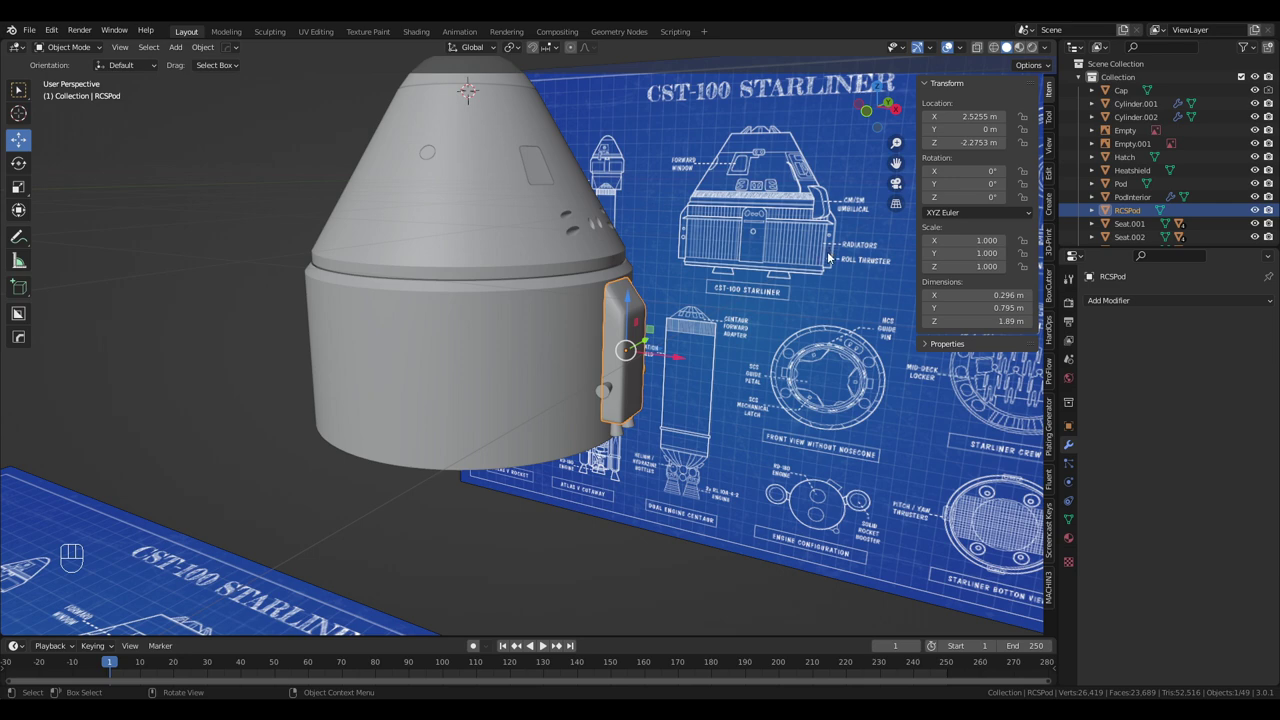
key("KP_5")
key("KP_1")
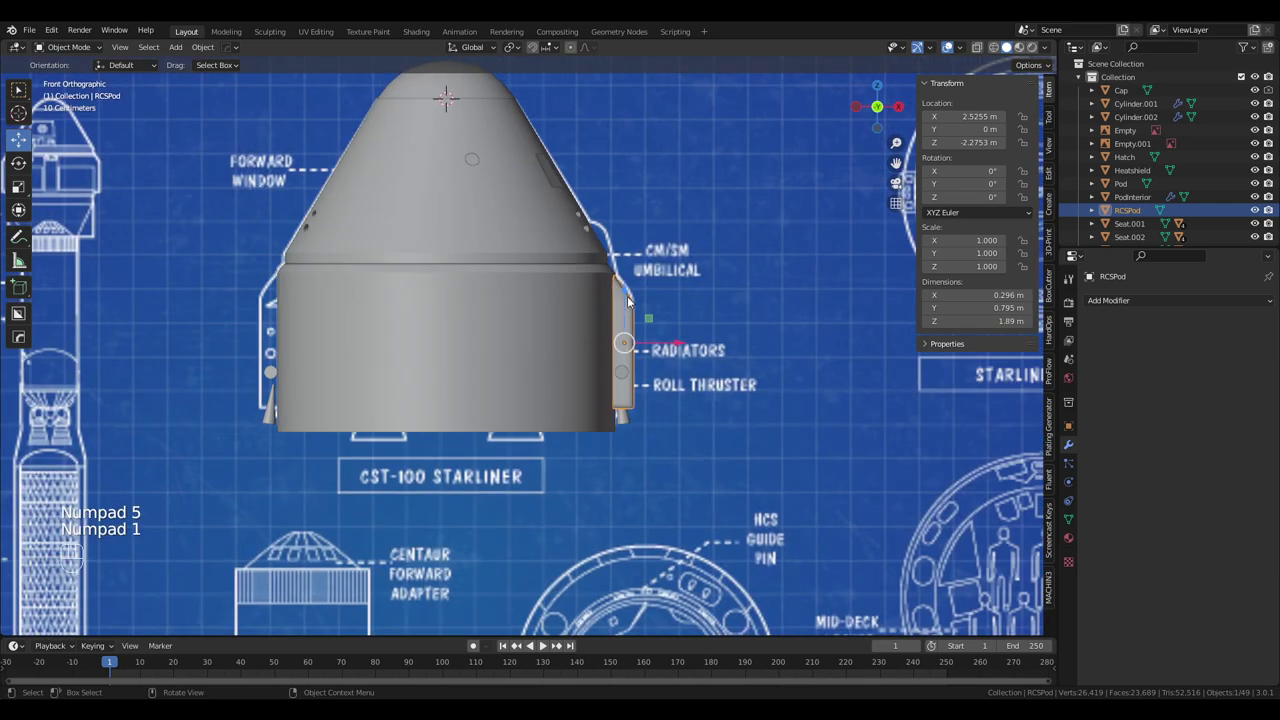
left_click(632, 296)
key("ctrl+z")
left_click(626, 370)
Duplicate the sideways thruster for a further copy on the pod
left_click_drag(626, 322, 621, 303)
left_click_drag(681, 352, 681, 352)
left_click_drag(747, 352, 705, 354)
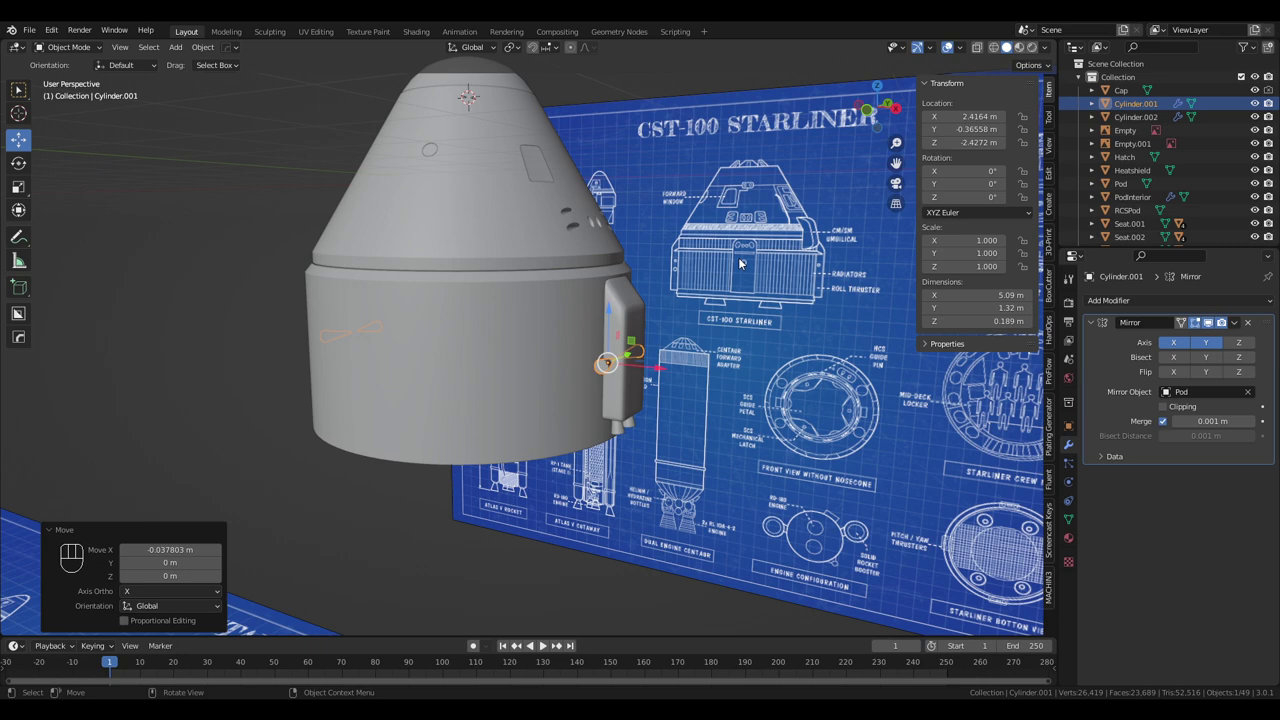
left_click_drag(732, 311, 725, 314)
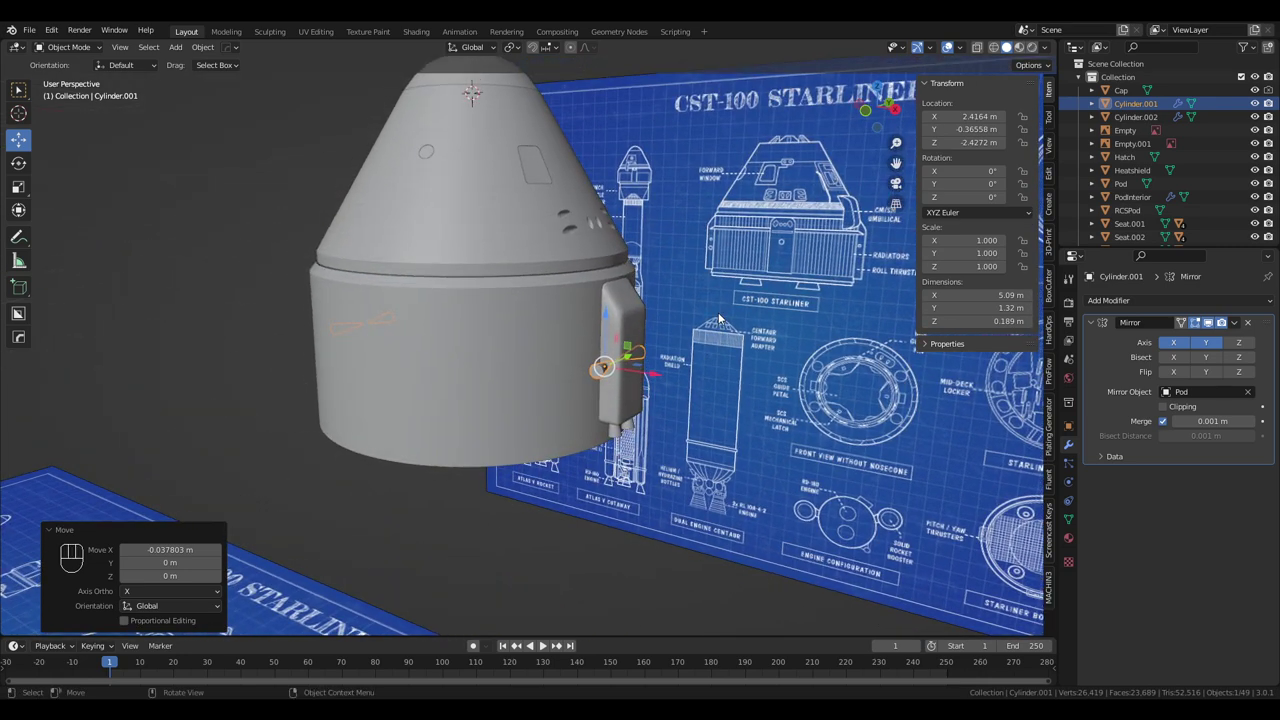
key("shift+d")
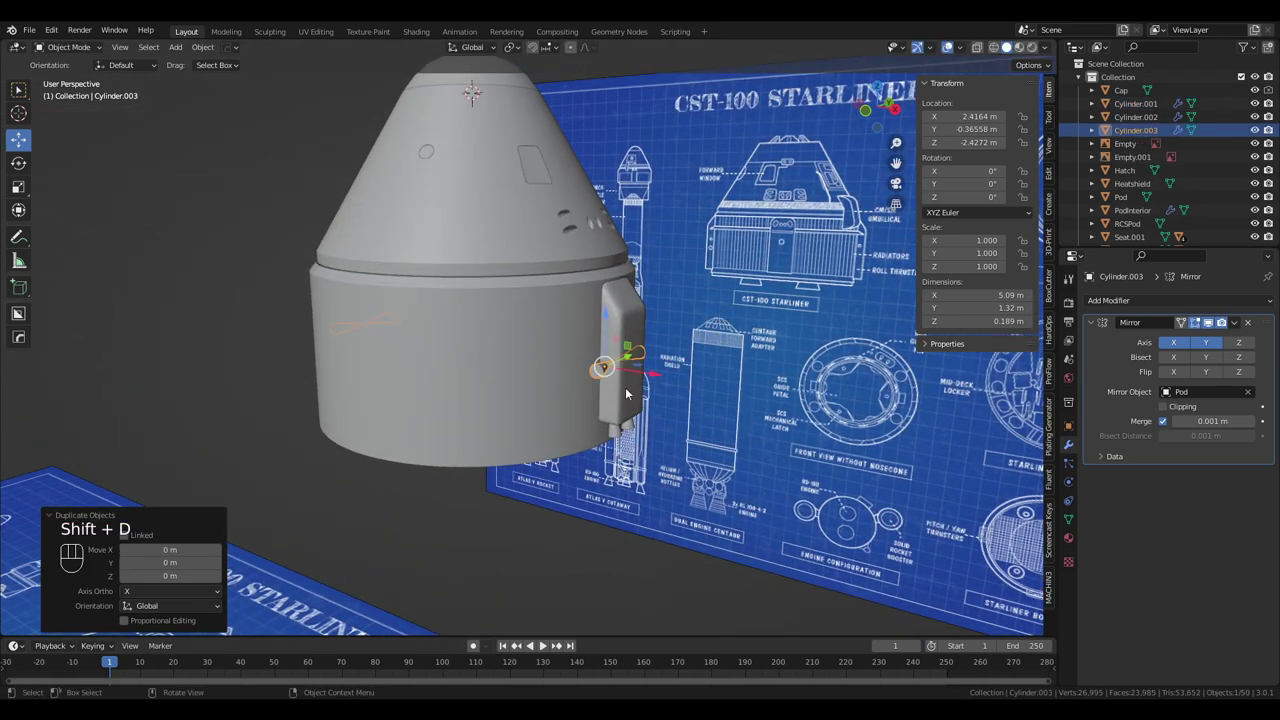
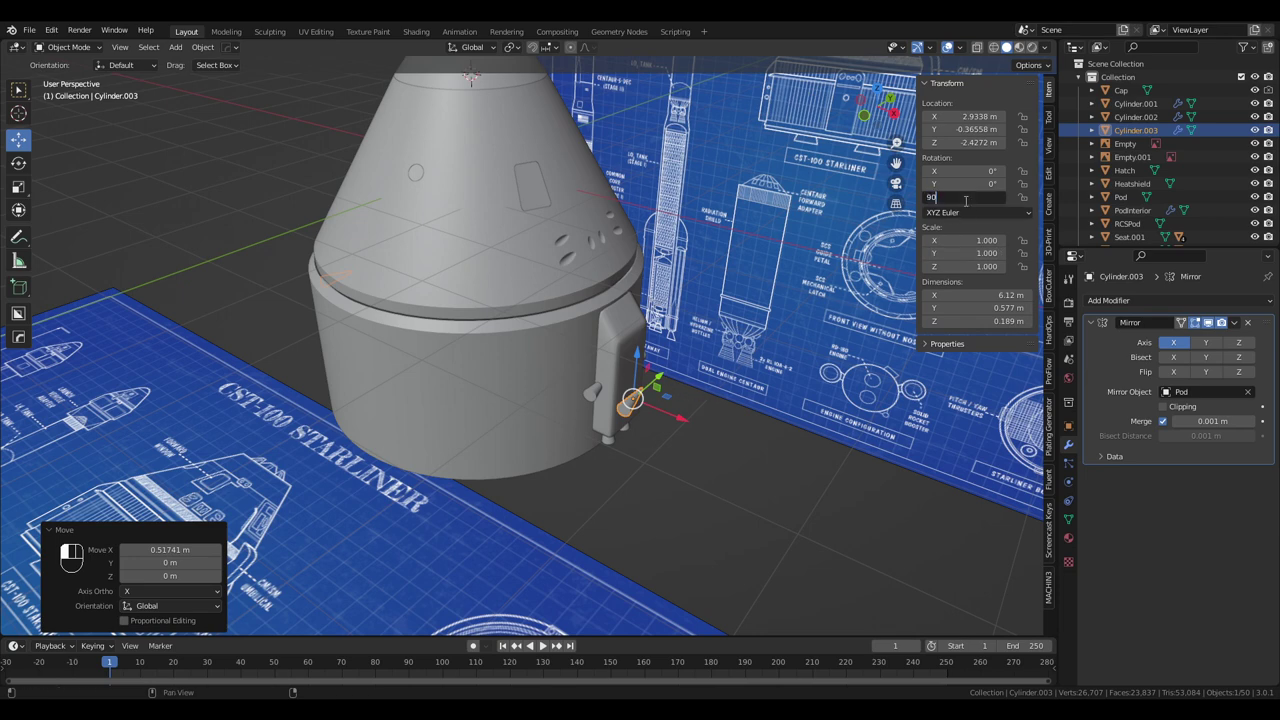
Lift the copied thruster higher on the pod and check it in X-ray front view
left_click_drag(769, 340, 791, 322)
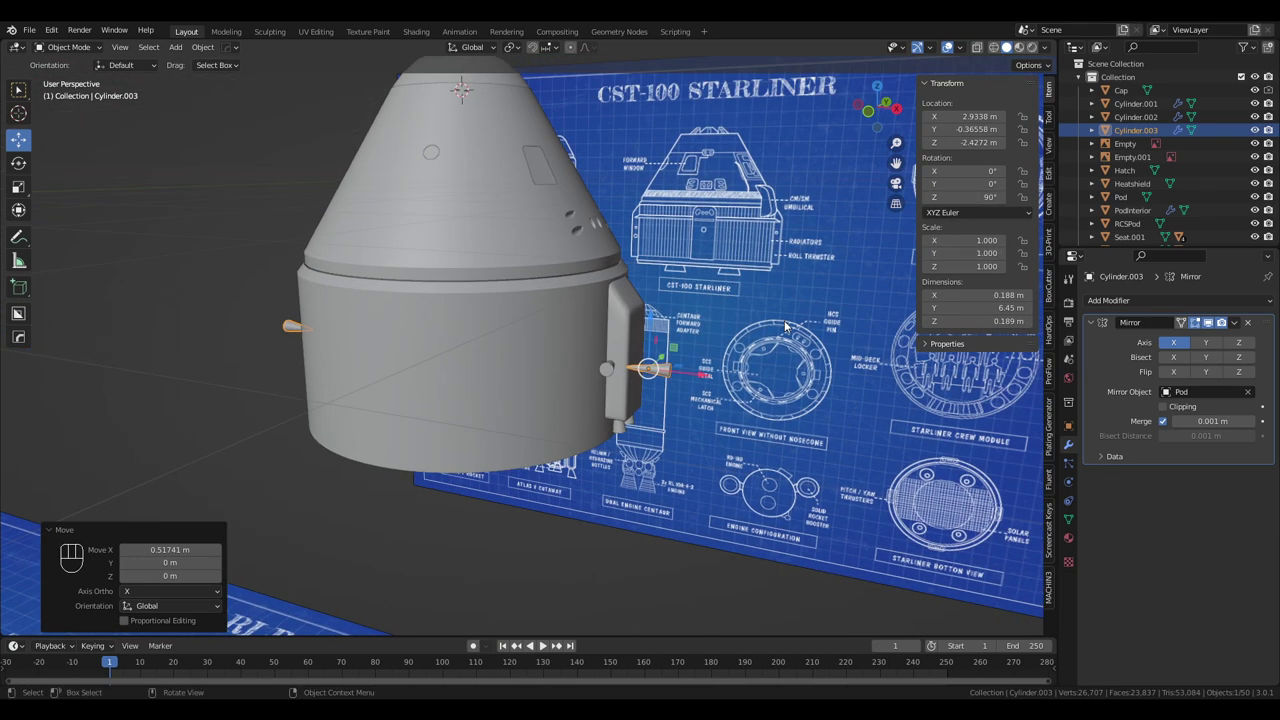
left_click_drag(654, 323, 652, 289)
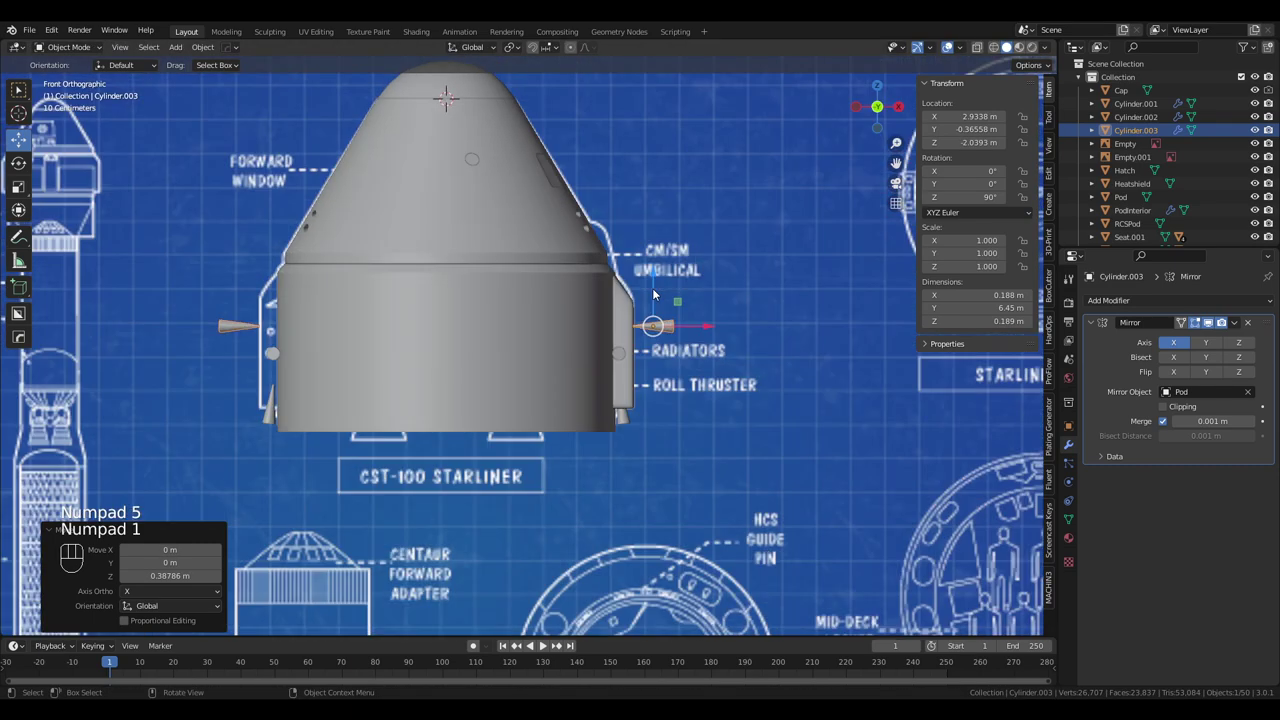
key("KP_1")
key("z")
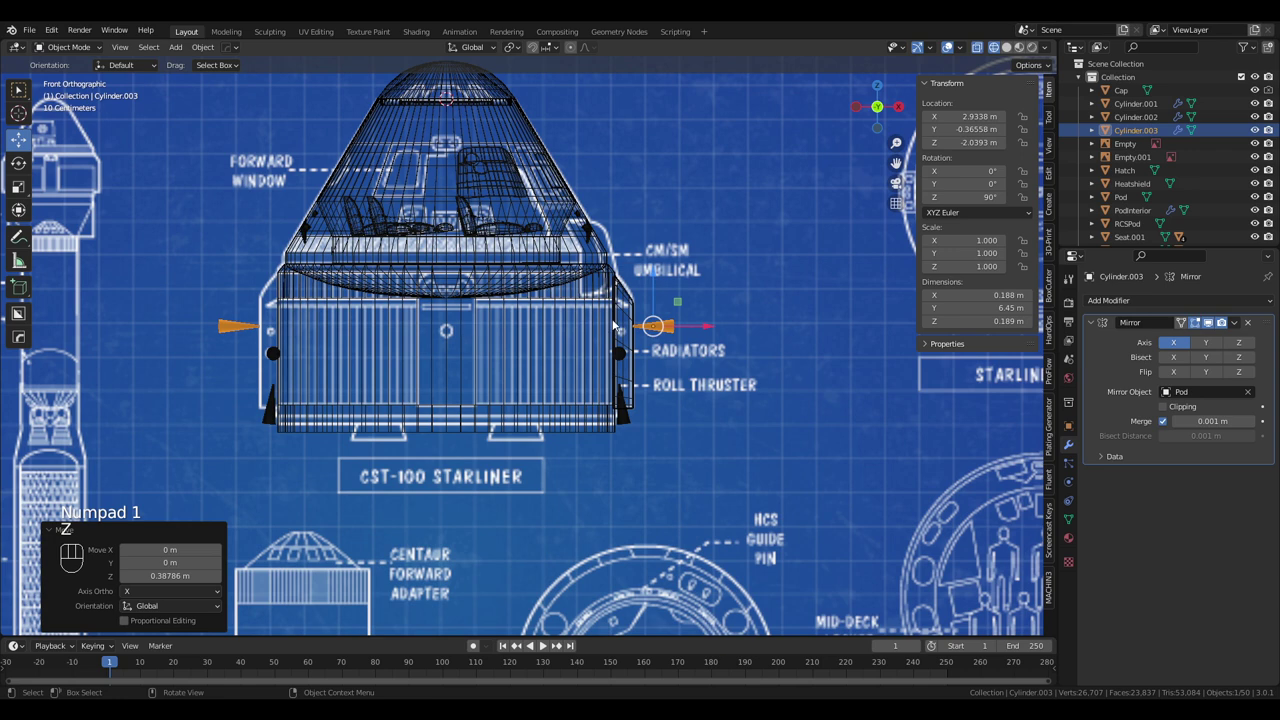
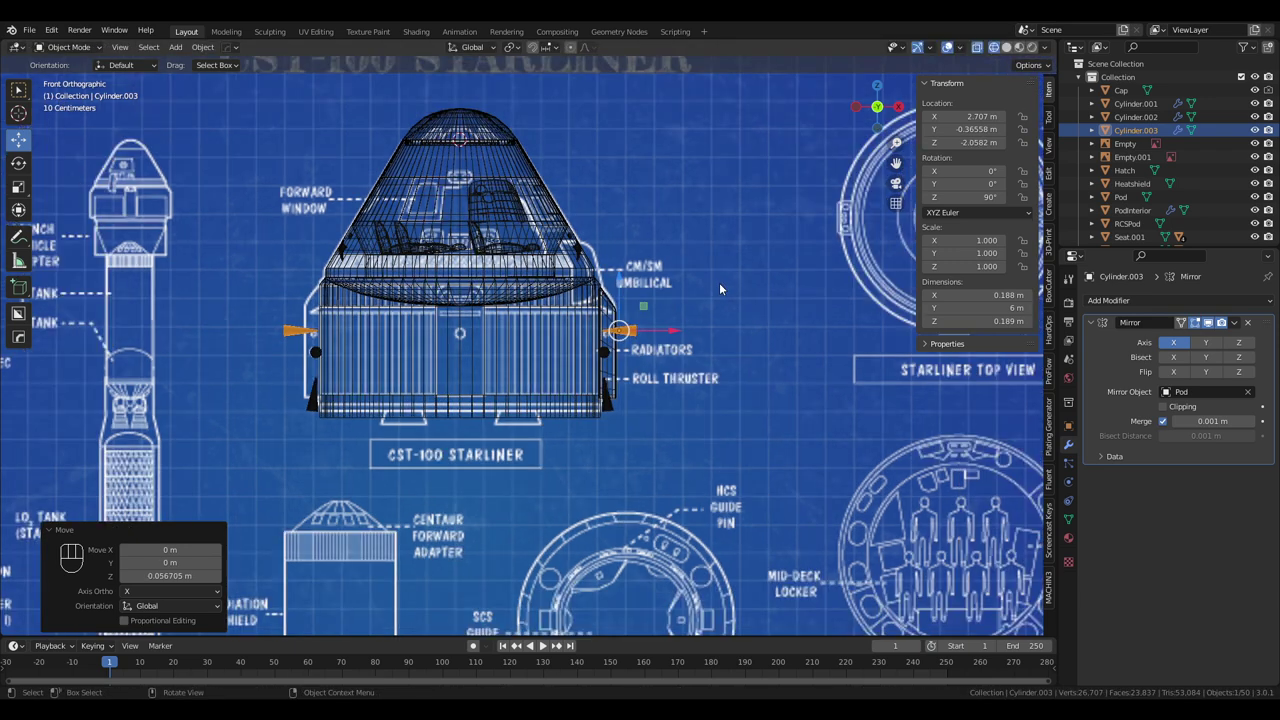
Orbit around the see-through capsule to check the thruster's seat on the pod's outer face
left_click_drag(722, 296, 684, 324)
middle_click(697, 325)
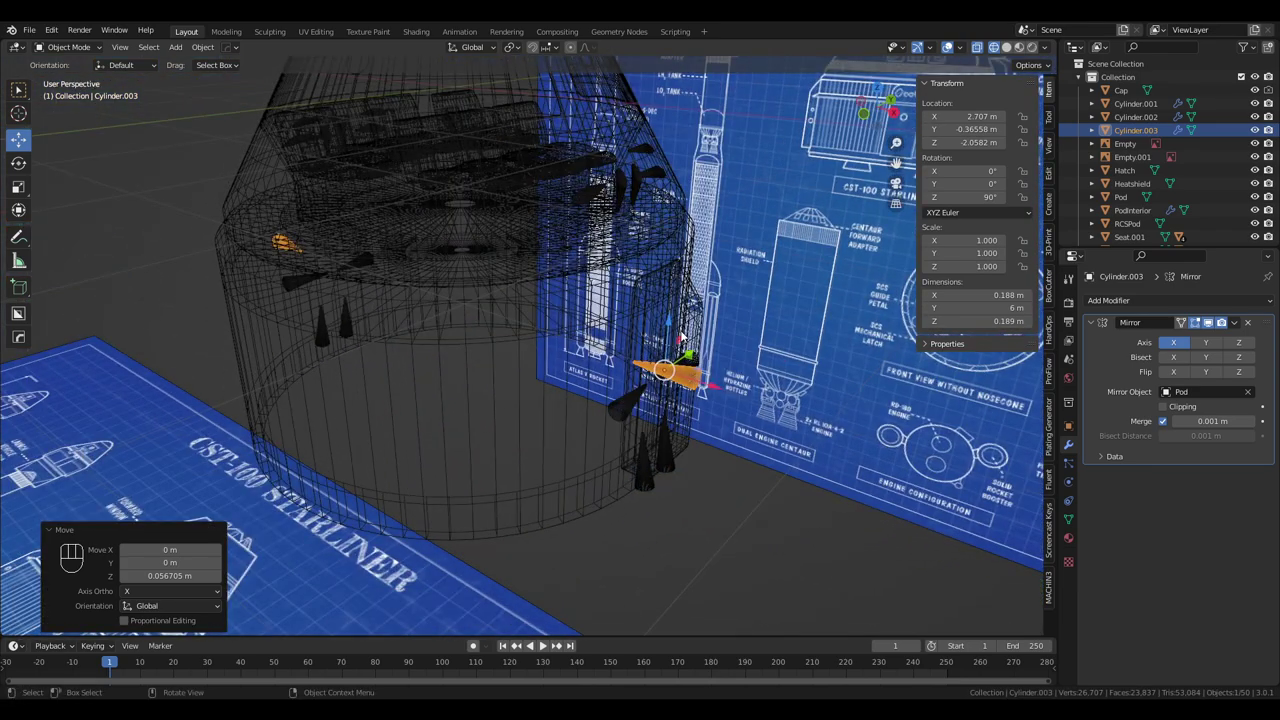
left_click_drag(518, 308, 604, 290)
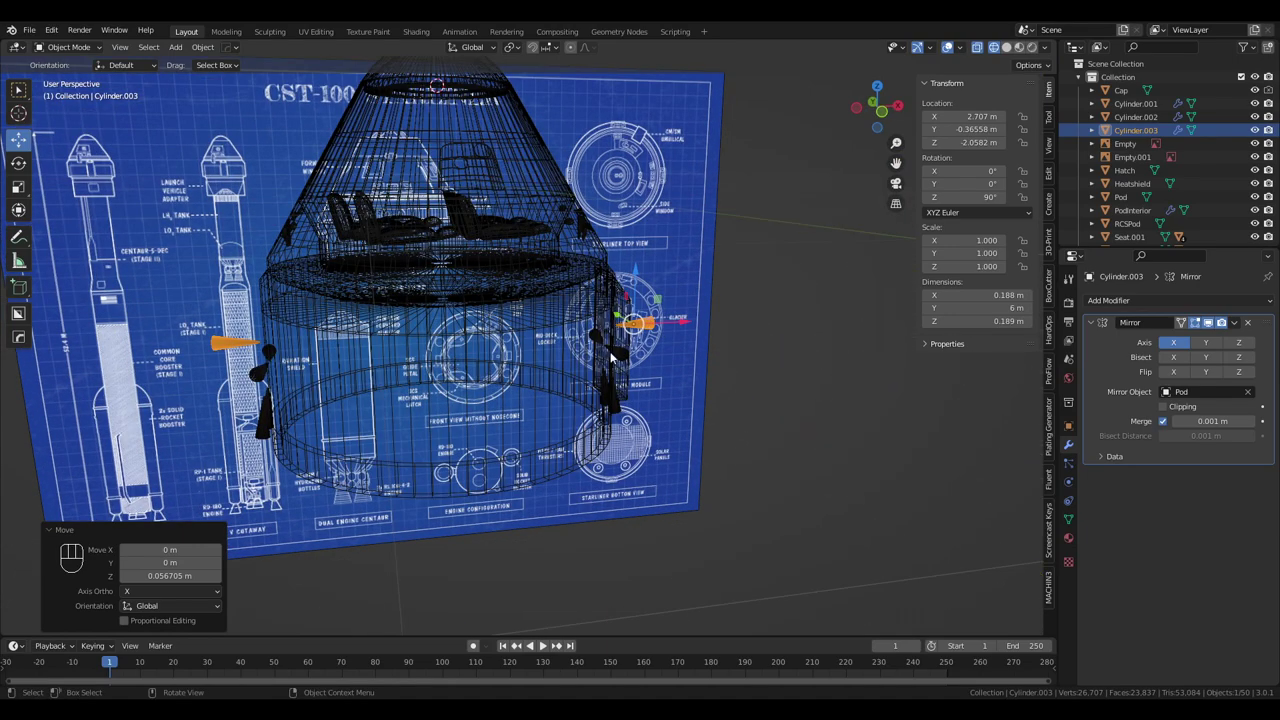
middle_click(571, 368)
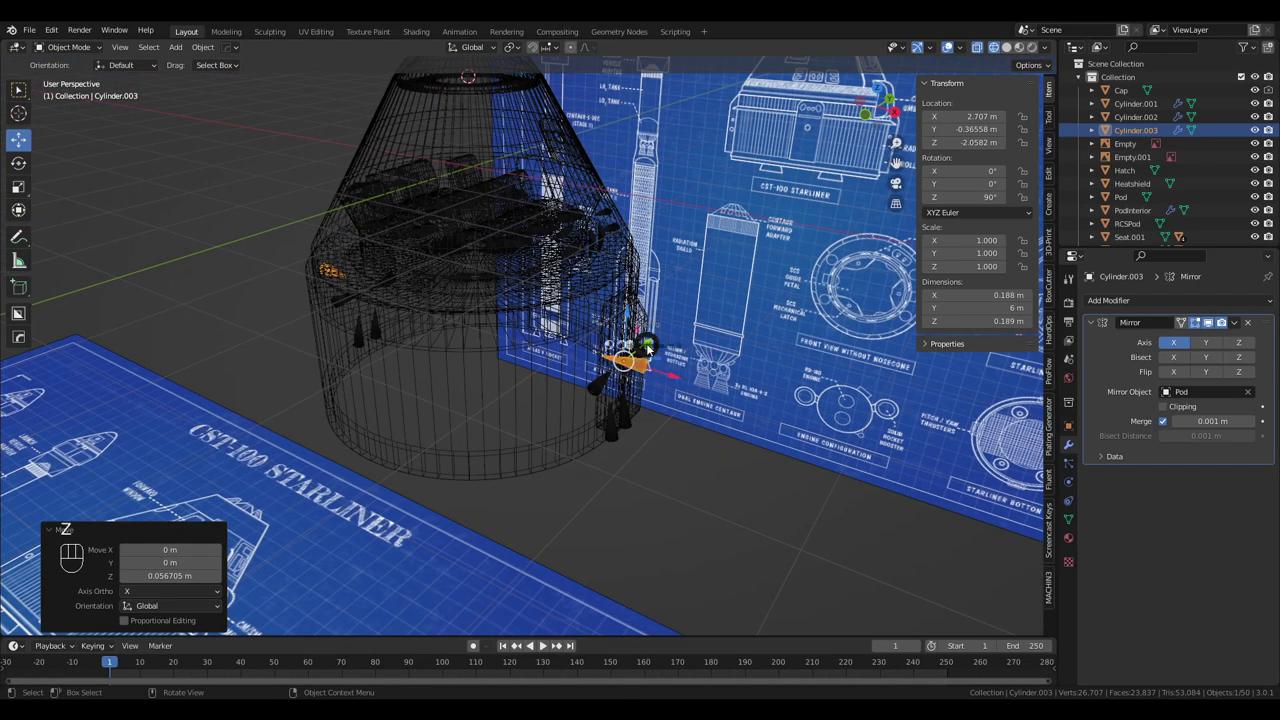
left_click_drag(653, 352, 624, 354)
left_click_drag(680, 369, 640, 375)
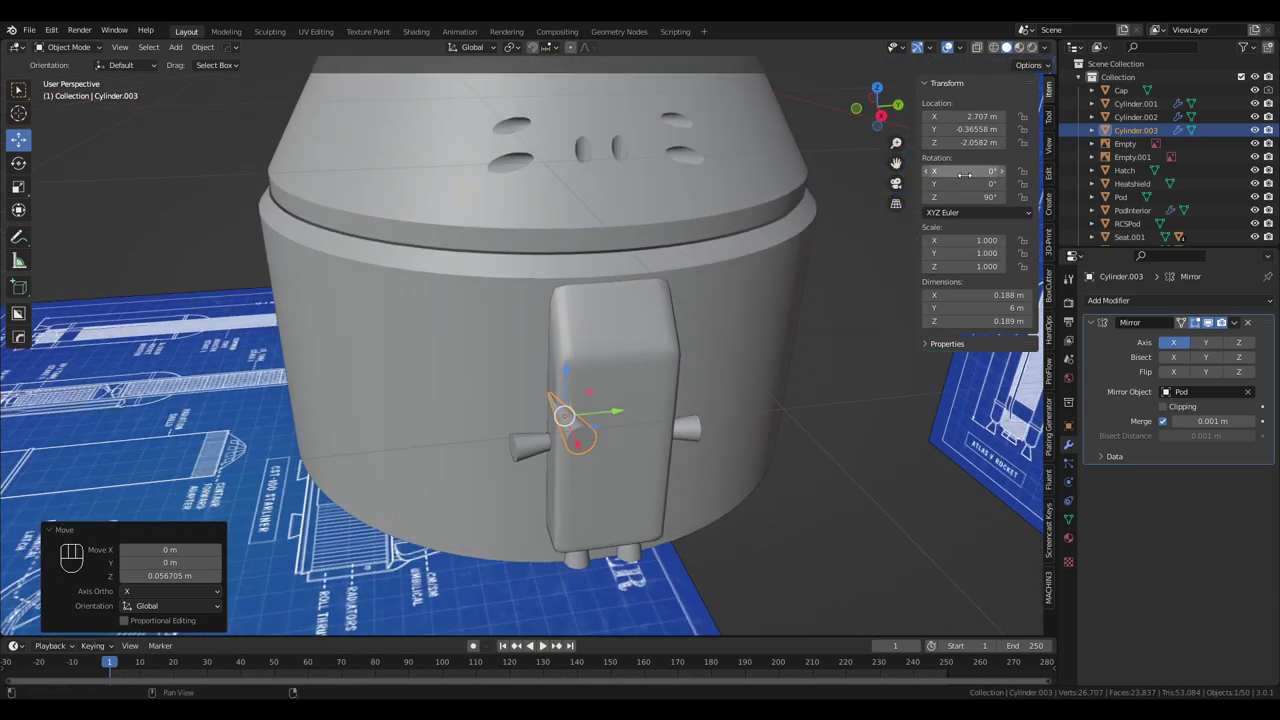
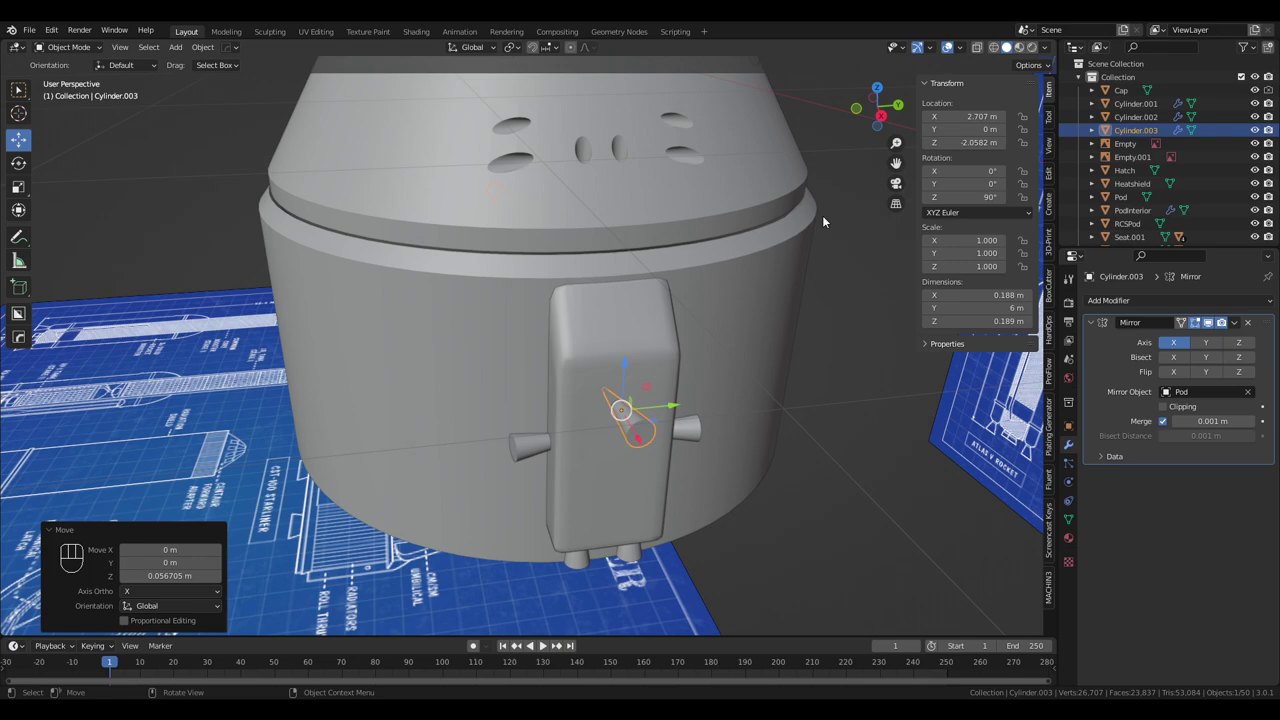
Grab the upper thruster cylinder and fine-tune its position on the RCS pod
left_click_drag(516, 384, 632, 330)
left_click_drag(772, 330, 745, 344)
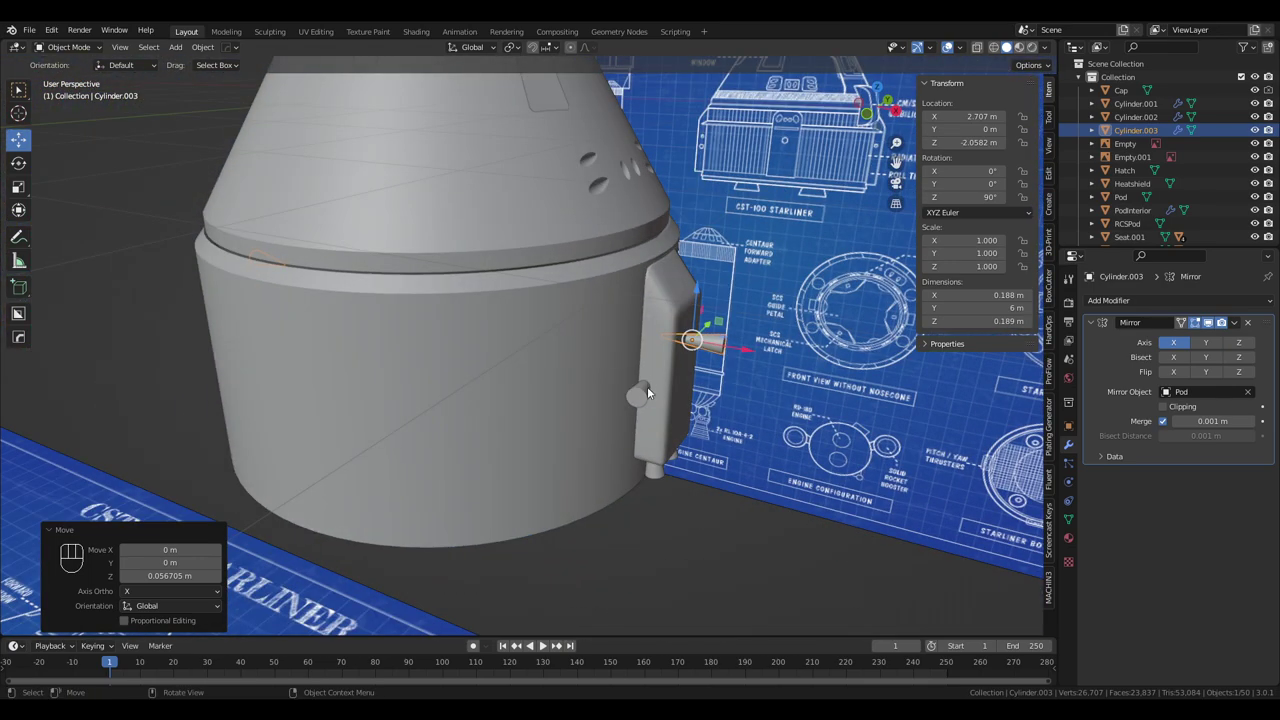
left_click(650, 396)
left_click_drag(703, 398, 708, 401)
left_click_drag(749, 386, 771, 403)
left_click(716, 391)
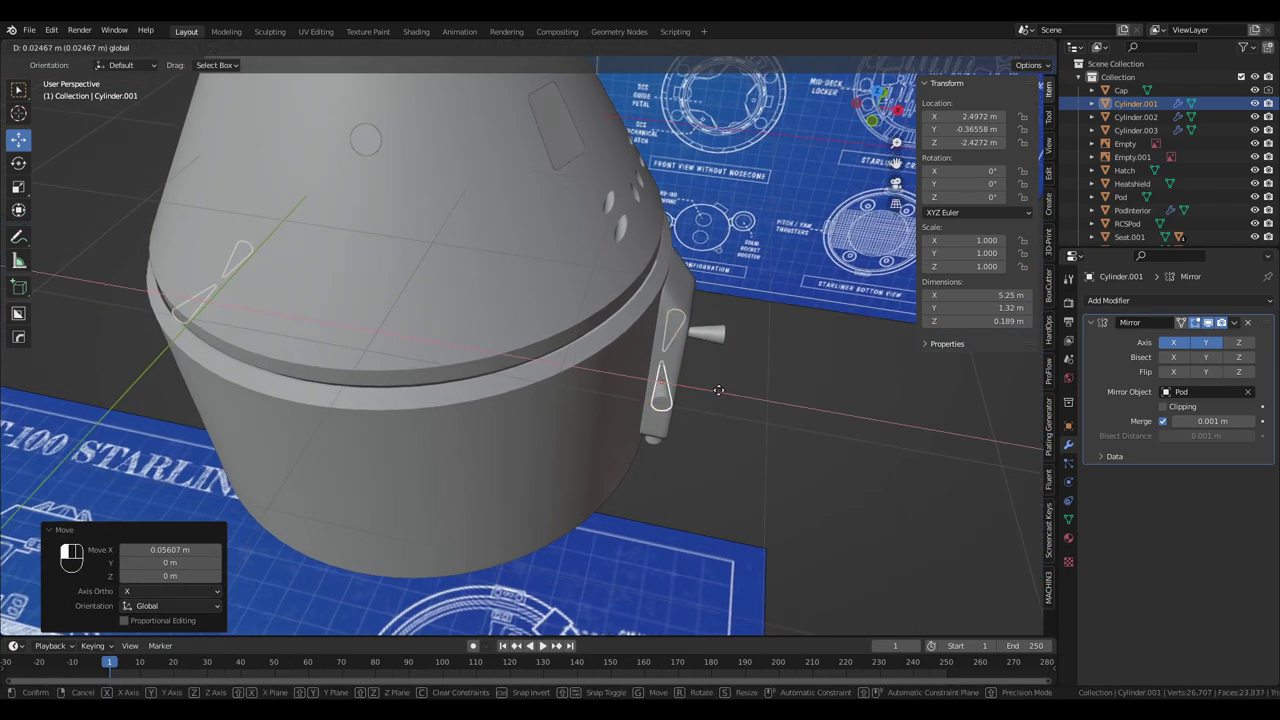
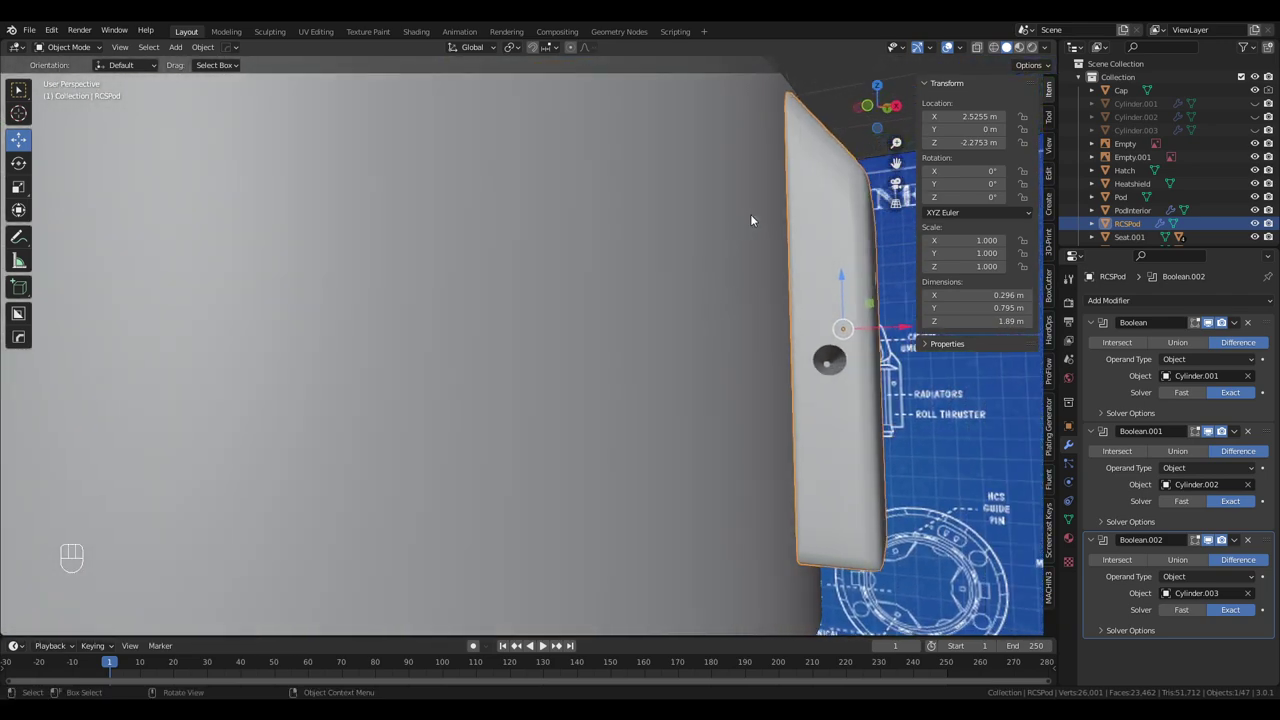
Orbit around the RCS pod and capsule to inspect the three cut thruster holes
middle_click(864, 411)
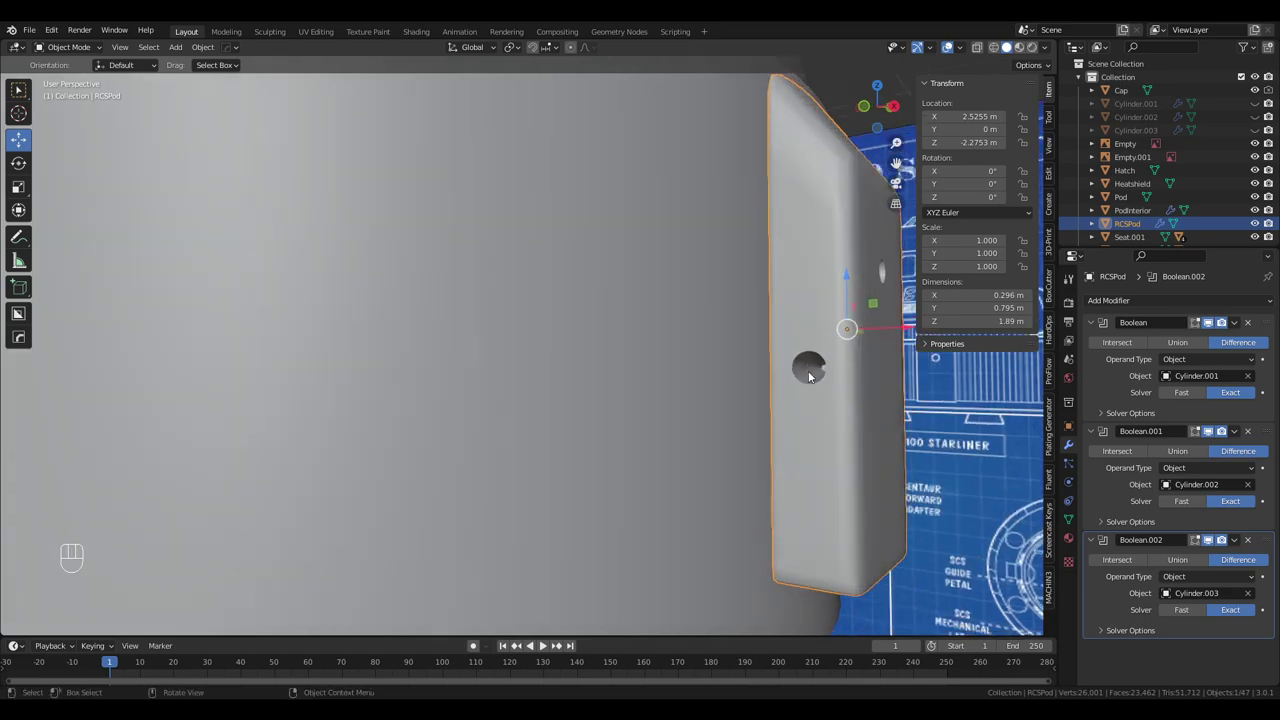
left_click_drag(770, 370, 709, 384)
left_click_drag(718, 352, 833, 405)
left_click_drag(826, 399, 794, 379)
left_click_drag(794, 379, 775, 367)
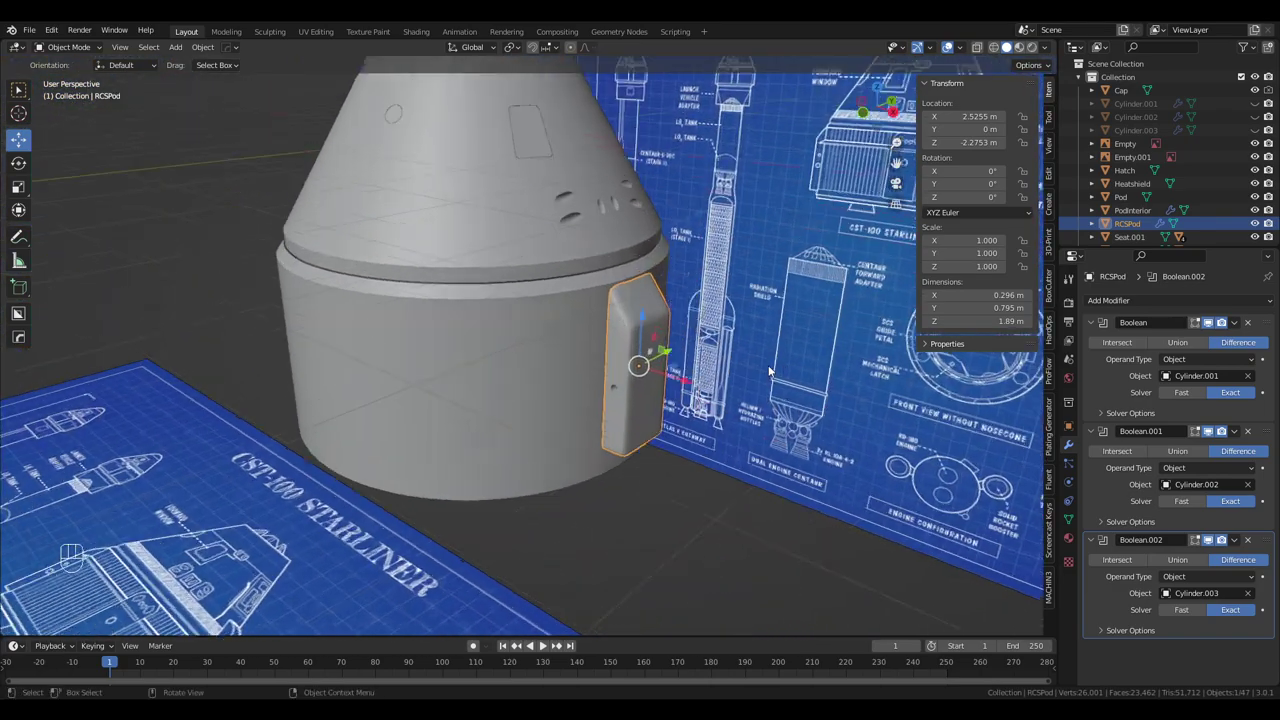
left_click_drag(772, 387, 692, 318)
left_click_drag(637, 286, 676, 296)
left_click_drag(659, 299, 696, 349)
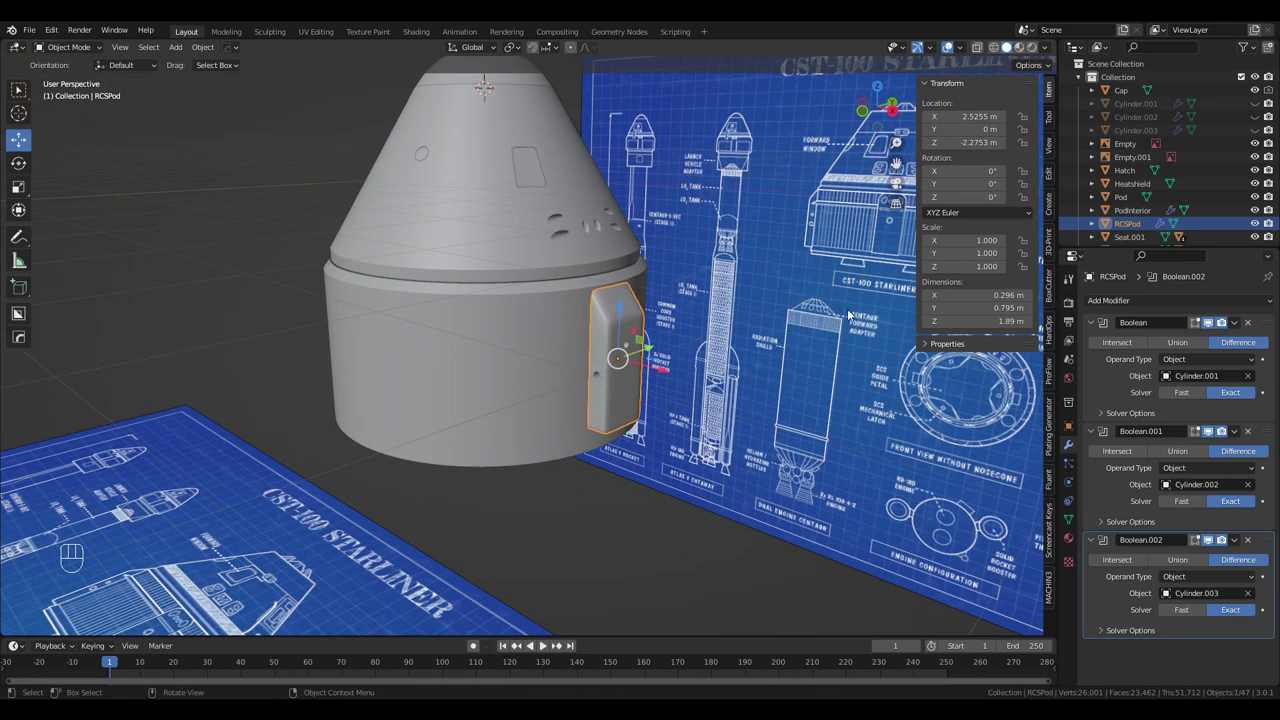
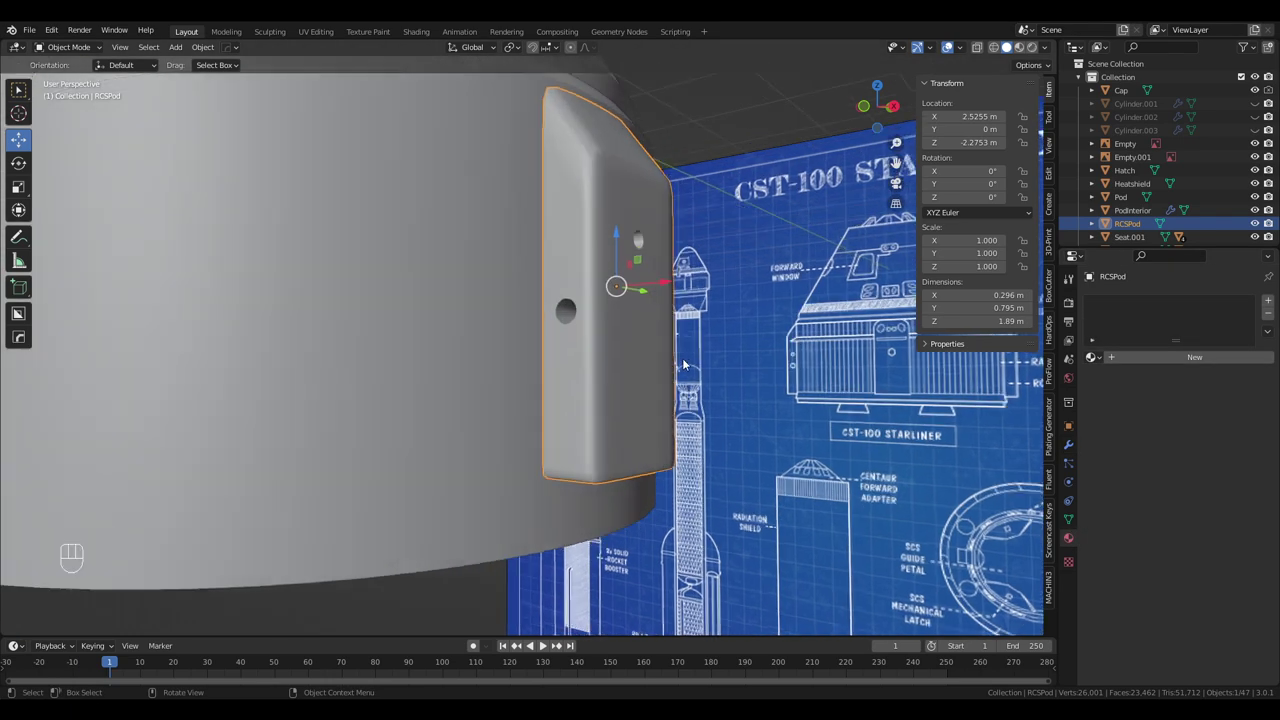
Orbit close in to check the pod's holes edge-on and from the front
left_click_drag(692, 360, 725, 370)
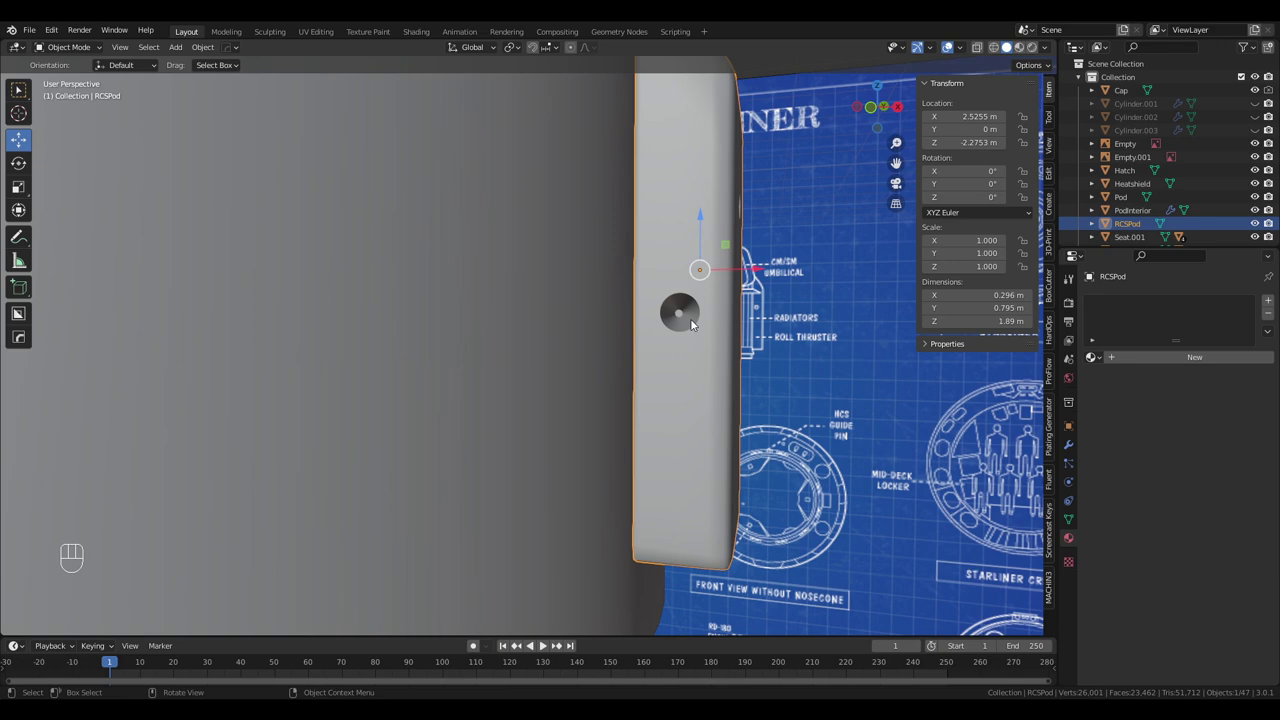
left_click_drag(790, 348, 712, 369)
left_click_drag(703, 371, 730, 376)
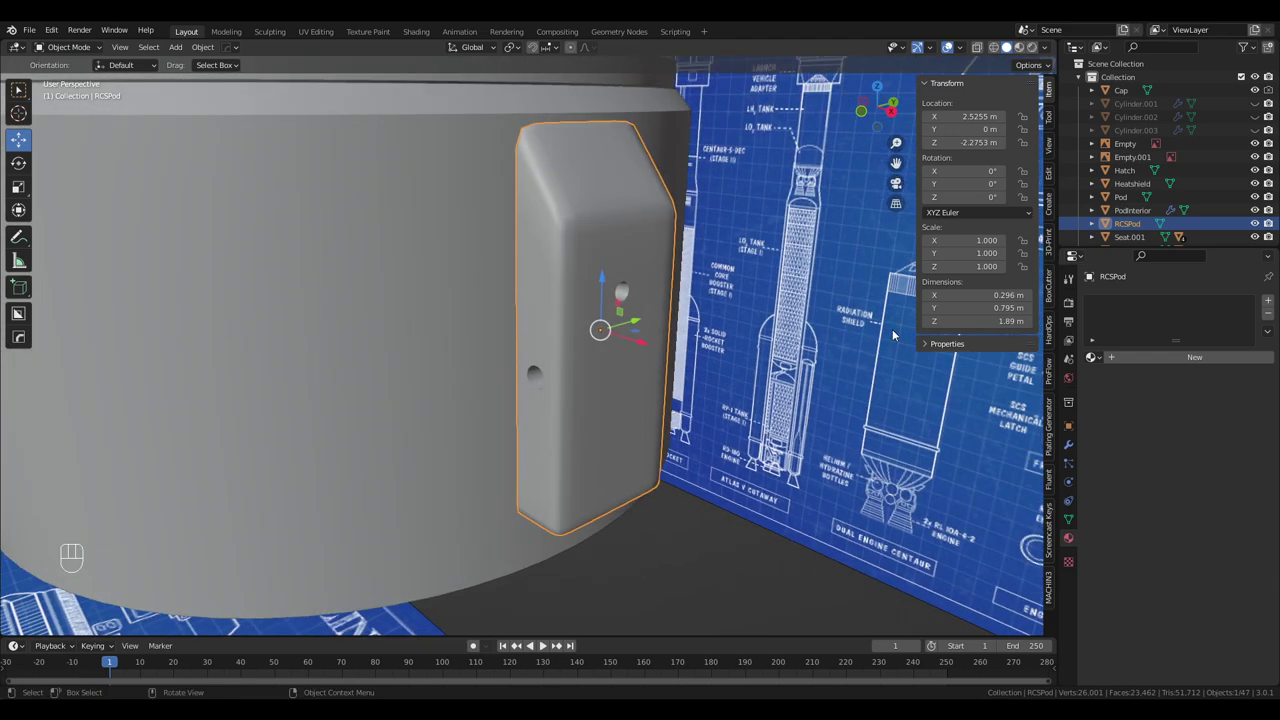
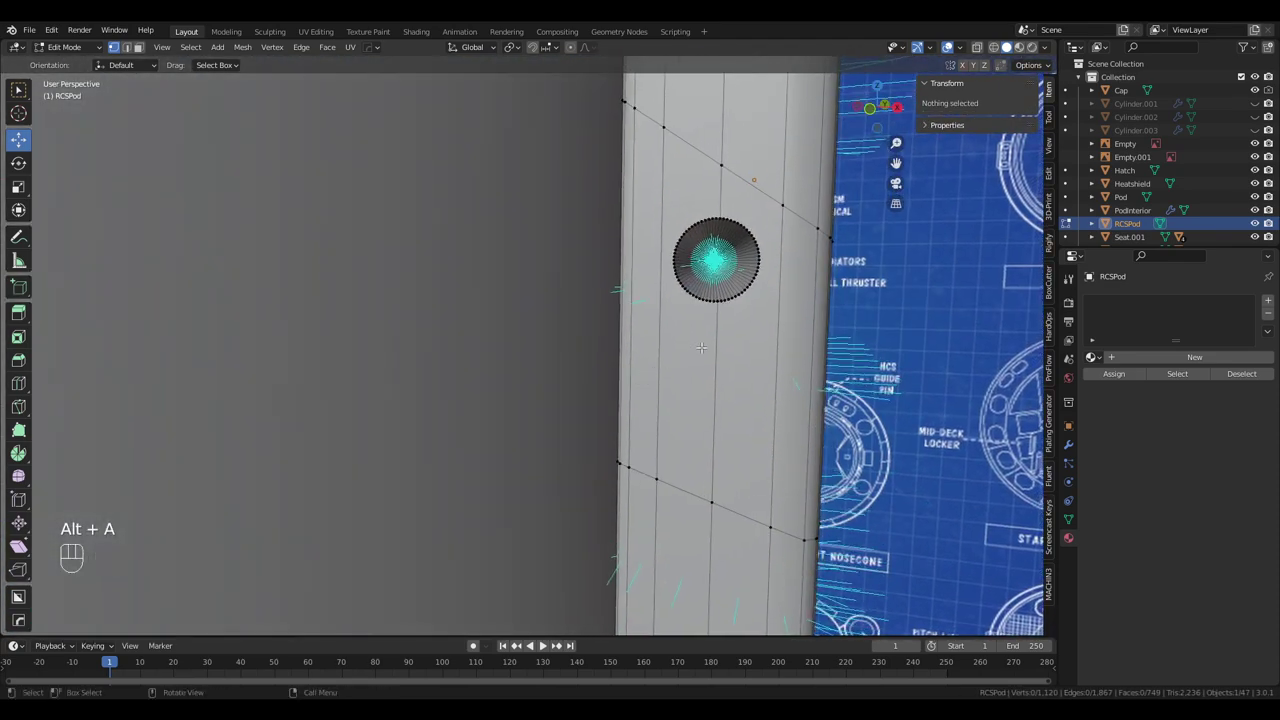
Clear the pod's selection, adjust viewport display, then pick the SM service module
key("3")
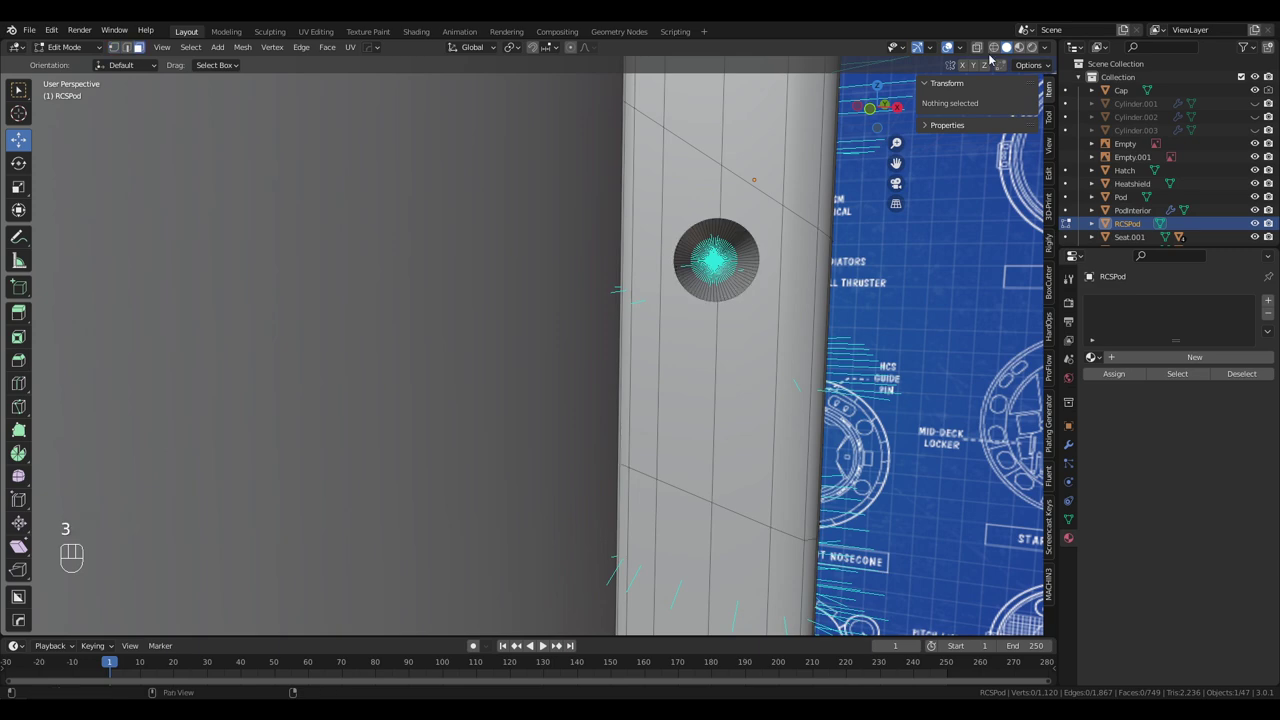
left_click(963, 50)
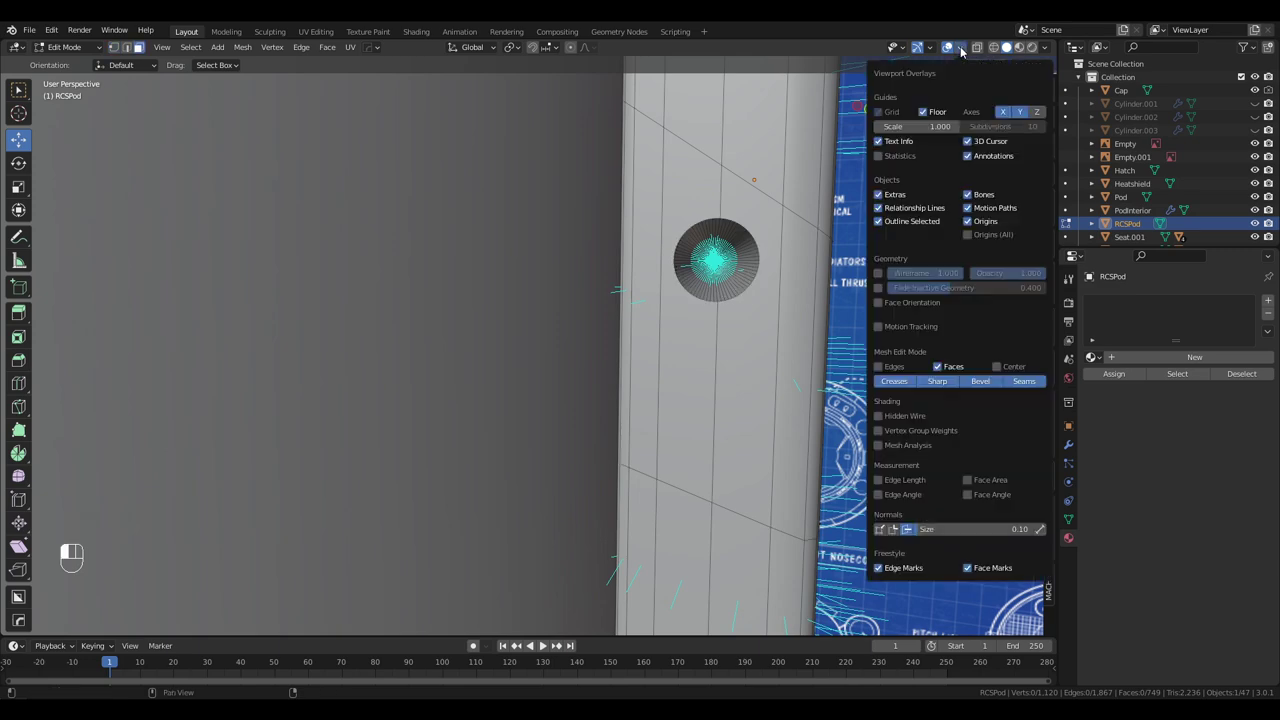
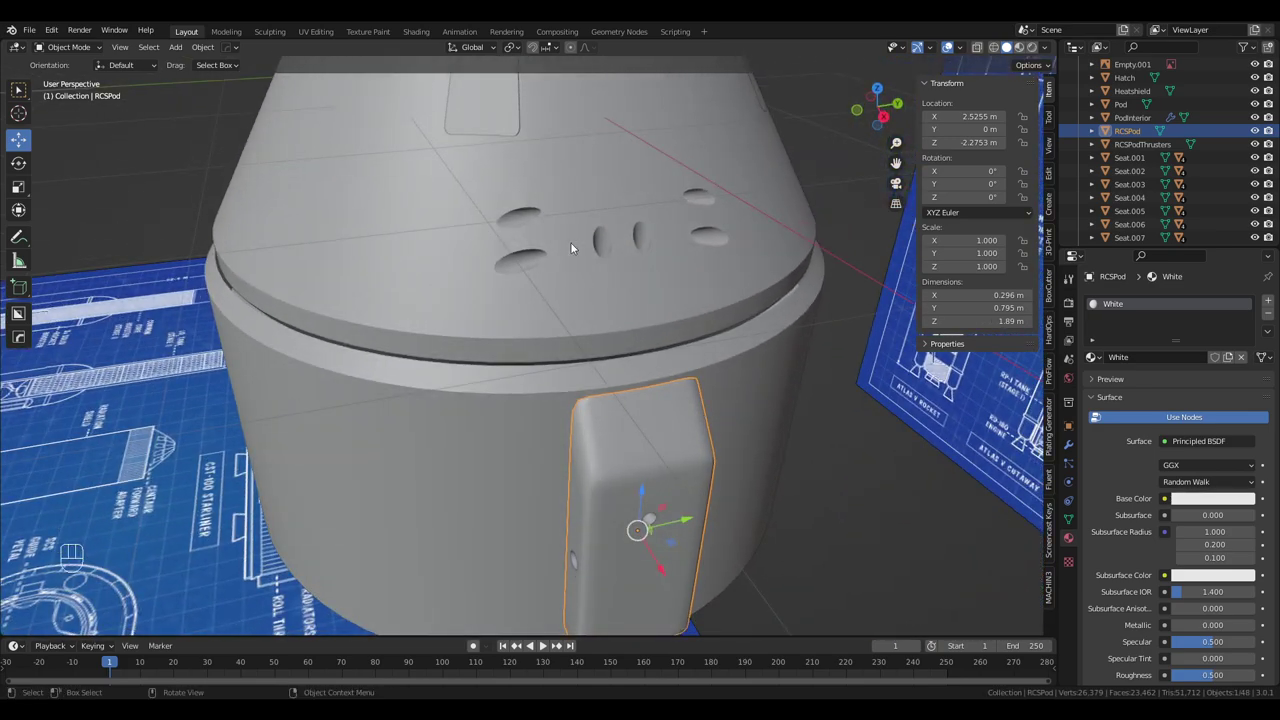
left_click_drag(609, 258, 647, 329)
left_click_drag(647, 329, 646, 279)
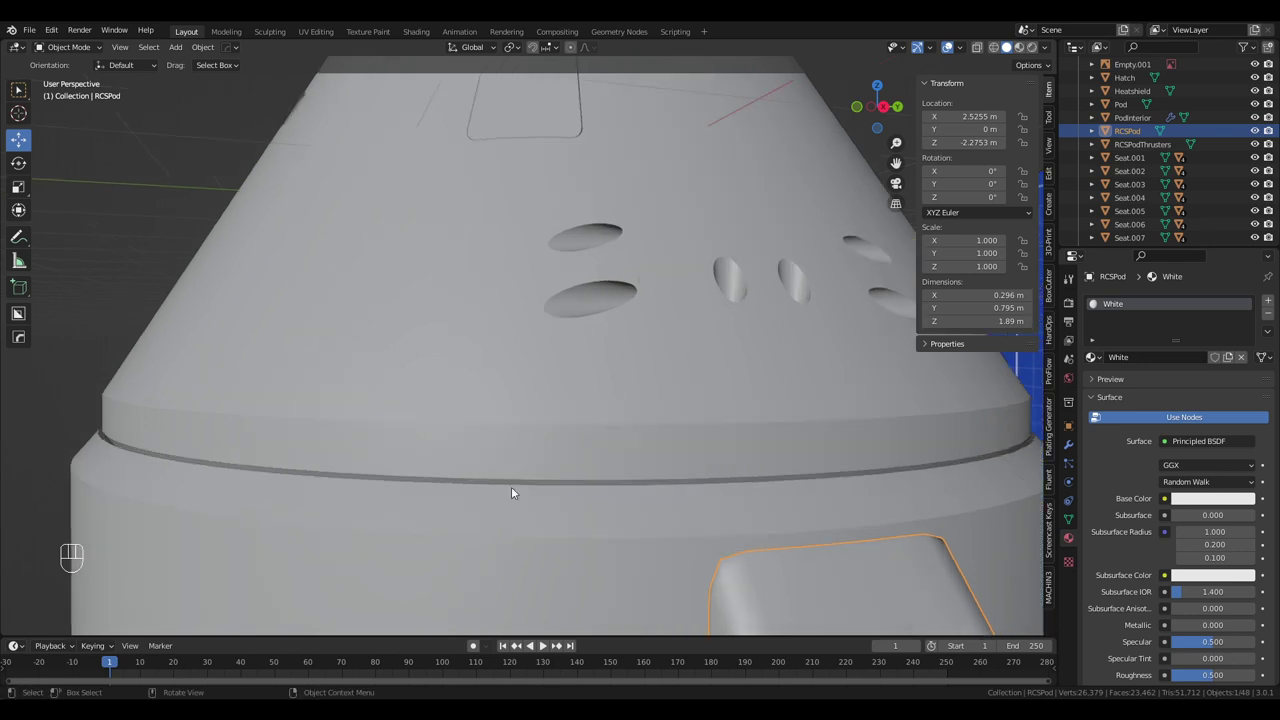
left_click(451, 521)
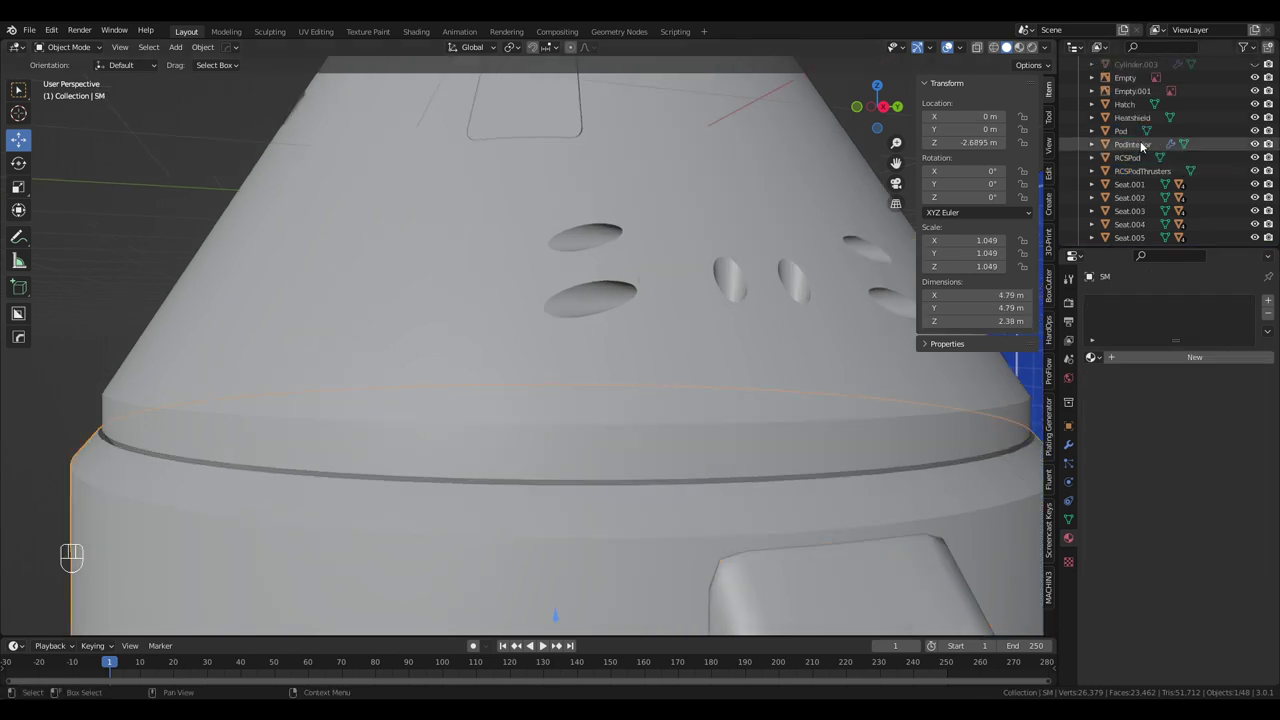
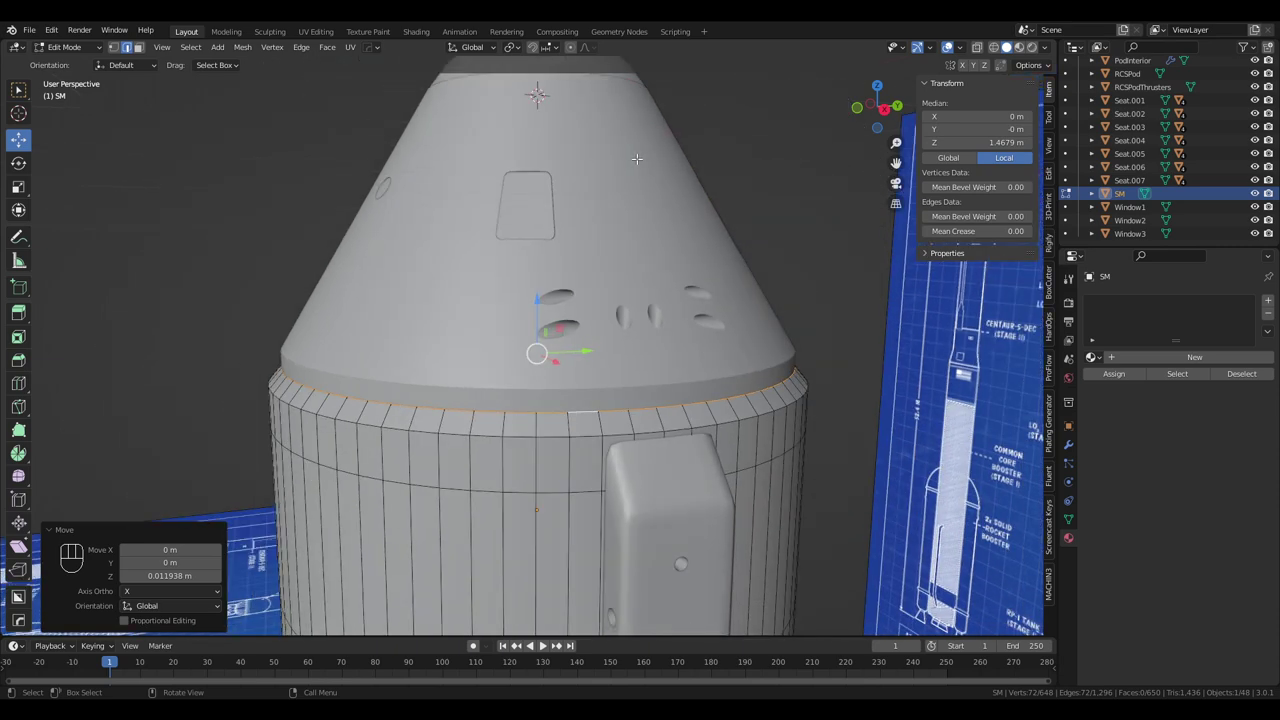
Leave the service module's mesh and select the capsule Pod object
key("Tab")
left_click_drag(654, 168, 617, 212)
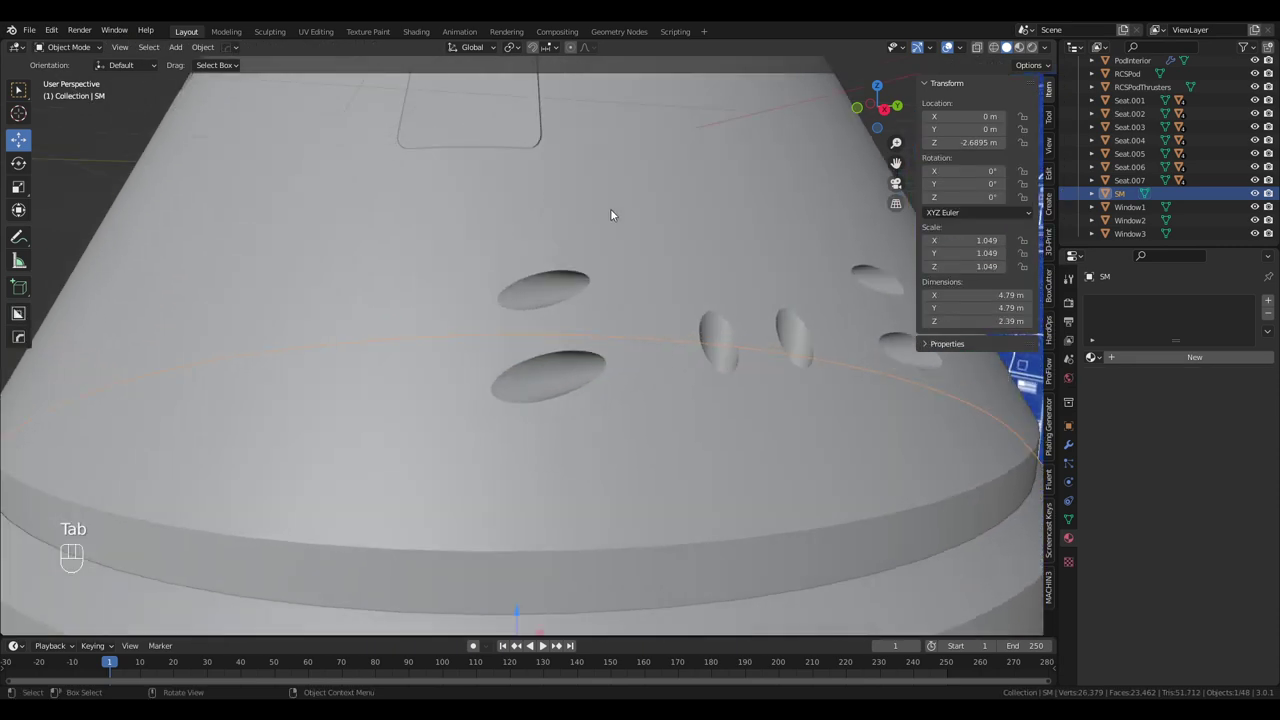
middle_click(617, 214)
left_click_drag(634, 222, 690, 192)
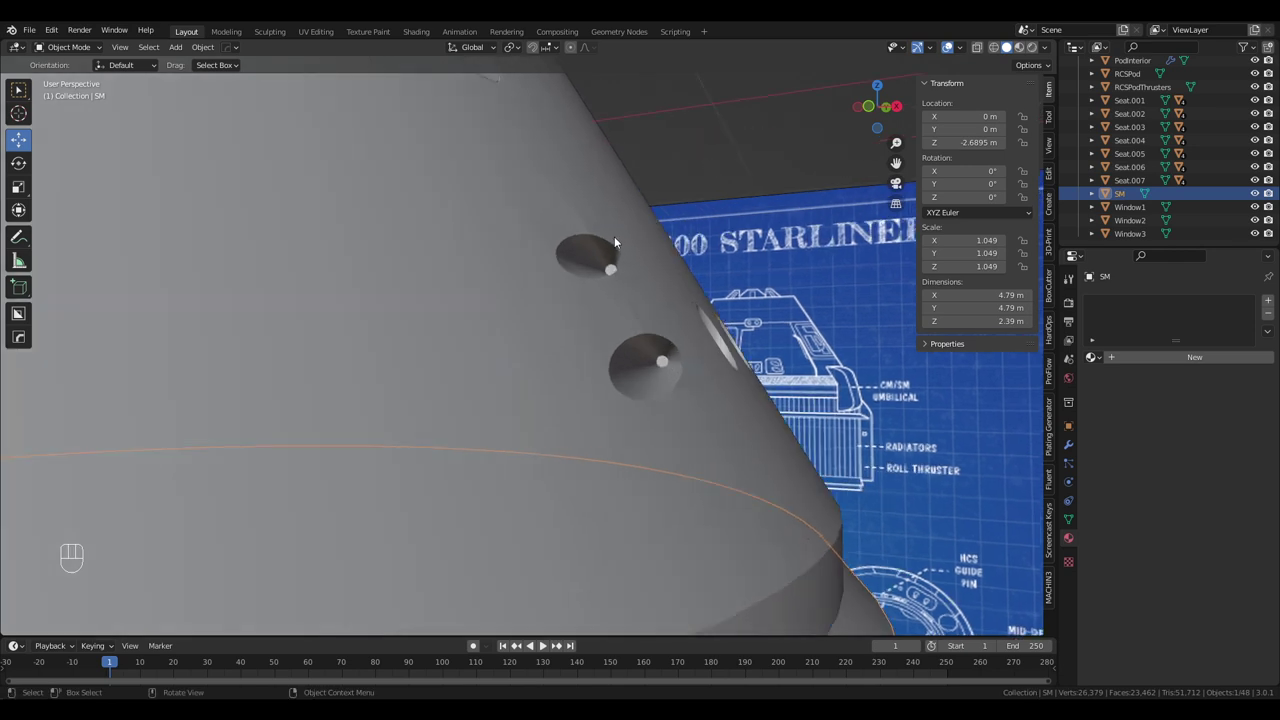
middle_click(629, 238)
left_click(629, 266)
Edit the Pod mesh and brush-select the faces around its upper thruster hole
key("Tab")
key("alt+a")
key("c")
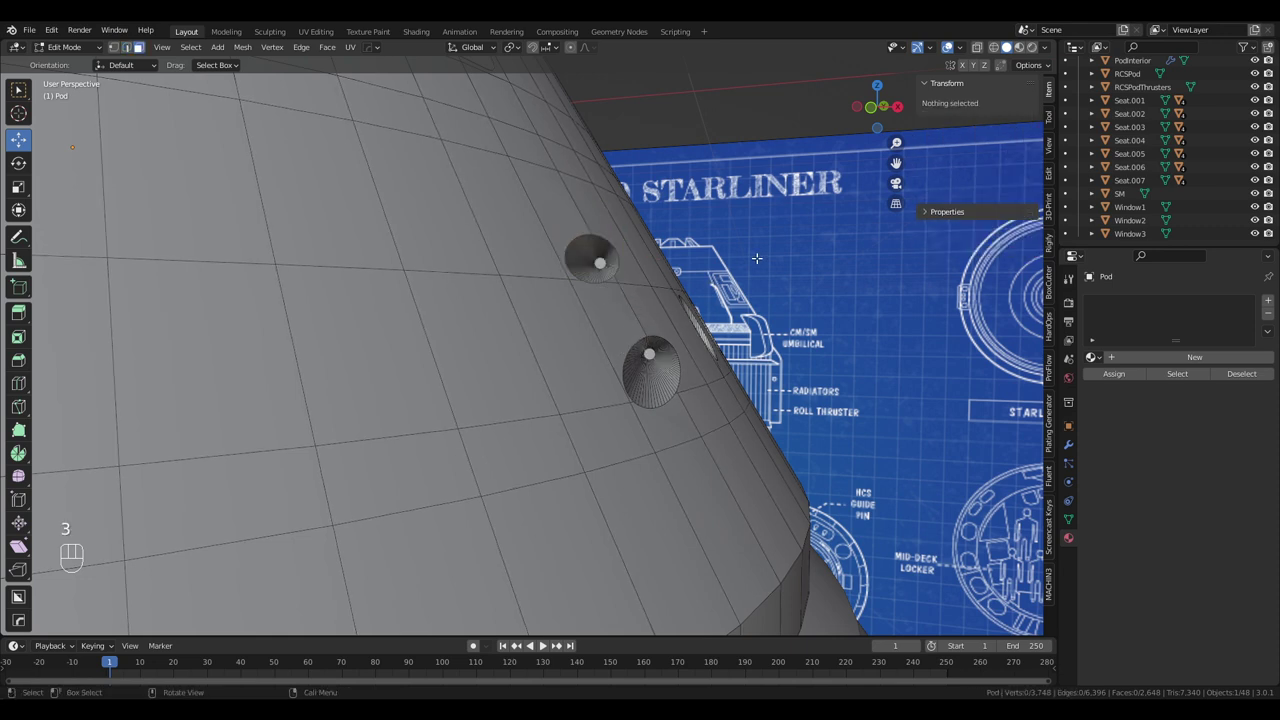
key("alt+a")
key("c")
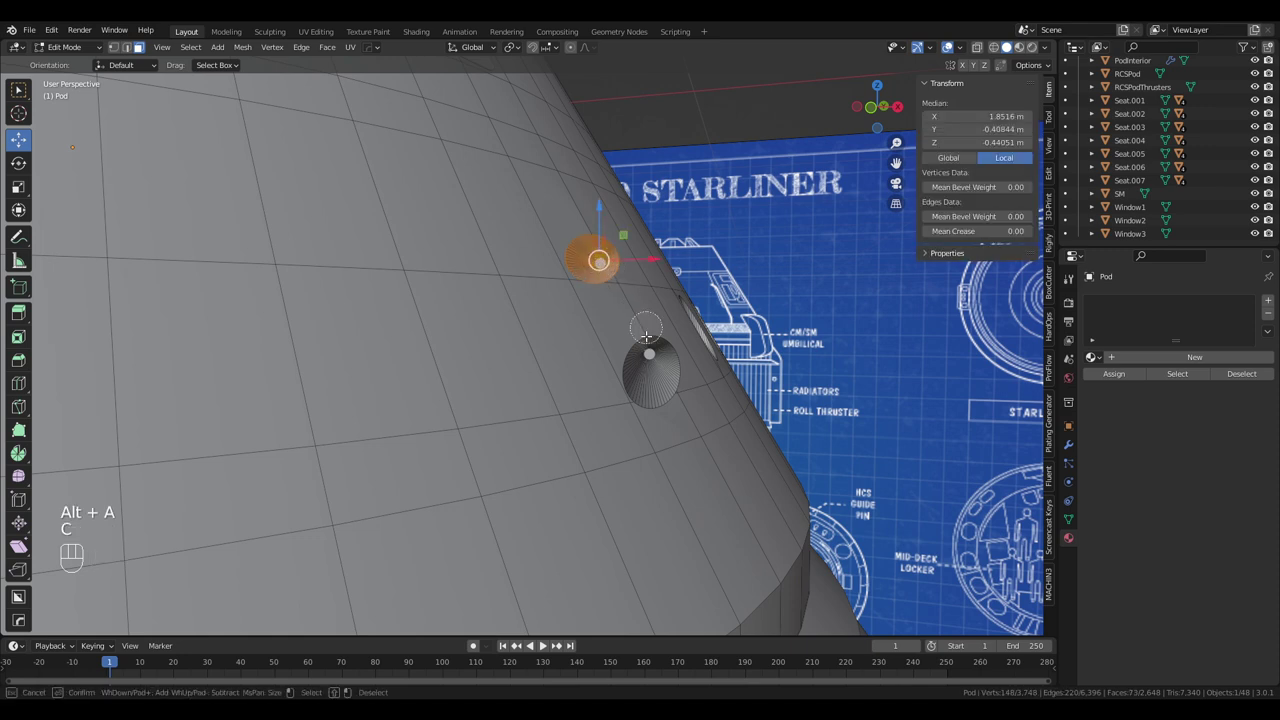
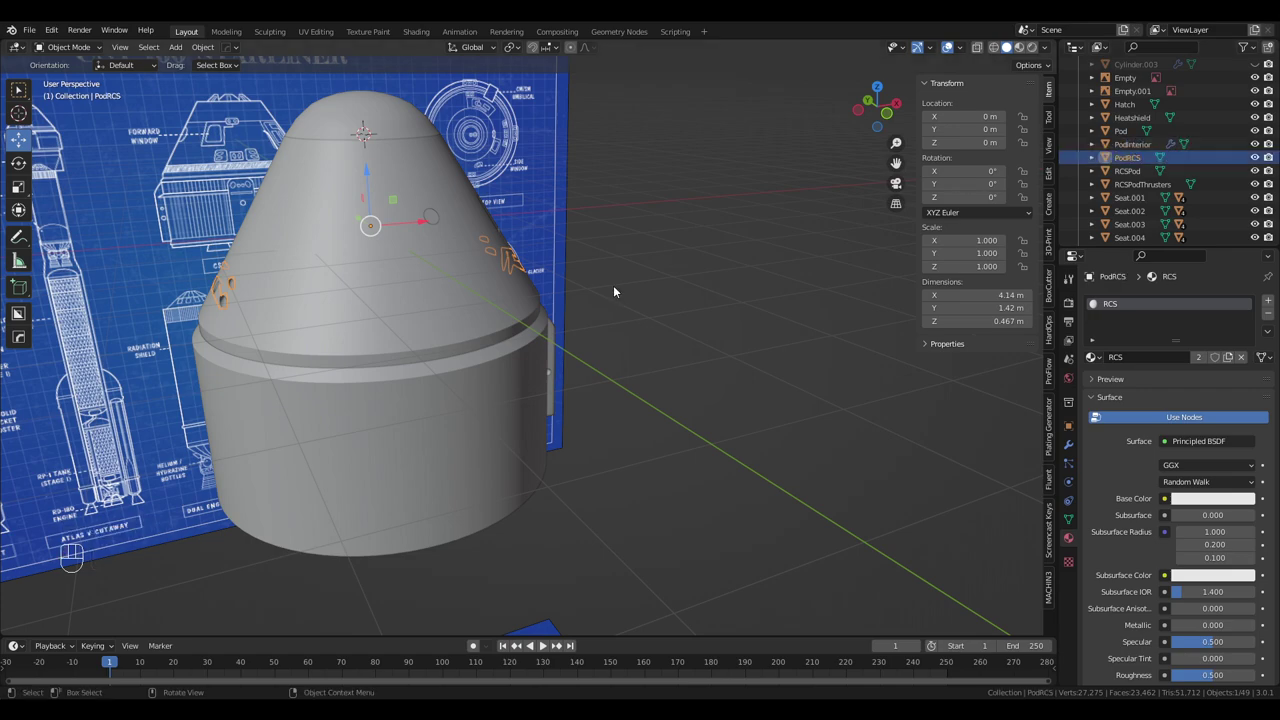
left_click_drag(644, 302, 594, 304)
left_click_drag(654, 307, 650, 266)
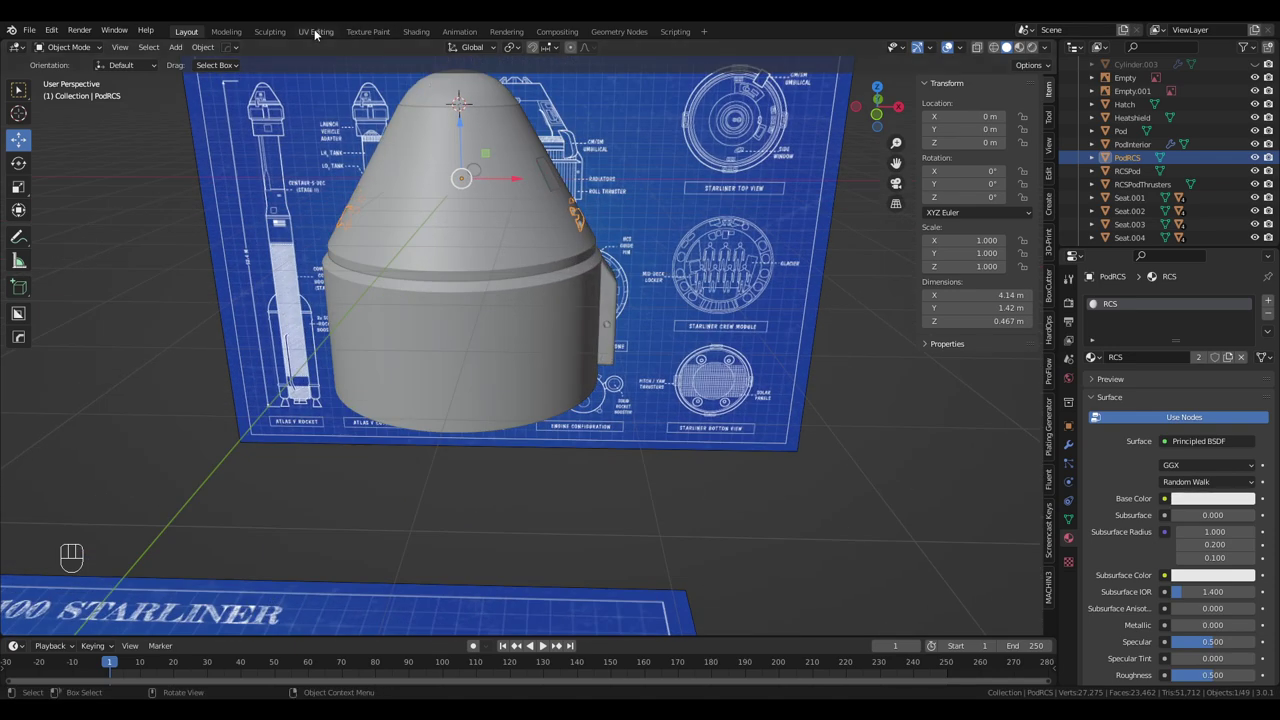
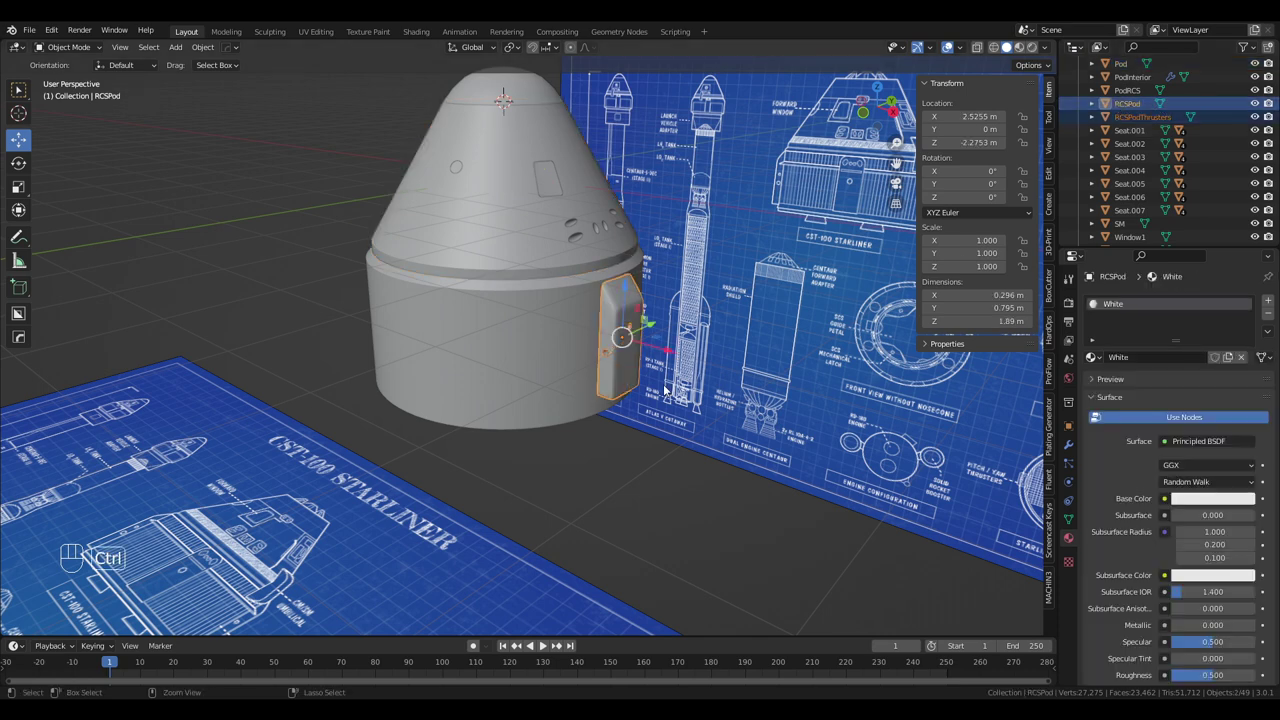
Parent the thrusters to the RCS pod and the PodRCS pieces to the capsule Pod
key("ctrl+p")
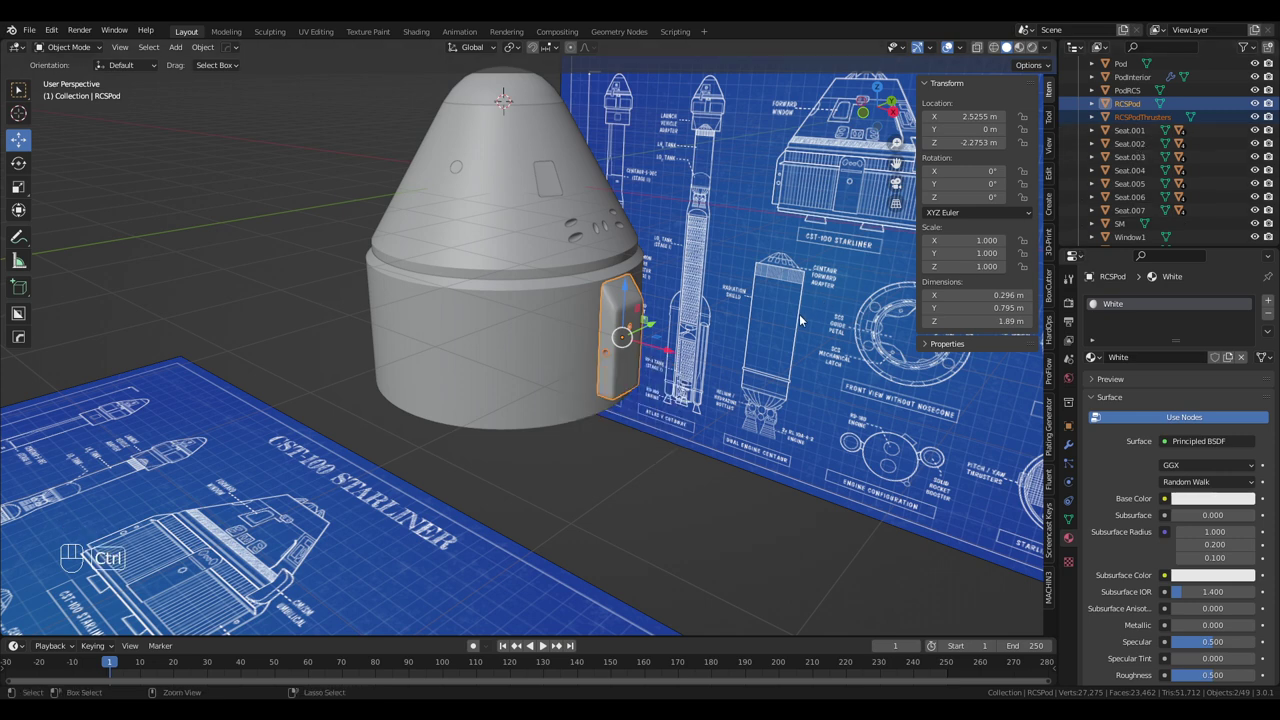
key("ctrl+p")
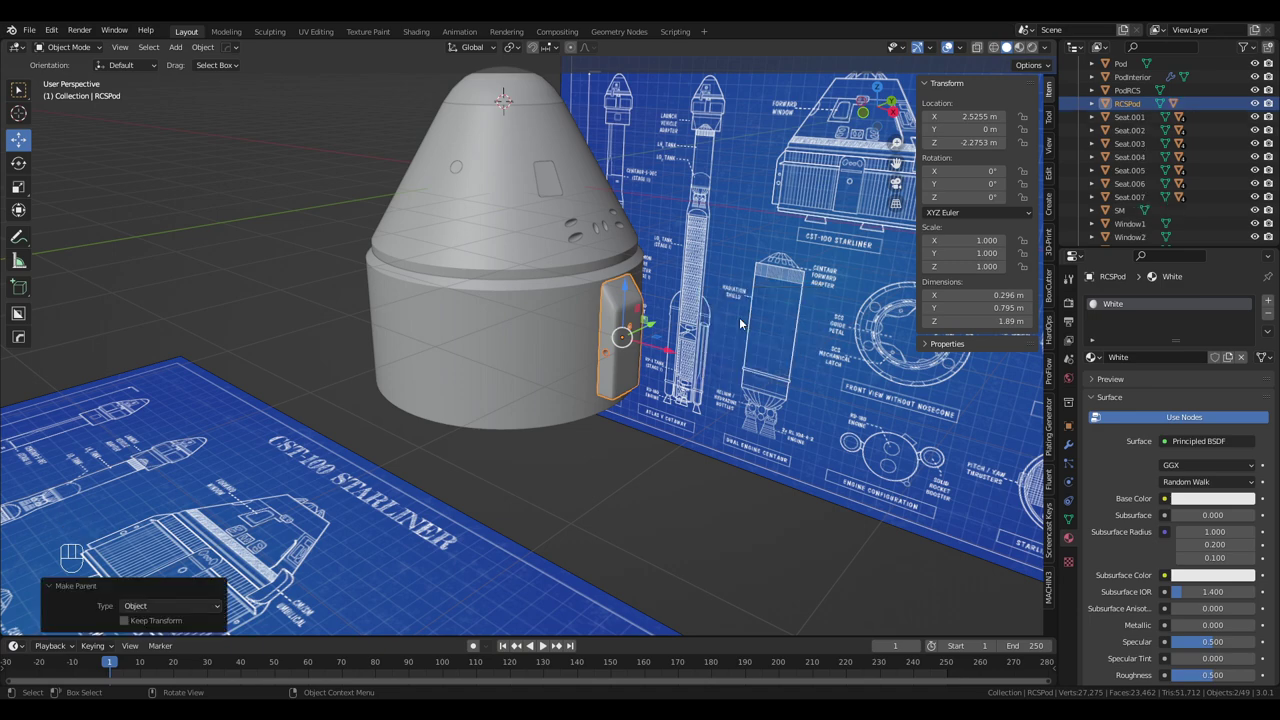
left_click_drag(795, 324, 768, 338)
left_click(1097, 107)
left_click_drag(1149, 126, 1138, 150)
left_click_drag(1119, 144, 796, 270)
key("ctrl+p")
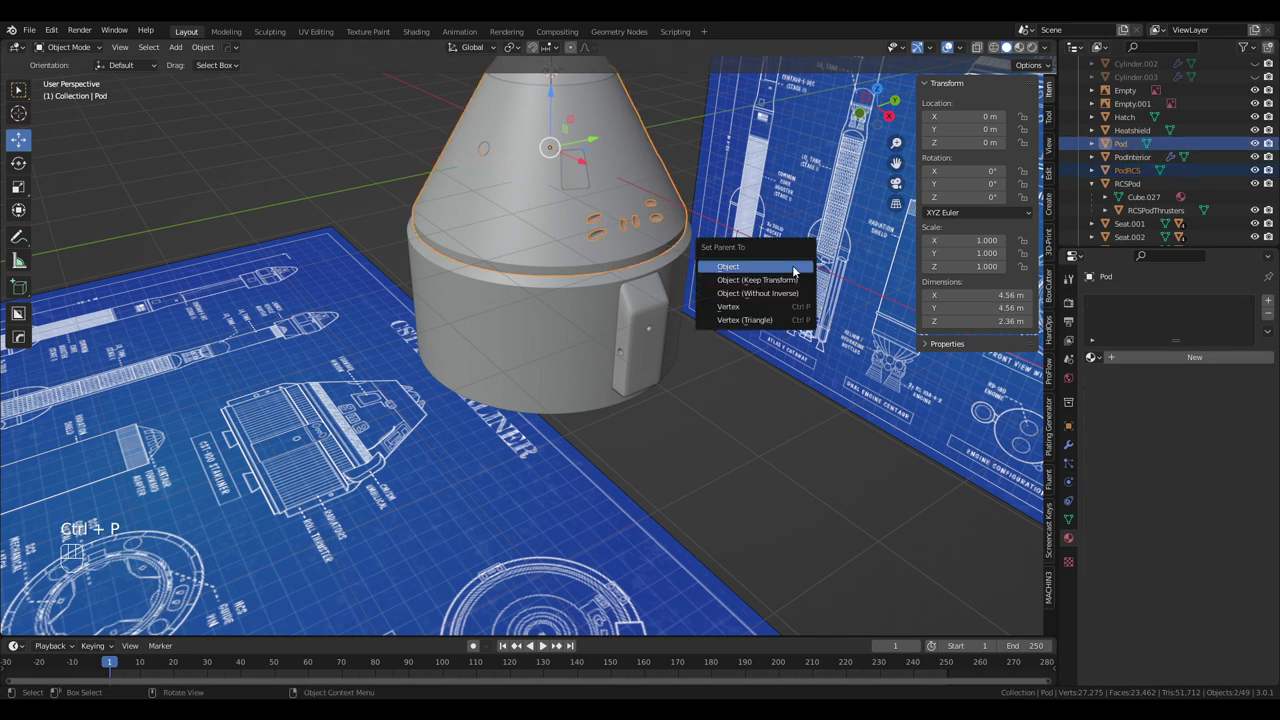
left_click(1097, 149)
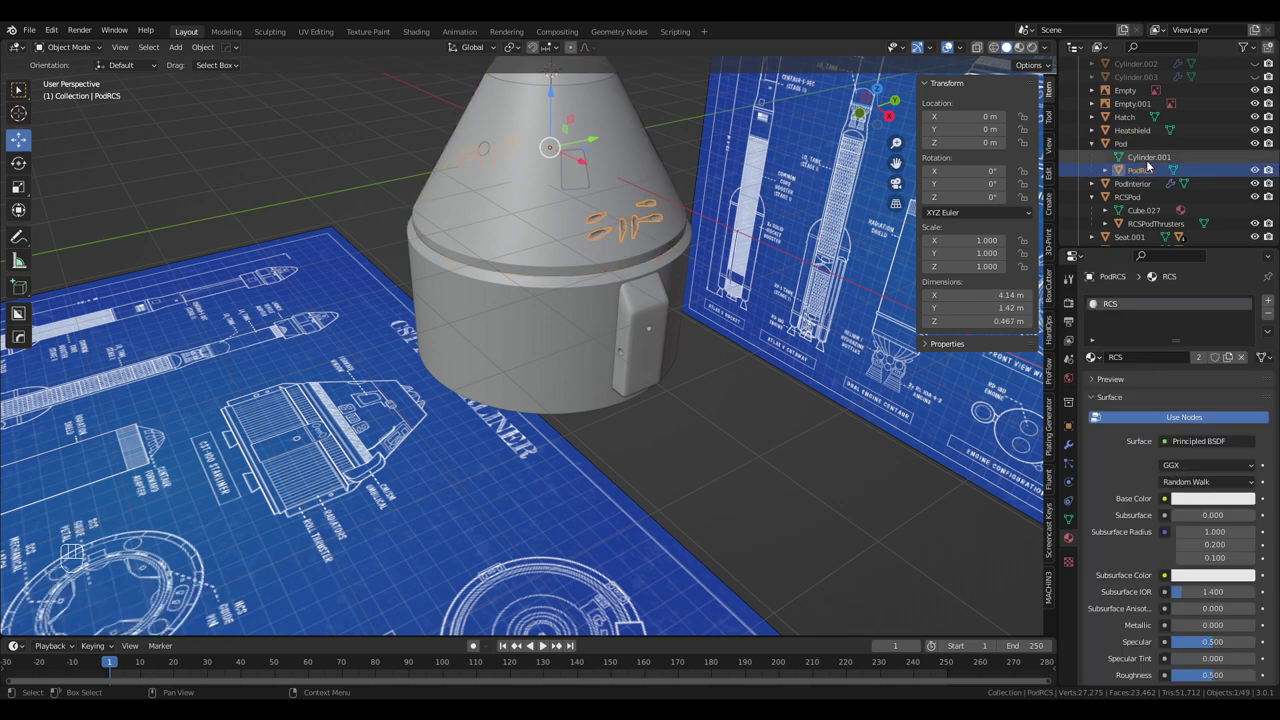
Select the side thruster pod and orbit the view toward it
middle_click(696, 218)
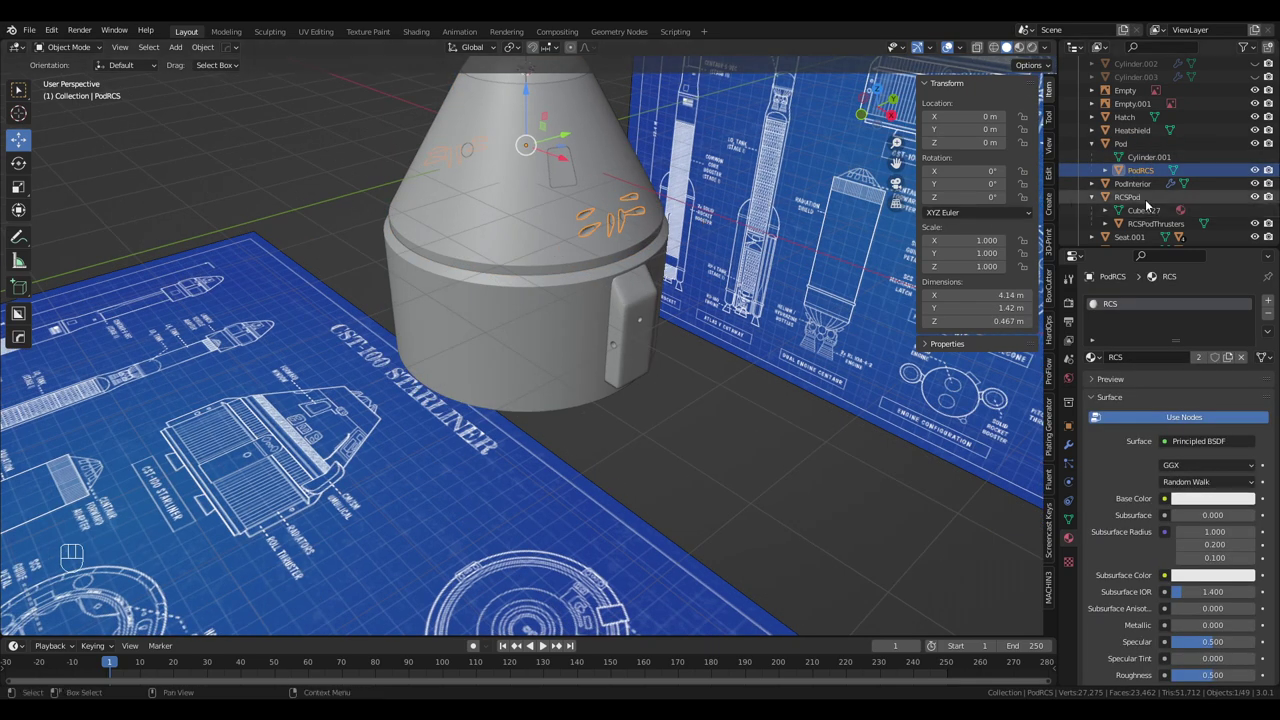
left_click(1148, 198)
left_click_drag(822, 299, 862, 274)
left_click_drag(798, 297, 824, 290)
left_click_drag(761, 294, 835, 264)
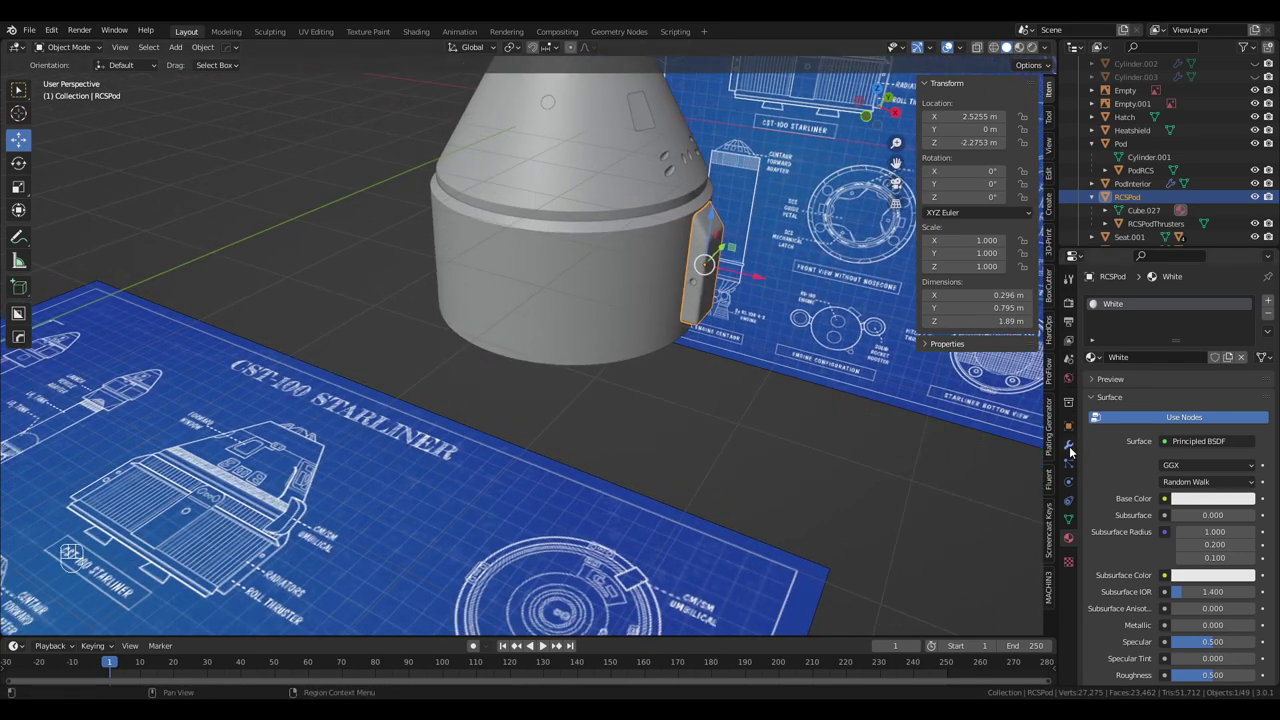
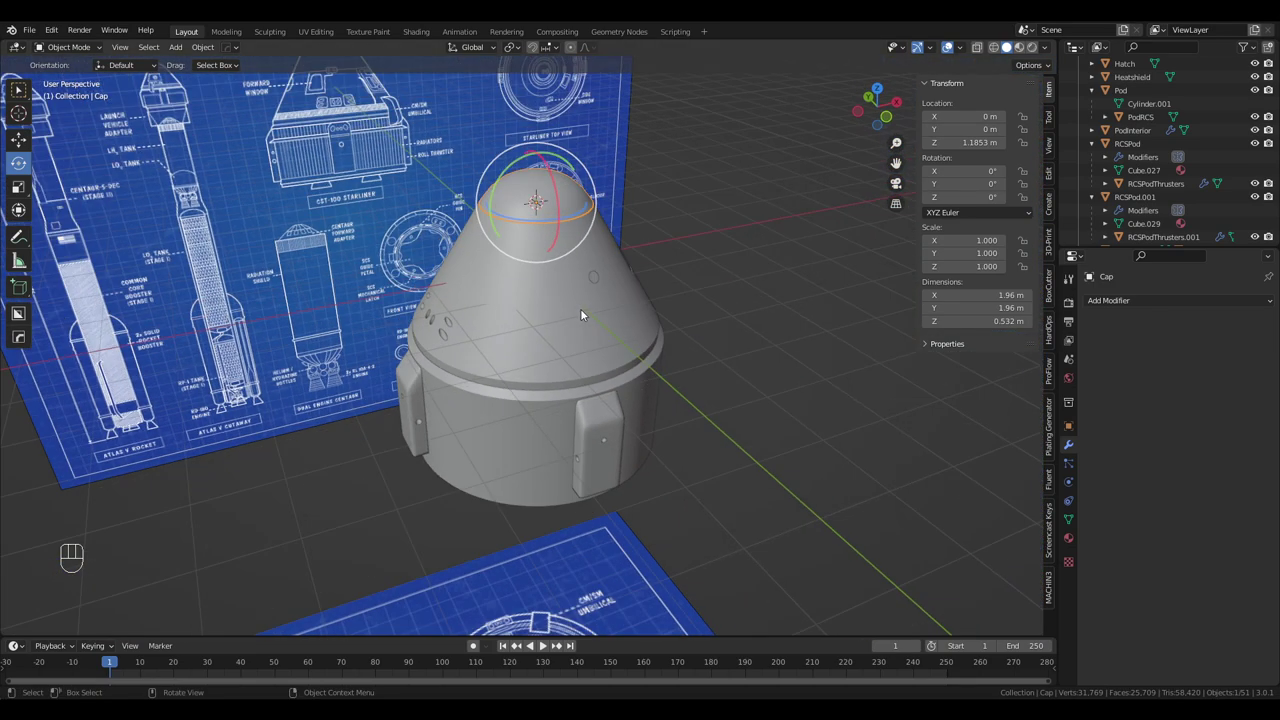
Undo the last few changes and orbit to view the duplicated pod from below
left_click_drag(620, 296, 676, 295)
left_click_drag(686, 292, 560, 293)
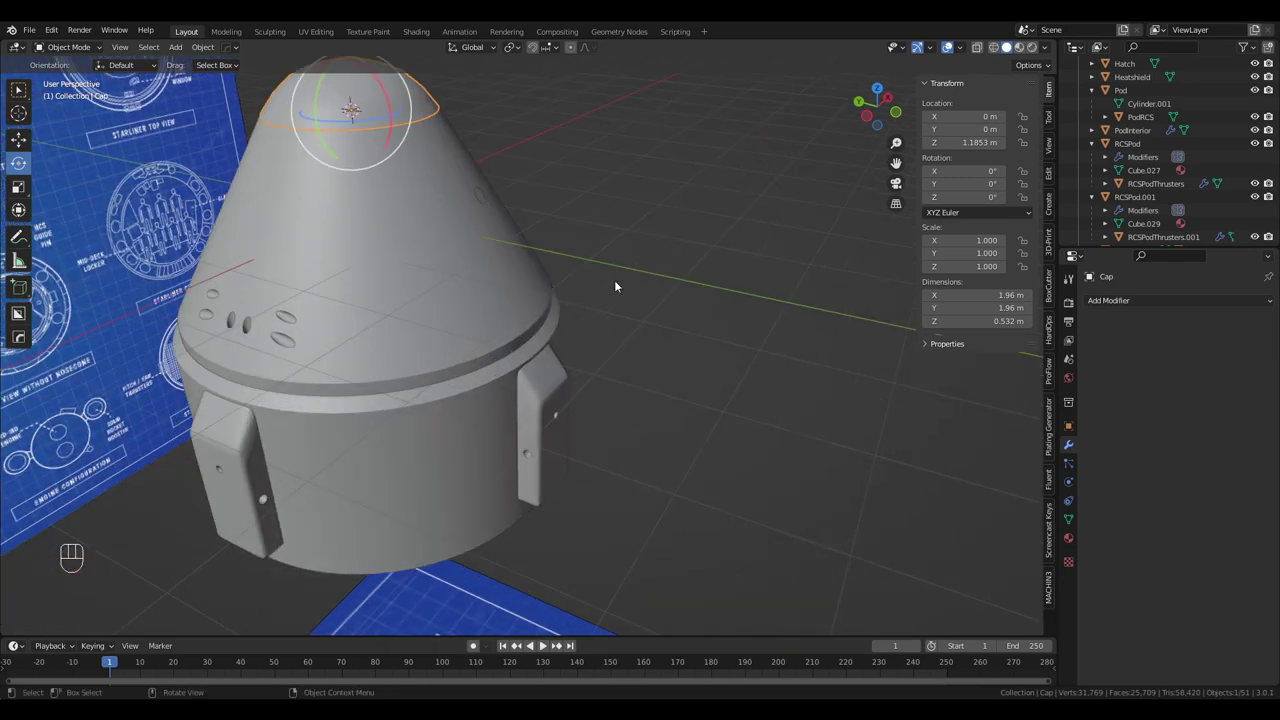
middle_click(653, 283)
key("ctrl+z")
key("ctrl+z")
key("ctrl+z")
left_click_drag(672, 289, 530, 290)
left_click_drag(731, 281, 633, 280)
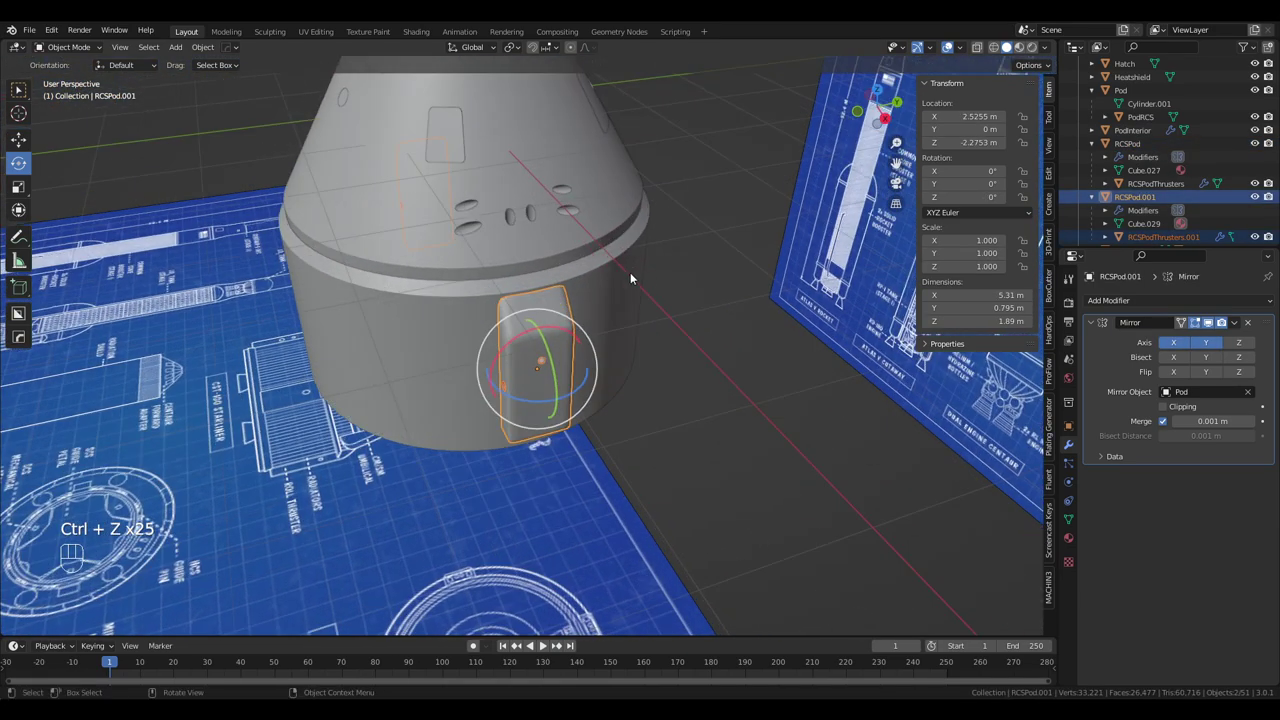
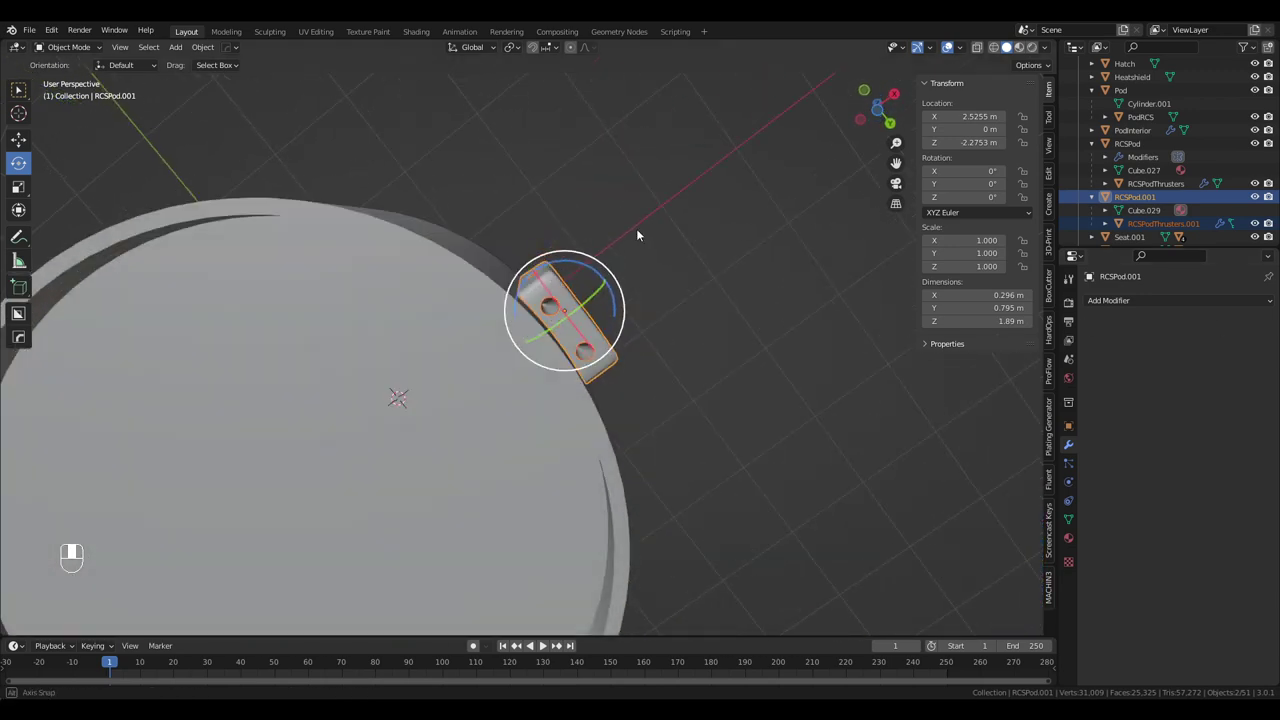
left_click_drag(570, 319, 670, 228)
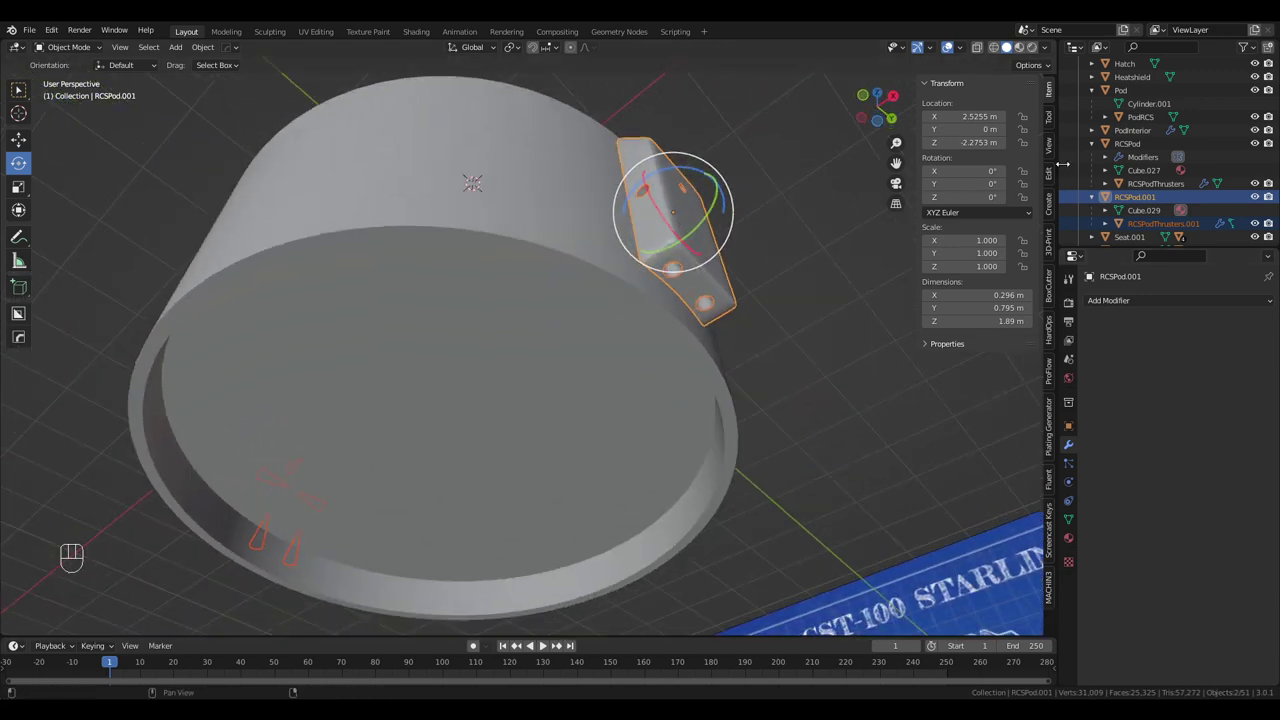
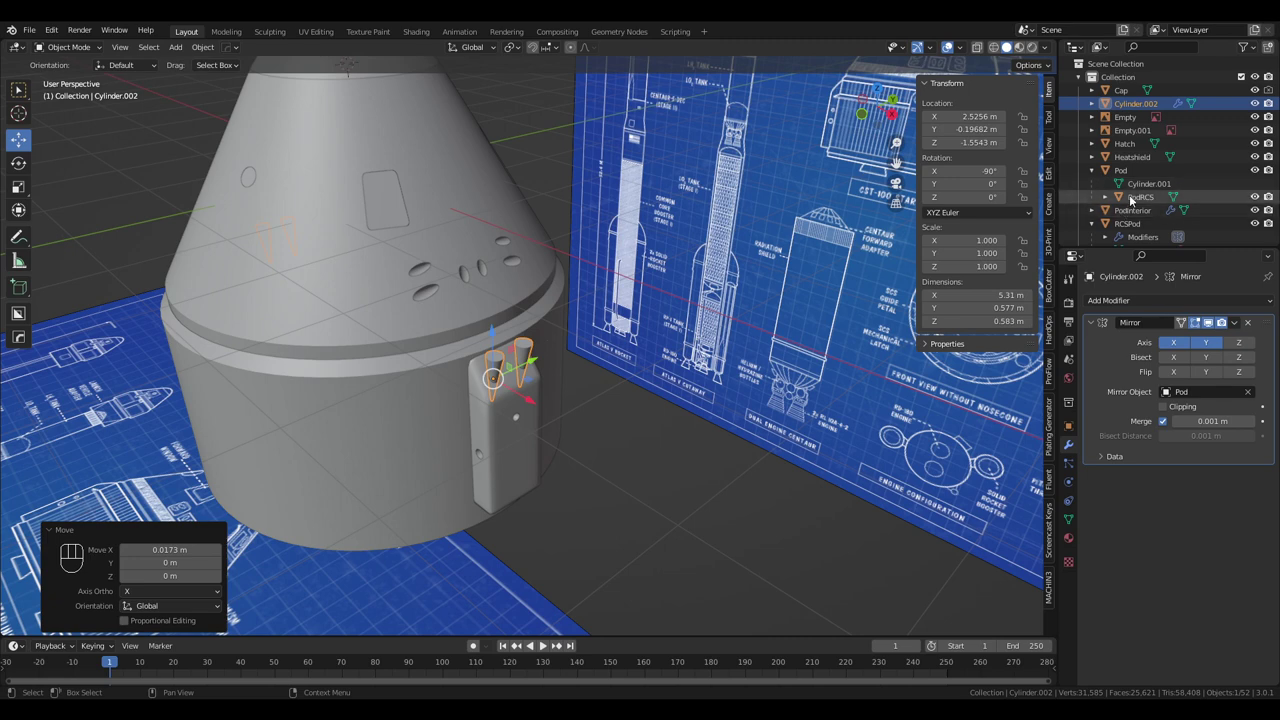
Remove the duplicate thruster pod and hide the hole-cutting cylinder on the side pod
left_click(1146, 116)
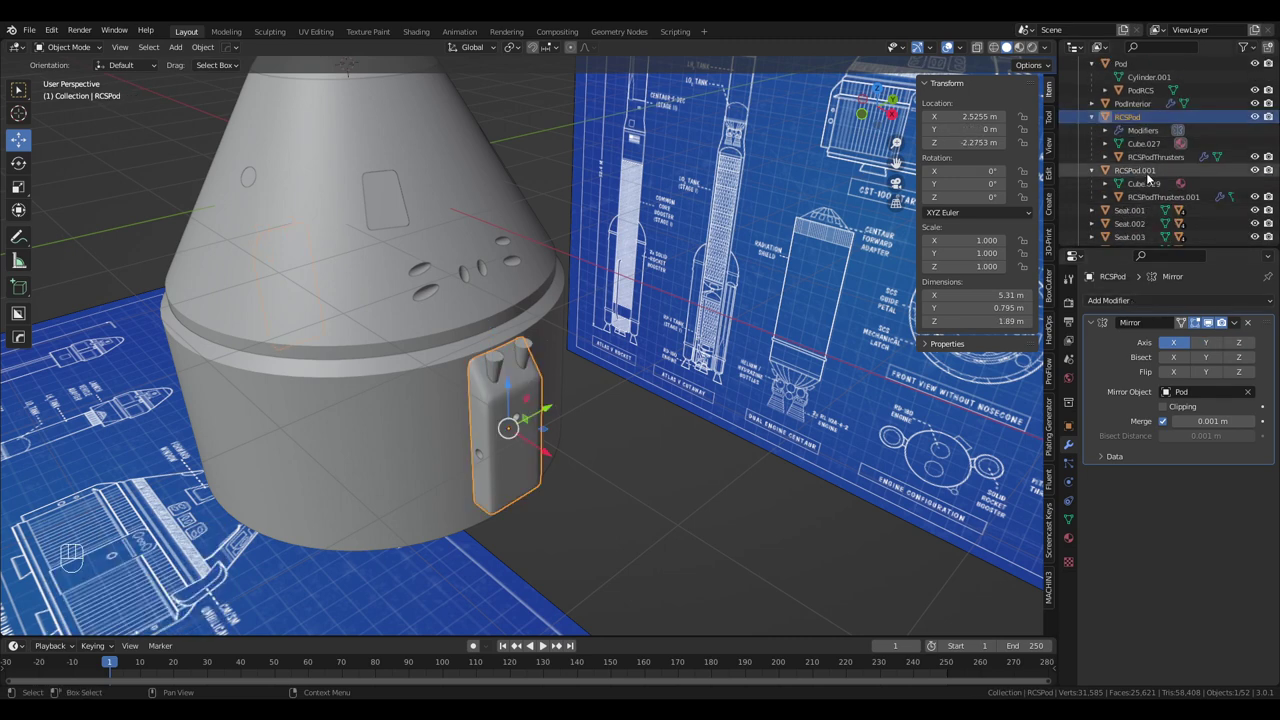
left_click(1154, 175)
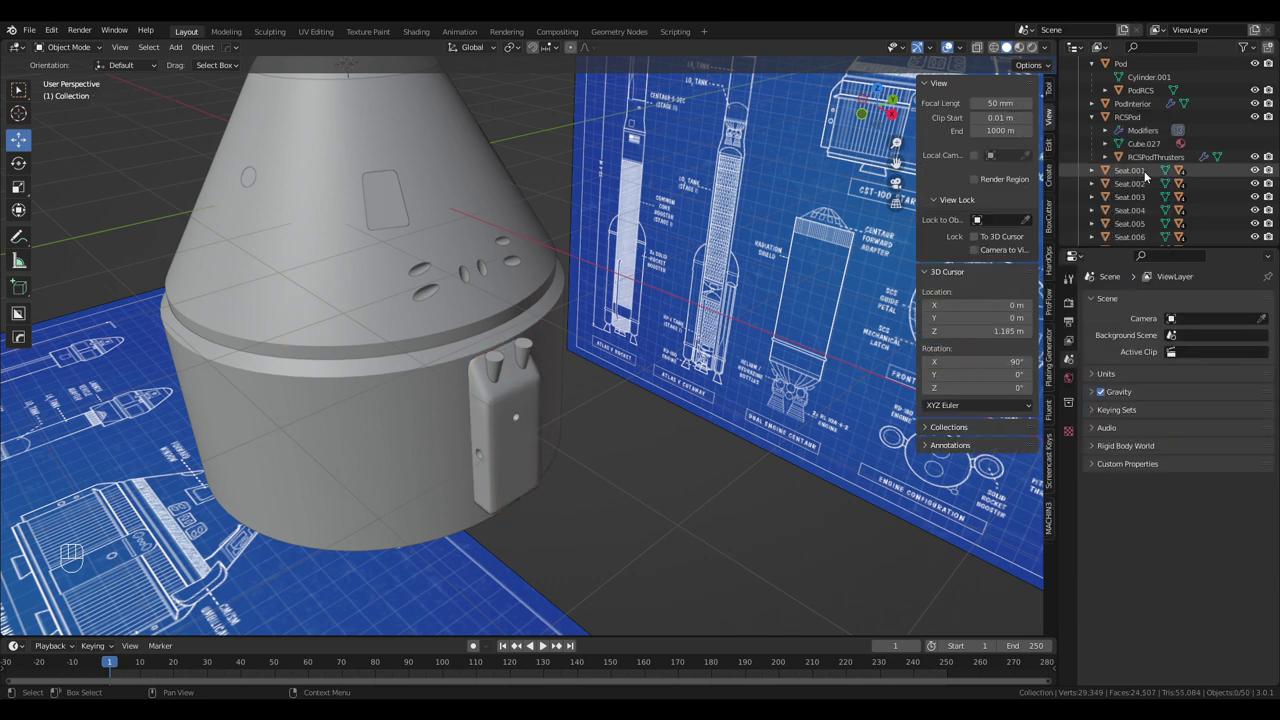
key("ctrl+z")
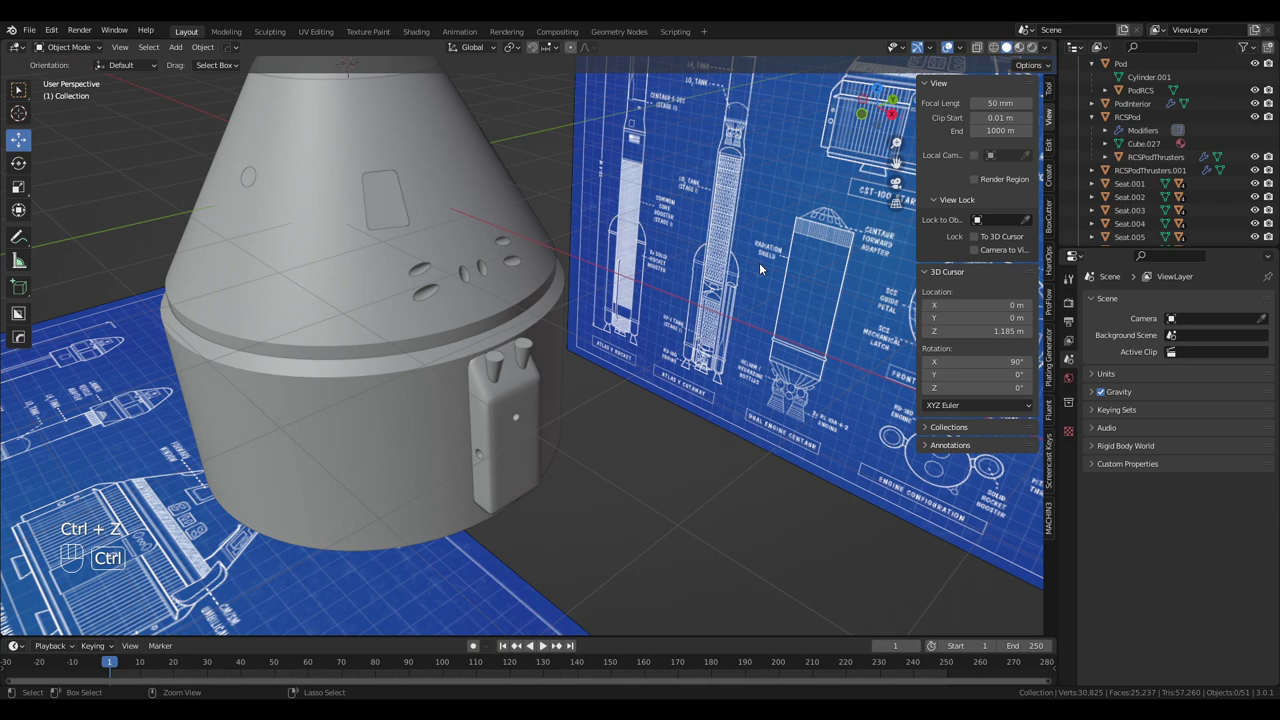
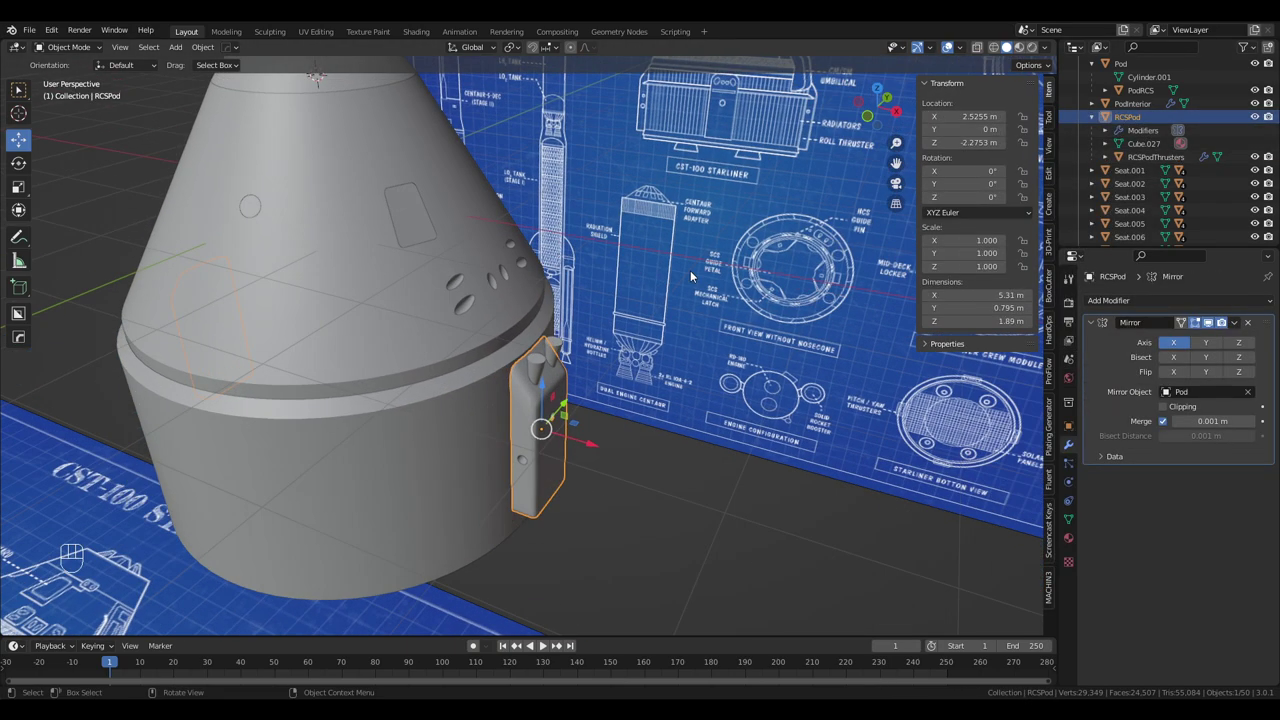
middle_click(688, 277)
left_click_drag(1100, 298, 1026, 368)
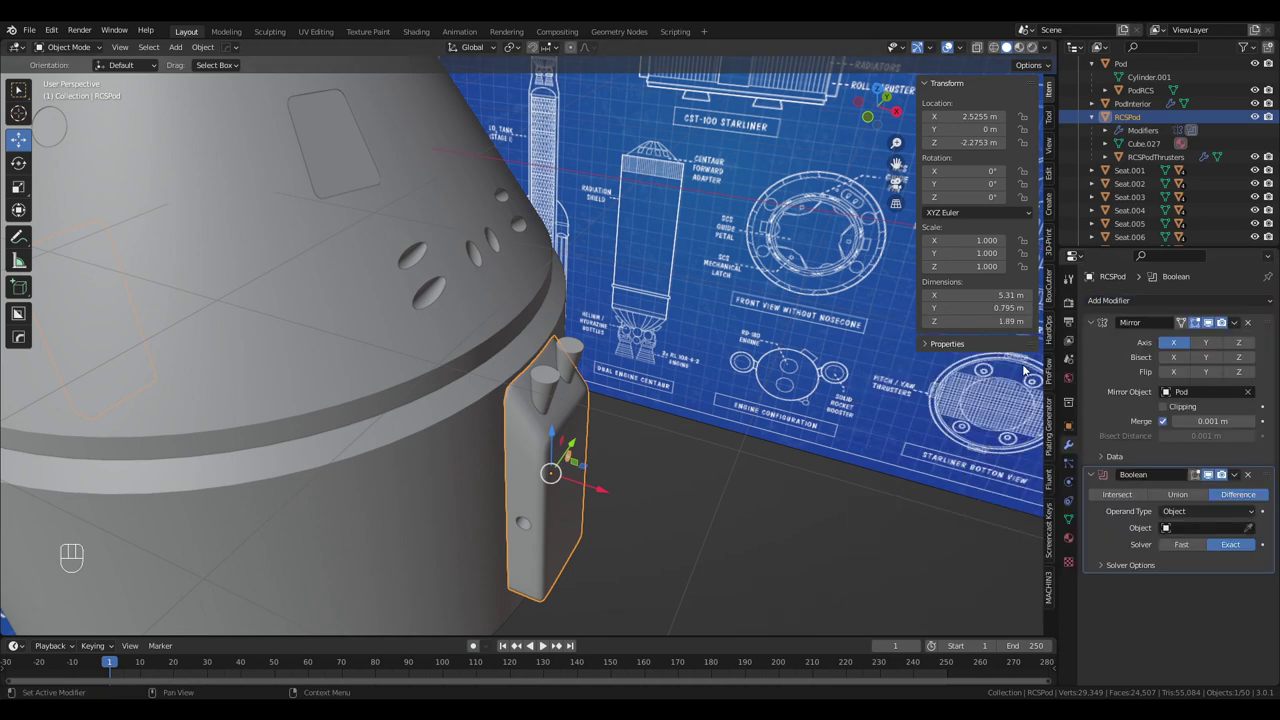
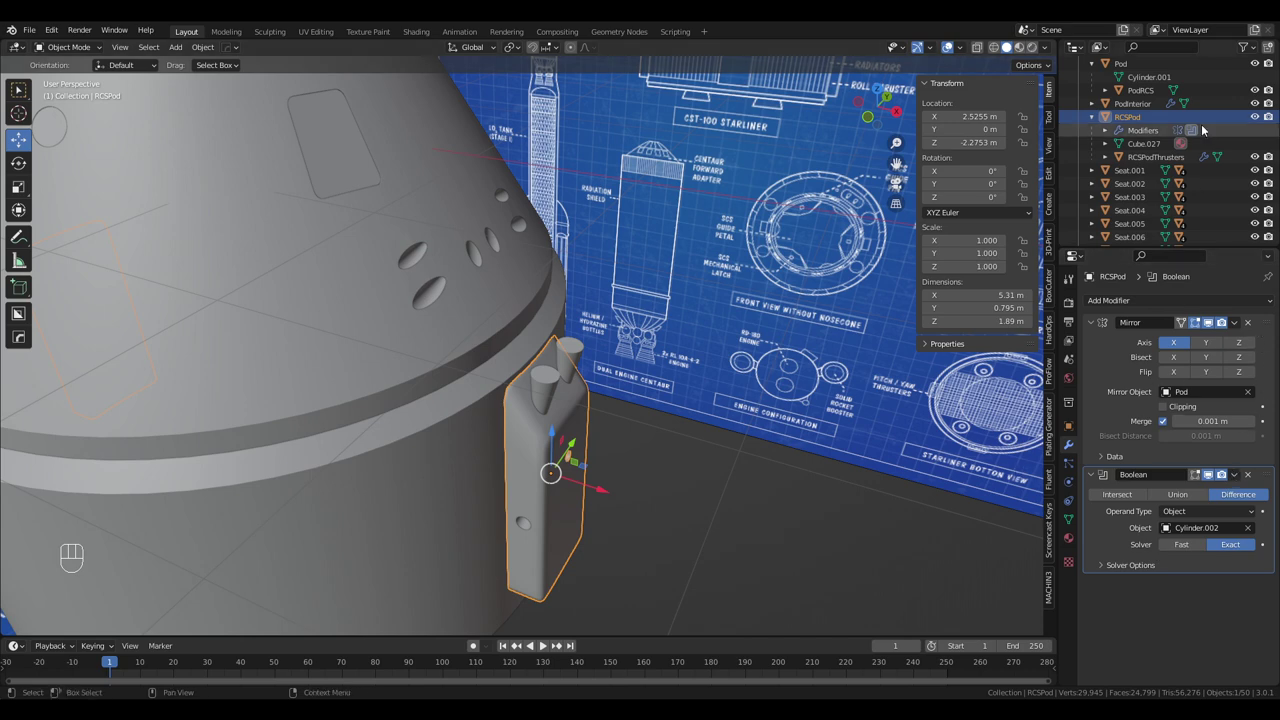
left_click_drag(752, 228, 719, 257)
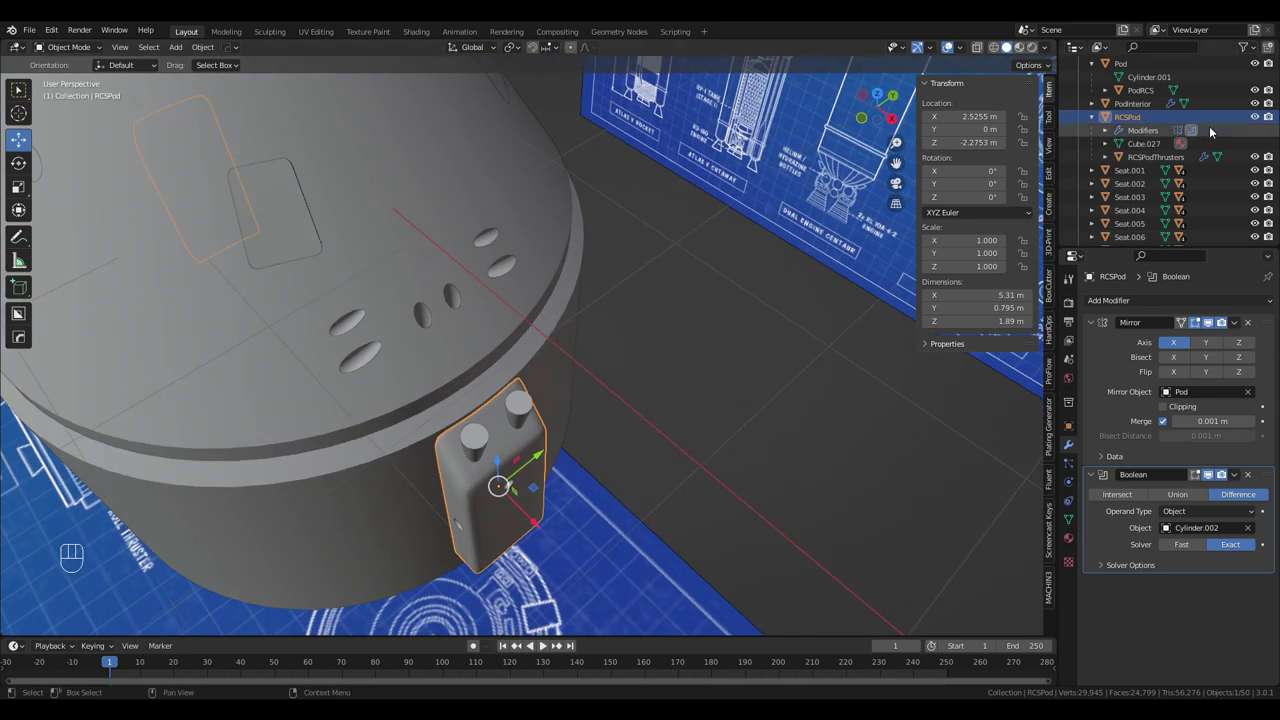
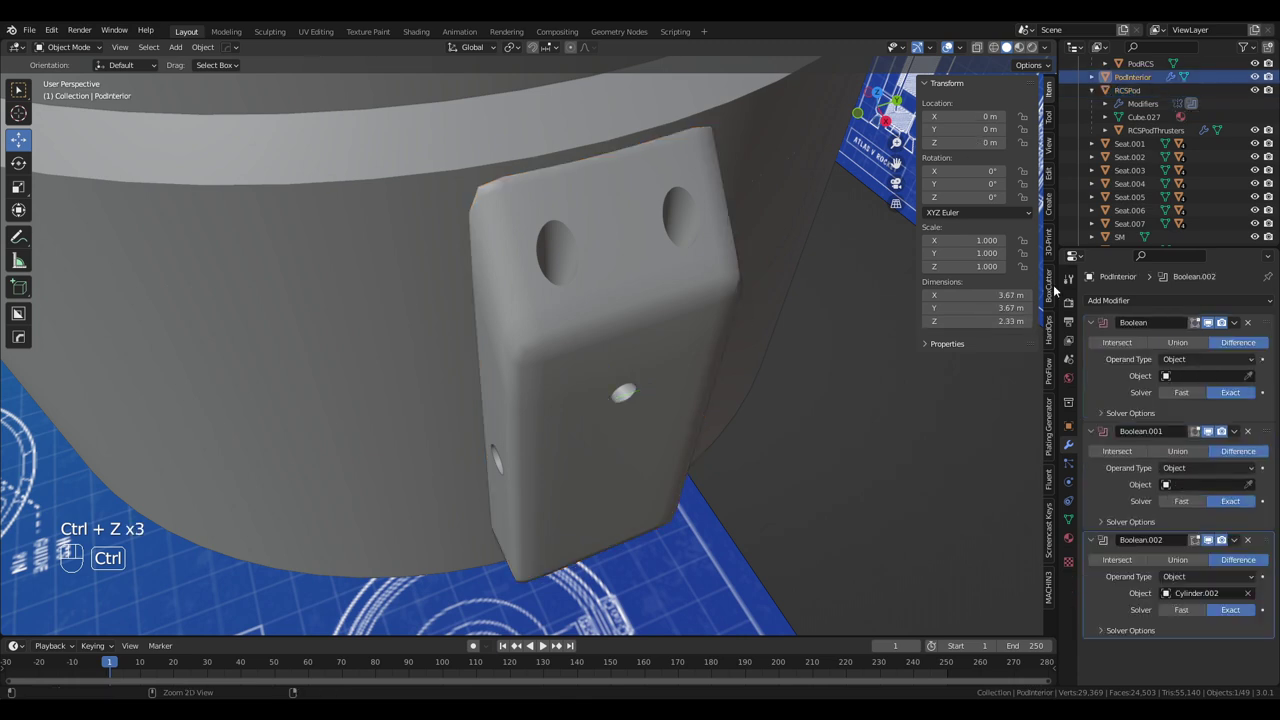
key("ctrl+z")
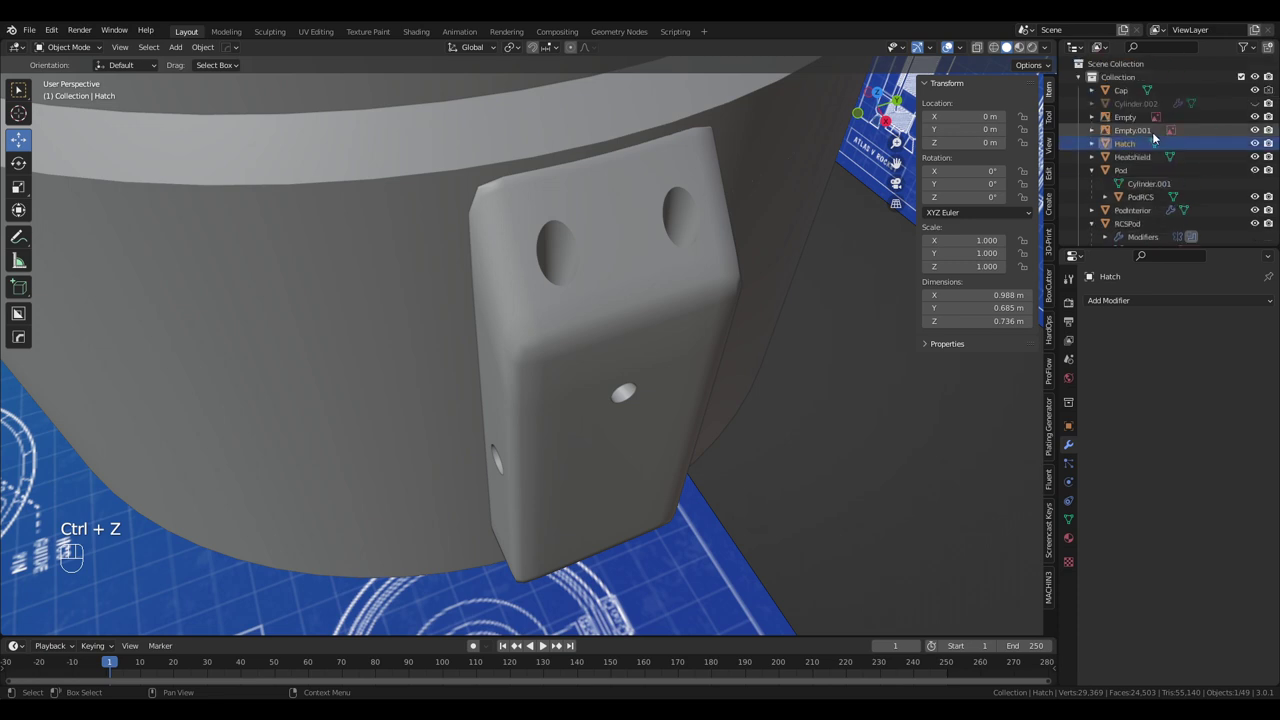
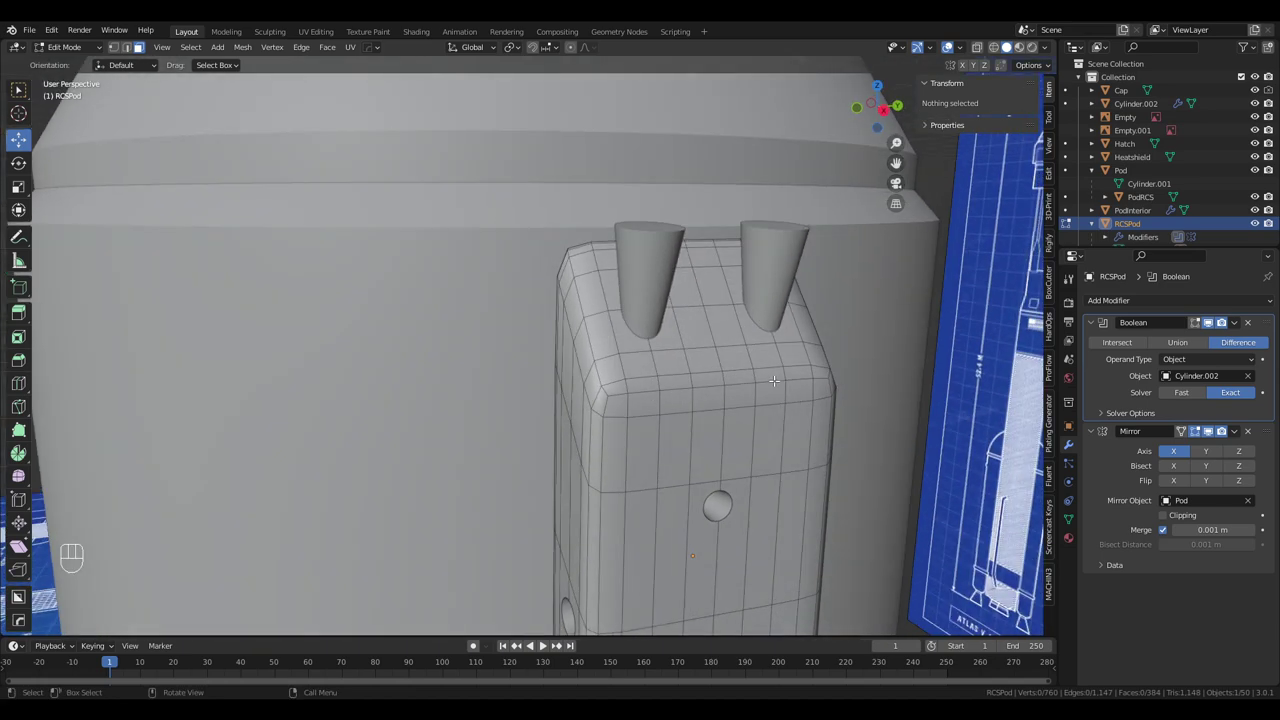
Start moving the side pod's top corner around the nozzle holes
key("alt+a")
key("c")
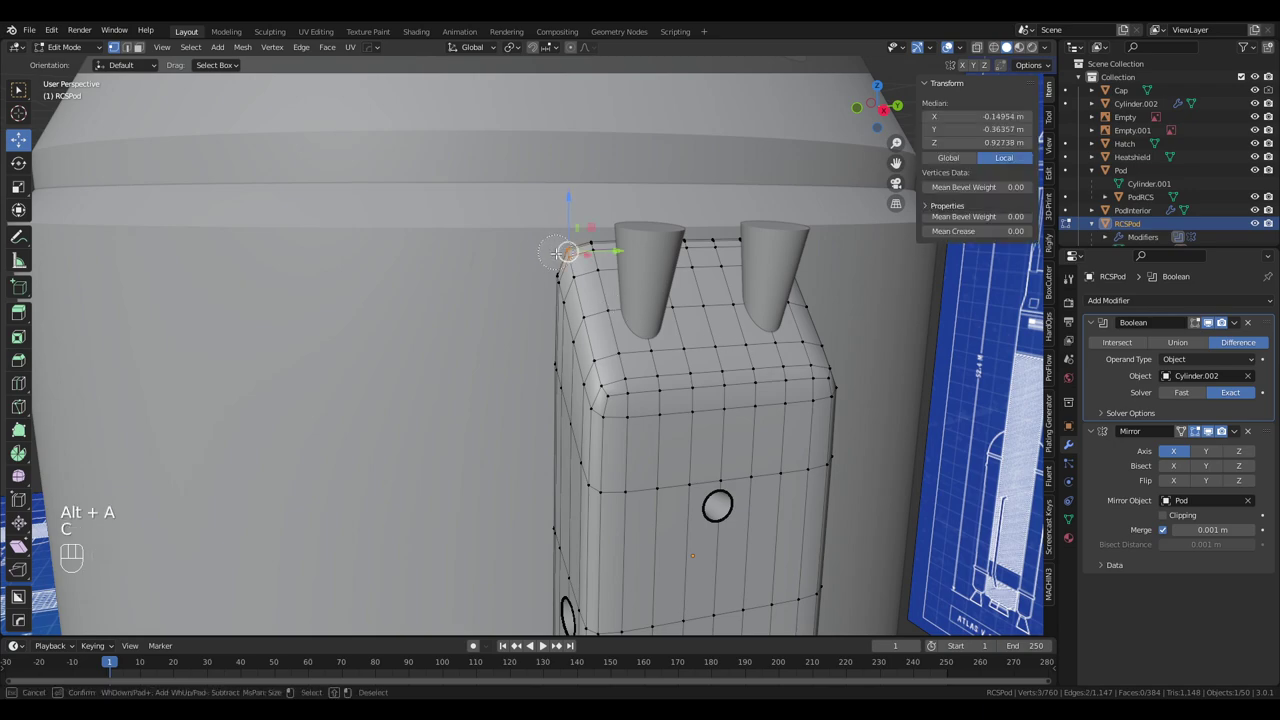
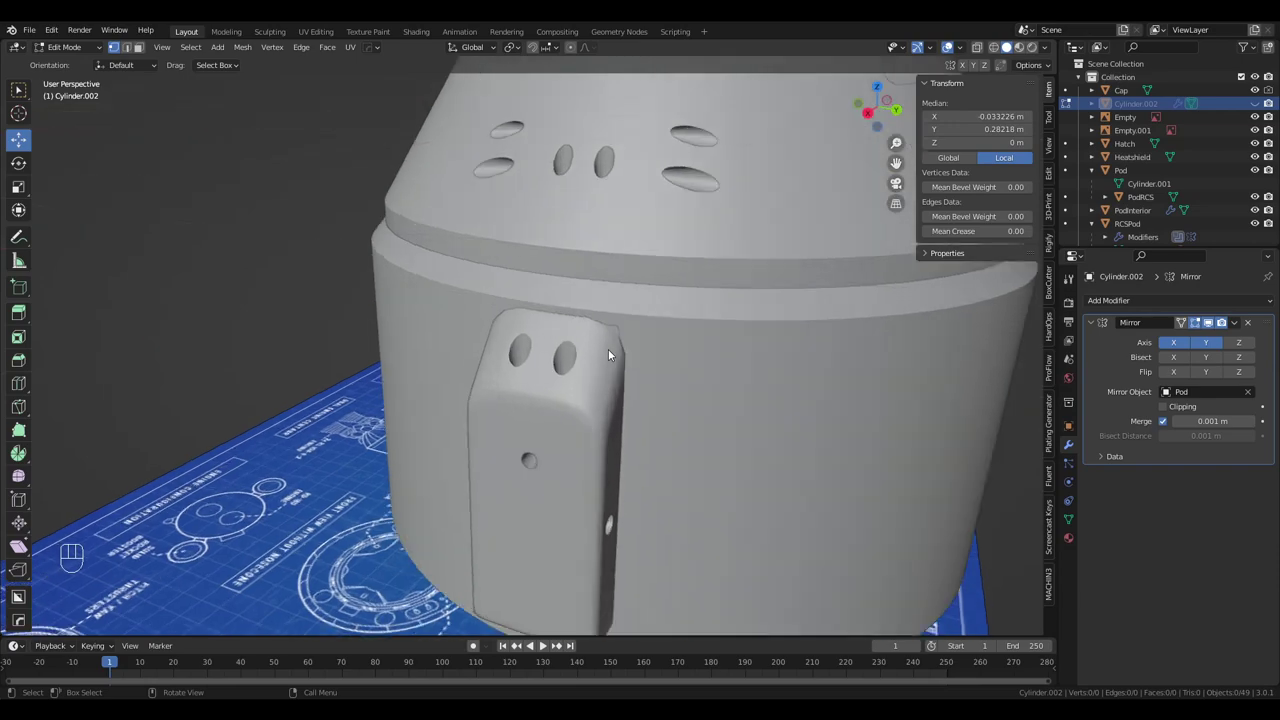
Leave the cutter cylinder's mesh and hide Cylinder.002 again
key("ctrl+z")
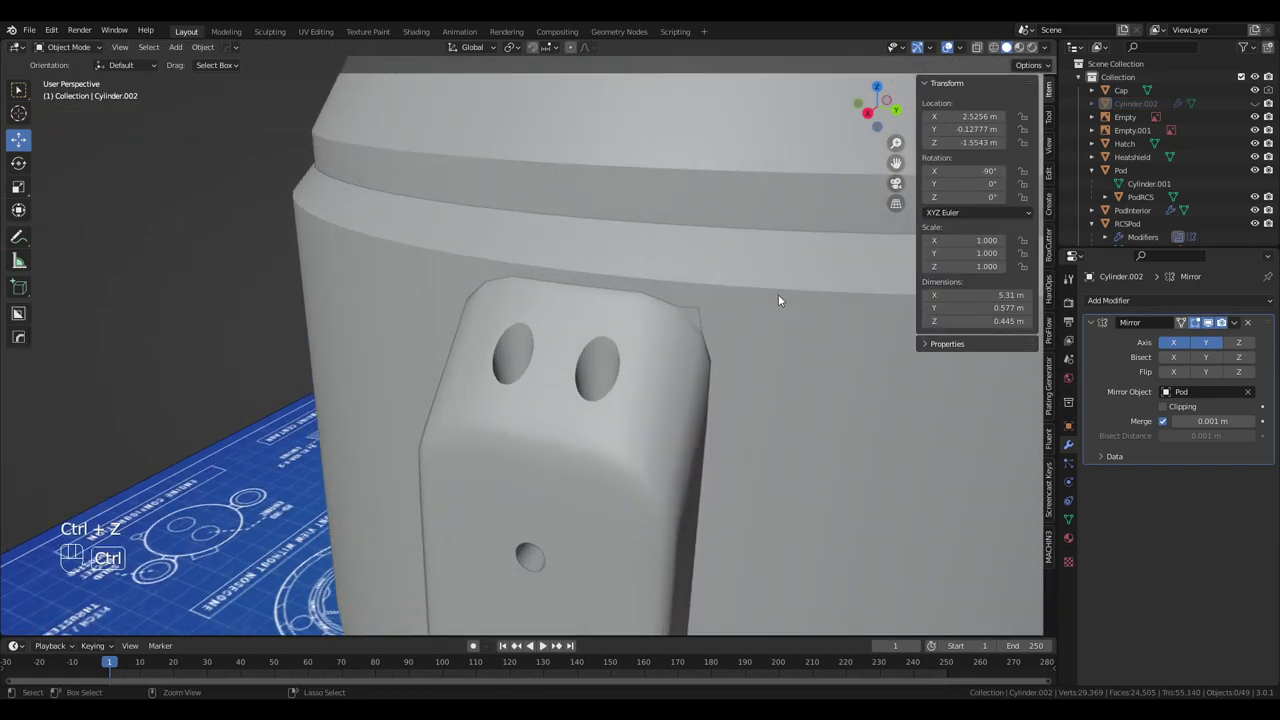
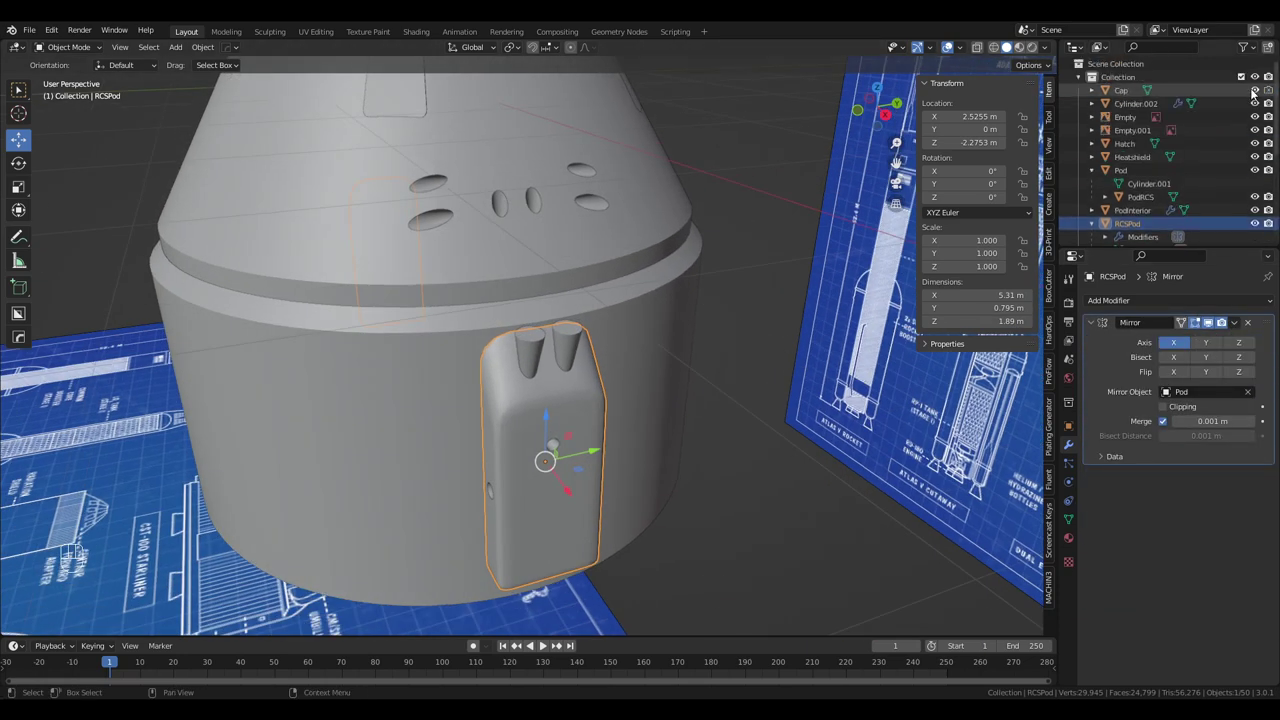
left_click(1255, 101)
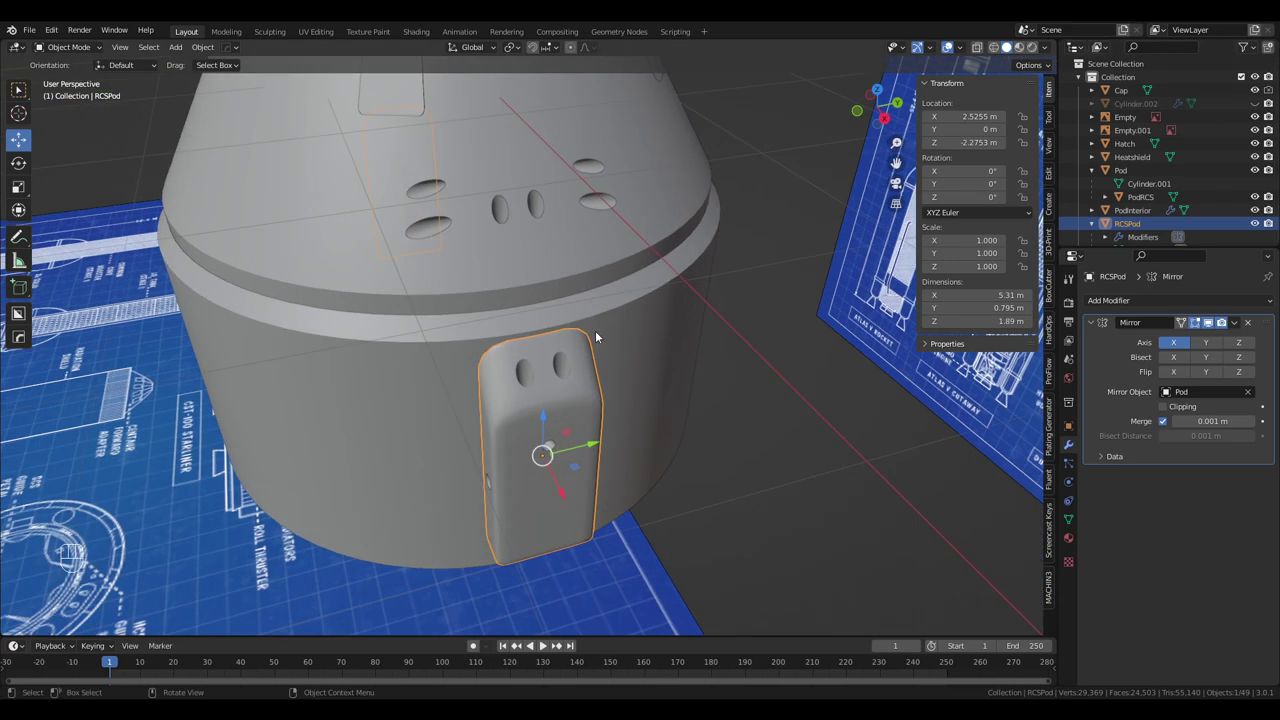
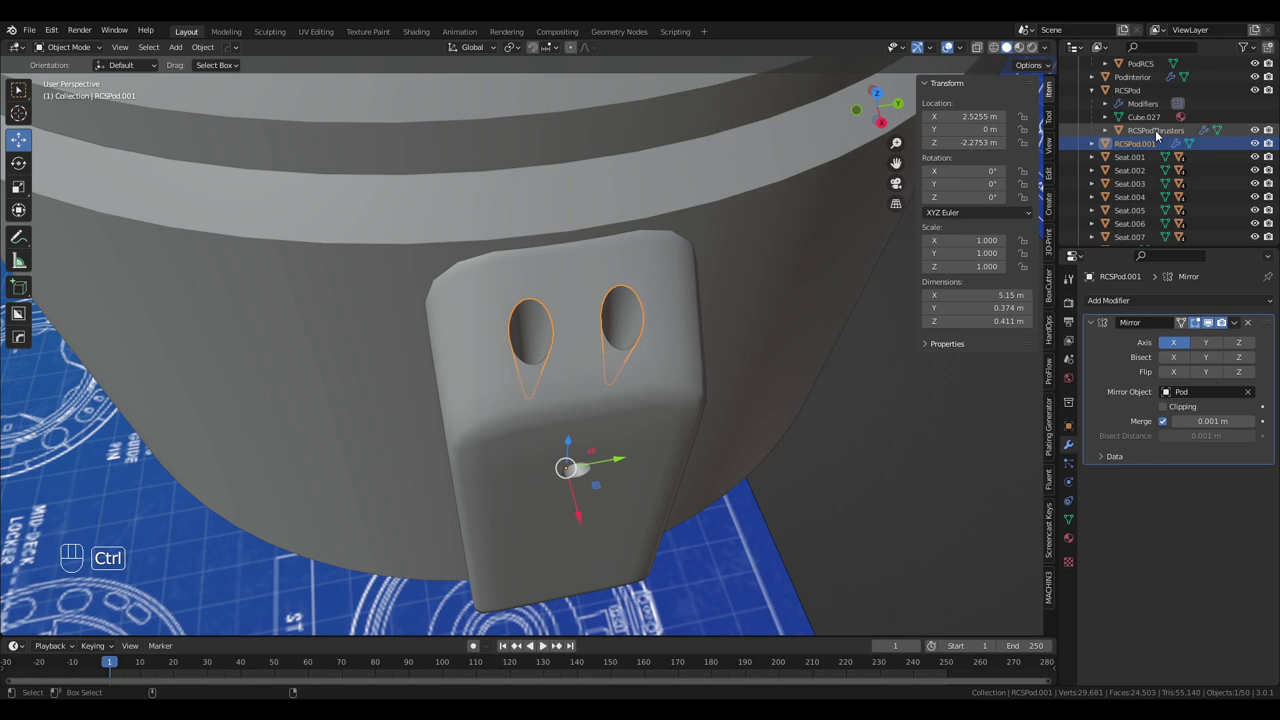
Join the nozzle inserts into RCSPodThrusters with Ctrl+J and return to the Layout workspace
left_click_drag(1157, 131, 826, 229)
key("ctrl+j")
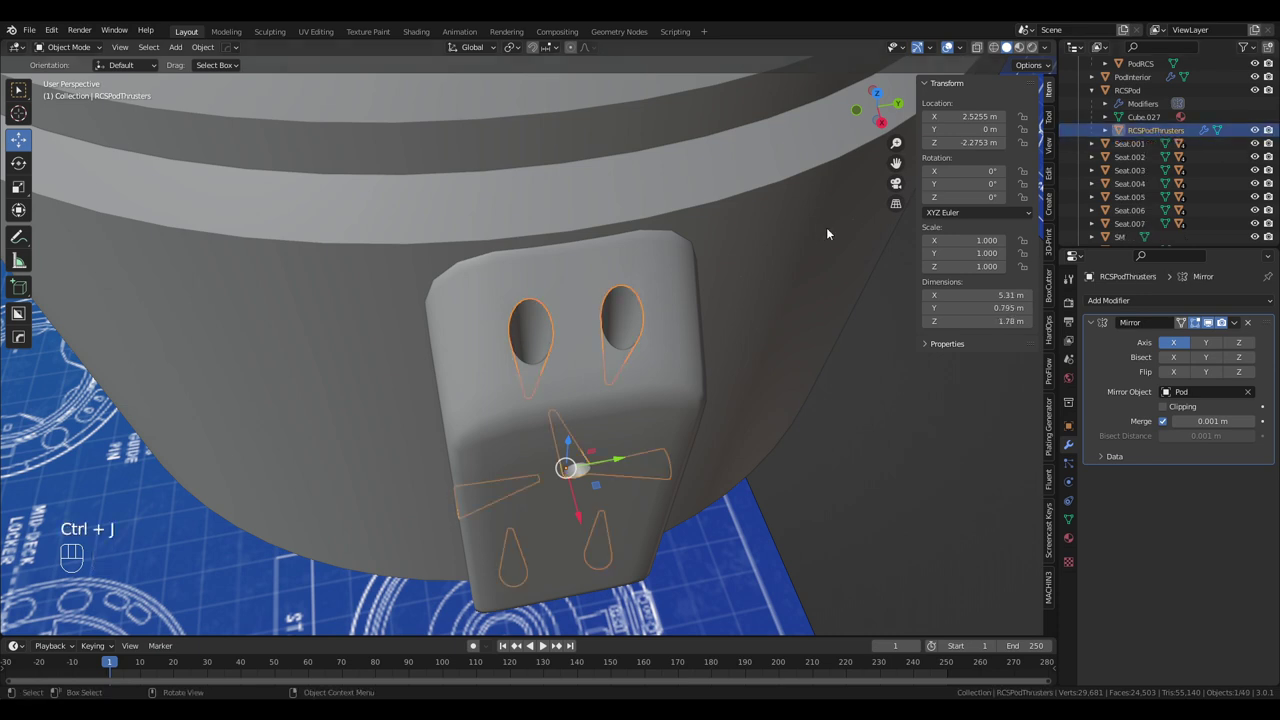
left_click_drag(628, 302, 696, 260)
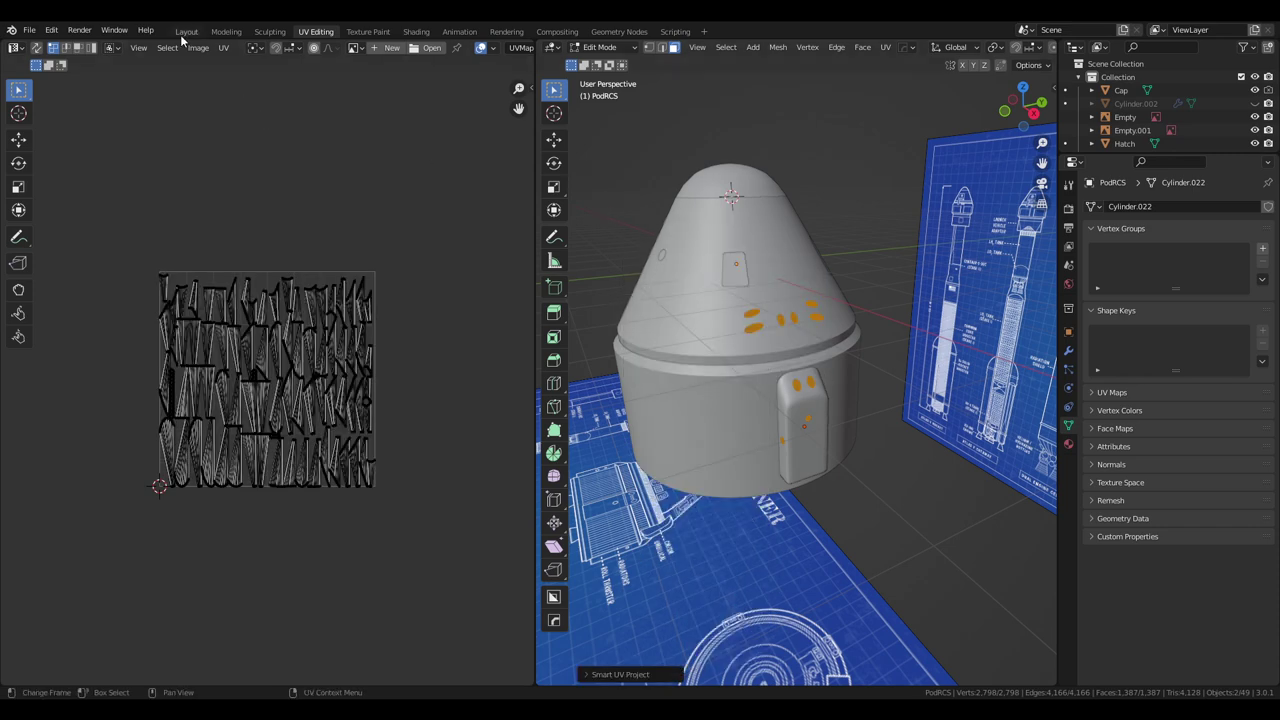
left_click(182, 35)
Select the side thruster pod and pull back to view the whole capsule
left_click_drag(645, 232, 643, 208)
left_click_drag(629, 226, 611, 249)
left_click(560, 308)
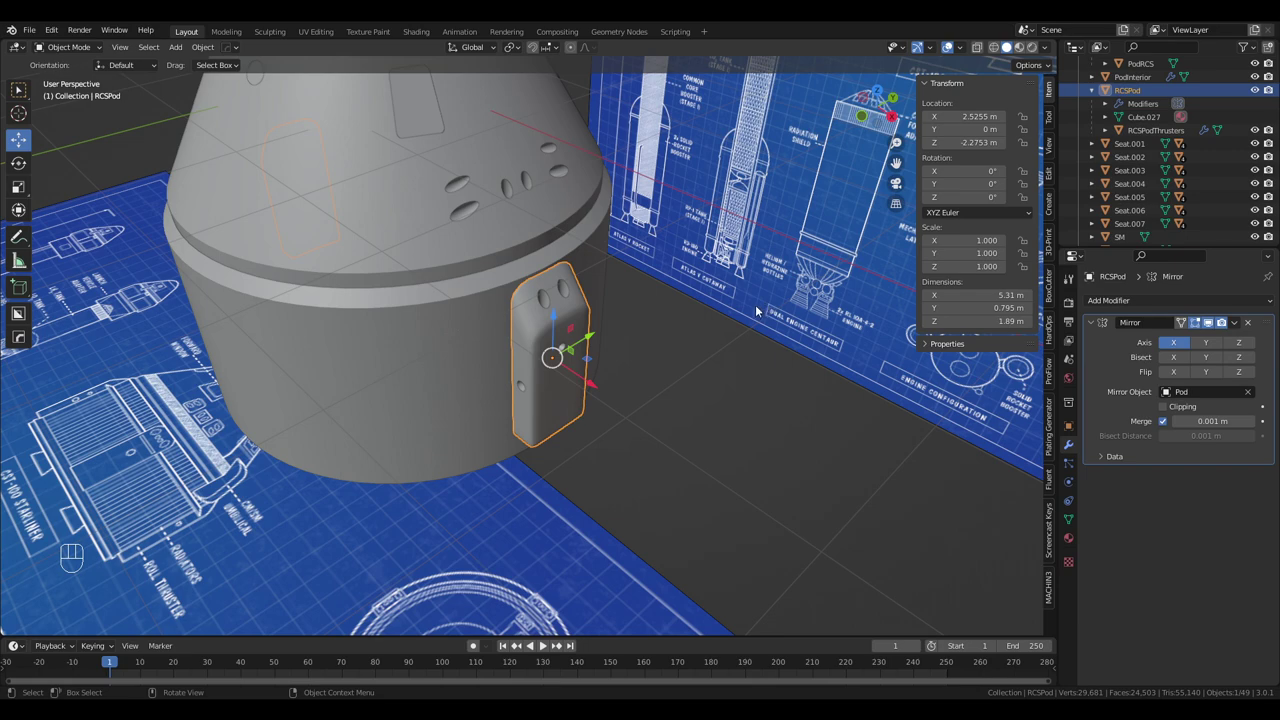
left_click_drag(763, 302, 784, 287)
left_click_drag(415, 368, 522, 333)
middle_click(489, 339)
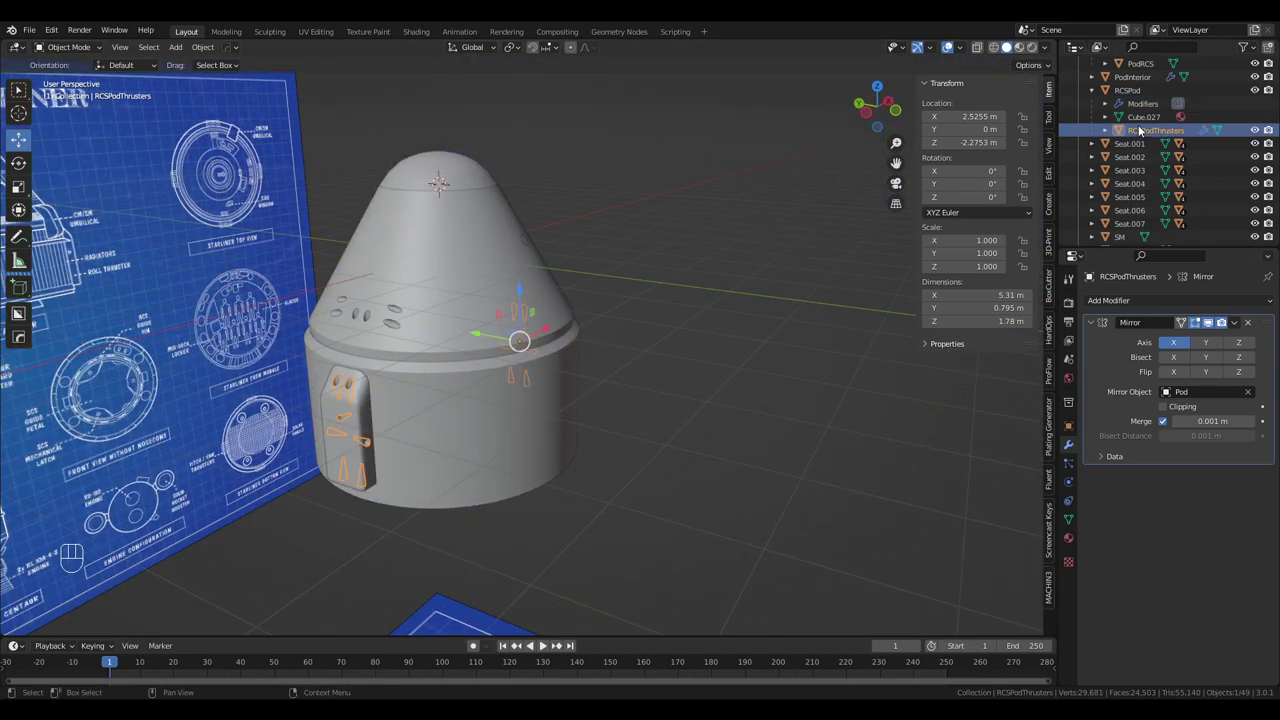
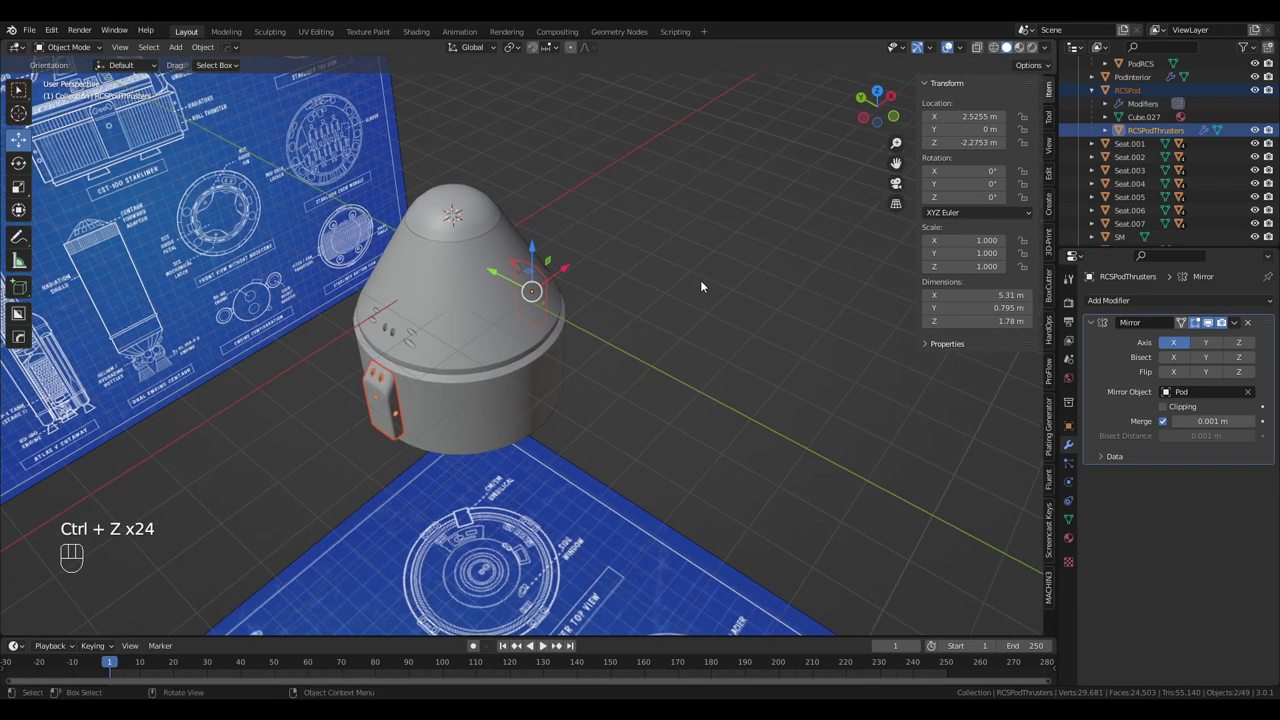
key("shift+d")
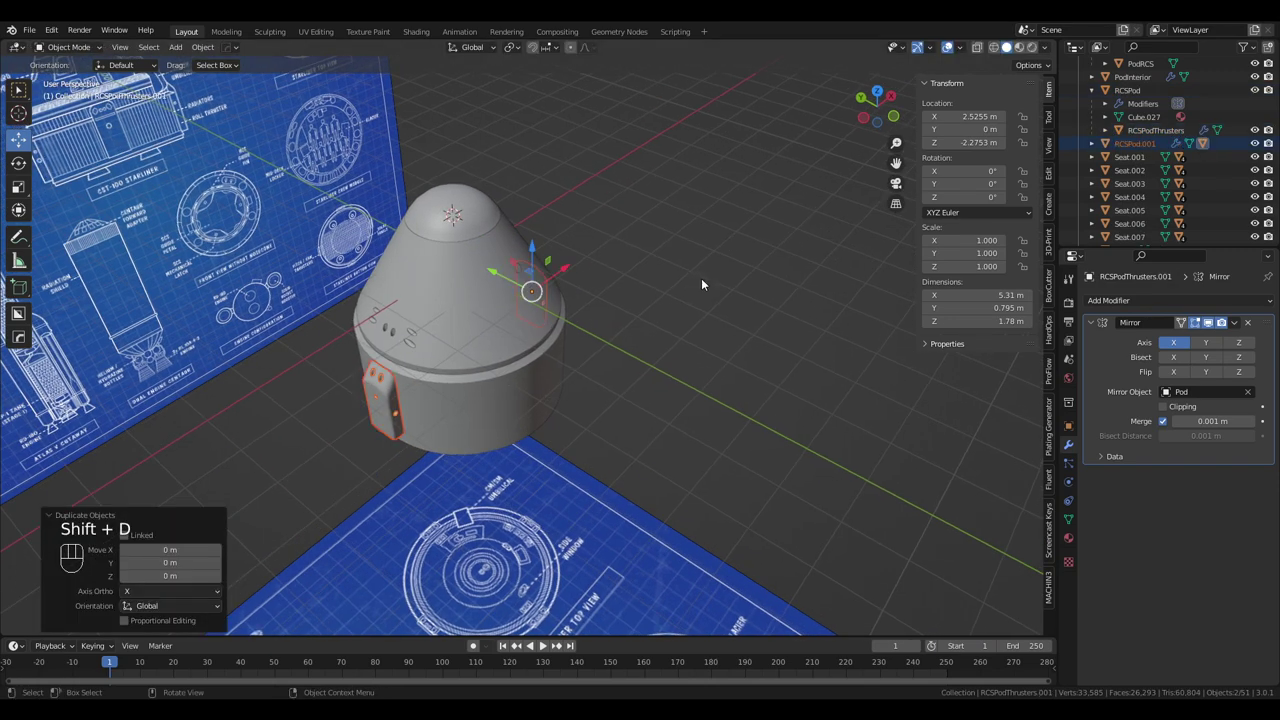
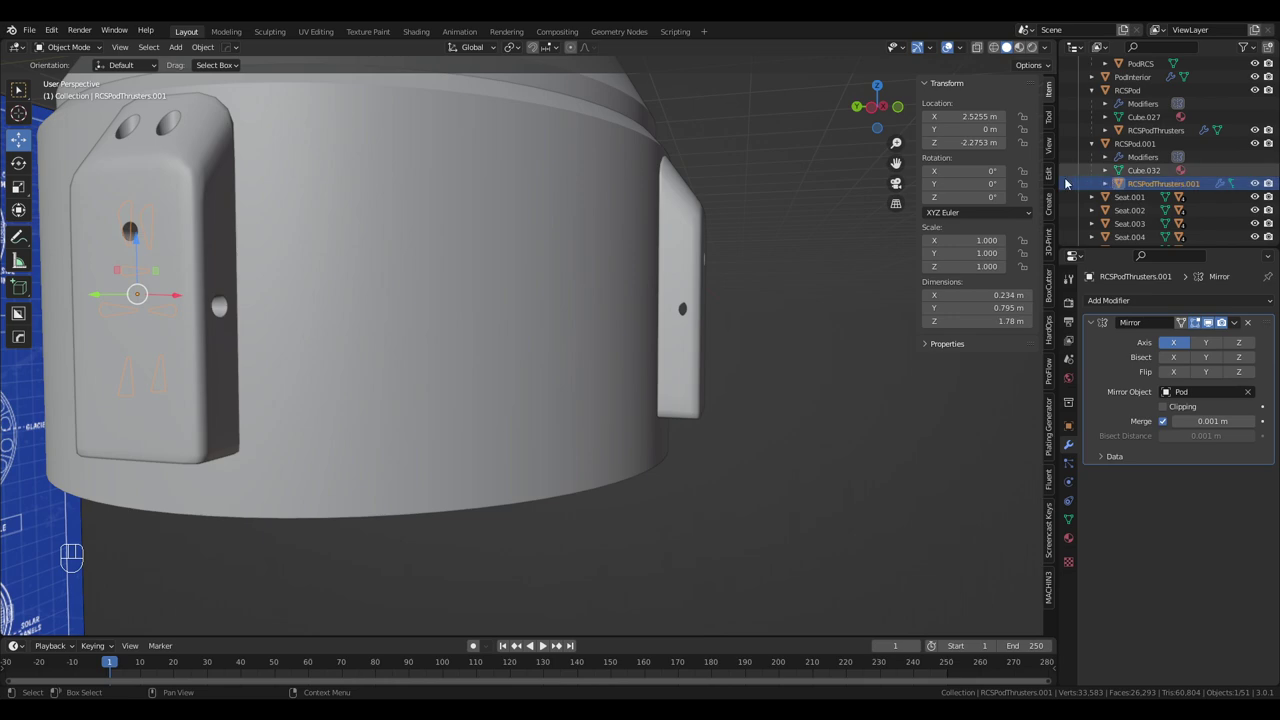
left_click_drag(750, 190, 704, 225)
left_click_drag(702, 229, 800, 240)
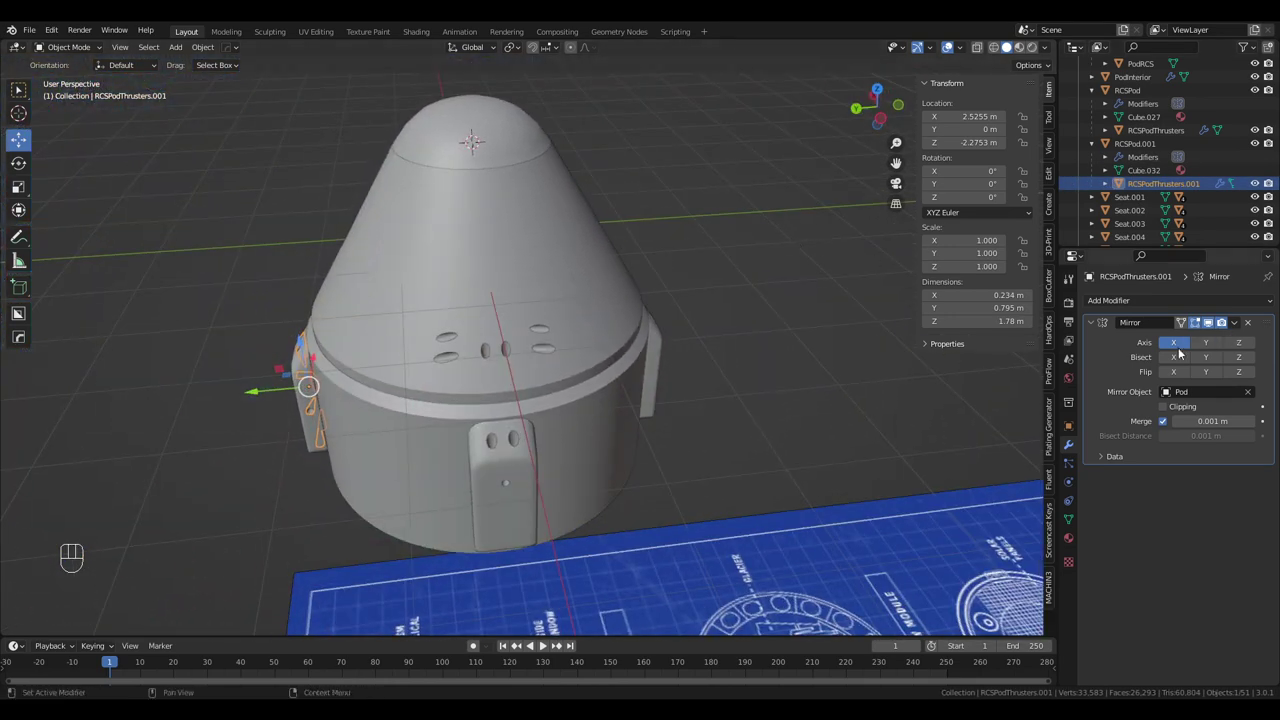
Switch the RCSPodThrusters.001 Mirror modifier axis from X to Y so pods ring the capsule
left_click(1177, 343)
left_click(1199, 341)
left_click_drag(825, 325, 747, 293)
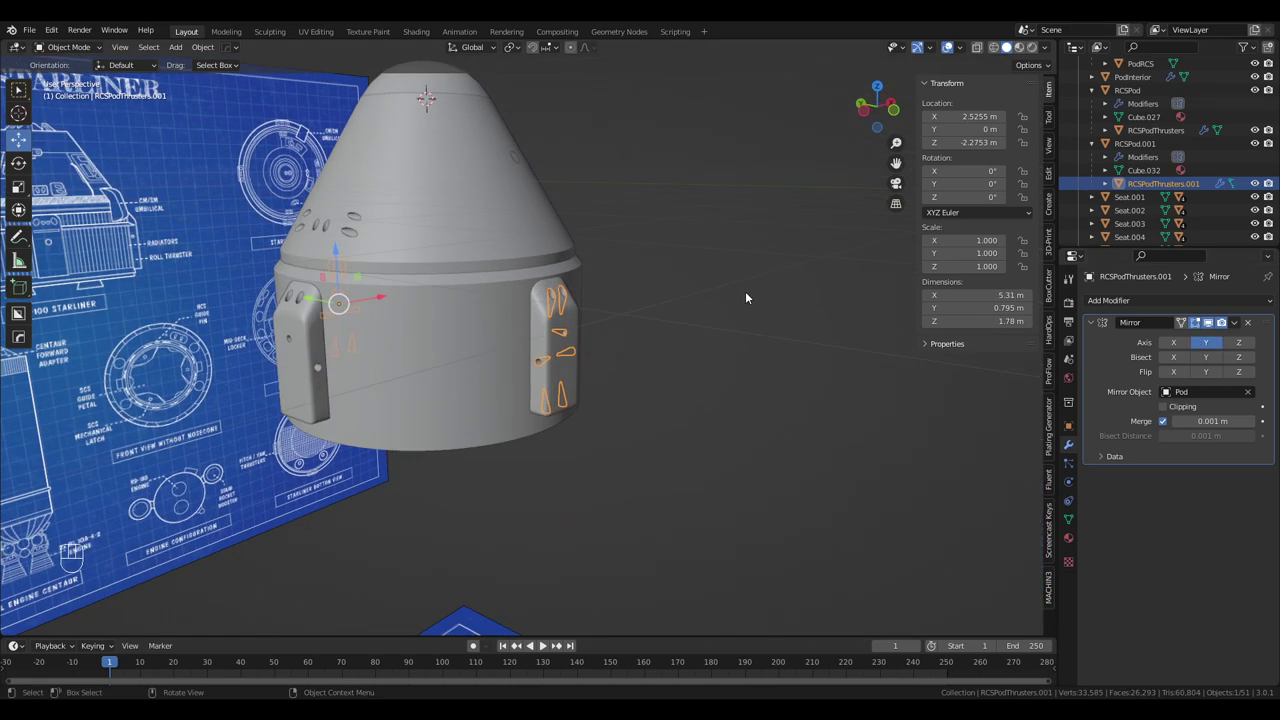
left_click_drag(747, 293, 858, 262)
left_click_drag(765, 257, 849, 280)
left_click_drag(797, 280, 820, 263)
Orbit the capsule from the side and underneath to check the four thruster pods
middle_click(784, 270)
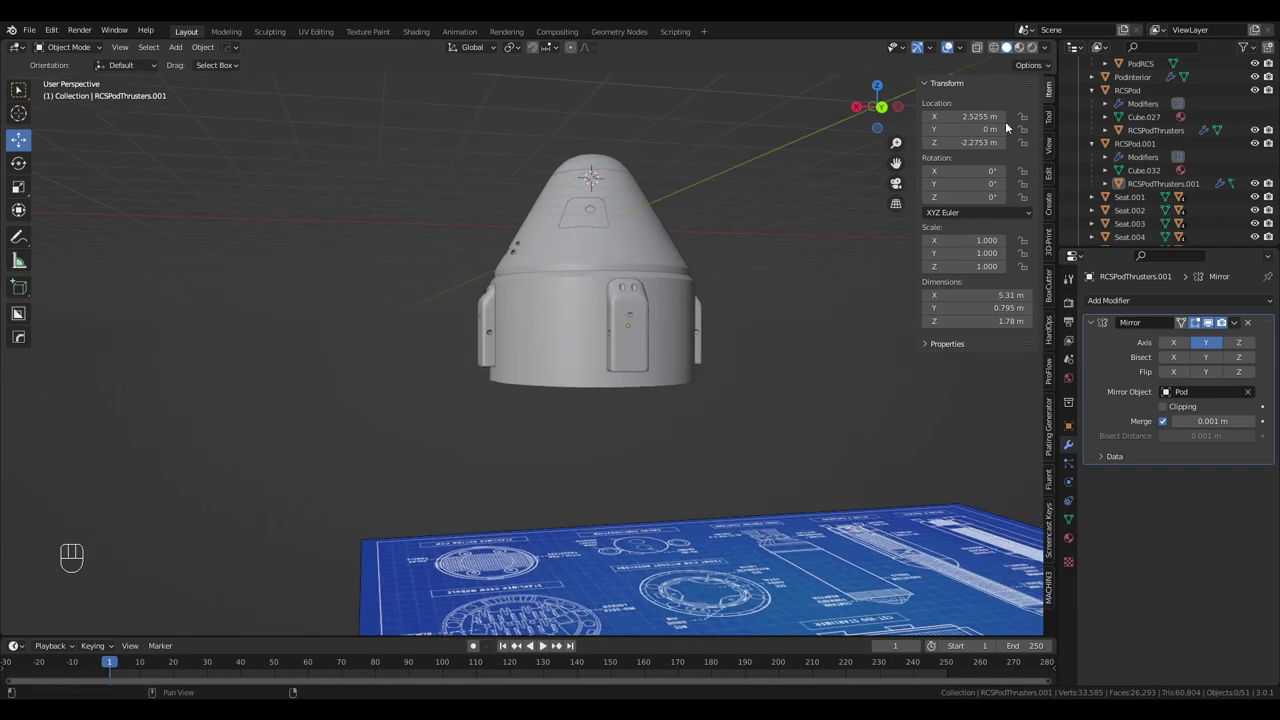
left_click_drag(747, 298, 881, 294)
left_click_drag(758, 257, 792, 310)
left_click_drag(750, 273, 775, 262)
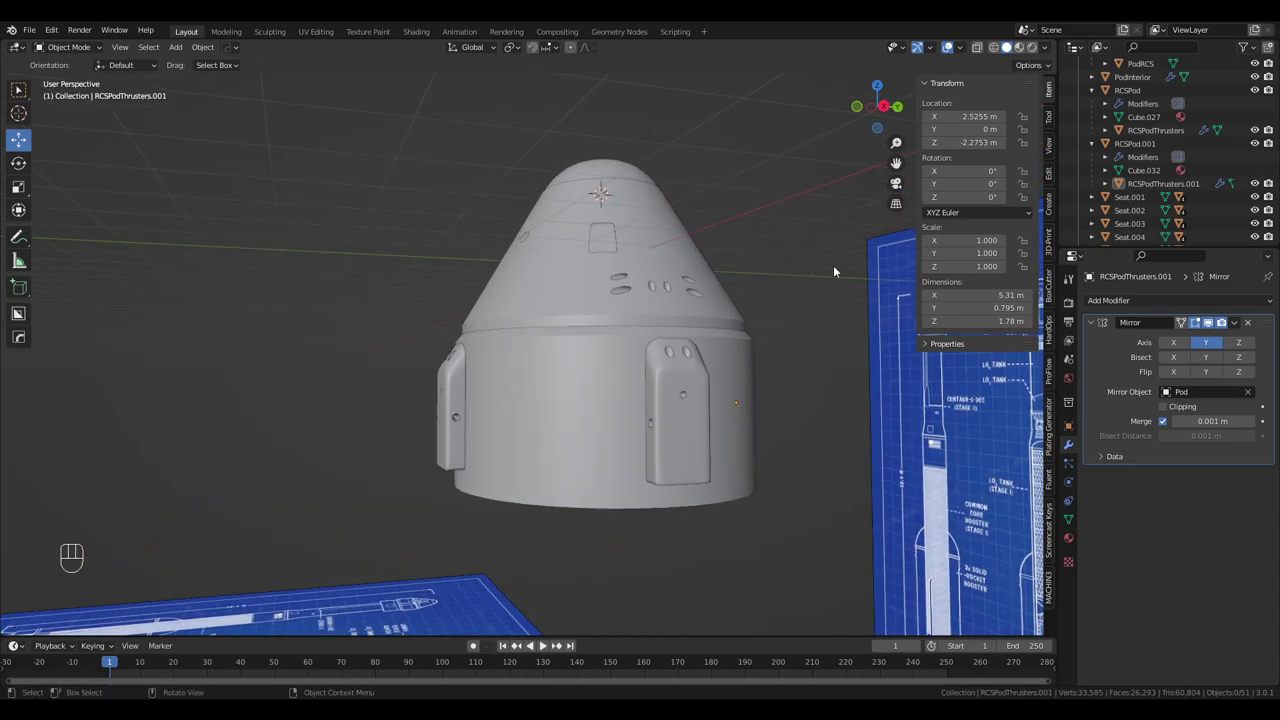
middle_click(840, 267)
left_click_drag(832, 307, 798, 258)
left_click_drag(785, 303, 777, 176)
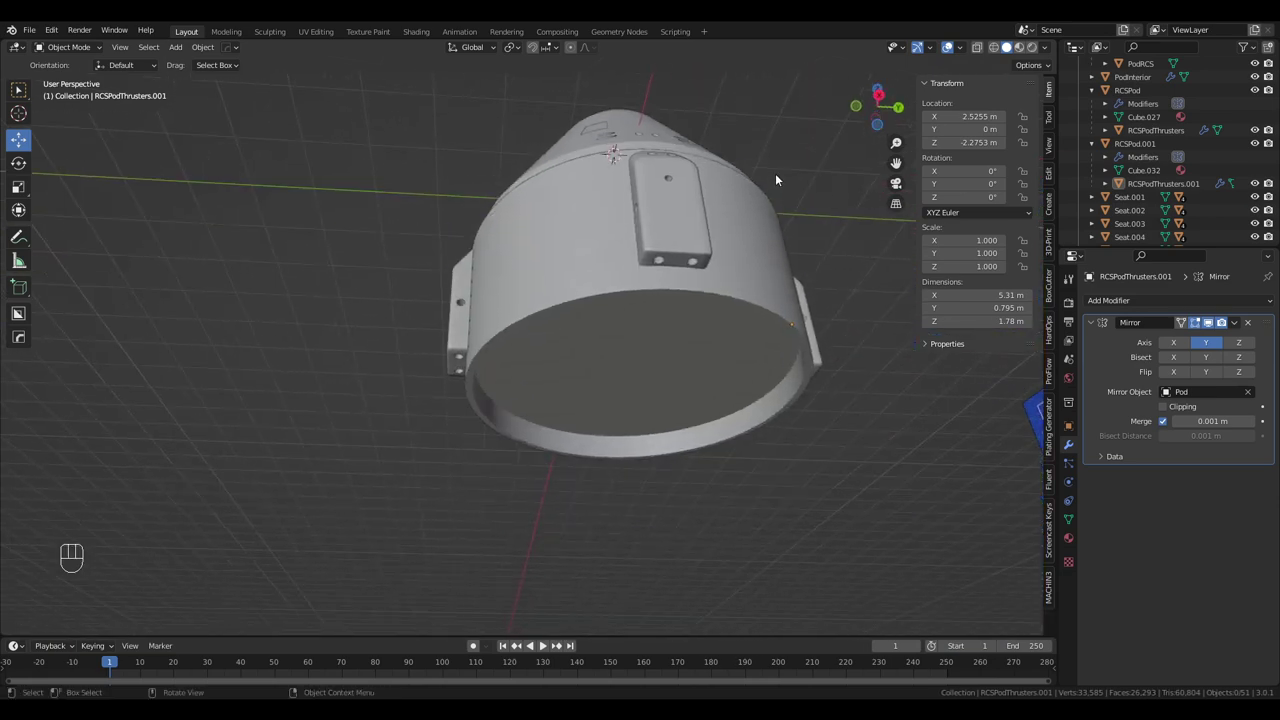
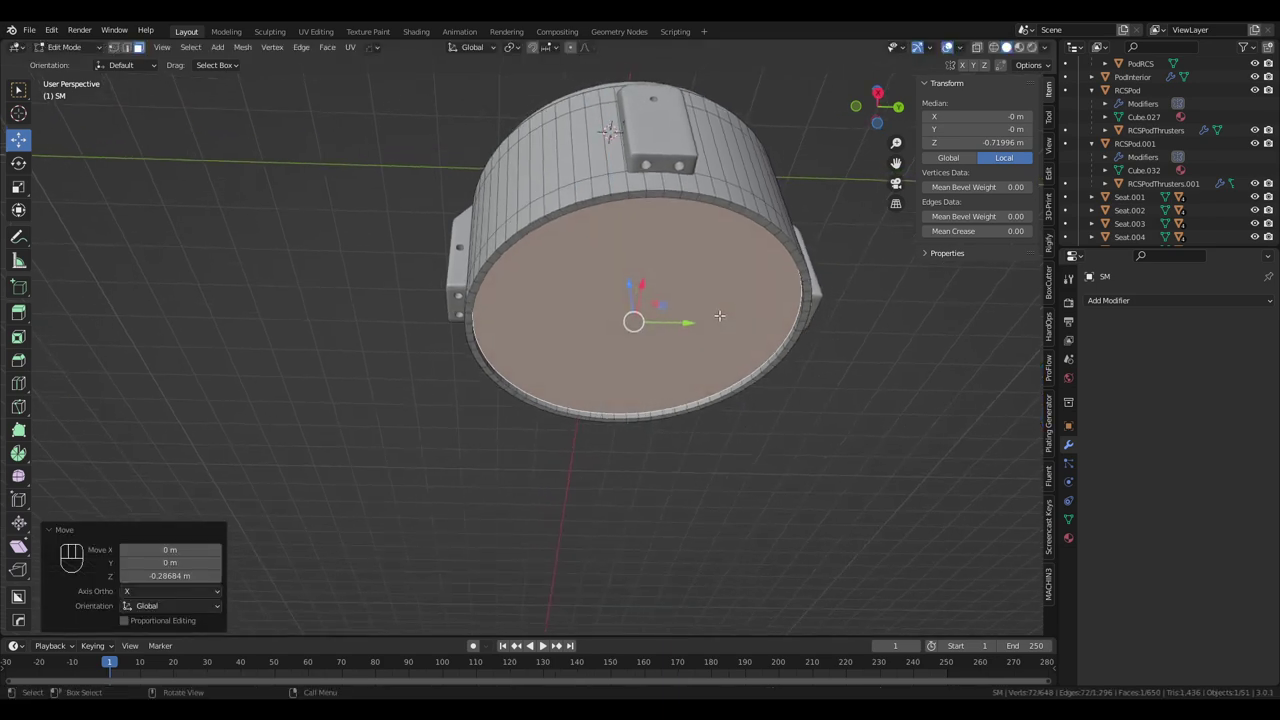
Enter Edit Mode on the SM service module to work on its bottom face
key("Tab")
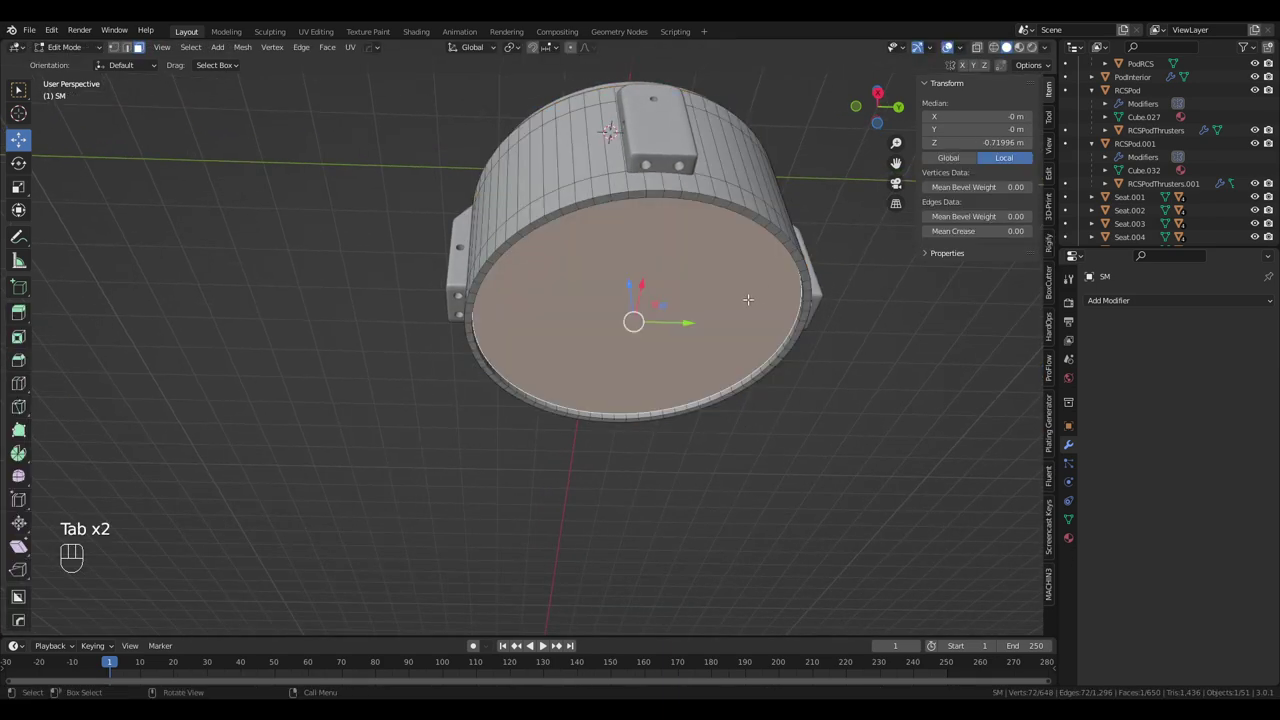
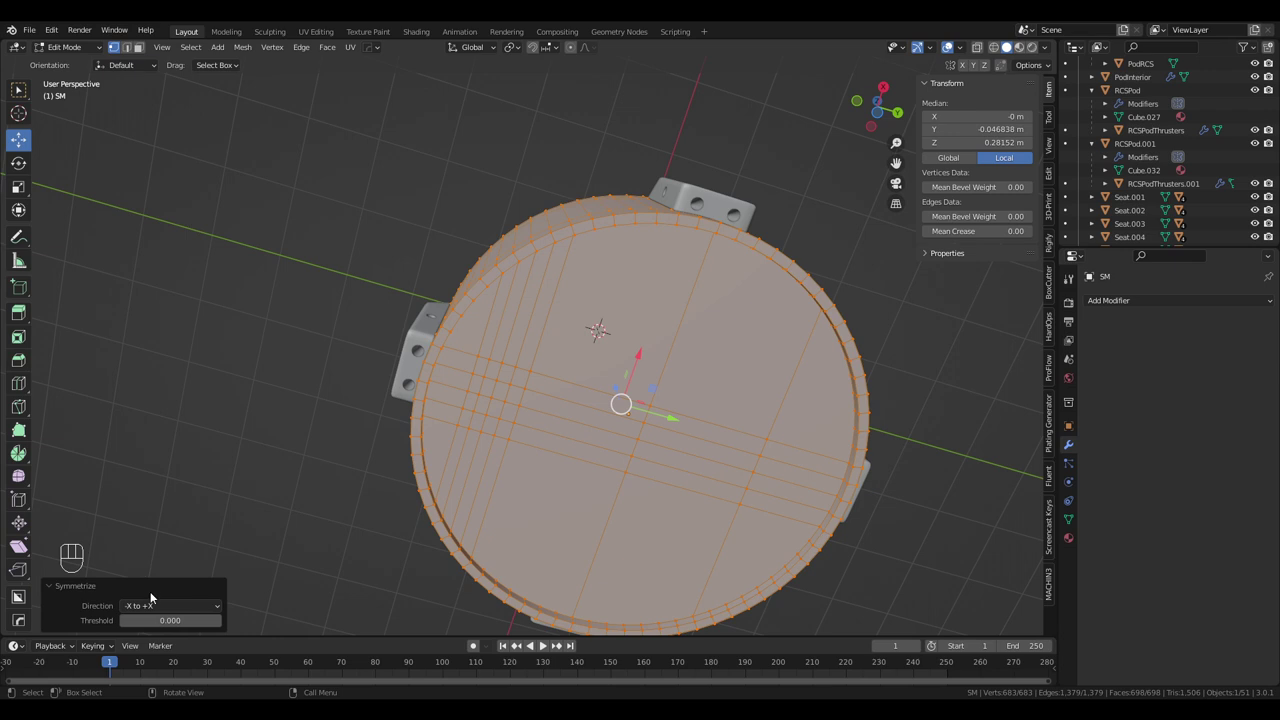
Add extra parallel and crossing cuts so SM's bottom face carries a denser edge grid
left_click_drag(152, 601, 157, 576)
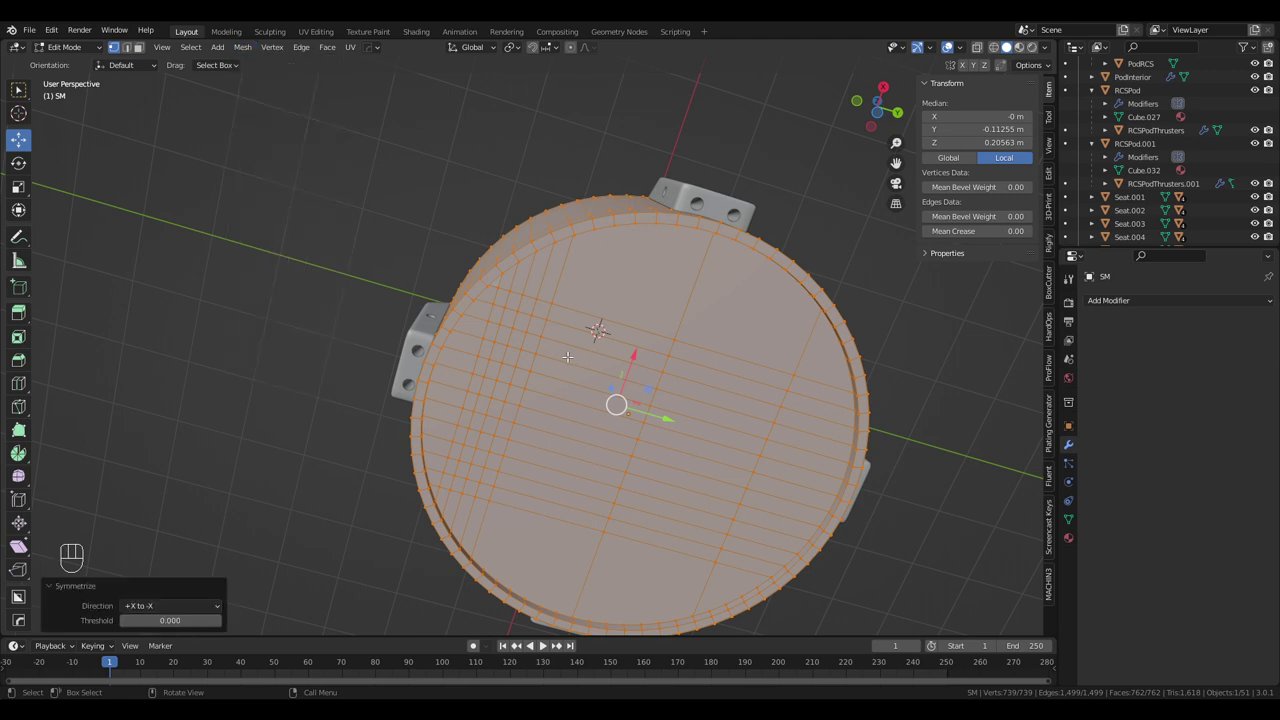
left_click_drag(190, 608, 162, 559)
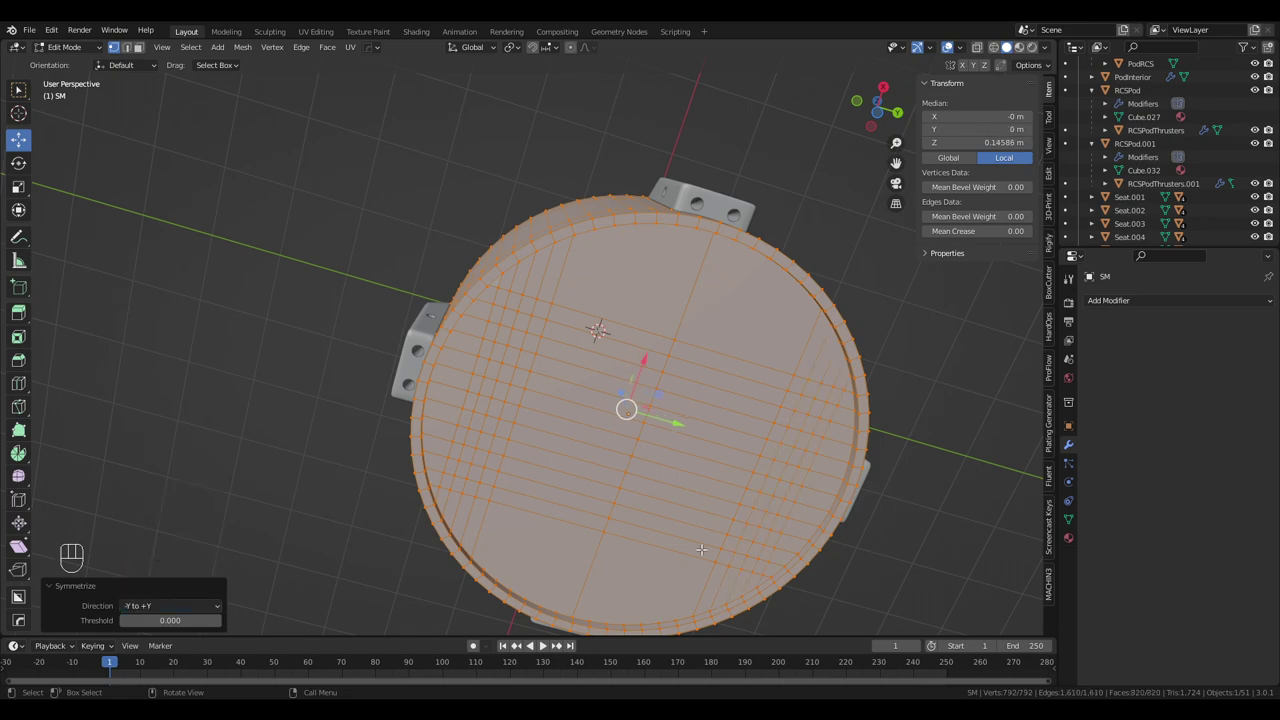
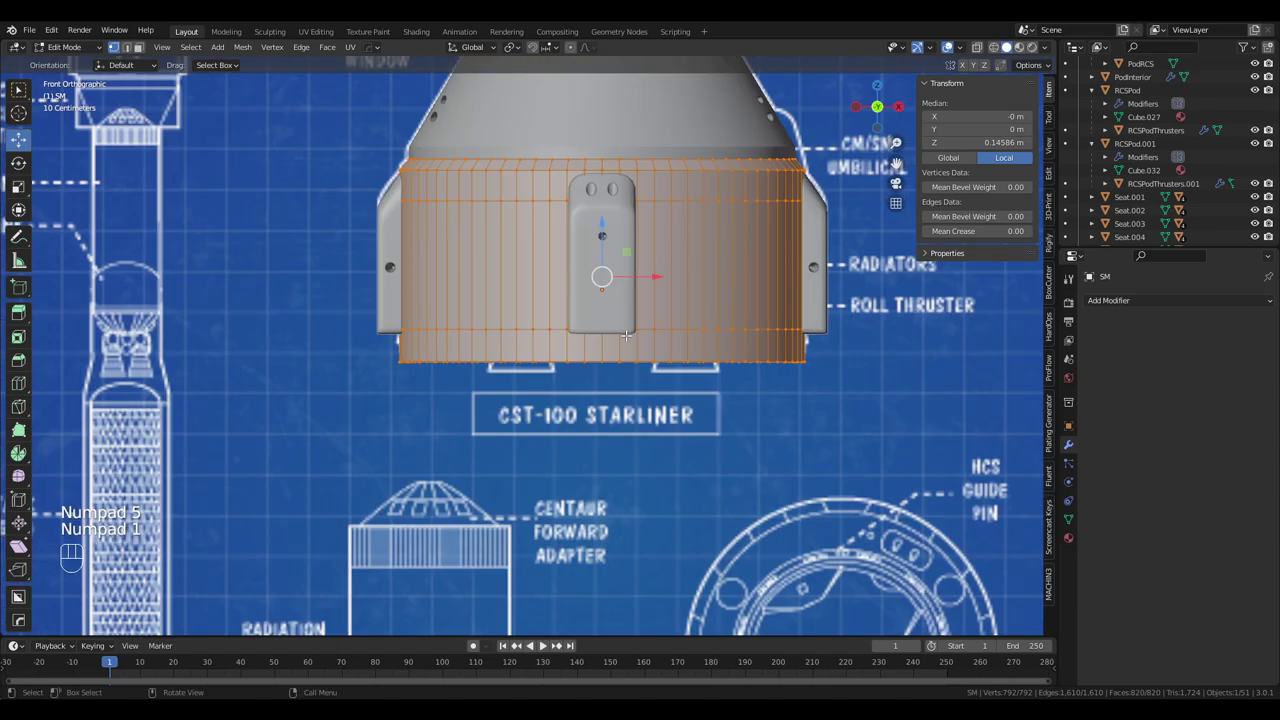
Leave Edit Mode, add a new Cylinder under SM's rim and check it in front view
key("Tab")
left_click_drag(180, 50, 316, 137)
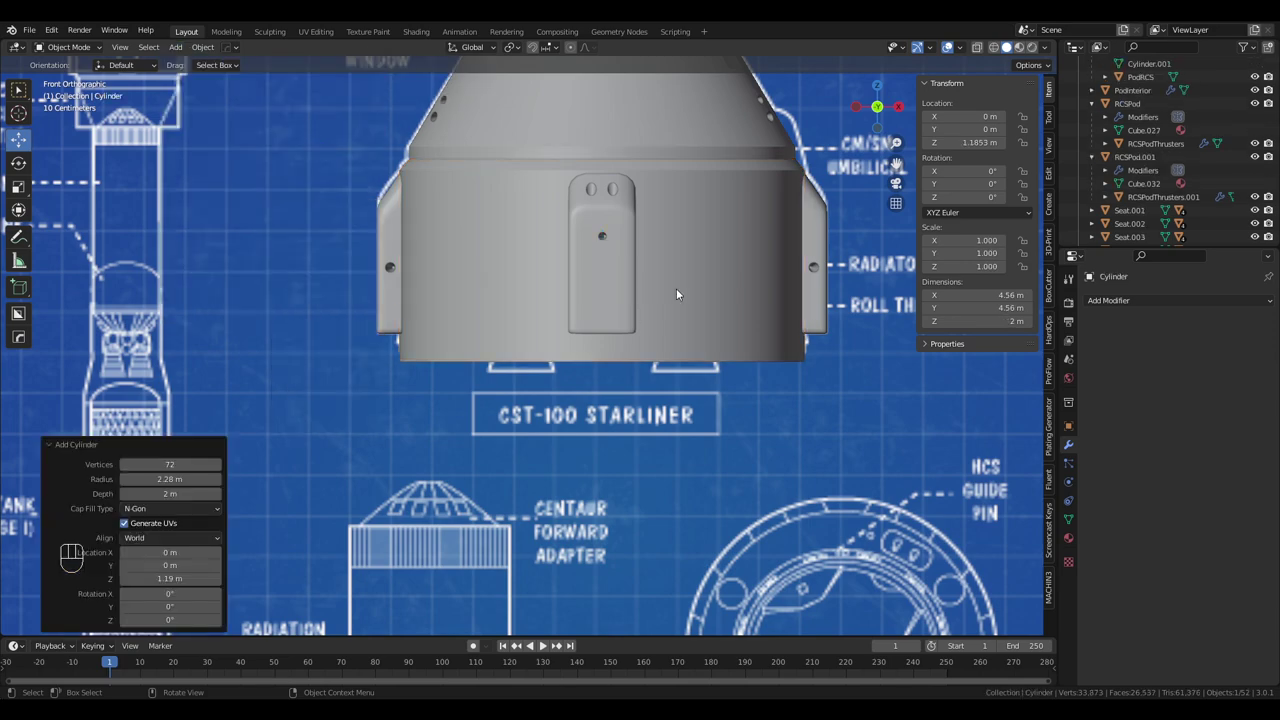
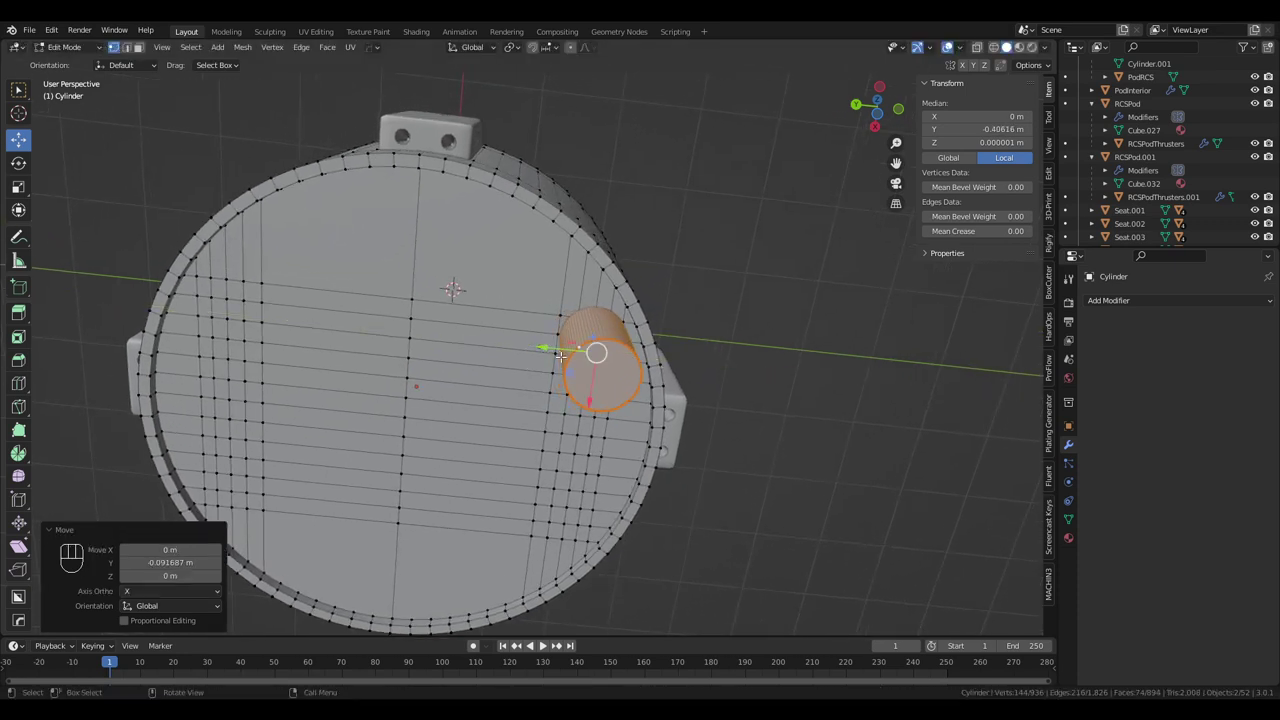
key("KP_5")
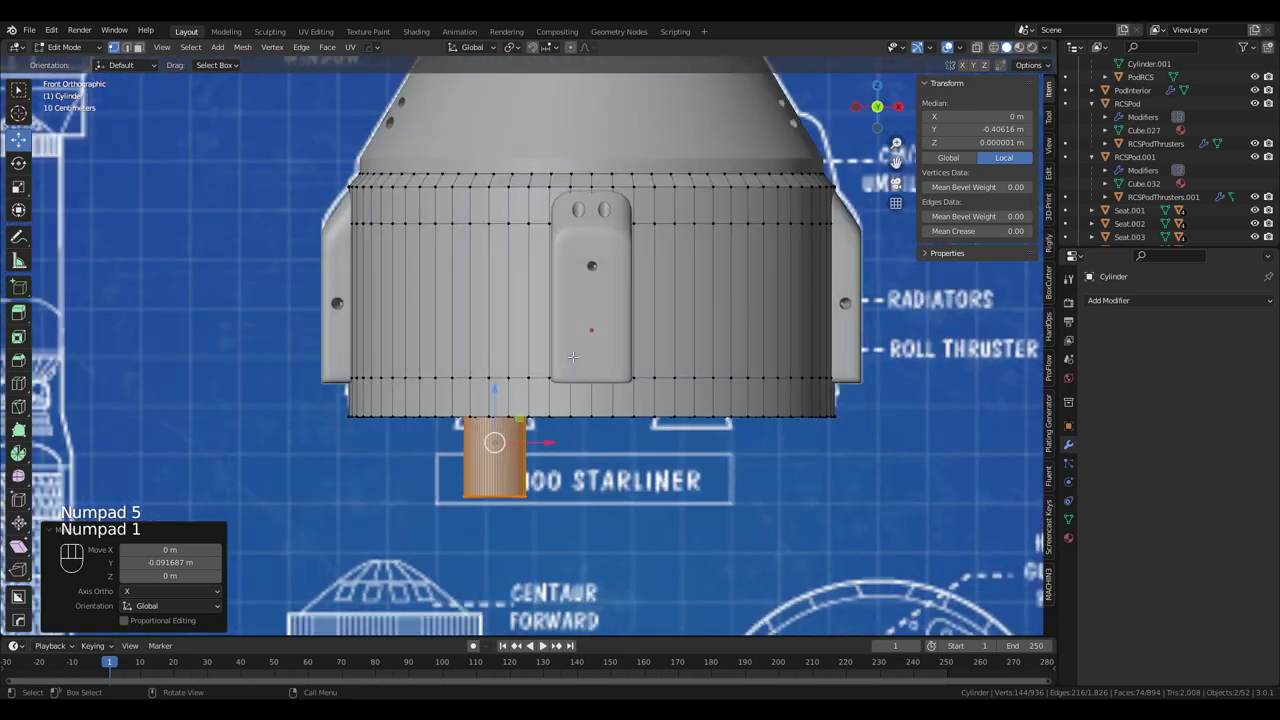
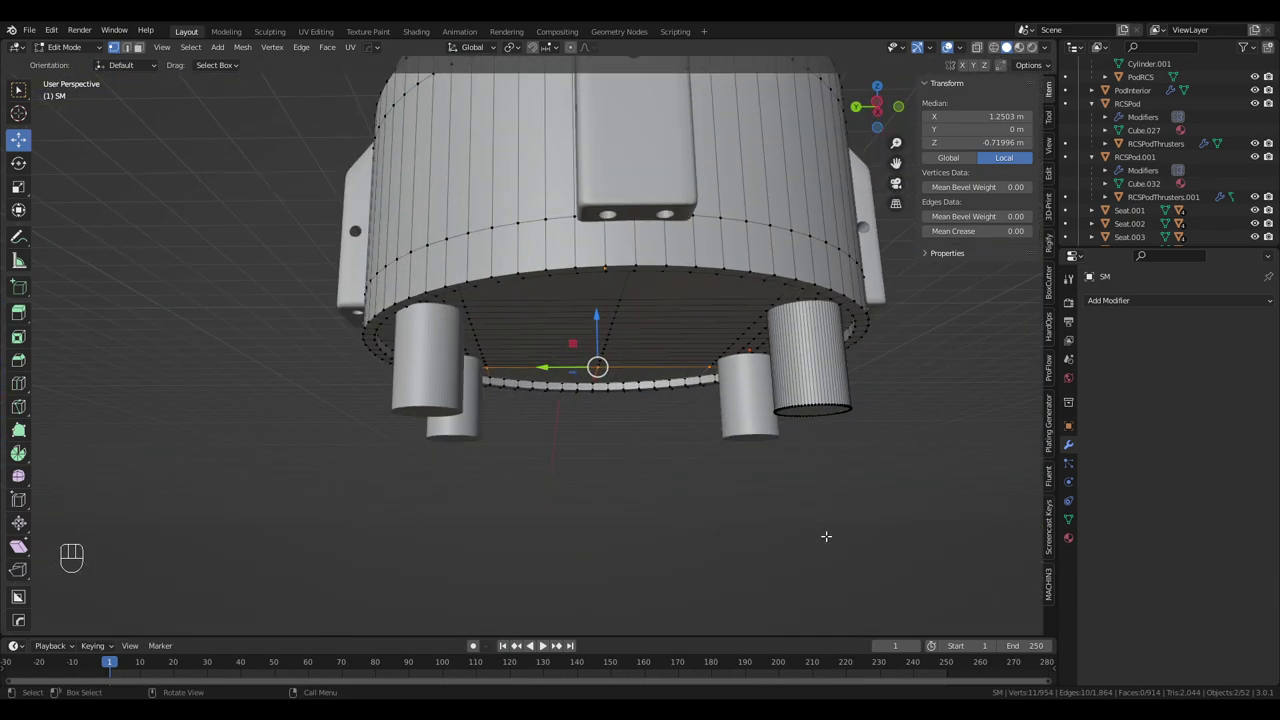
View the service module straight from the front to check the cylinder cutout
key("KP_5")
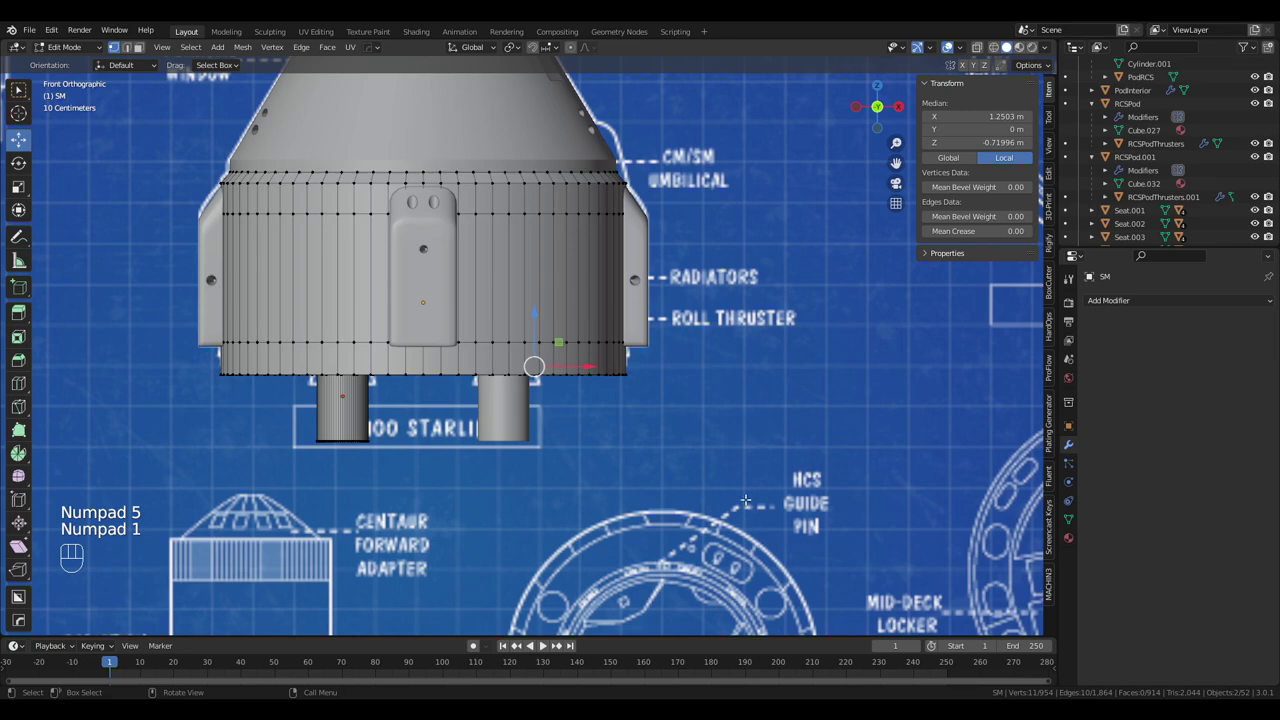
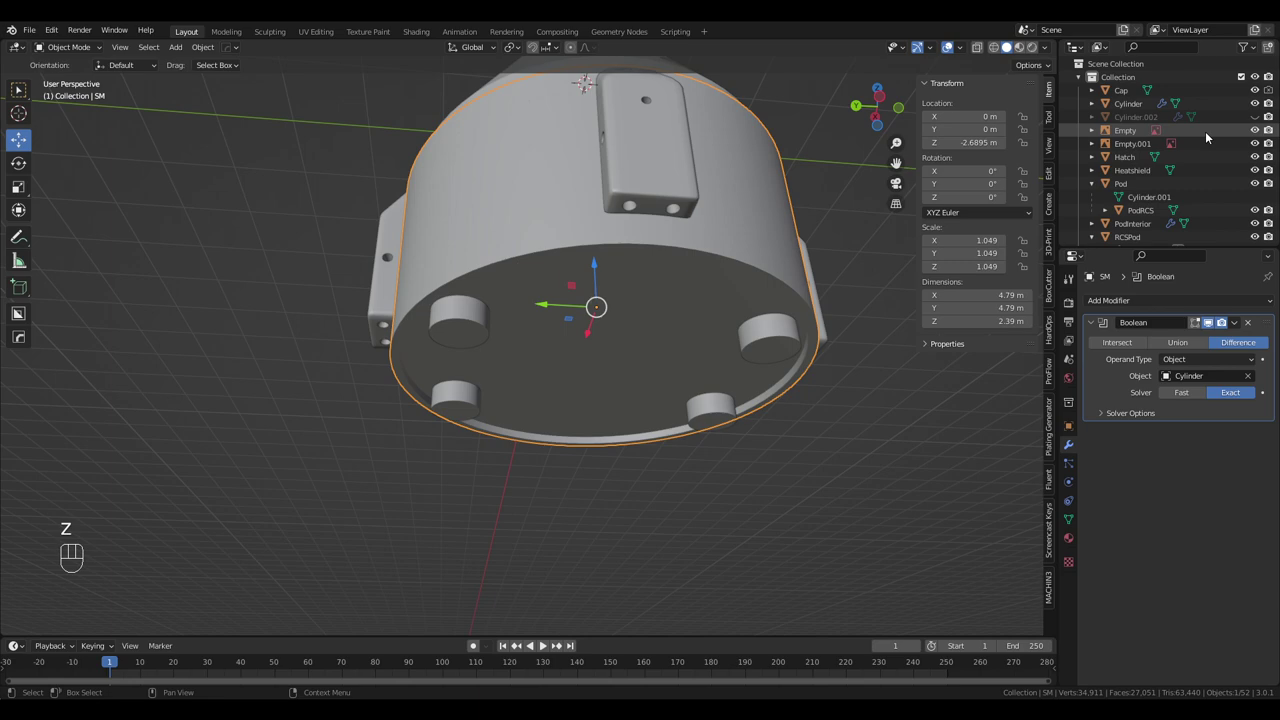
Orbit beneath SM to face the bottom surface with its four round recesses
left_click(1257, 97)
left_click_drag(689, 408, 564, 425)
left_click_drag(571, 451, 656, 444)
left_click_drag(656, 444, 630, 407)
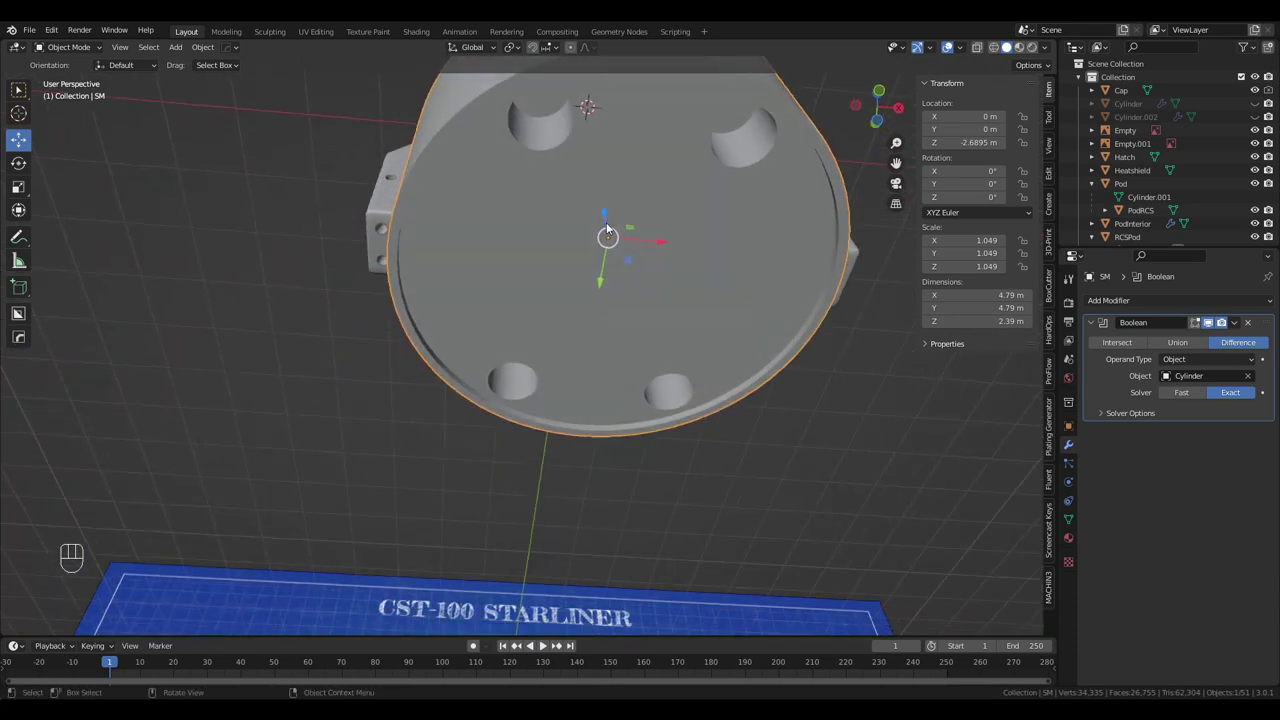
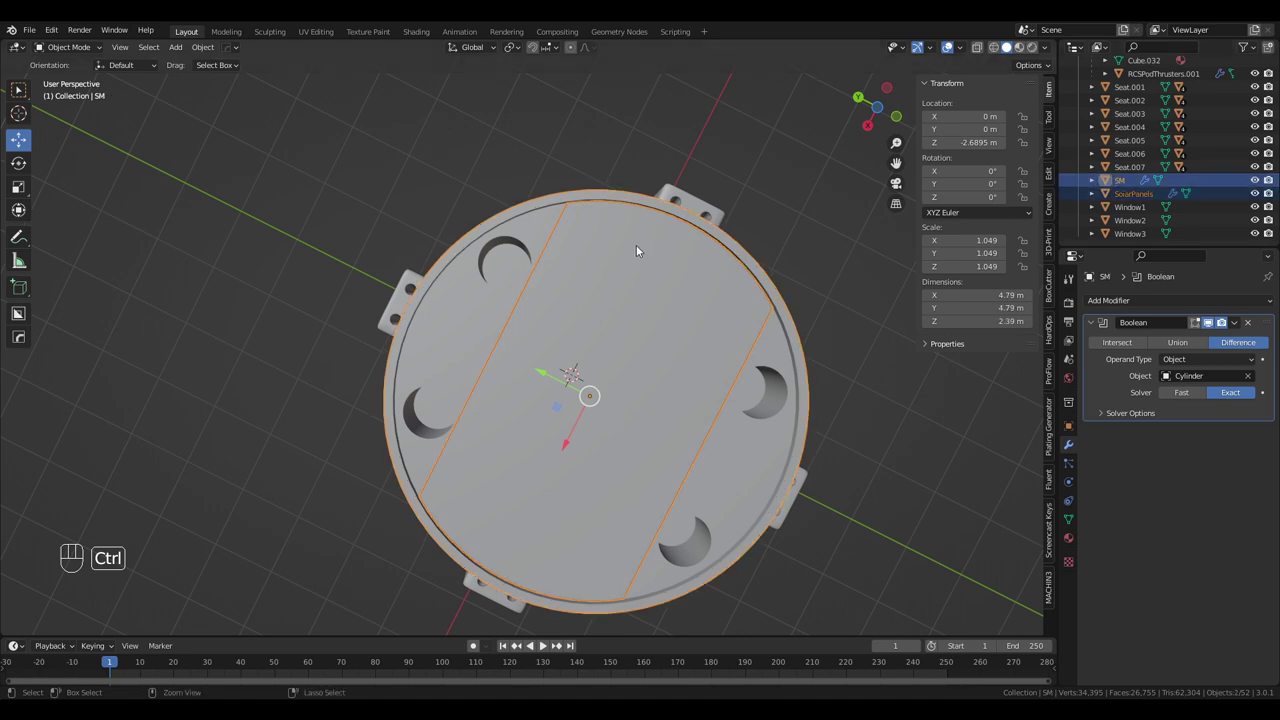
key("ctrl+p")
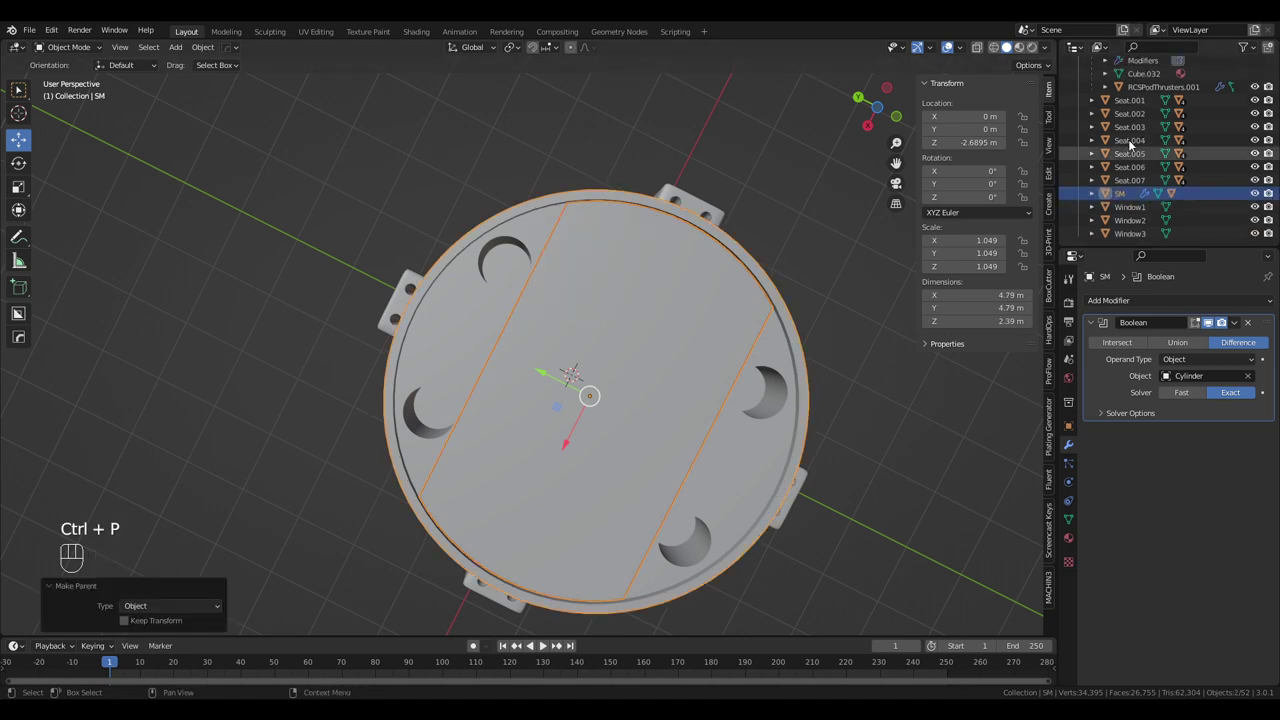
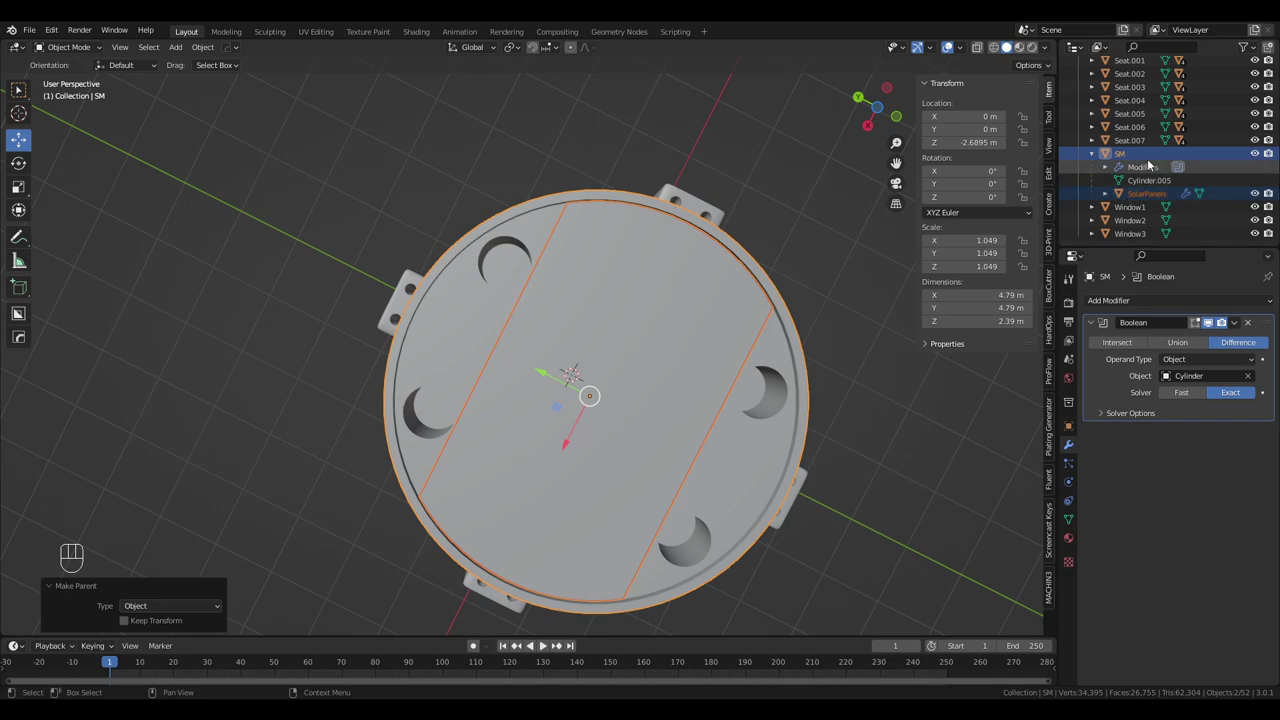
left_click_drag(706, 348, 784, 423)
left_click_drag(676, 420, 728, 336)
left_click_drag(718, 335, 745, 377)
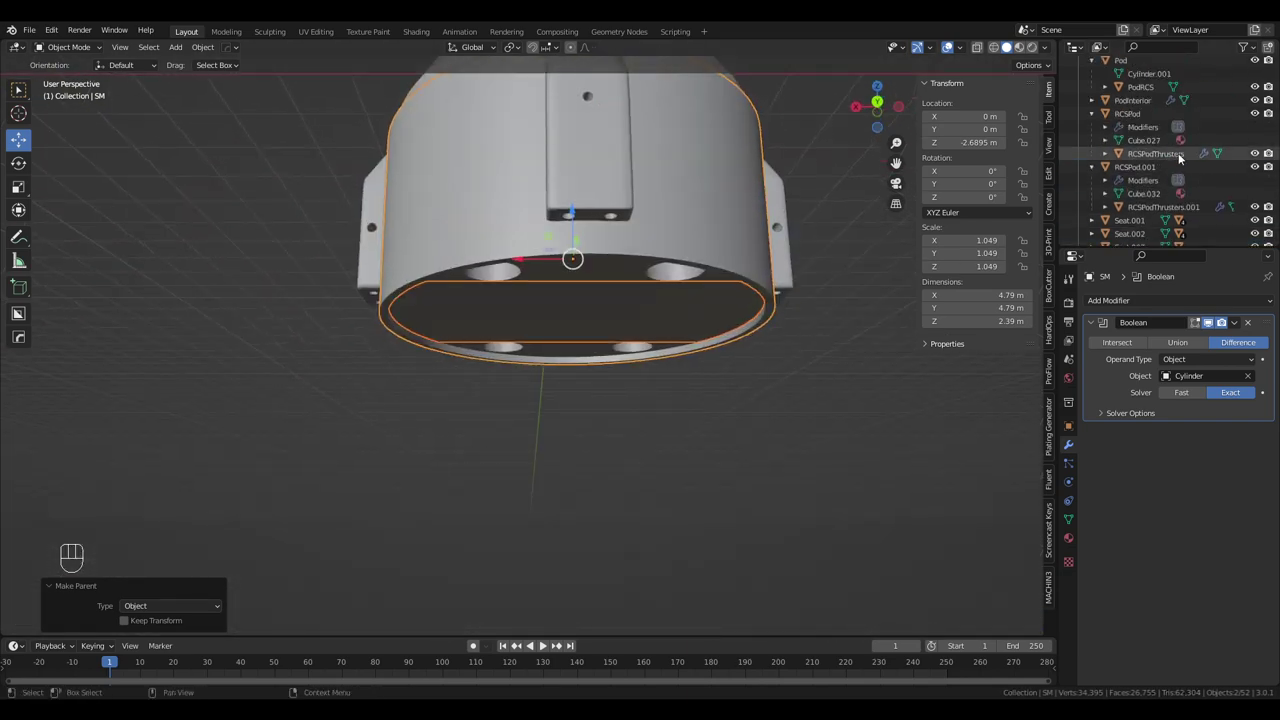
left_click_drag(1135, 114, 1143, 171)
left_click(1143, 171)
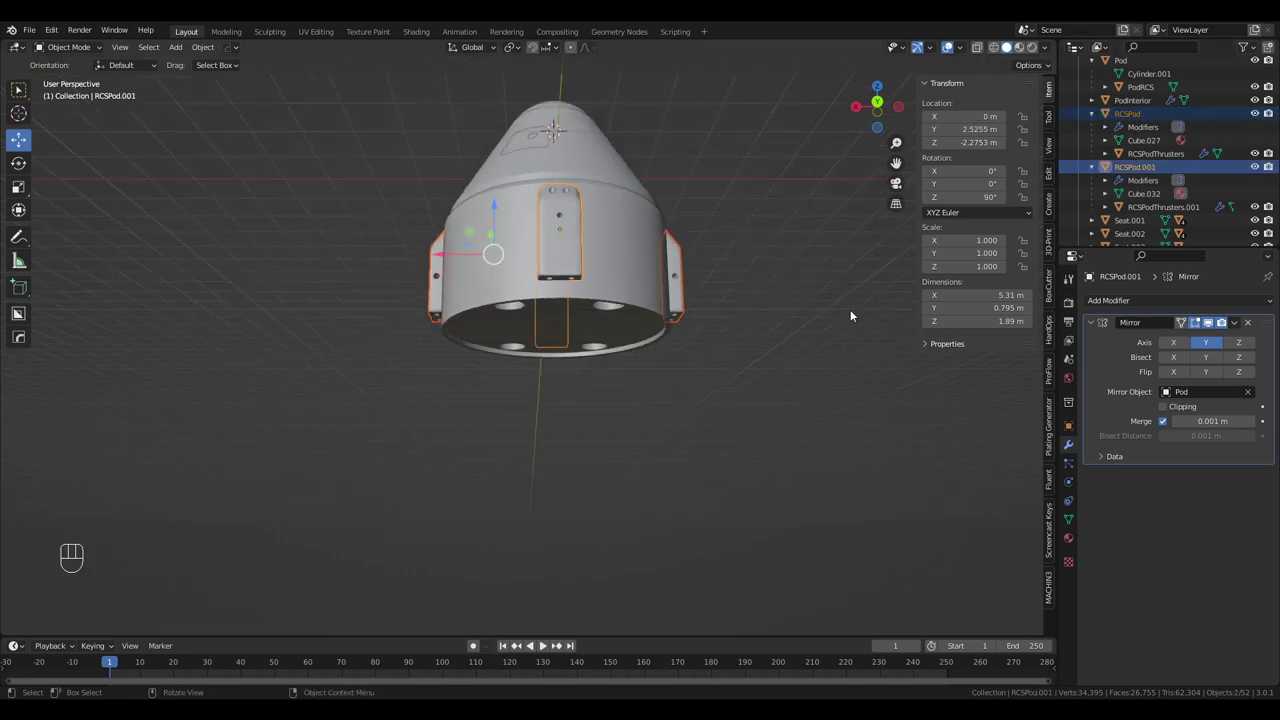
left_click(1120, 159)
key("ctrl+p")
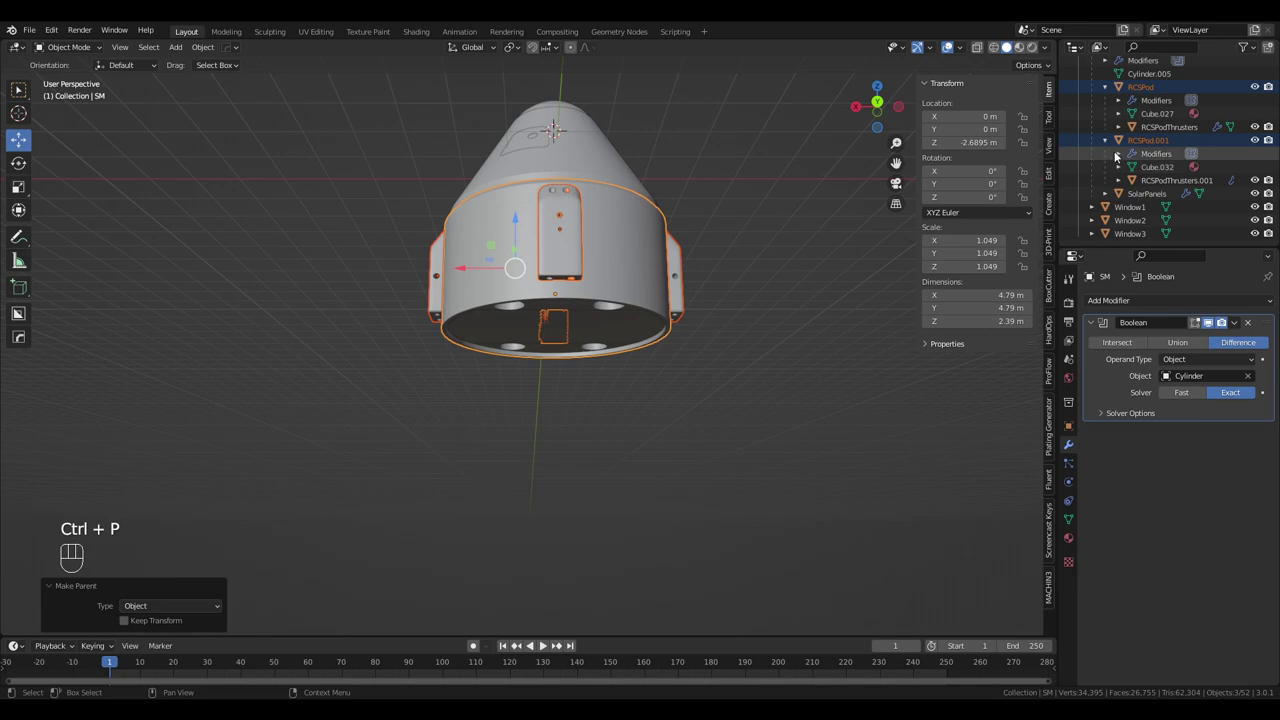
left_click(1142, 129)
left_click_drag(602, 350, 700, 410)
left_click_drag(624, 353, 644, 401)
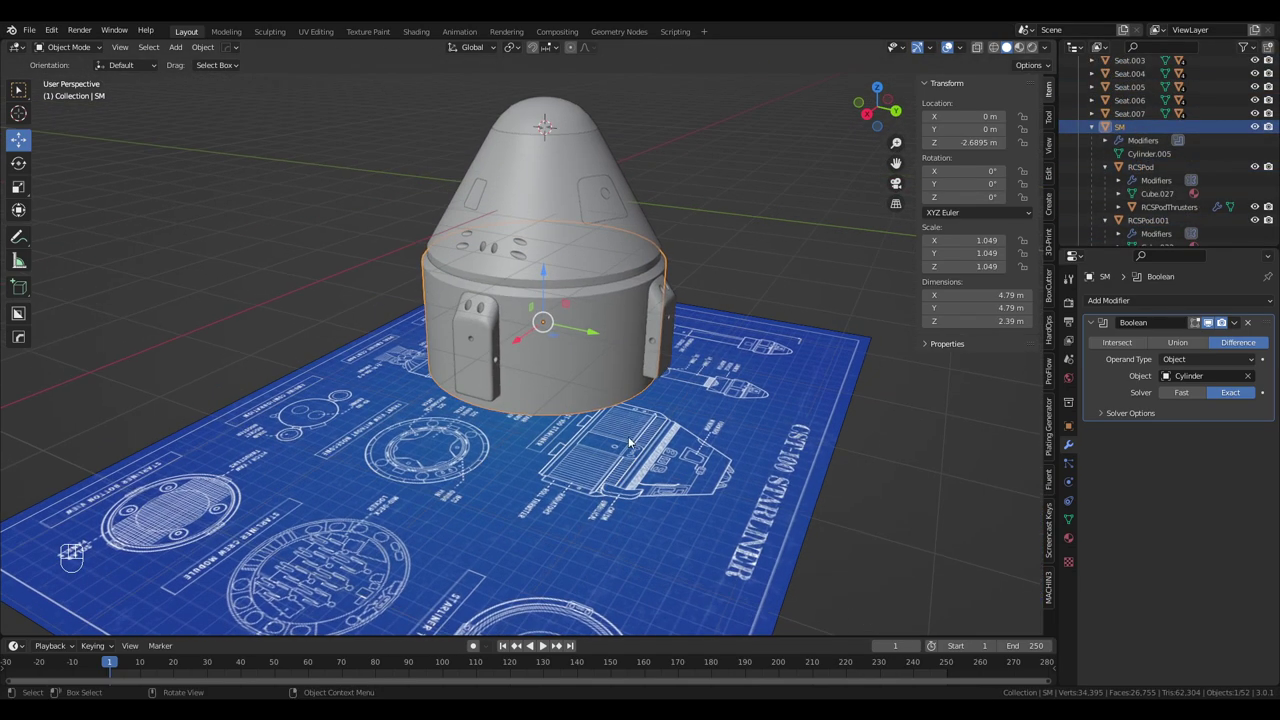
left_click_drag(646, 445, 647, 249)
left_click_drag(648, 276, 659, 326)
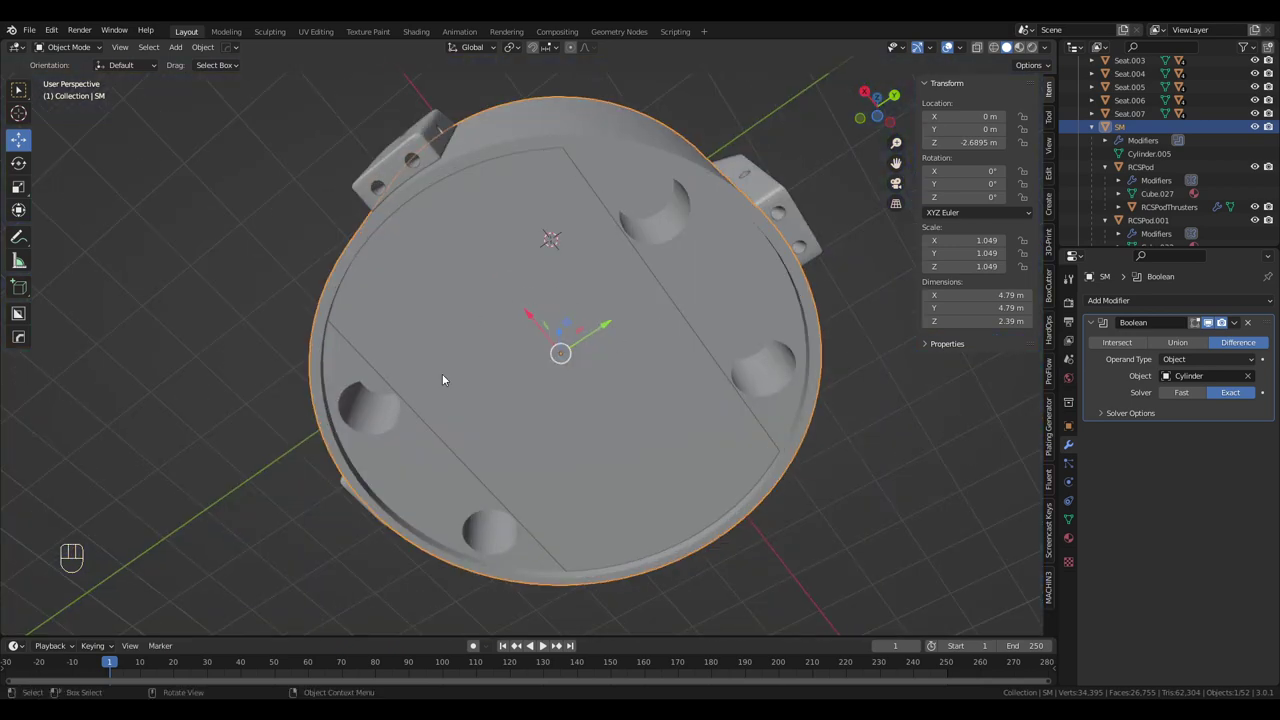
left_click_drag(515, 391, 595, 396)
left_click_drag(595, 396, 663, 407)
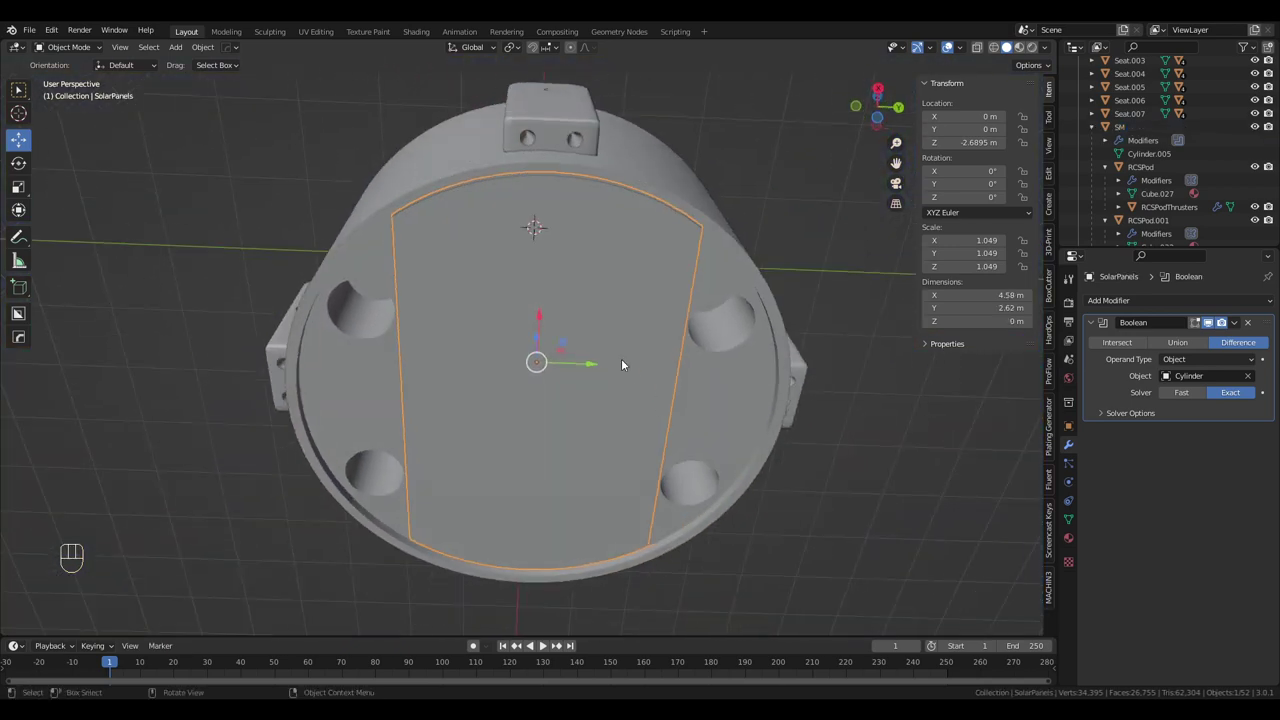
left_click_drag(623, 364, 625, 403)
left_click_drag(664, 327, 600, 399)
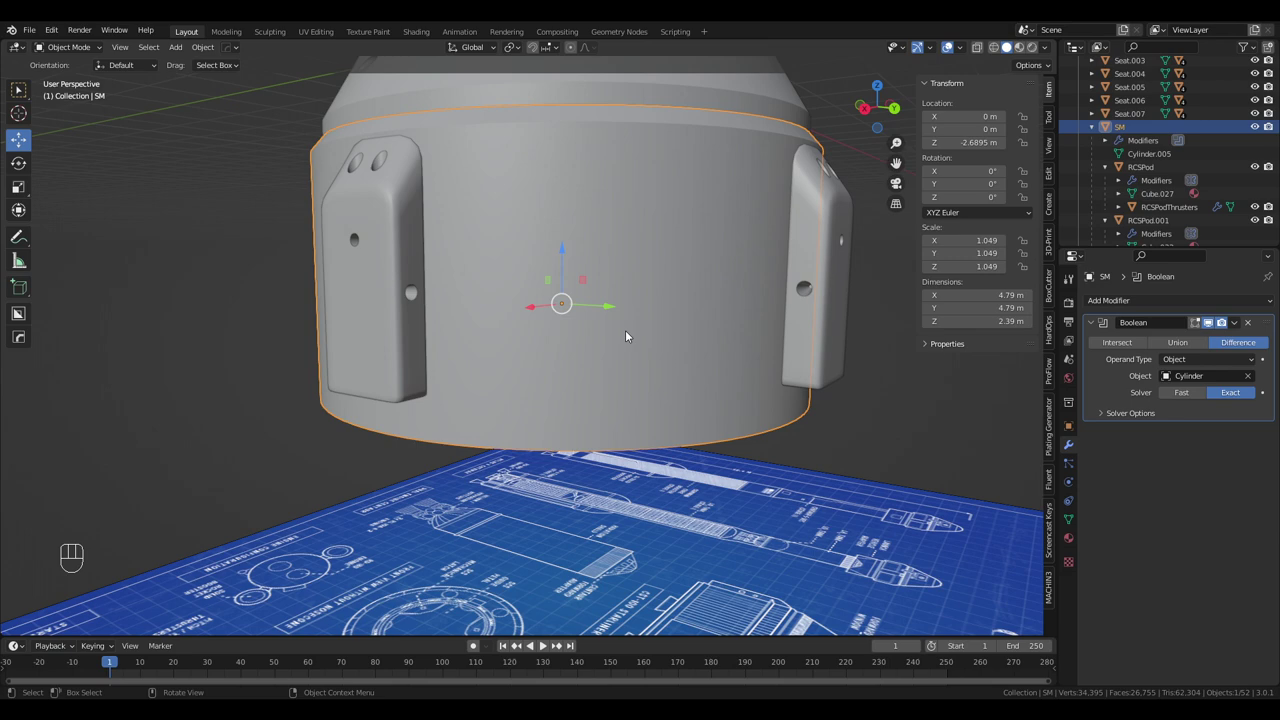
left_click_drag(659, 328, 672, 390)
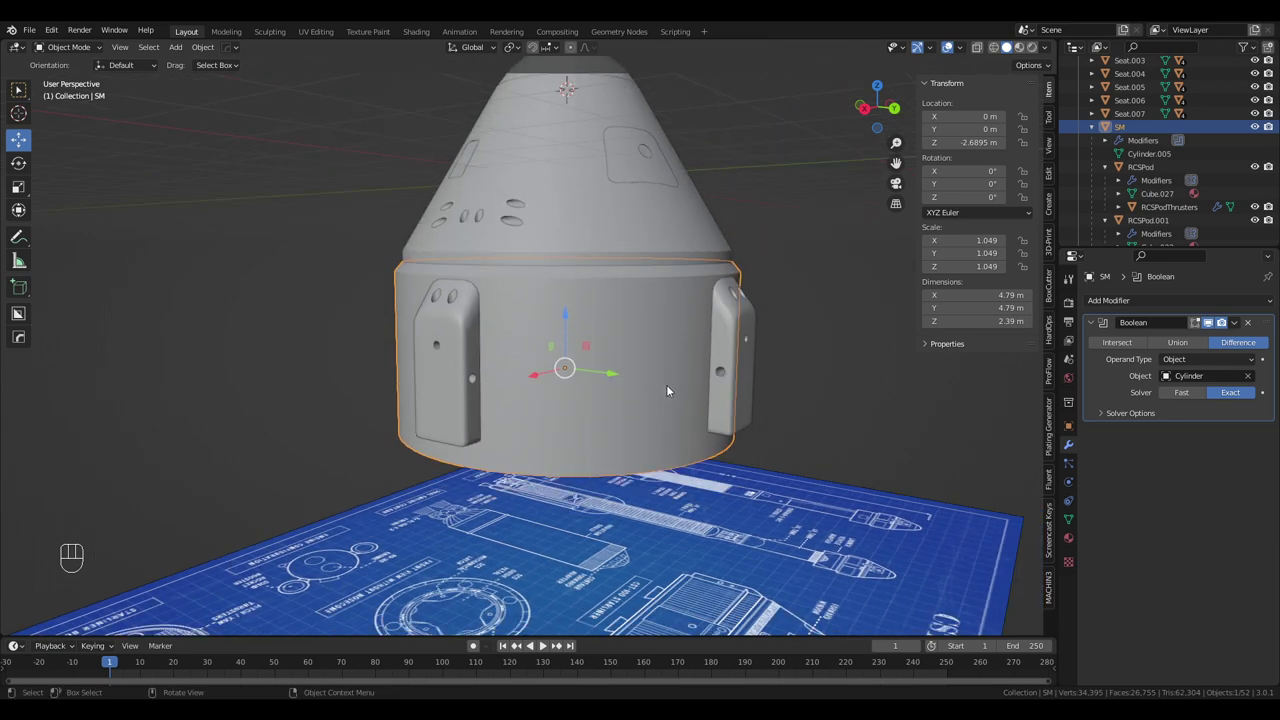
Enter Edit Mode on SM to reach the radiator band faces
key("Tab")
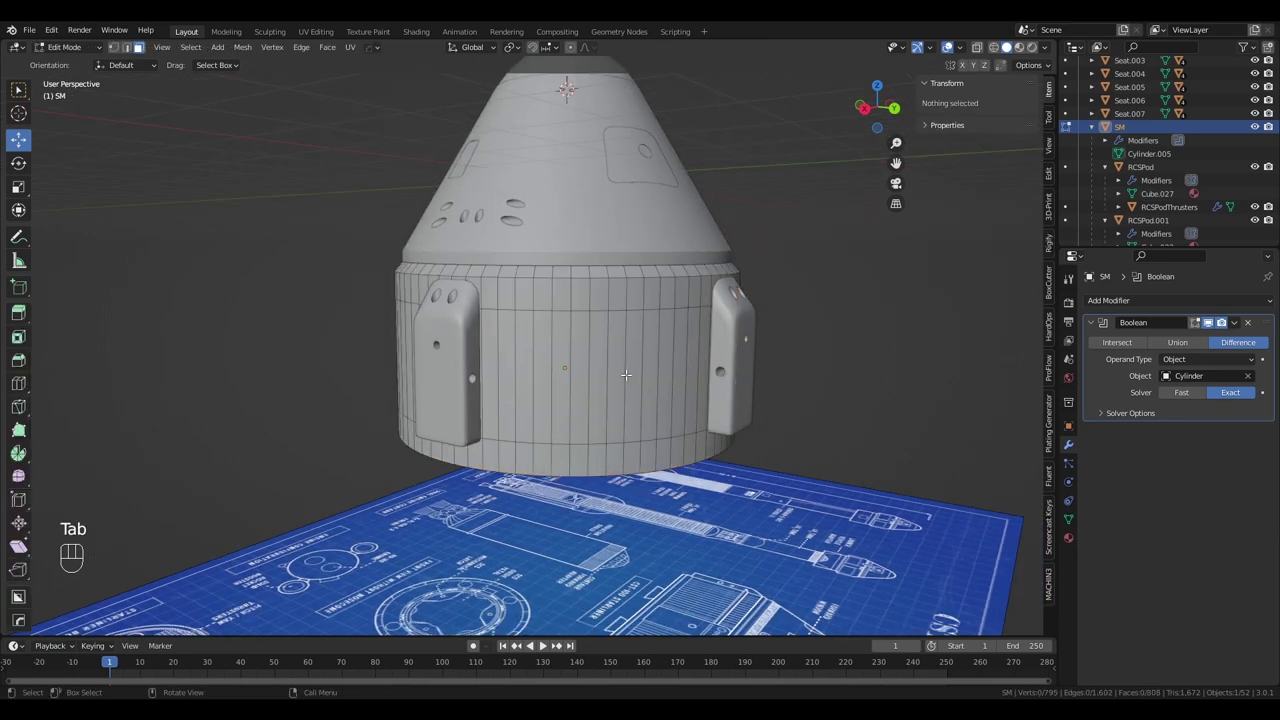
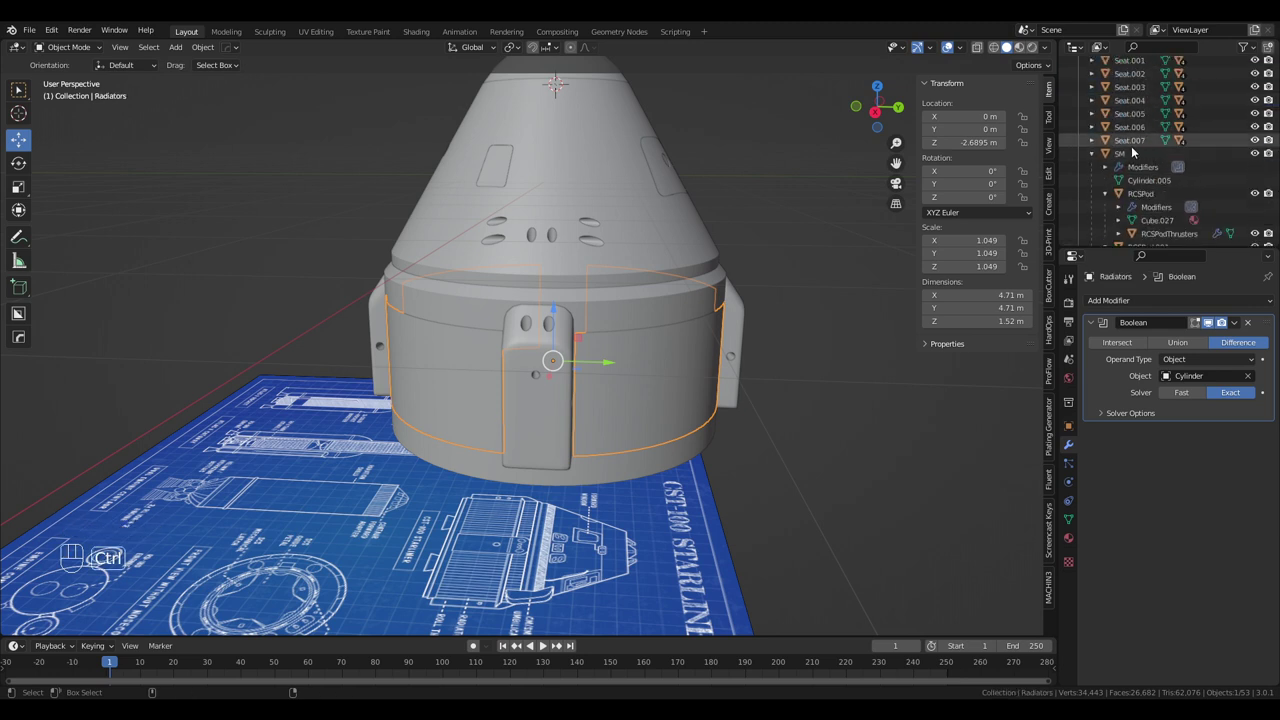
Parent Radiators to SM with Ctrl+P Object, then zoom out to the whole scene
left_click(1129, 153)
key("ctrl+p")
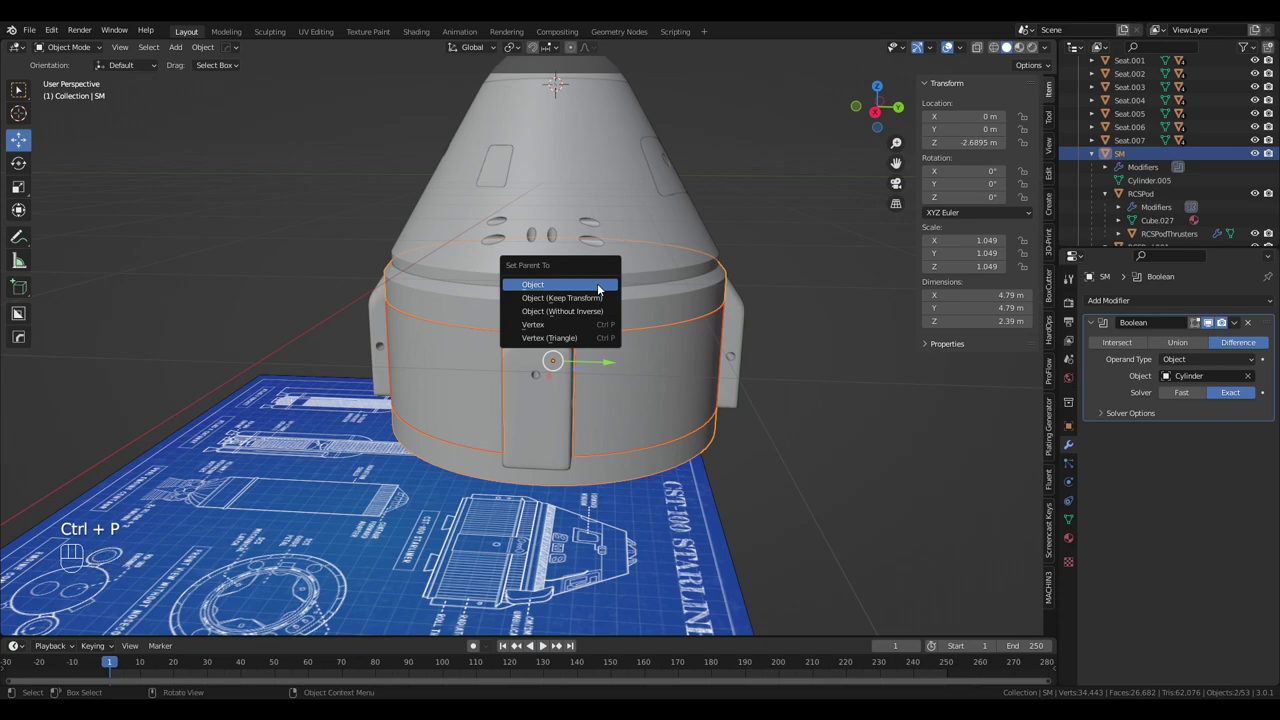
left_click_drag(726, 402, 773, 404)
left_click_drag(599, 506, 634, 508)
left_click_drag(671, 522, 700, 521)
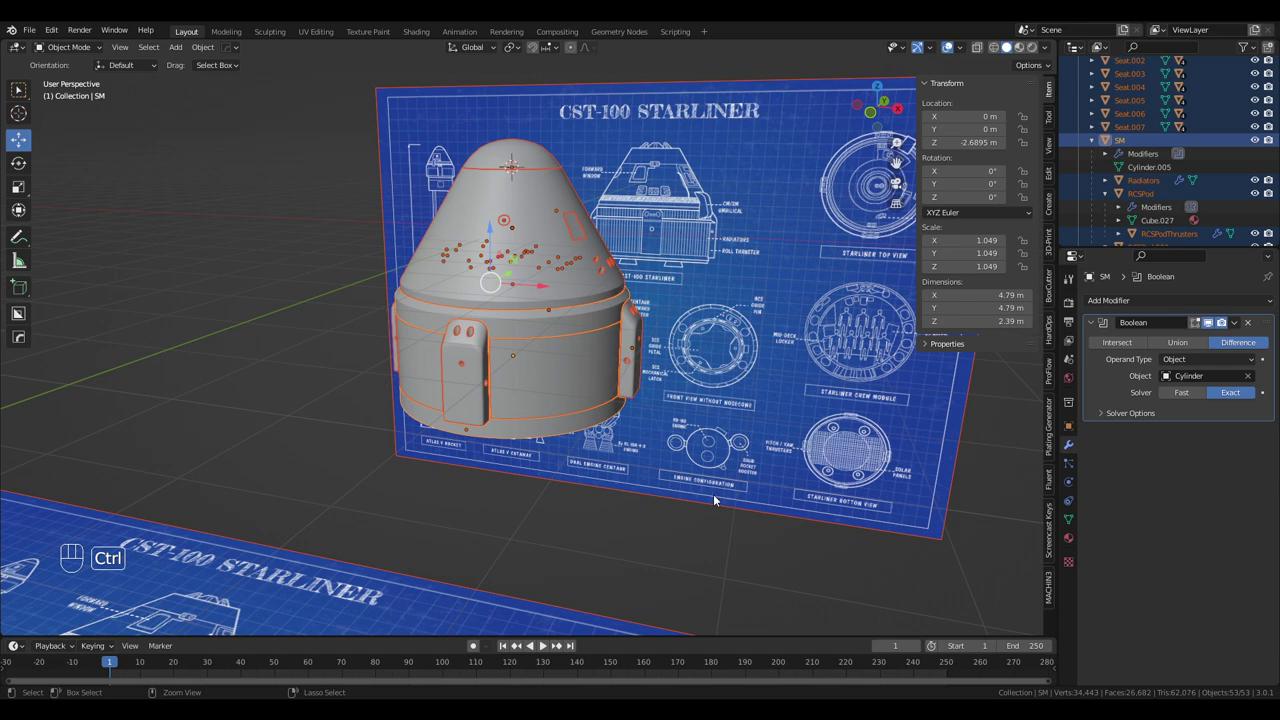
Apply scale with Ctrl+A so SM reads 1.000, deselect and inspect the capsule all around
key("ctrl+a")
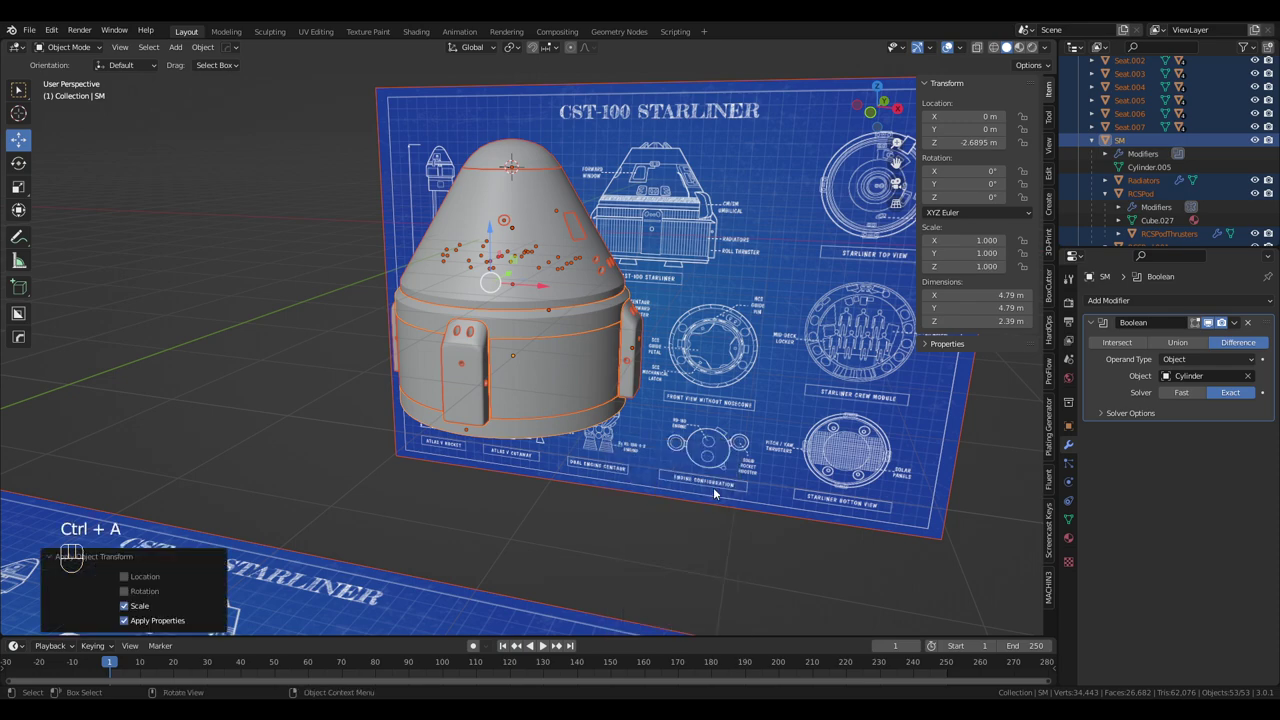
left_click_drag(722, 481, 762, 416)
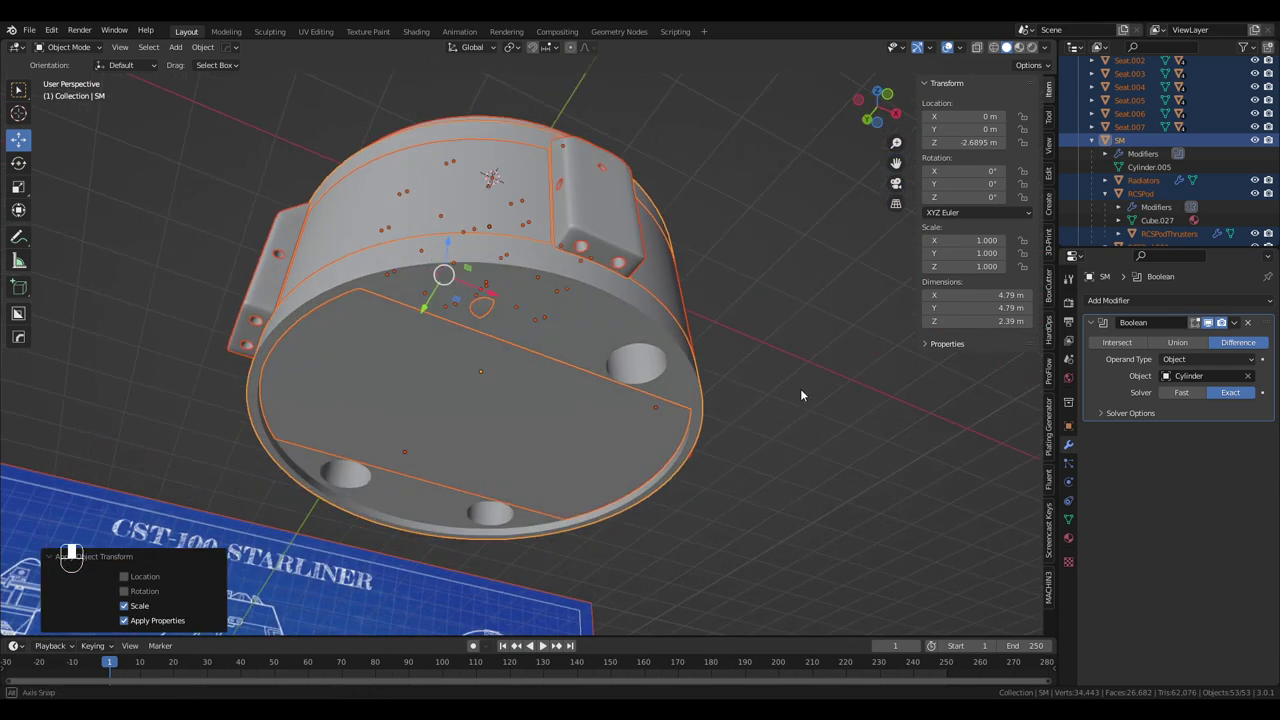
left_click(801, 390)
left_click_drag(774, 399, 794, 514)
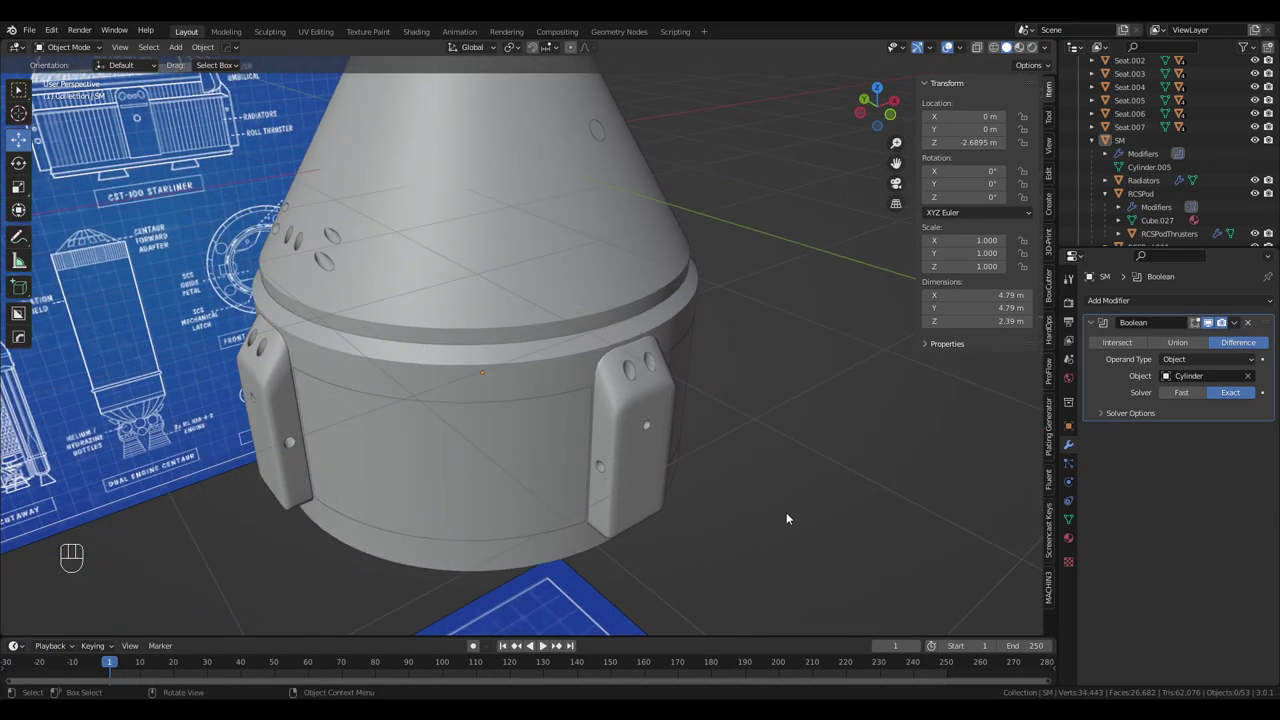
left_click_drag(782, 503, 796, 514)
left_click_drag(790, 470, 711, 520)
left_click_drag(692, 532, 598, 487)
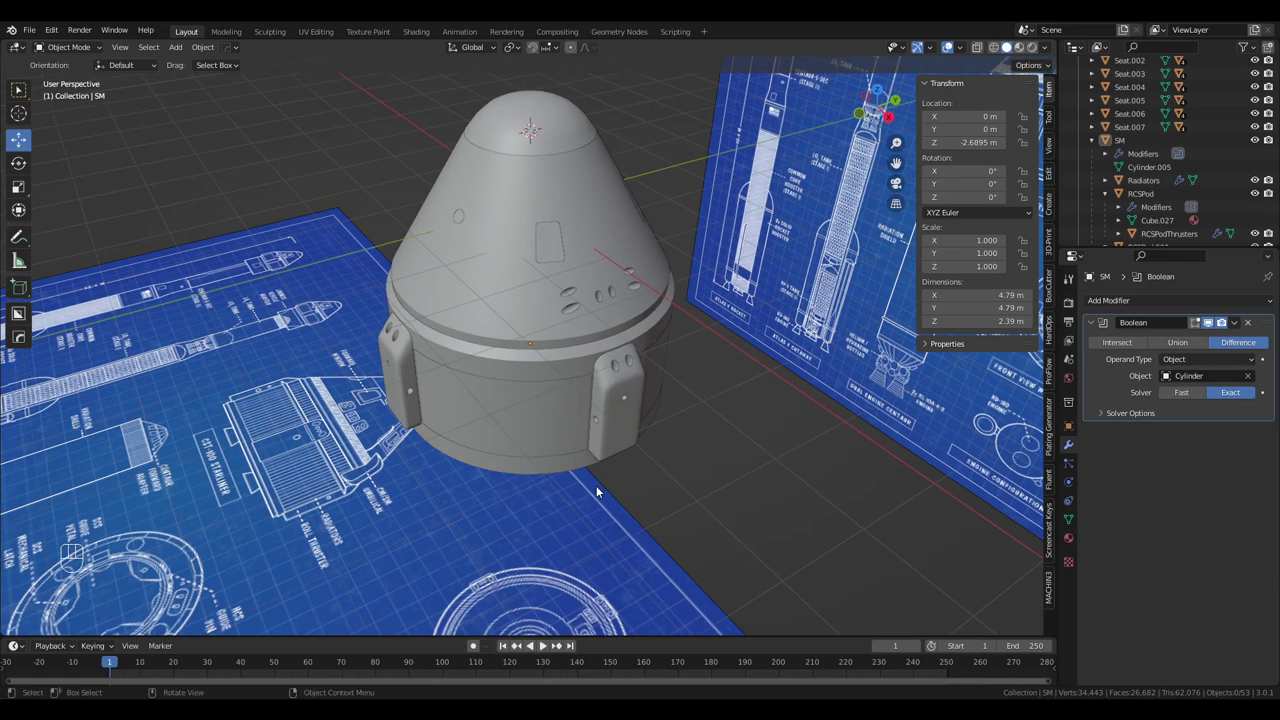
left_click_drag(607, 488, 429, 489)
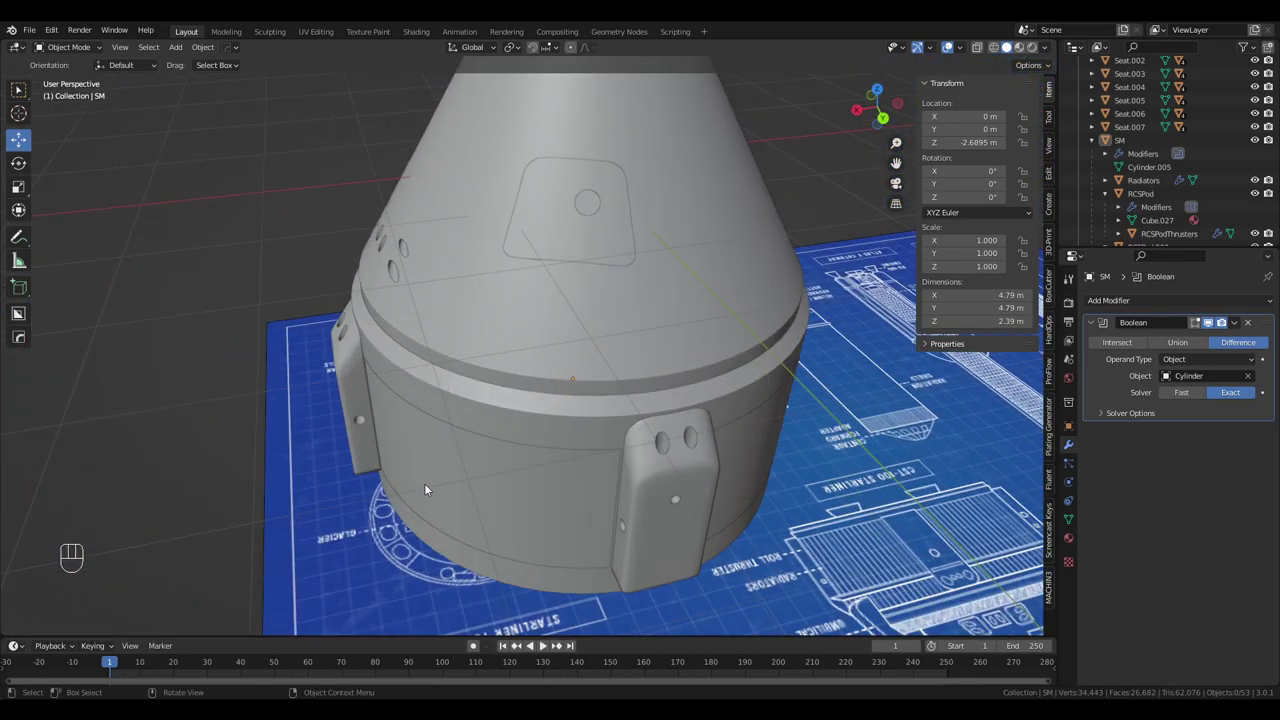
Select the crew module Pod and orbit around it toward the base holes
left_click_drag(721, 339, 786, 284)
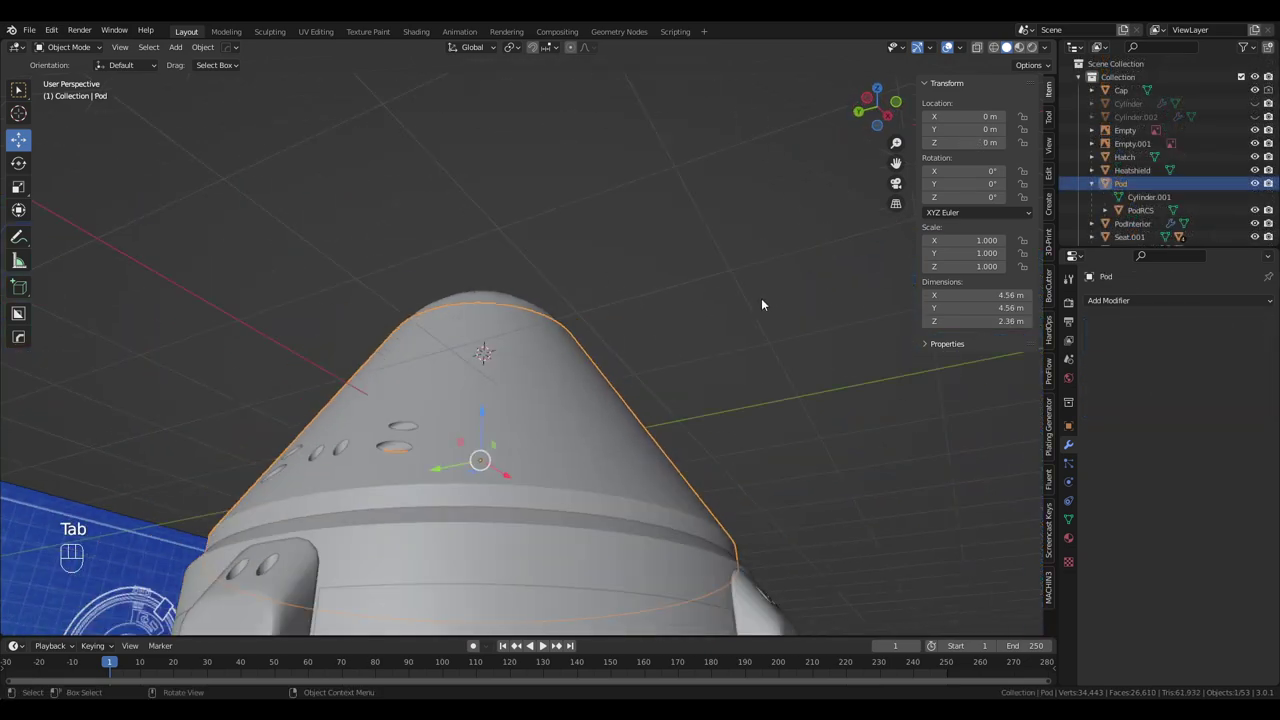
left_click_drag(720, 327, 754, 413)
left_click_drag(756, 431, 795, 238)
left_click_drag(798, 251, 711, 301)
left_click_drag(728, 341, 641, 282)
Toggle Outliner visibility and select the hidden cutter Cylinder.002 mirrored about Pod
left_click(1258, 117)
left_click(1261, 116)
left_click(1252, 91)
left_click(1254, 99)
left_click(1259, 92)
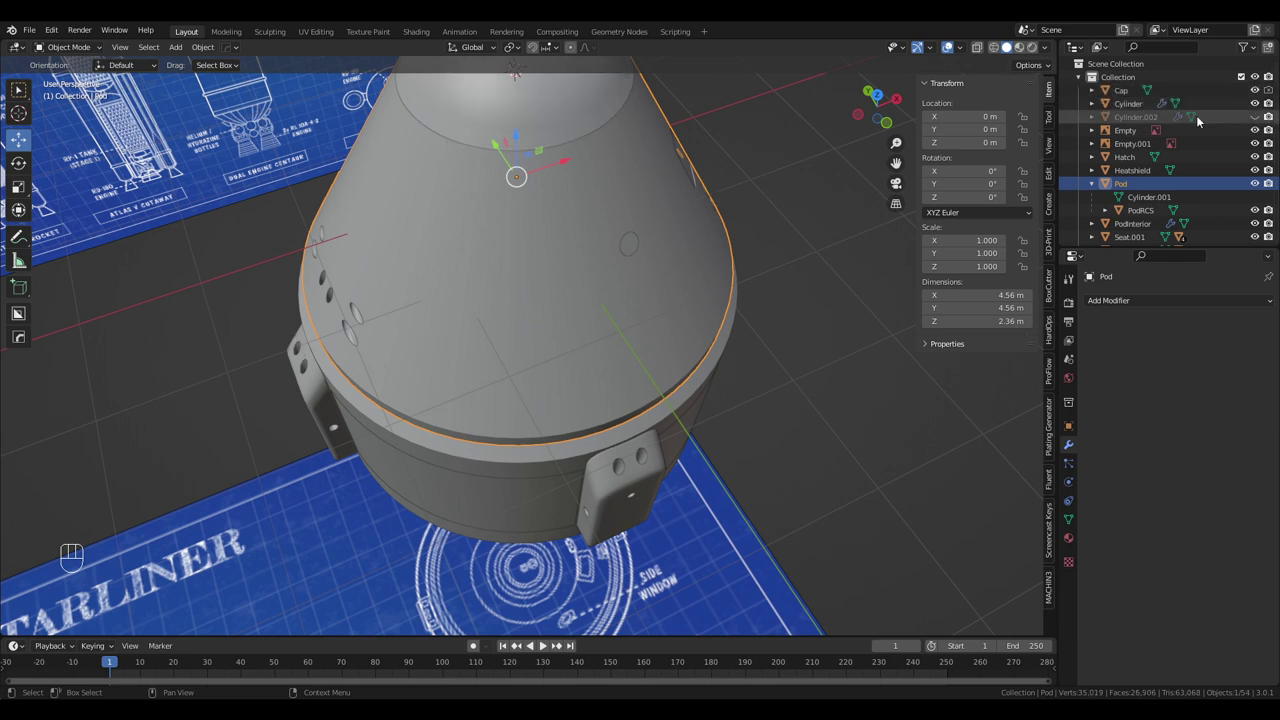
left_click_drag(1147, 120, 1250, 114)
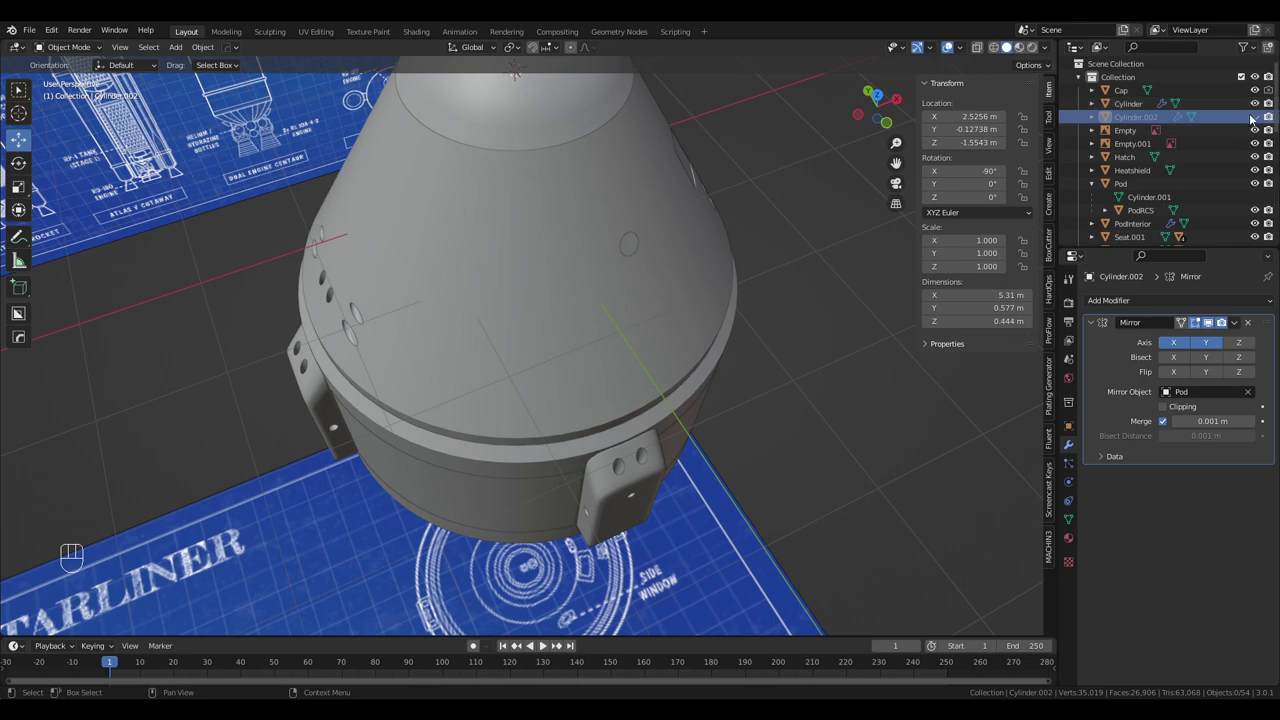
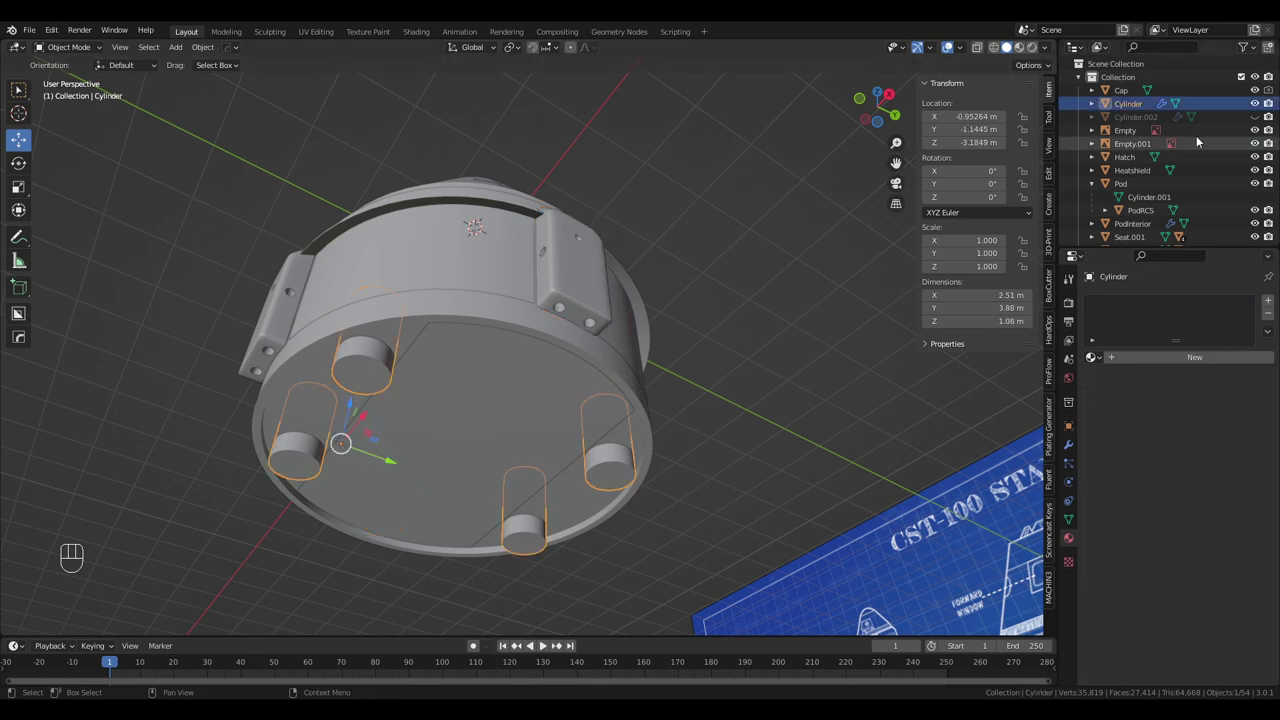
Hide the hole-cutter Cylinder, leaving the four round recesses open in the service module base
left_click(1257, 107)
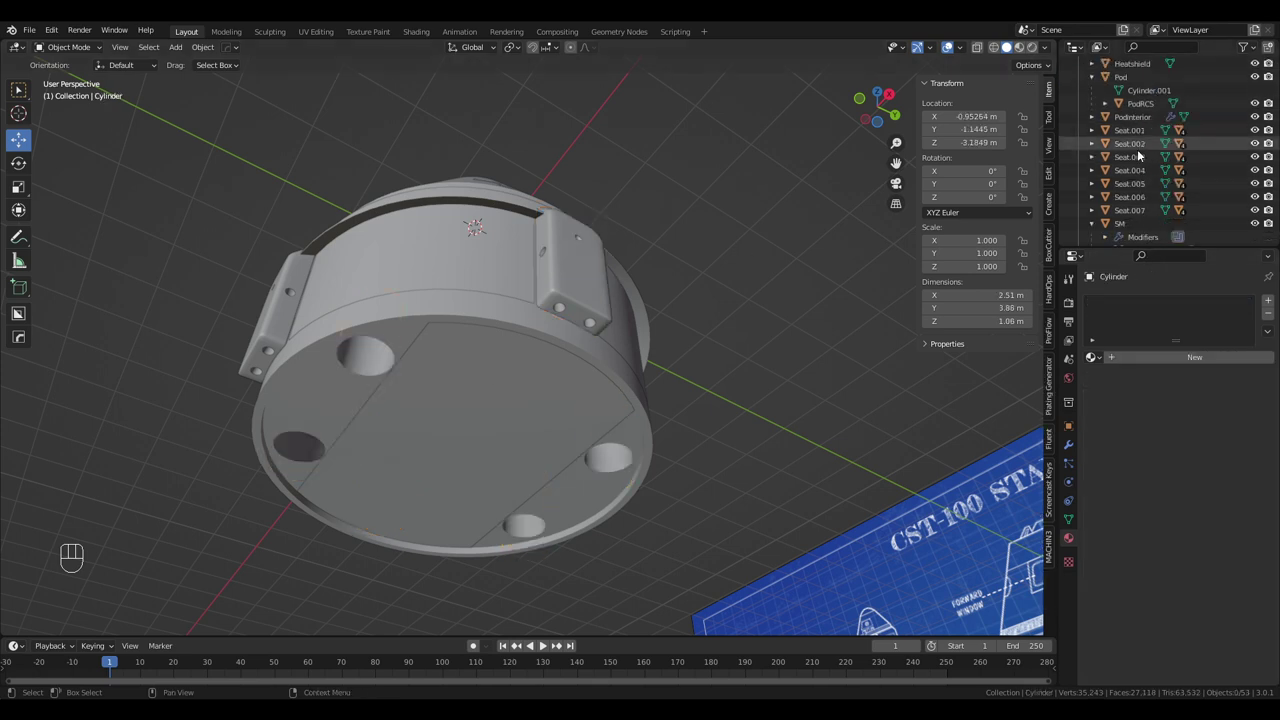
left_click_drag(1132, 224, 1075, 443)
left_click_drag(1234, 320, 1129, 105)
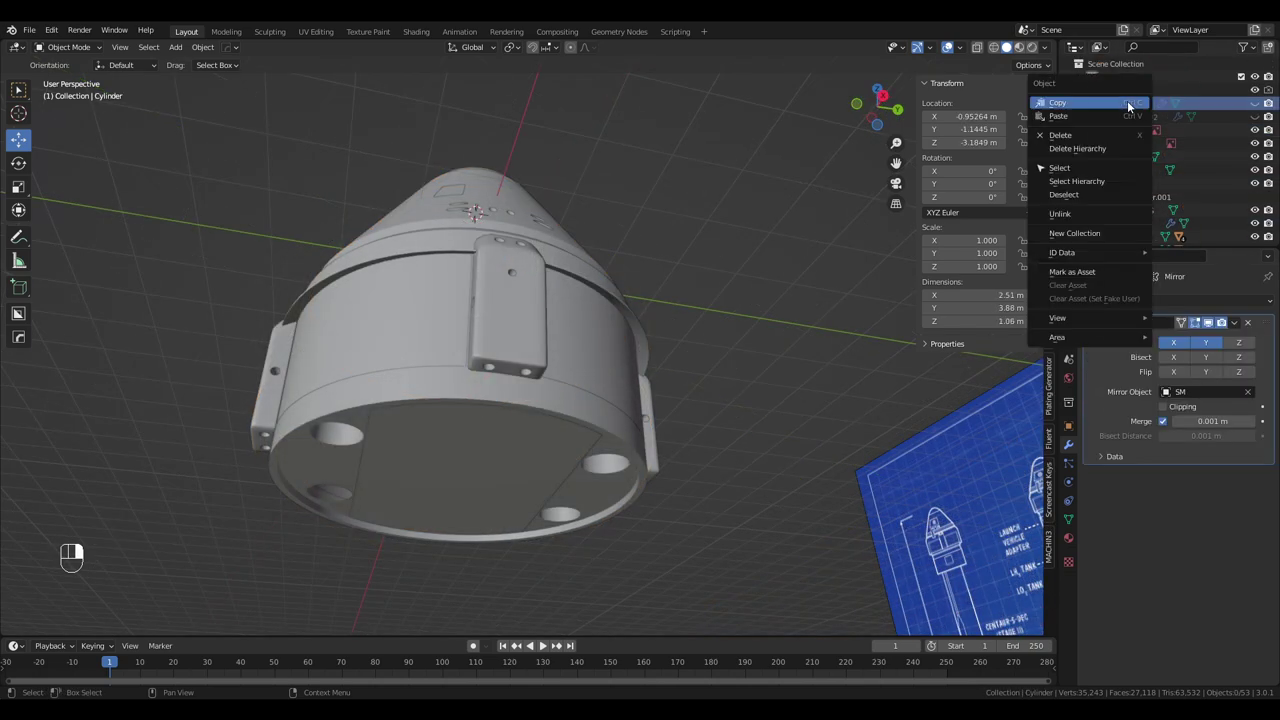
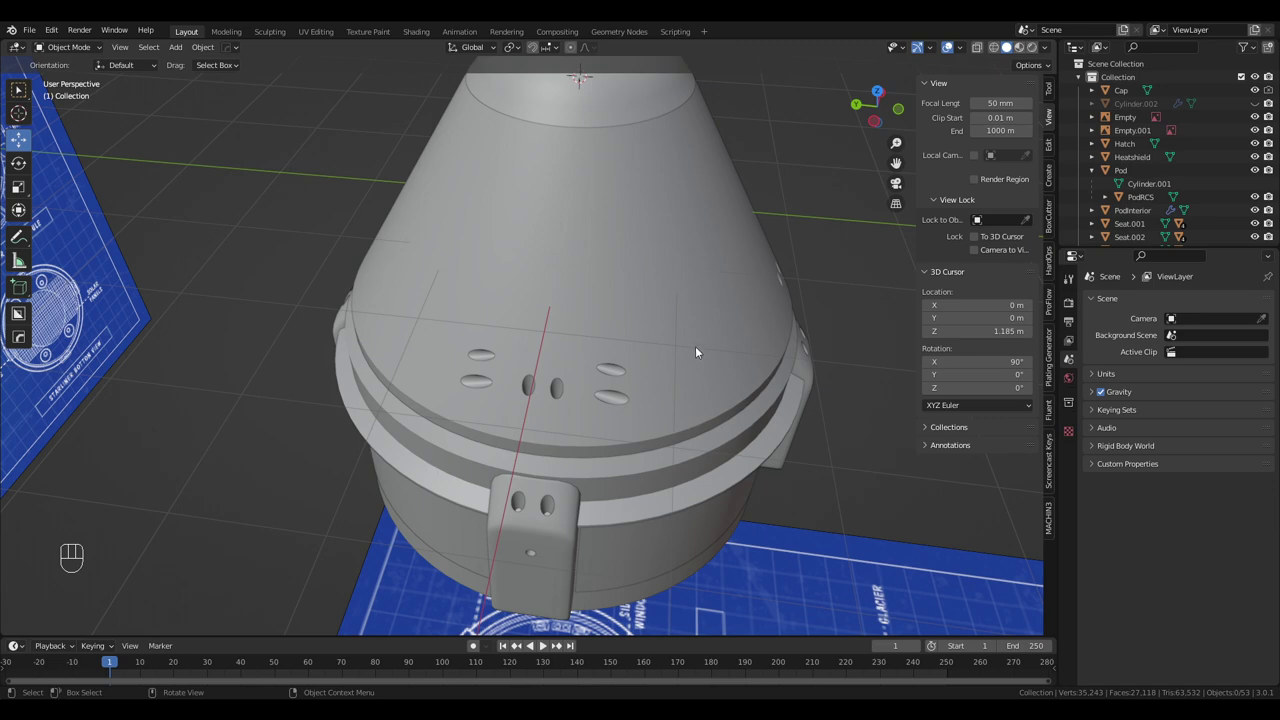
Select the crew module Pod after orbiting to its top
left_click_drag(696, 351, 672, 285)
middle_click(672, 321)
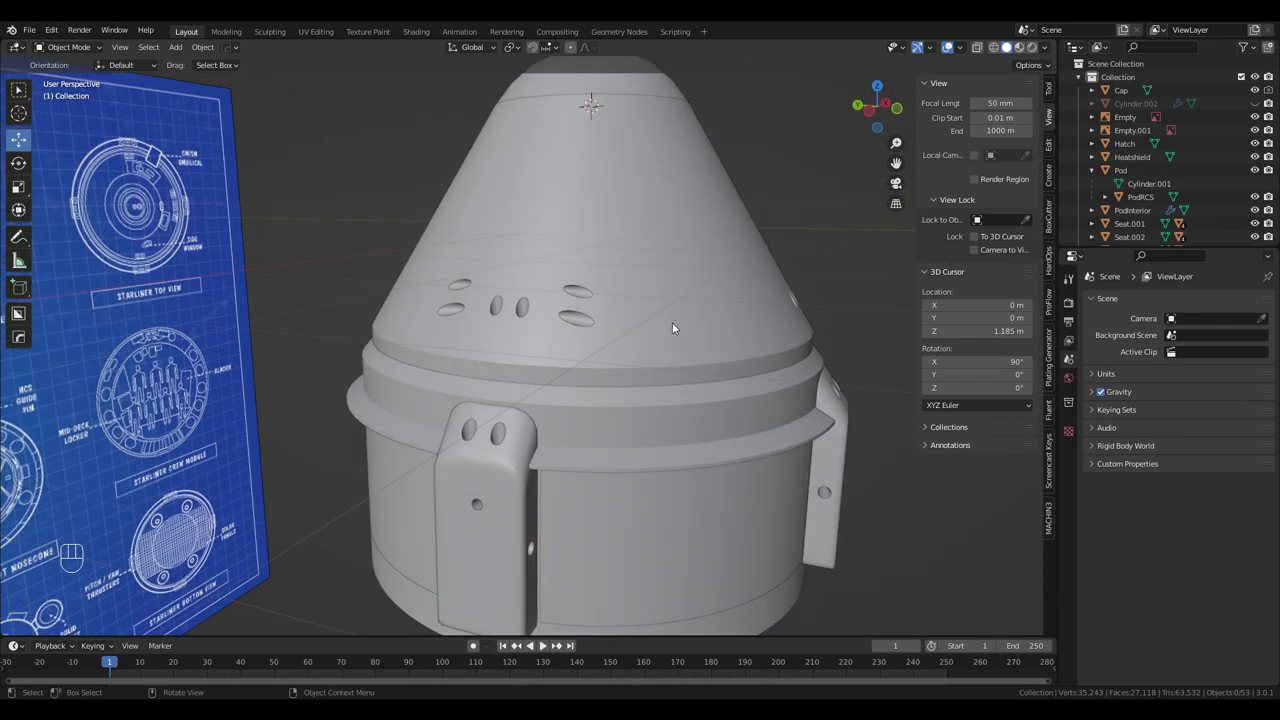
left_click_drag(644, 278, 658, 387)
left_click_drag(656, 360, 713, 404)
left_click_drag(710, 401, 722, 377)
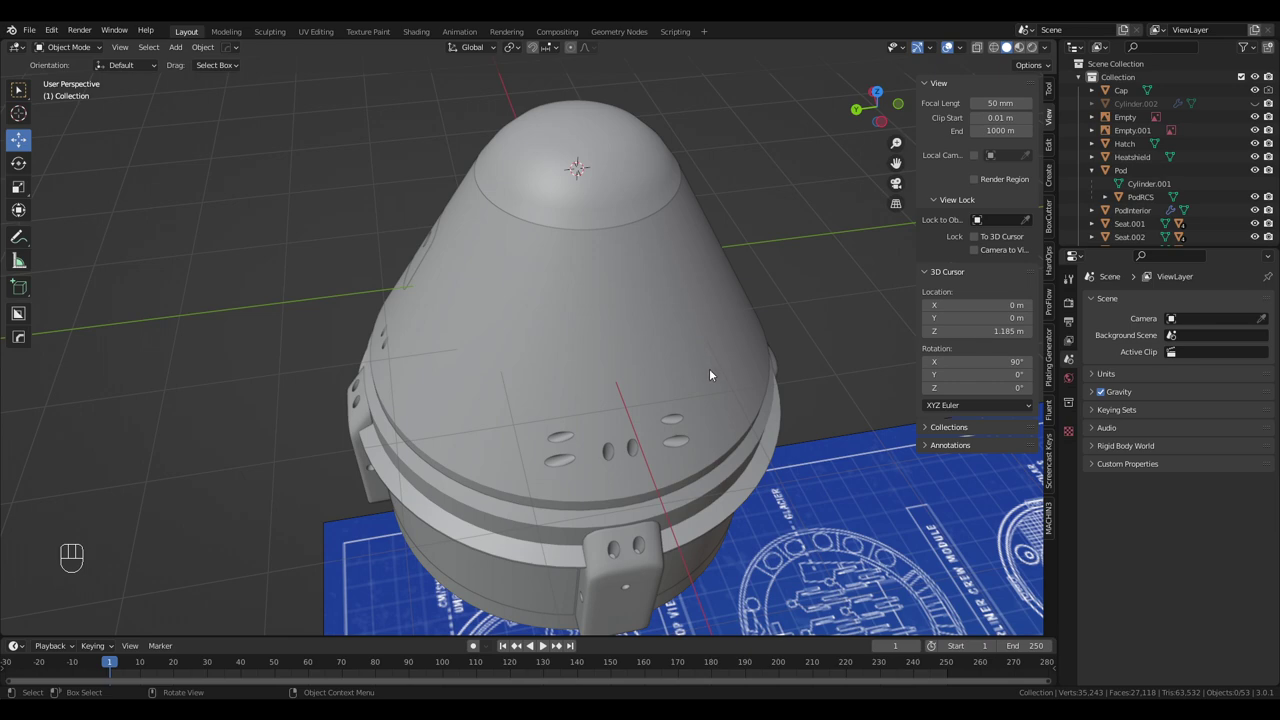
left_click(702, 367)
Bring up the Pod's material settings and close in on the crew module windows
left_click_drag(726, 352, 850, 307)
left_click_drag(660, 336, 750, 307)
left_click_drag(756, 307, 782, 311)
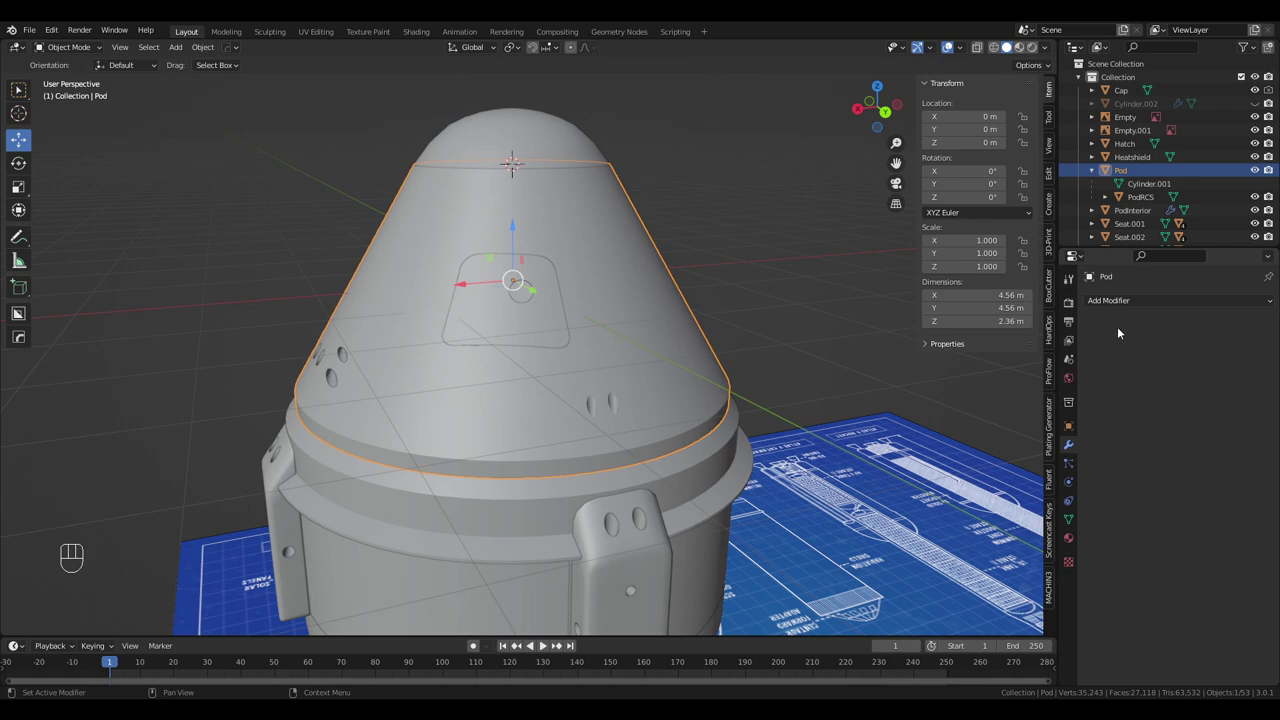
left_click(1070, 537)
left_click_drag(641, 396, 675, 389)
left_click_drag(462, 391, 544, 398)
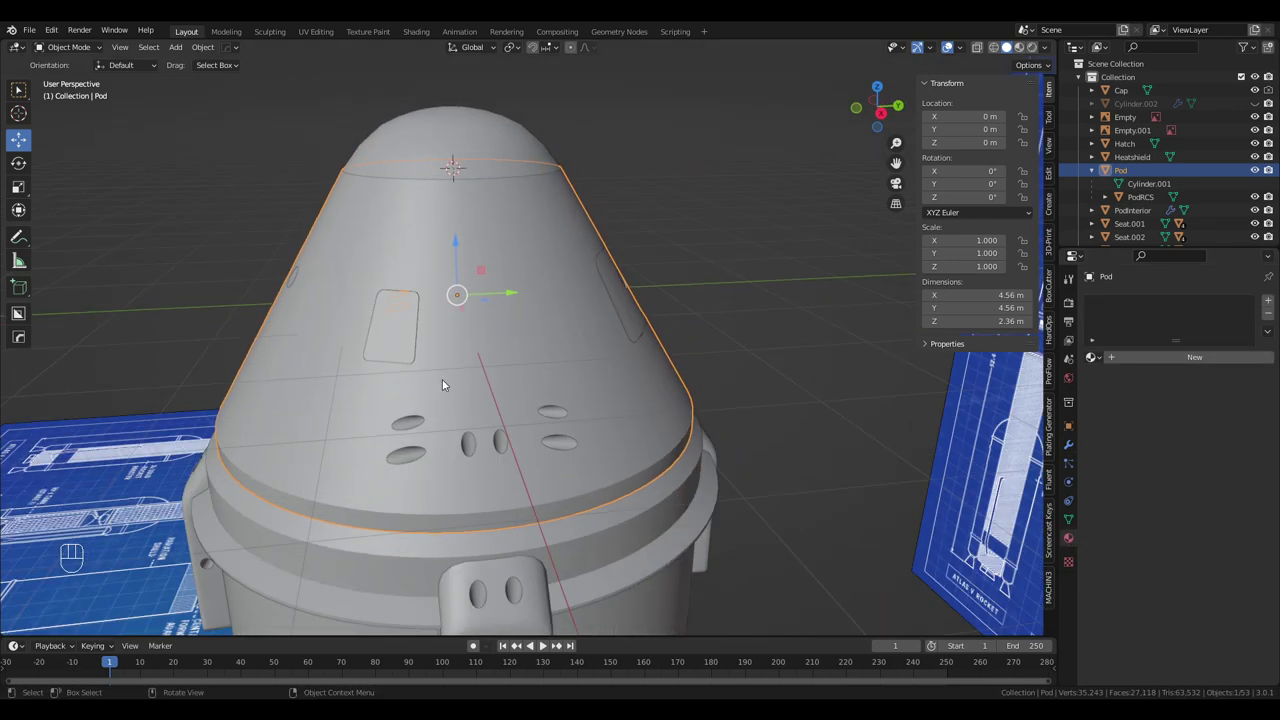
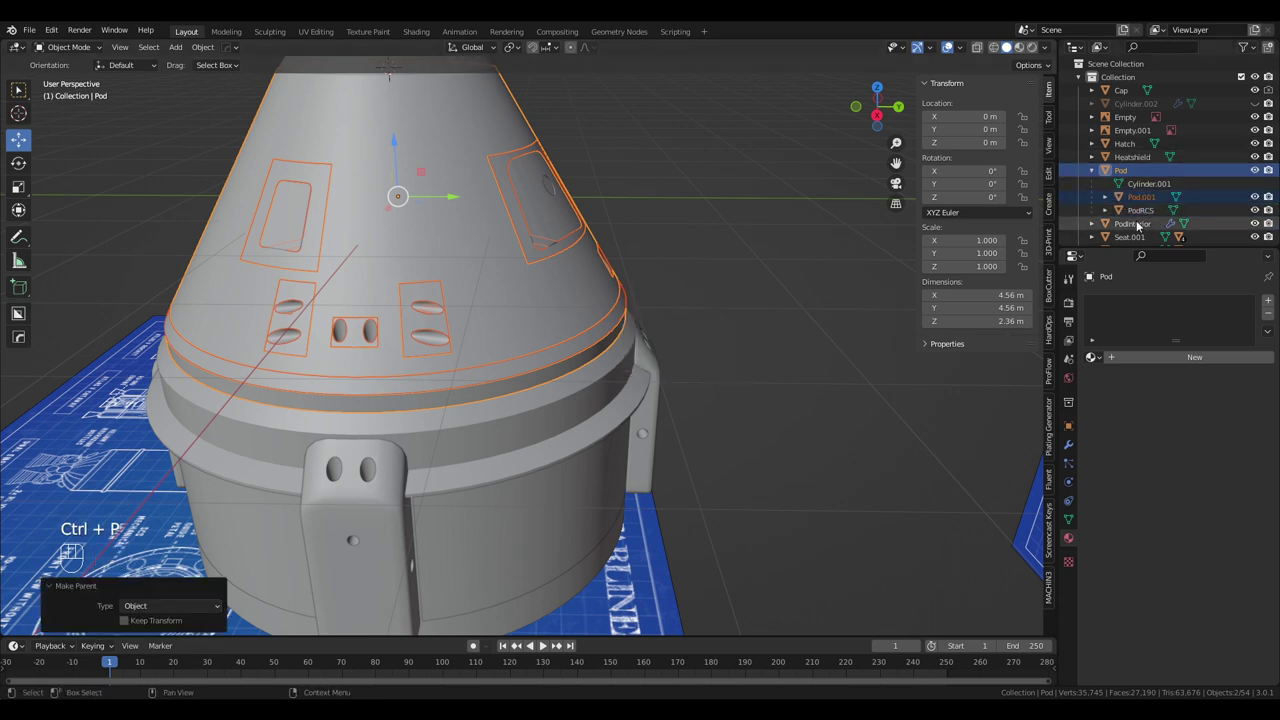
Parent Pod.001 under Pod with Ctrl+P and start renaming it to PodTiles
left_click_drag(1126, 171, 761, 272)
key("ctrl+p")
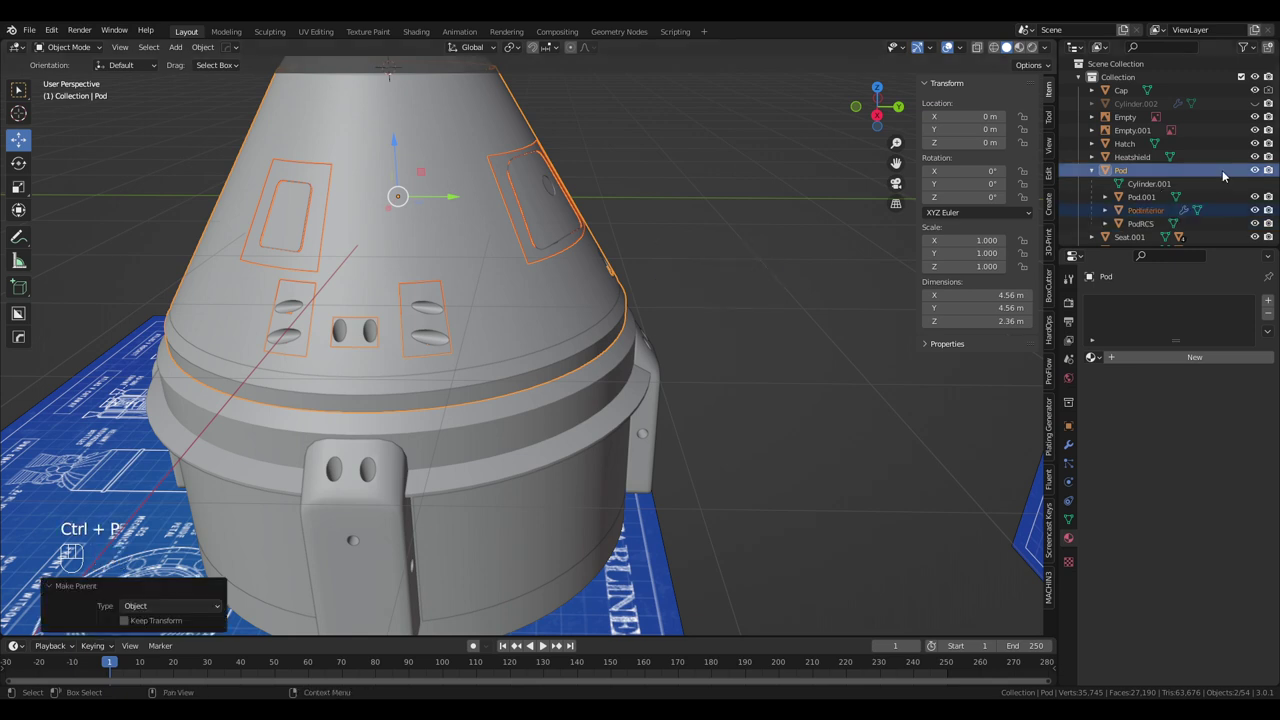
left_click(1154, 225)
left_click(1152, 199)
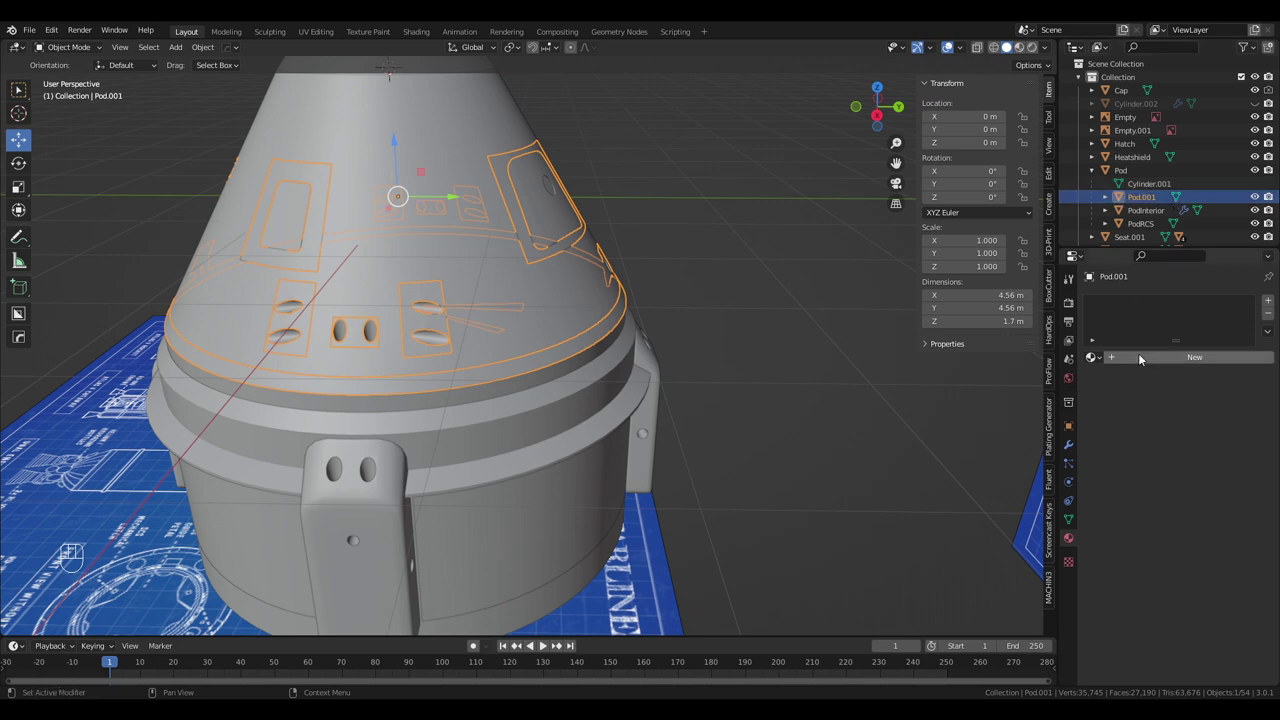
left_click(1156, 197)
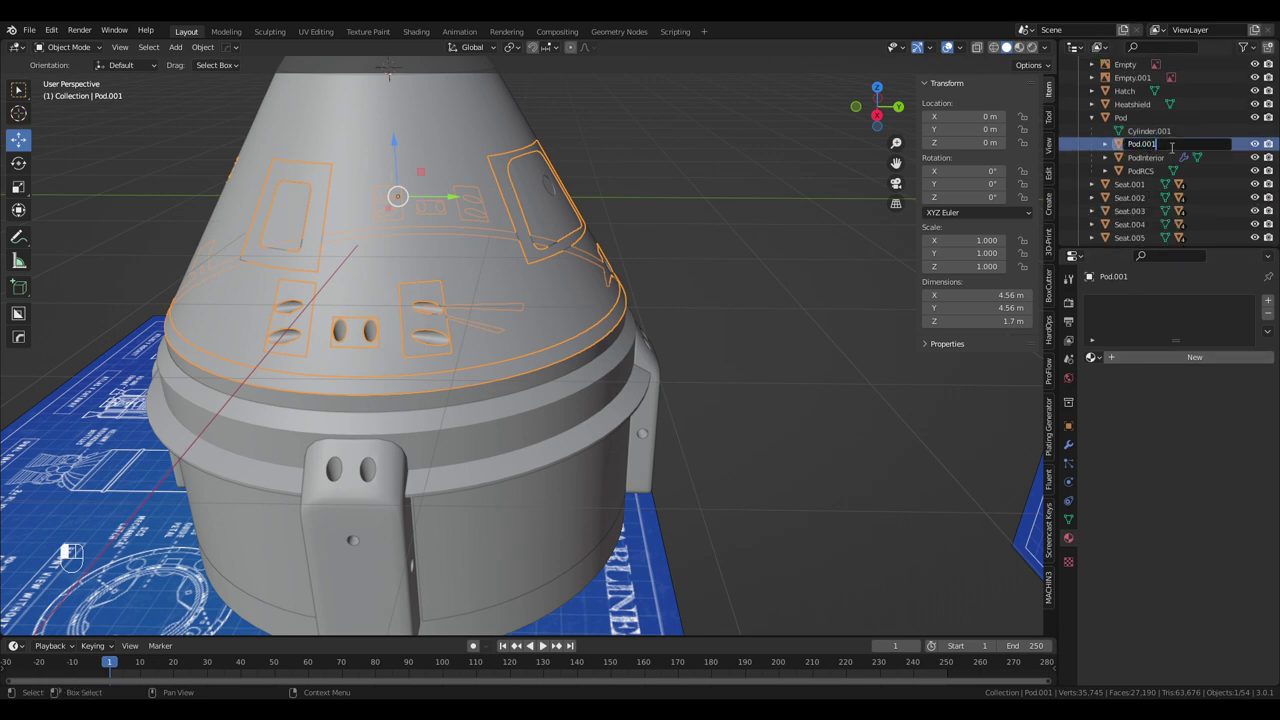
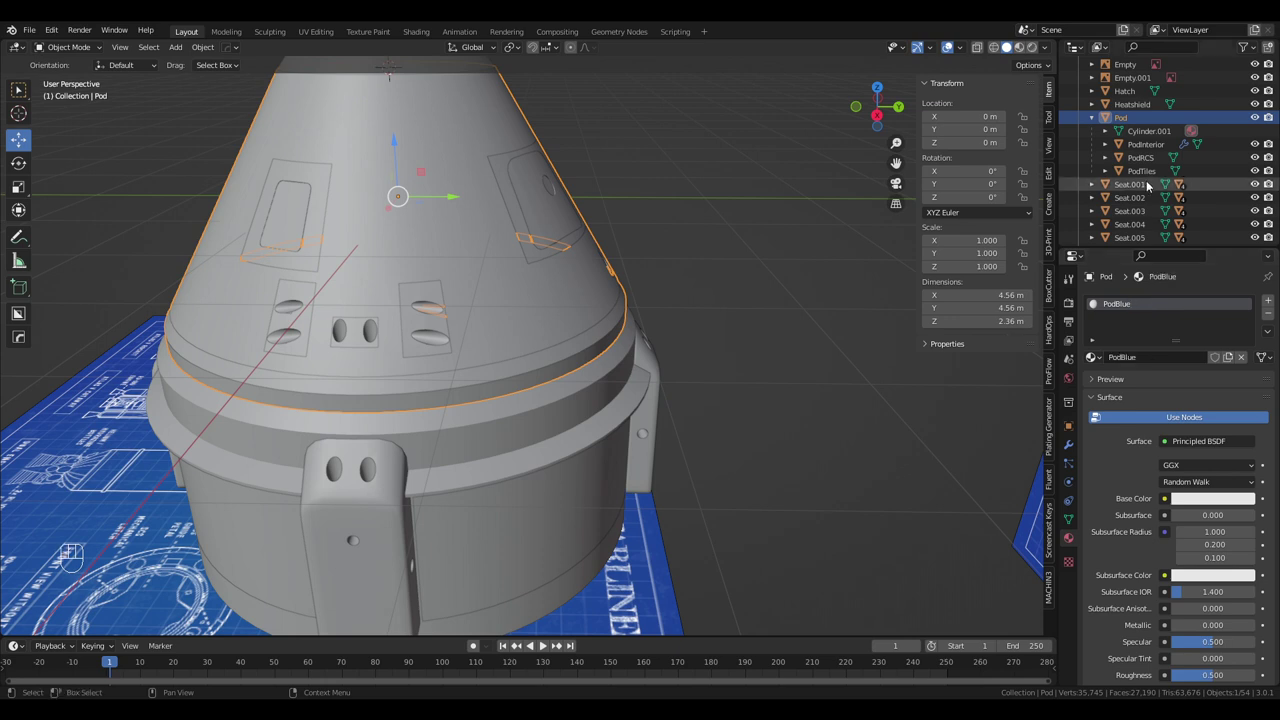
Assign the PodBlue material to the selected object and orbit around the capsule top
left_click(1156, 145)
left_click(1158, 357)
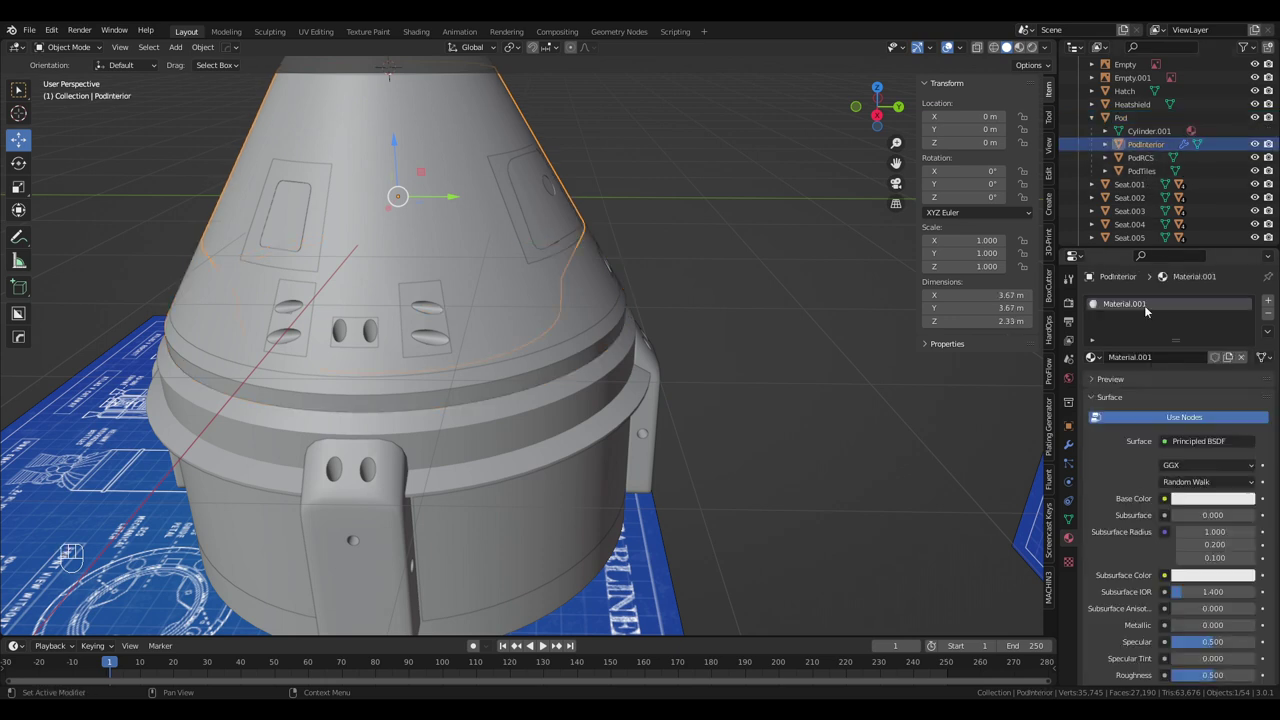
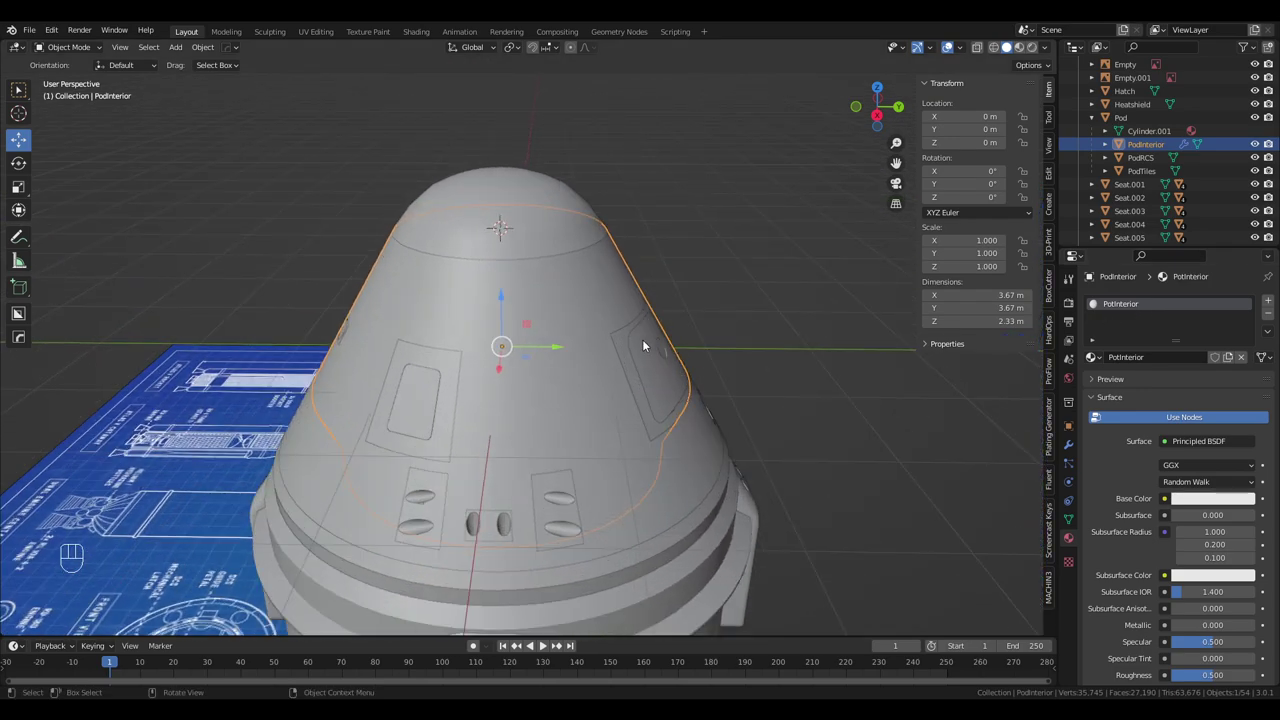
left_click_drag(684, 325, 749, 297)
left_click_drag(730, 294, 673, 321)
left_click_drag(594, 346, 754, 355)
left_click_drag(763, 346, 808, 386)
left_click_drag(756, 317, 697, 378)
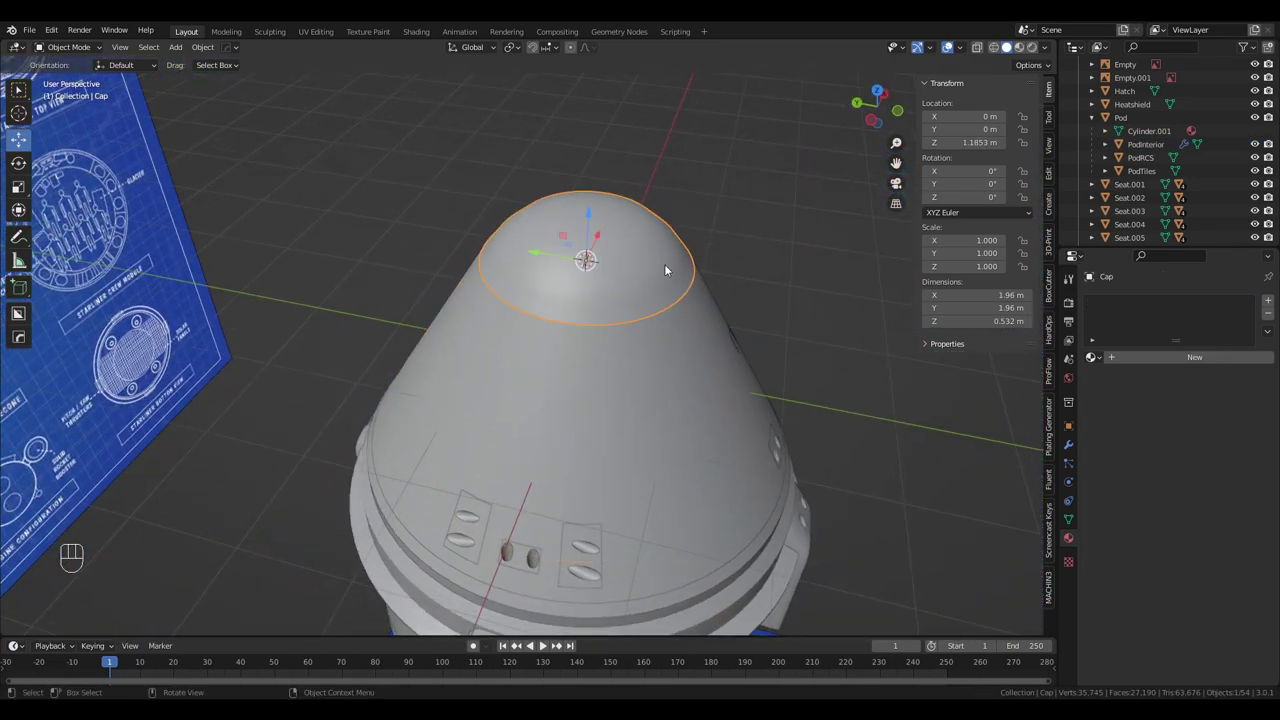
left_click_drag(731, 316, 753, 305)
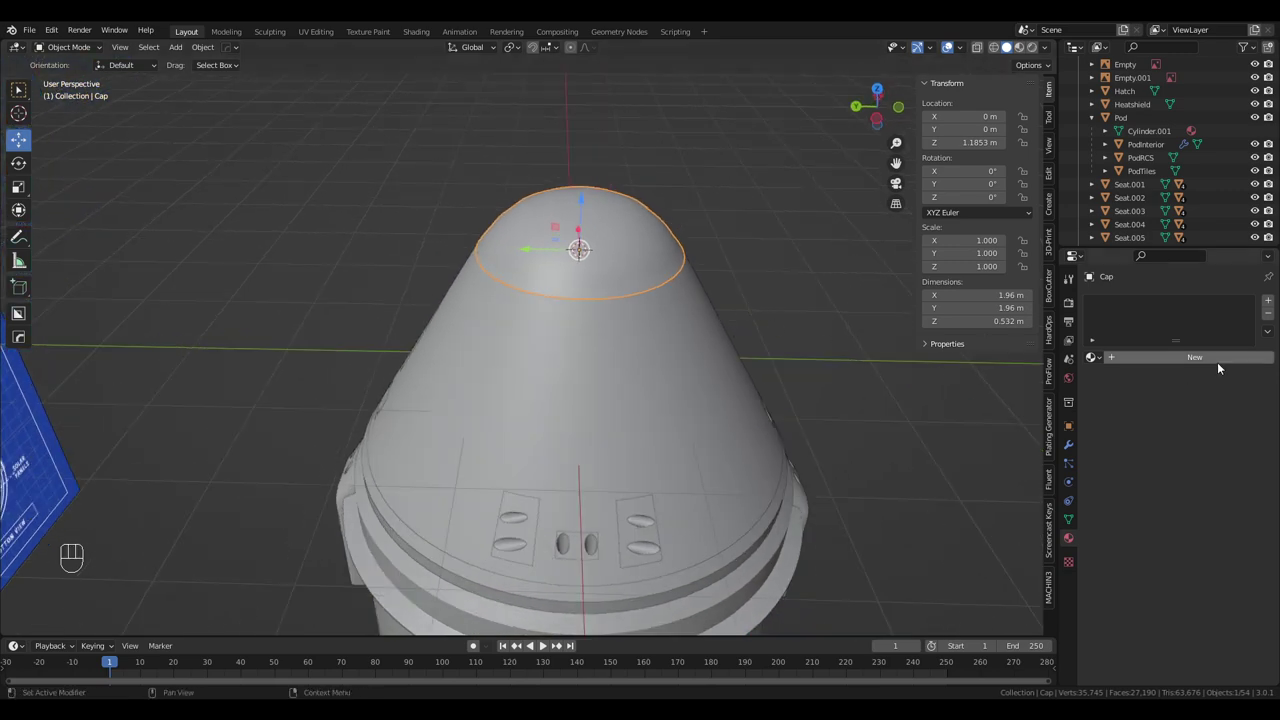
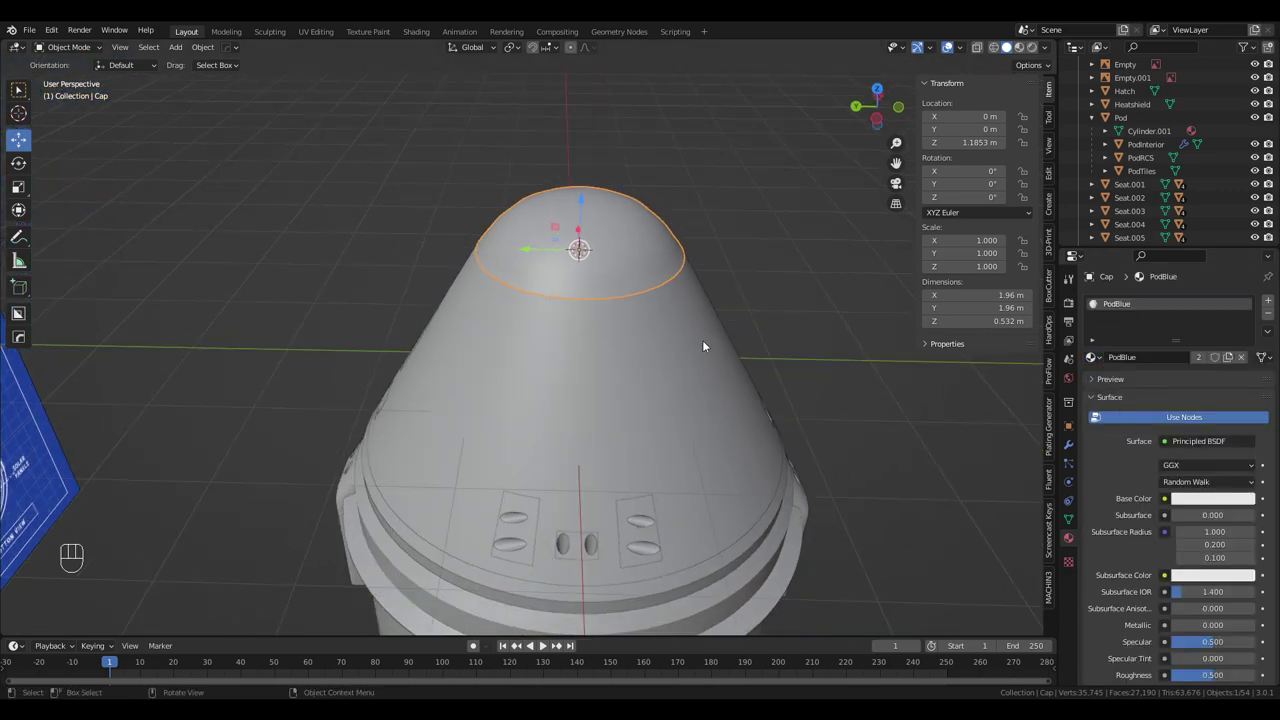
left_click_drag(708, 344, 772, 317)
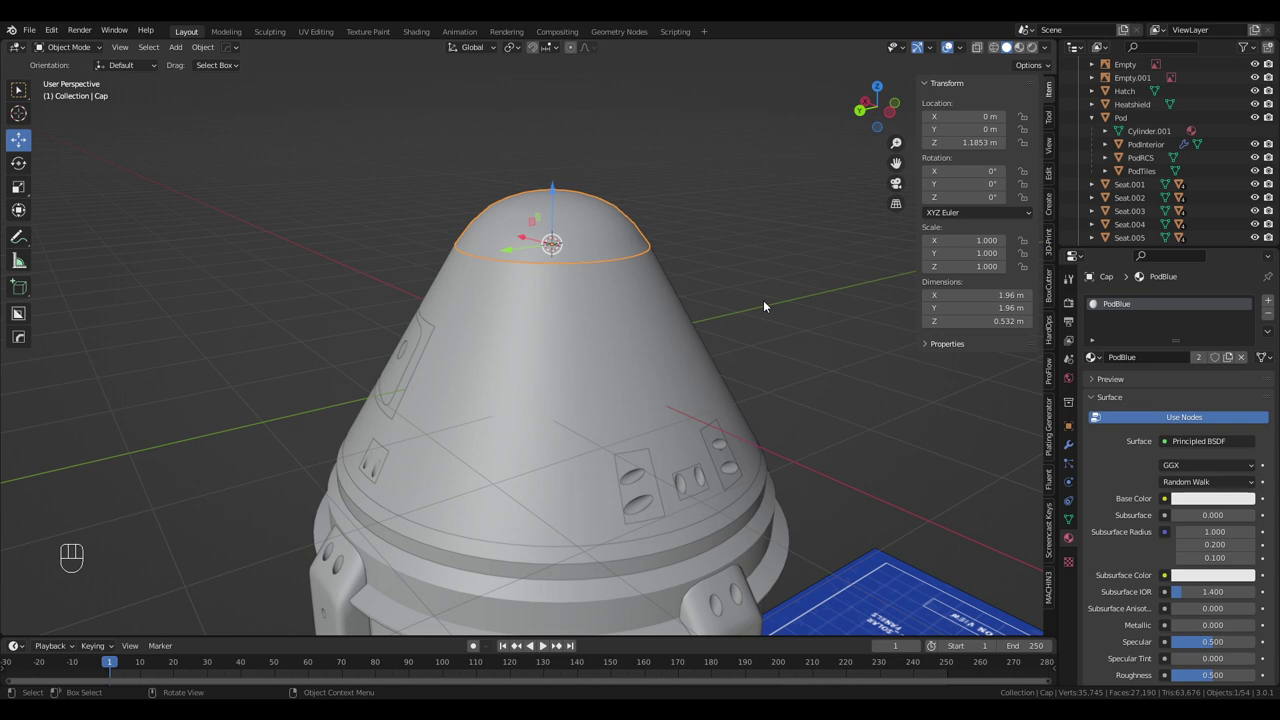
left_click_drag(762, 313, 816, 200)
Edit the main pod body's mesh in local view, hiding the service module and heatshield to see its base rim
left_click(600, 362)
left_click_drag(618, 357, 670, 309)
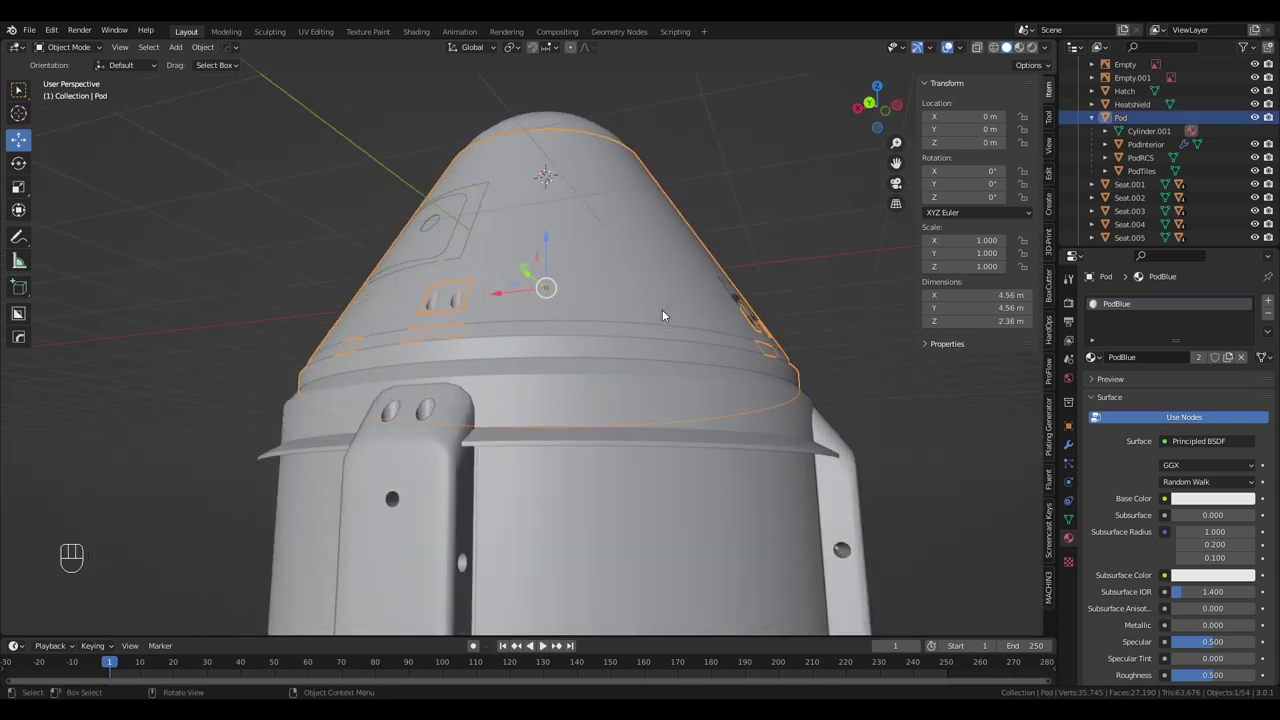
left_click_drag(670, 314, 682, 336)
key("Tab")
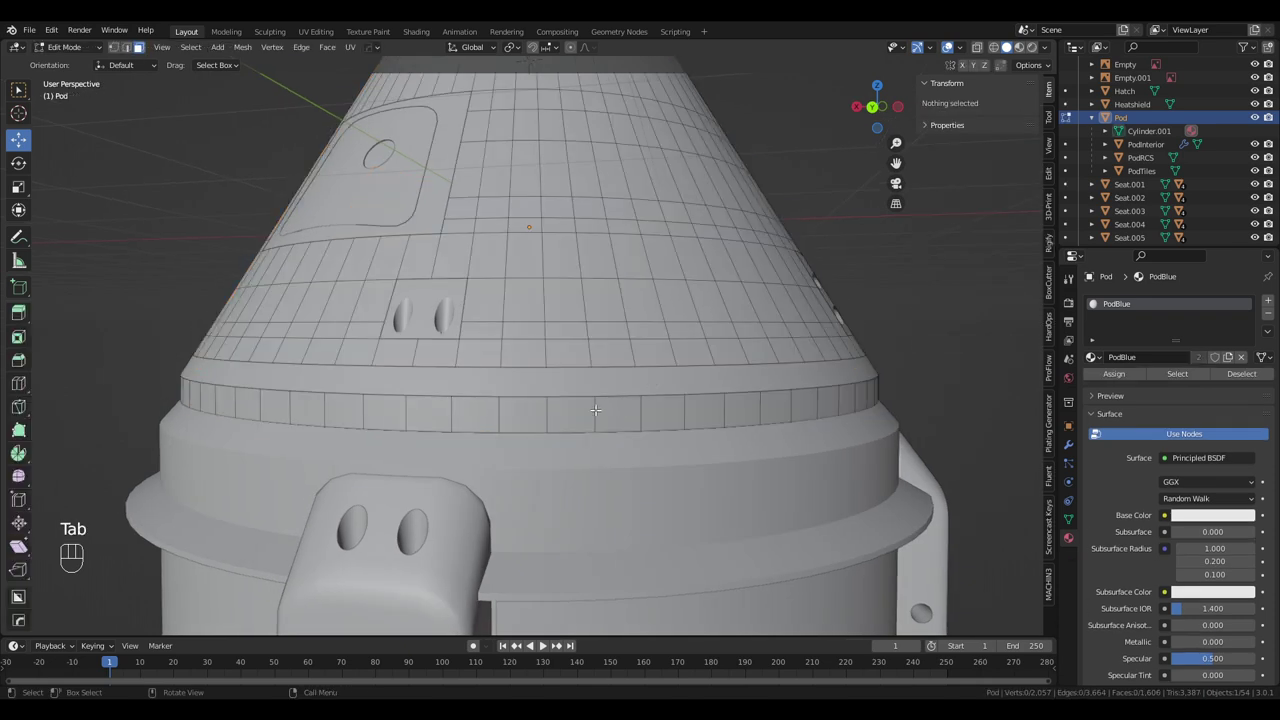
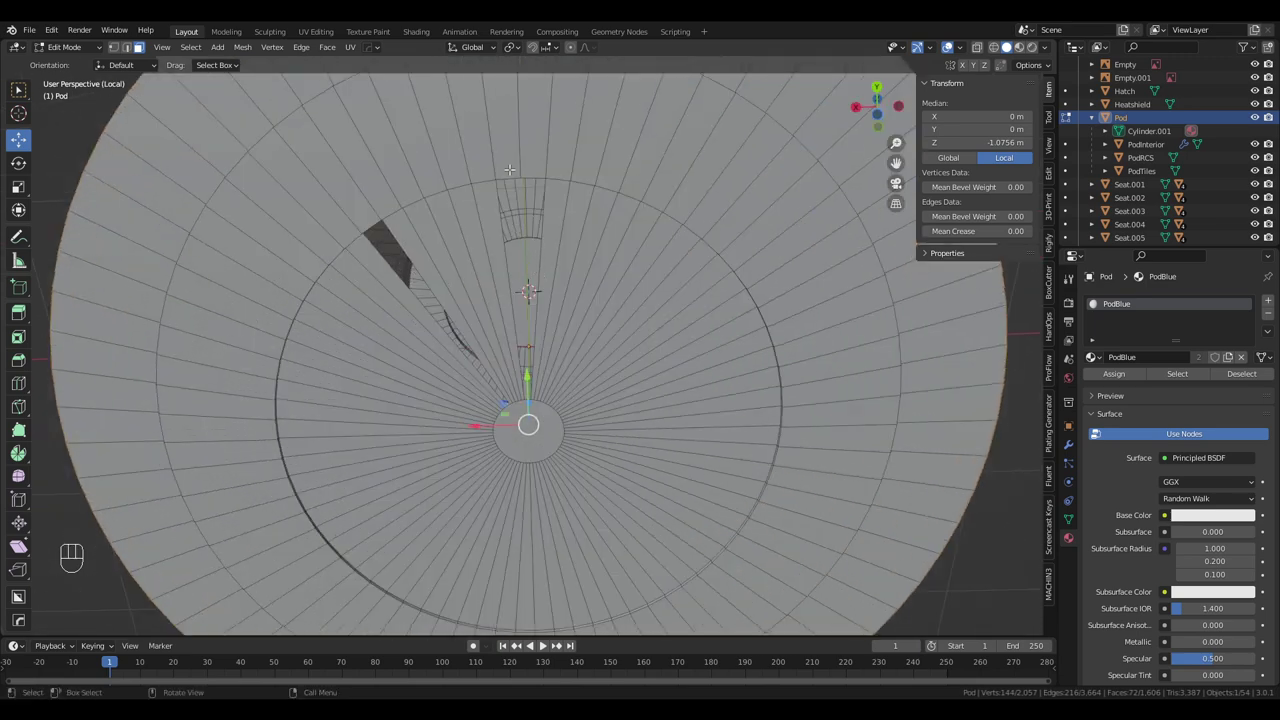
key("KP_Divide")
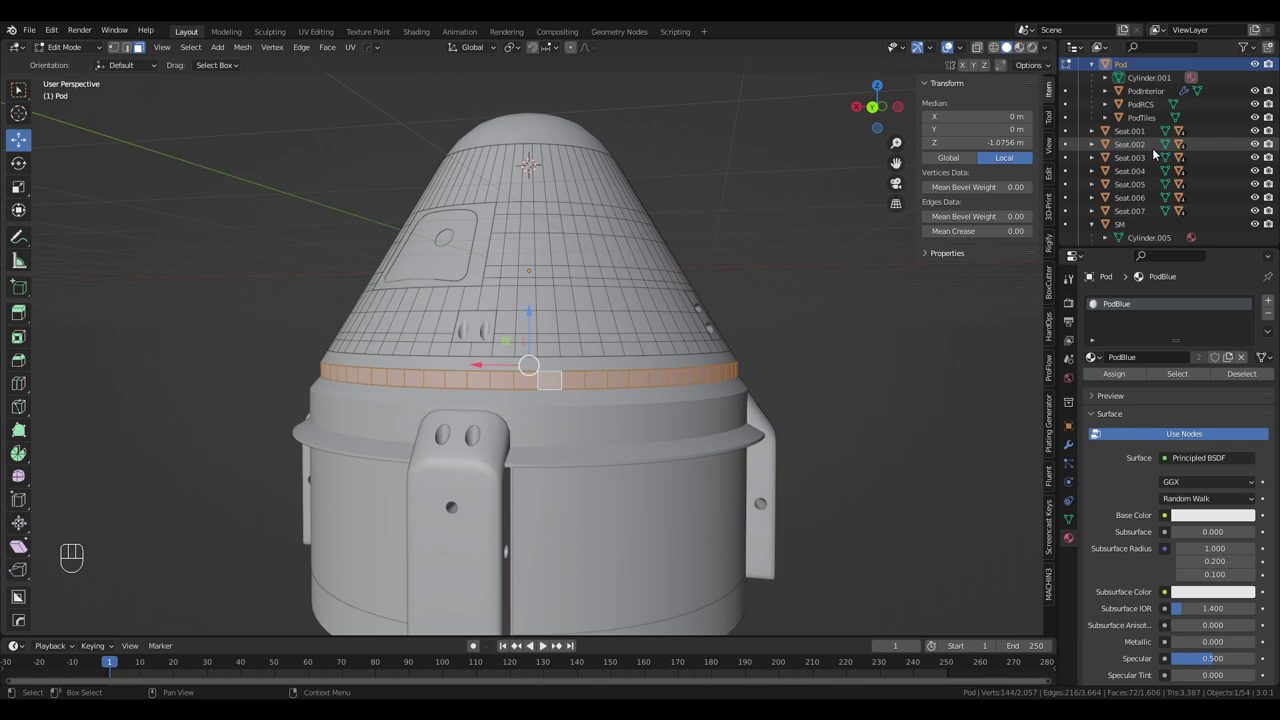
left_click(1260, 116)
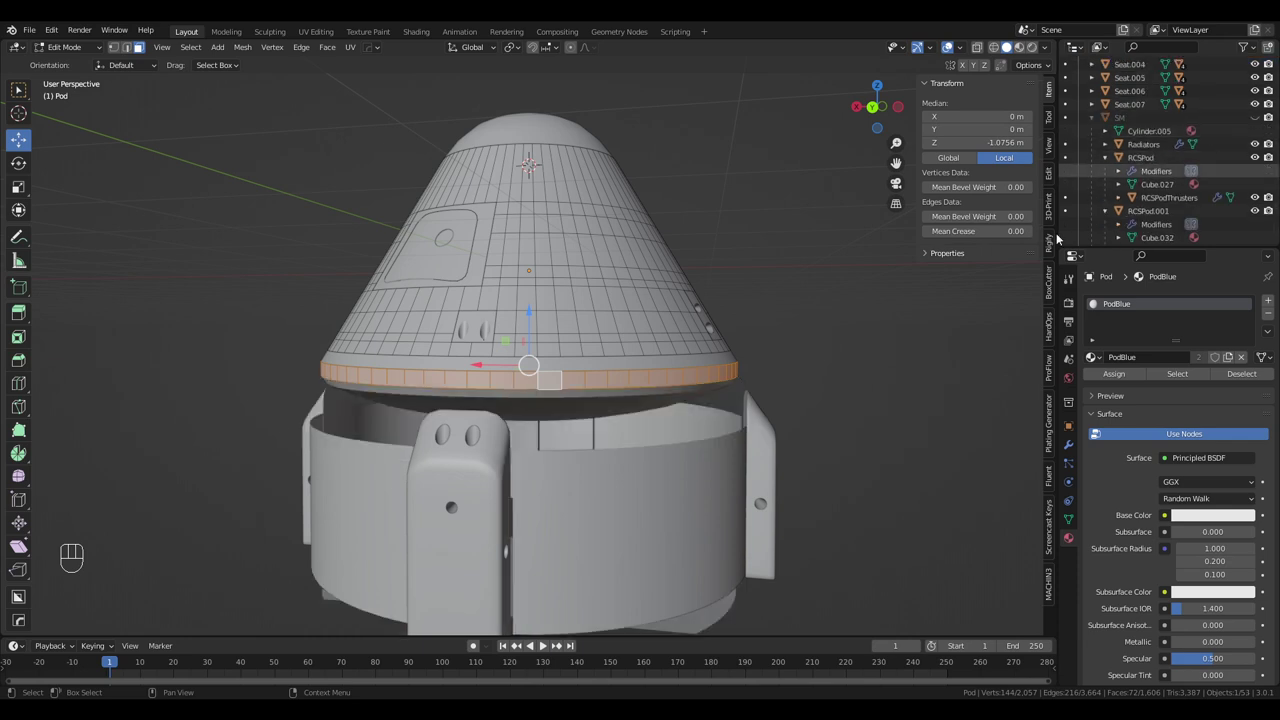
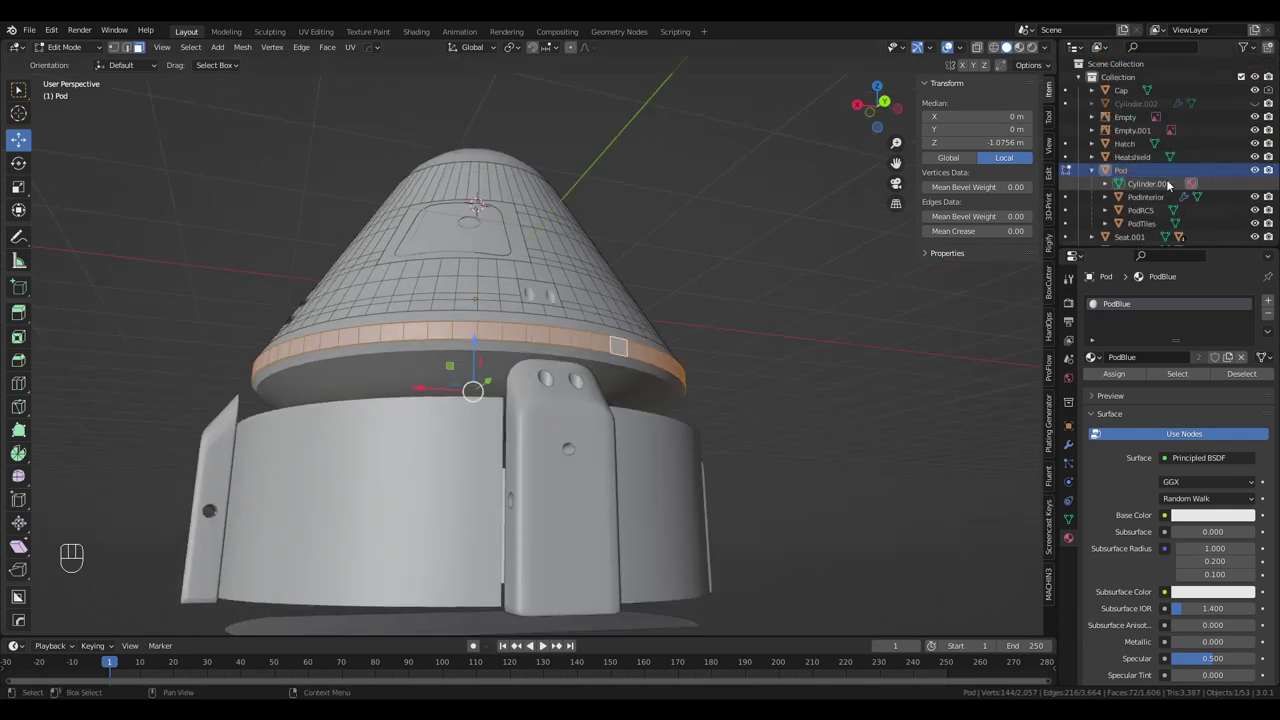
left_click(1261, 158)
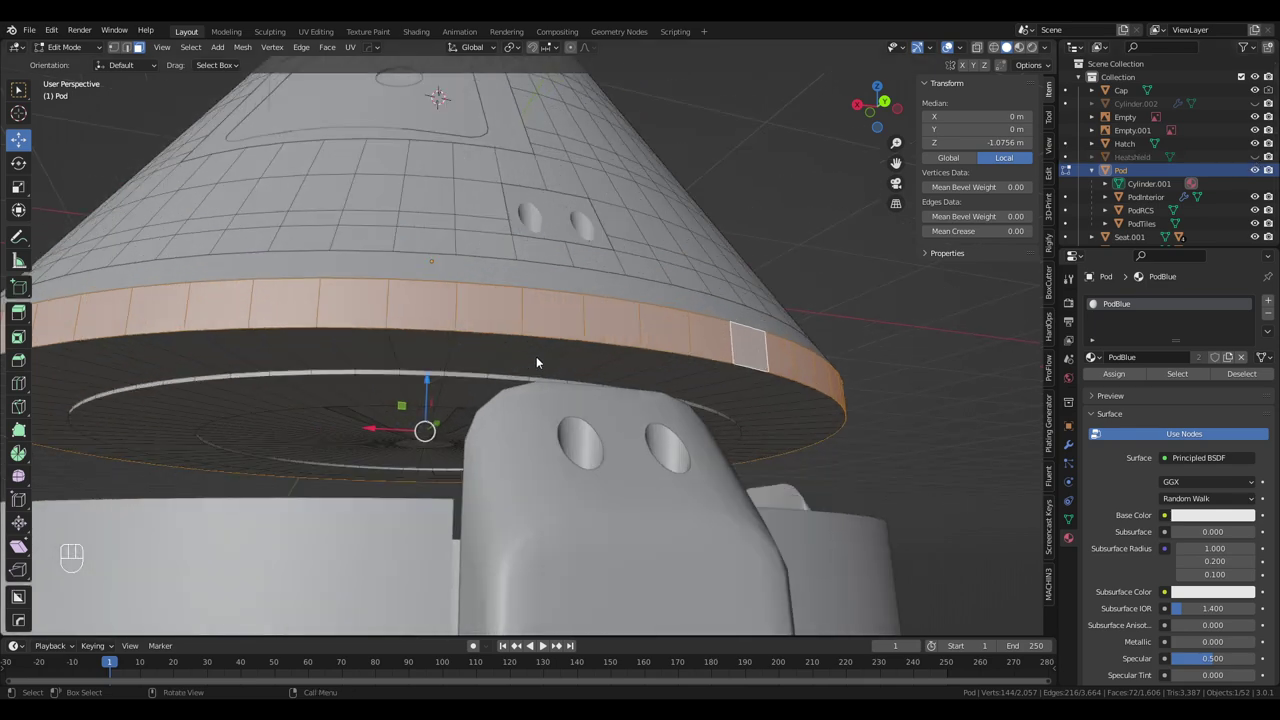
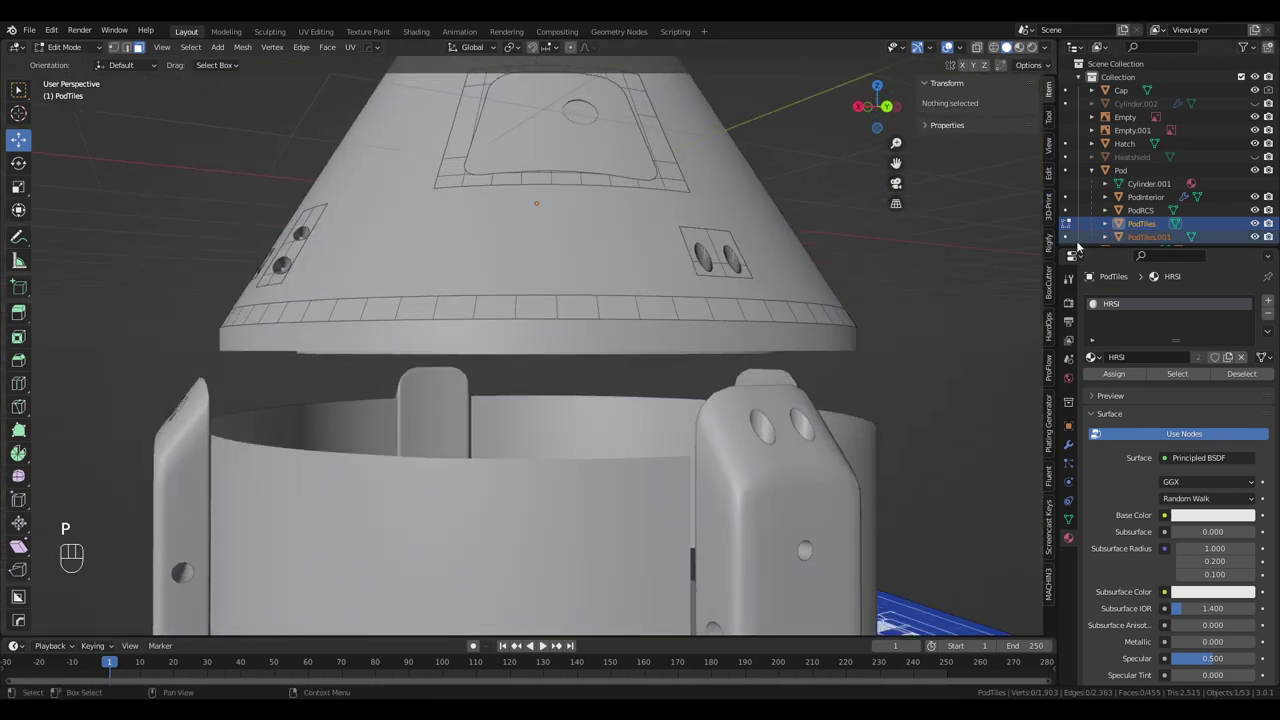
Strip PodTiles.001 of its material and get rid of the stray piece back into the Pod
key("Tab")
left_click(1170, 163)
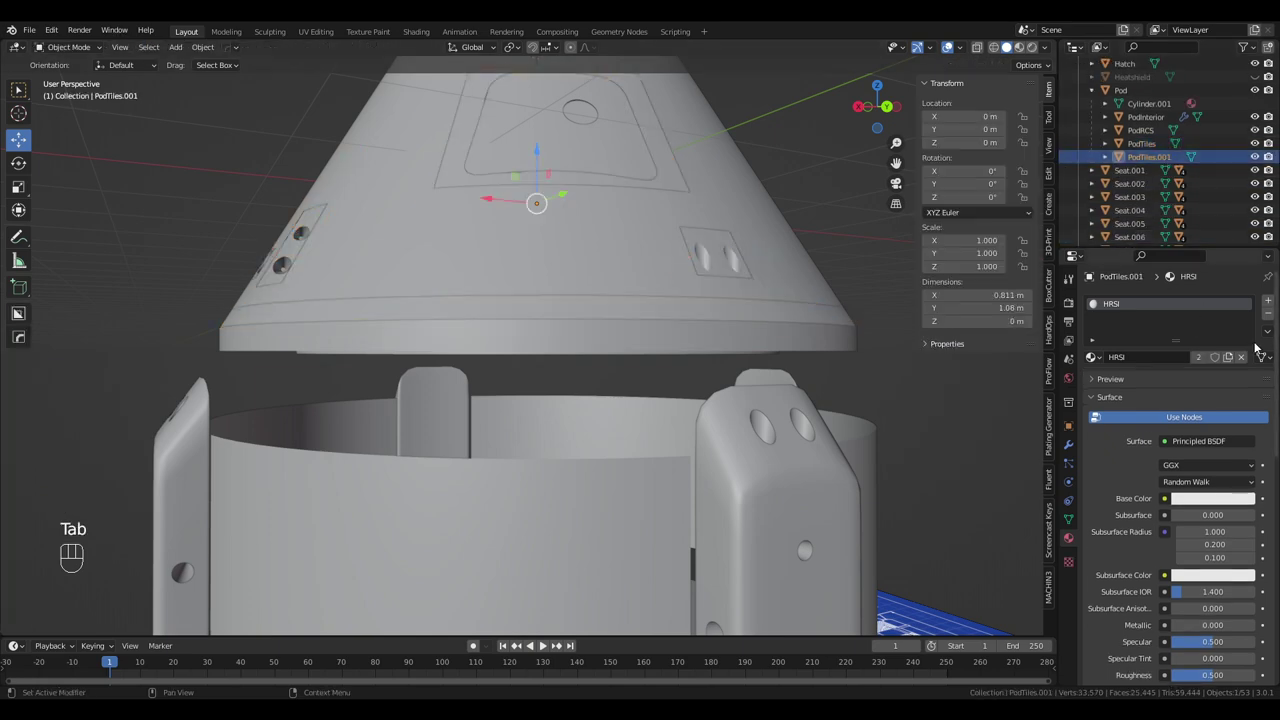
left_click(1247, 357)
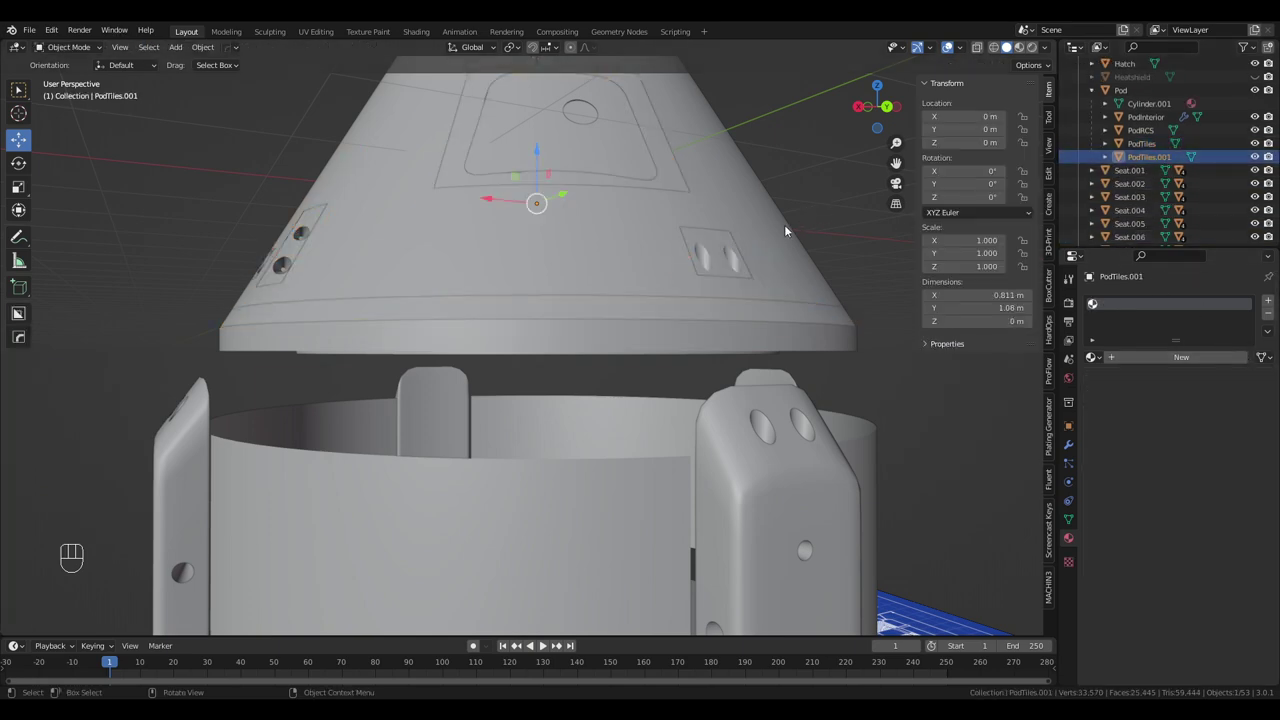
left_click_drag(730, 221, 766, 231)
left_click_drag(736, 228, 759, 245)
left_click(1138, 88)
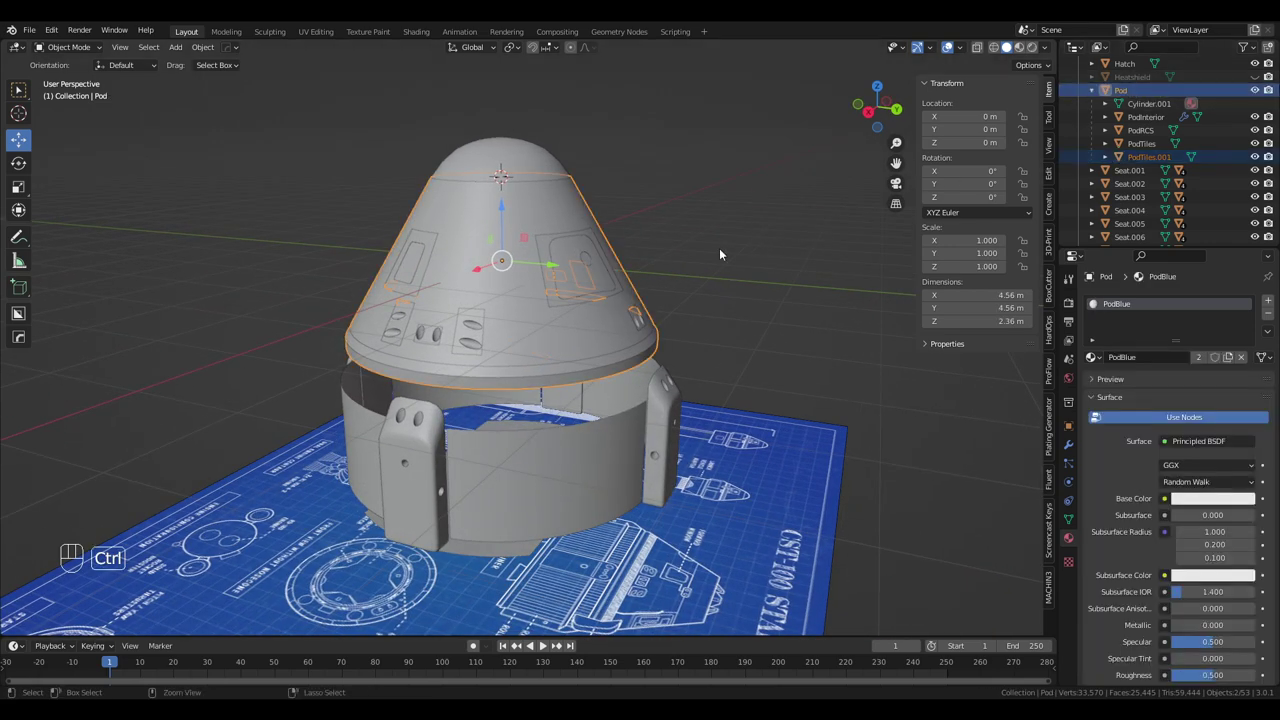
key("ctrl+j")
Remove the Pod's empty extra material slot, leaving only PodBlue
left_click_drag(544, 331, 567, 287)
left_click(1114, 320)
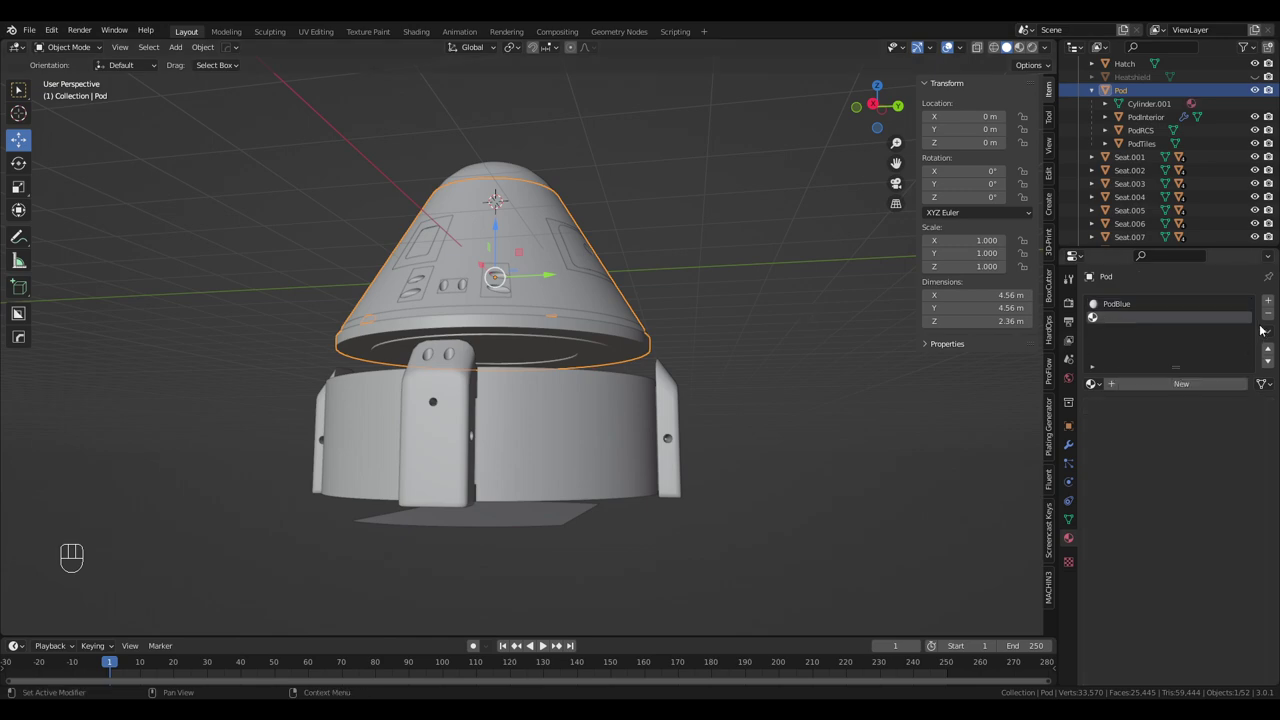
left_click(1273, 313)
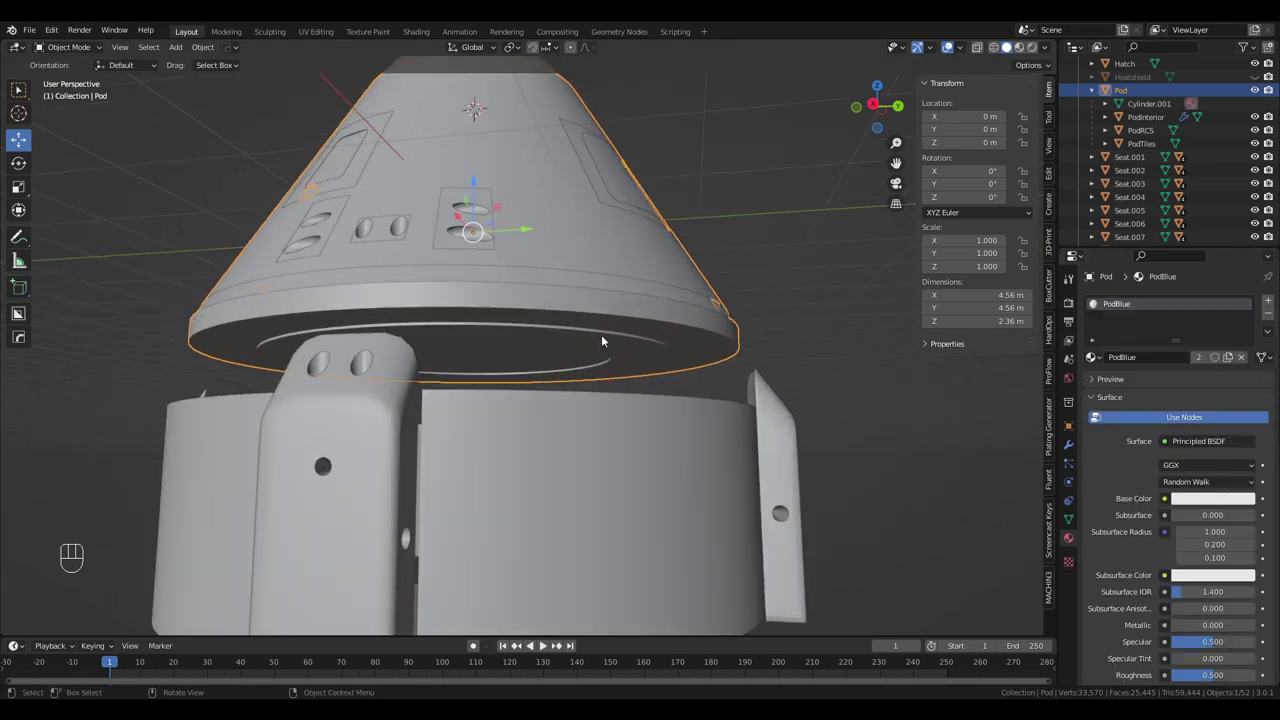
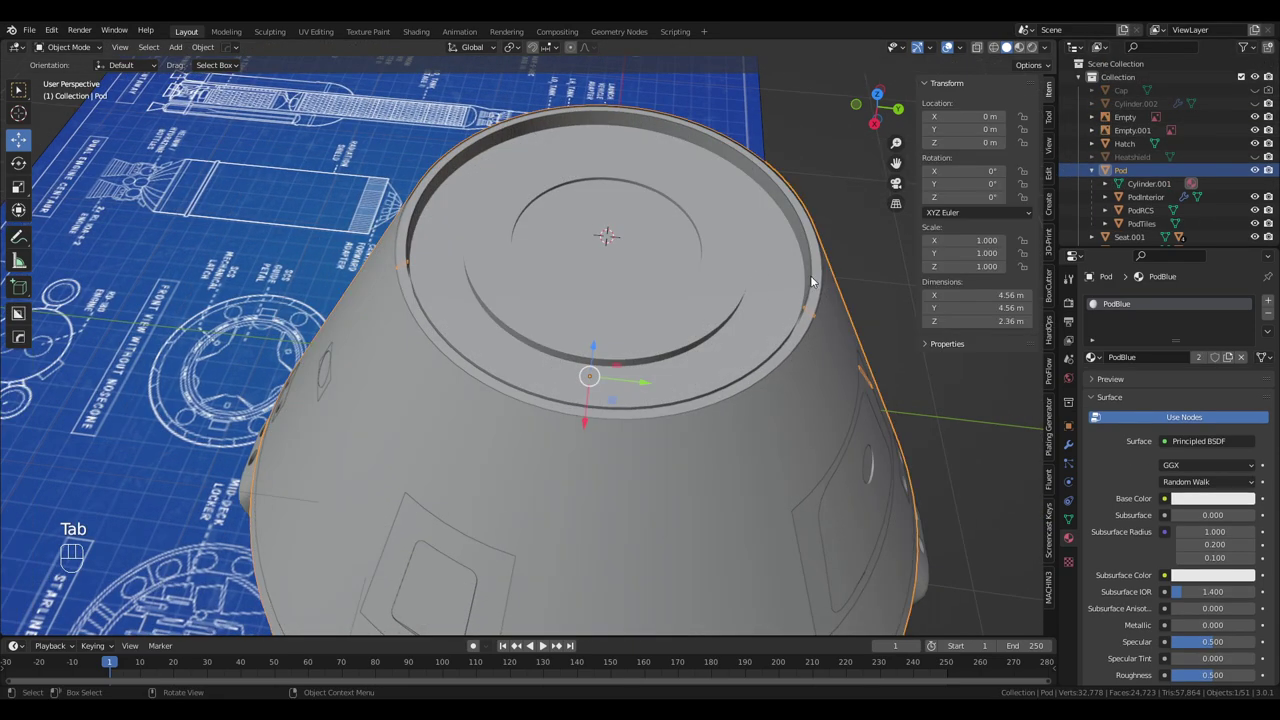
Inspect the pod's underside, then line up a straight-on view of its top
middle_click(636, 275)
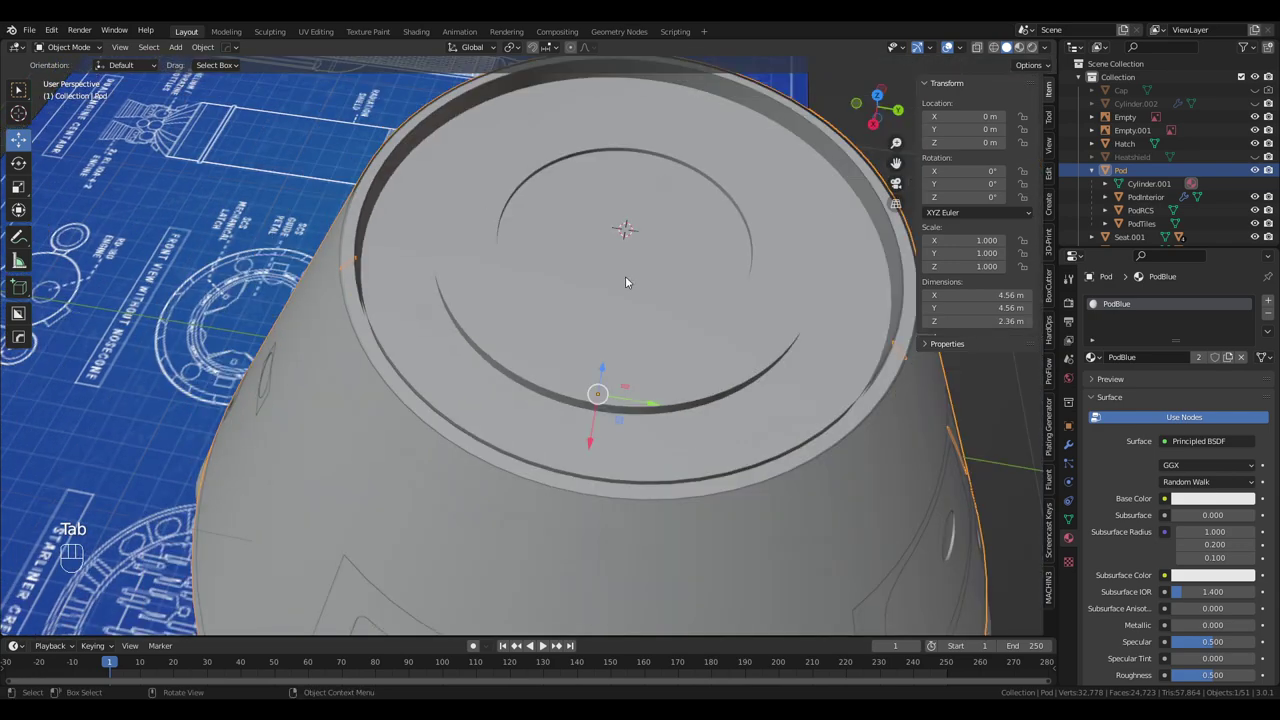
left_click_drag(588, 425, 582, 496)
left_click_drag(573, 500, 586, 277)
left_click_drag(567, 281, 588, 393)
left_click_drag(598, 408, 408, 273)
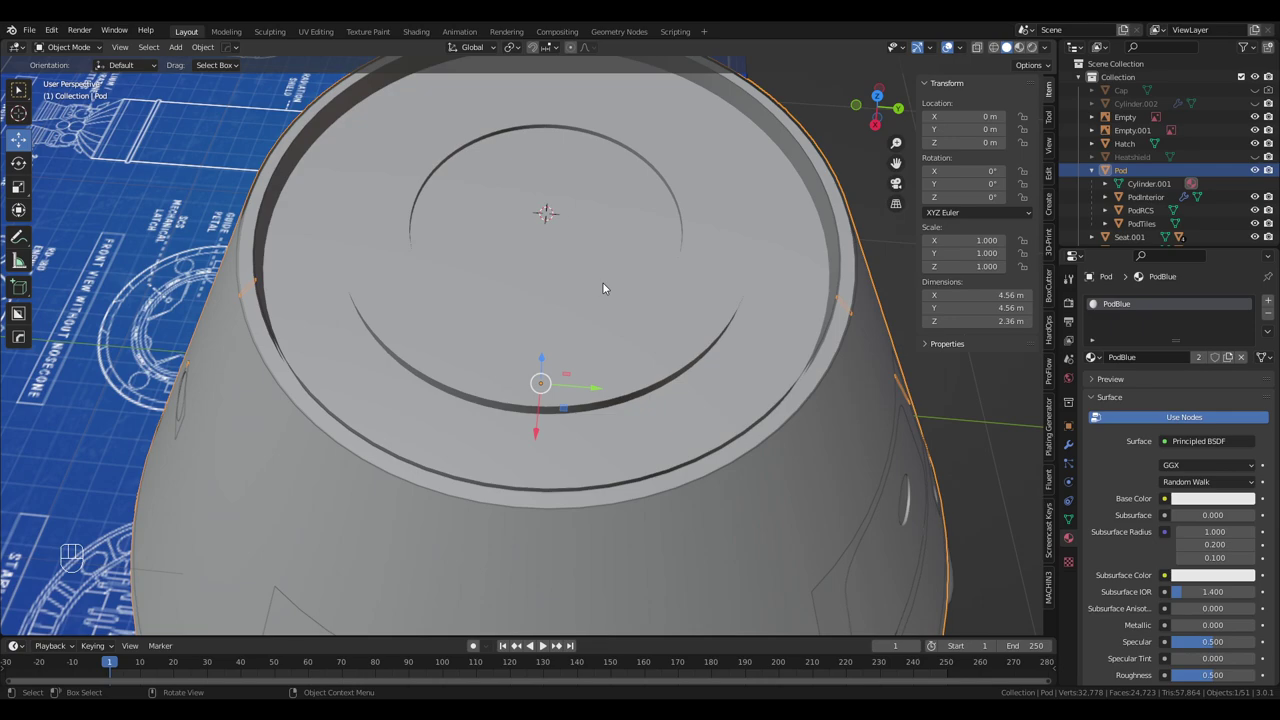
left_click_drag(595, 311, 659, 260)
key("KP_5")
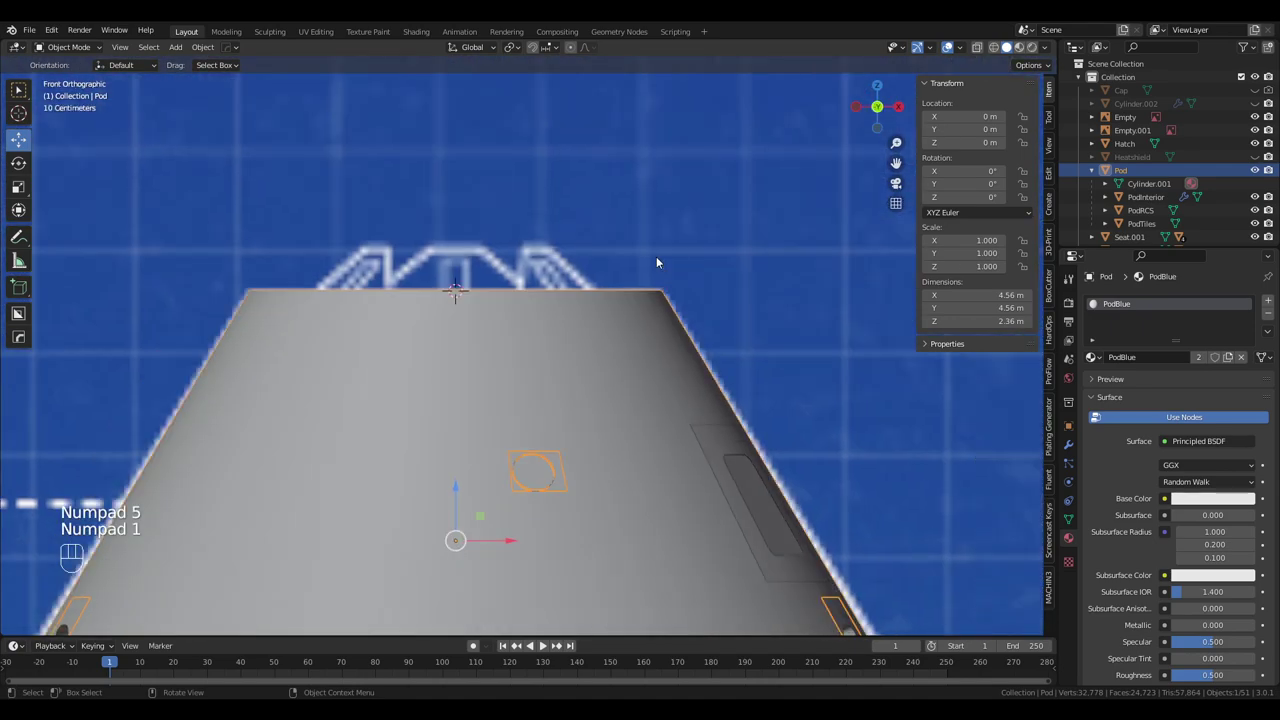
left_click_drag(610, 309, 730, 238)
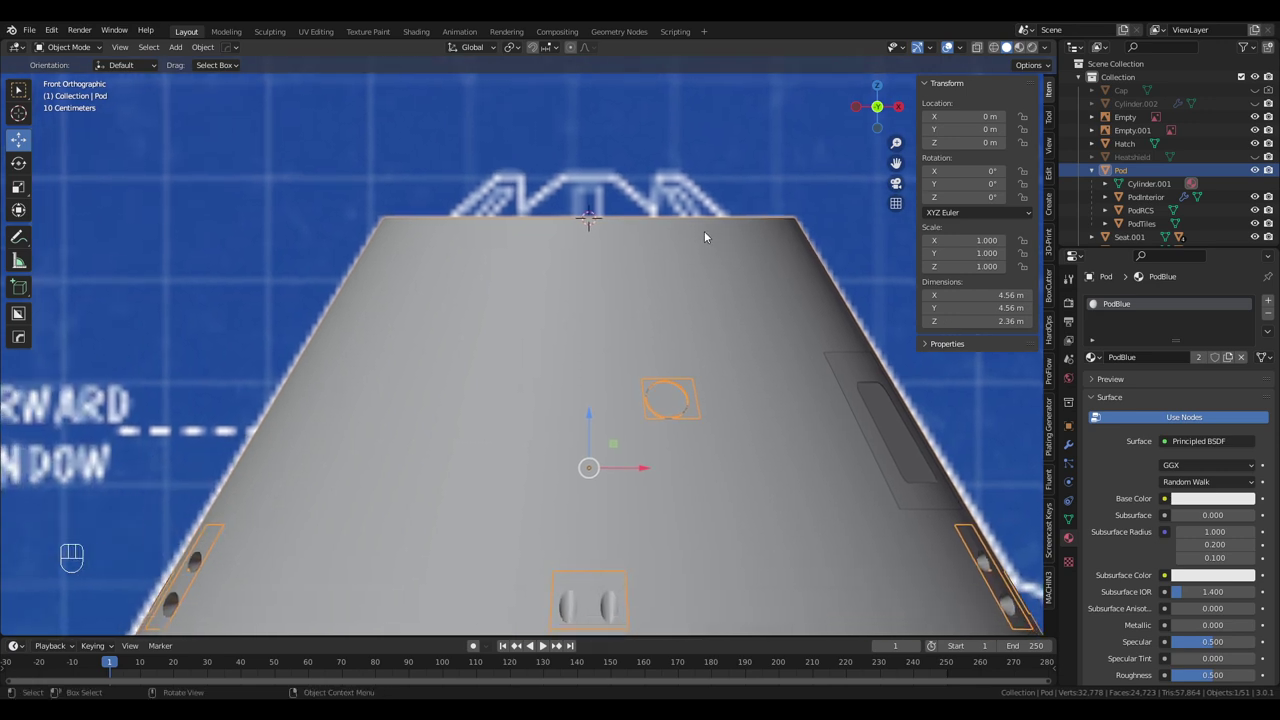
Circle-select the top rows of faces on the pod's cone, seeing through the mesh
key("Tab")
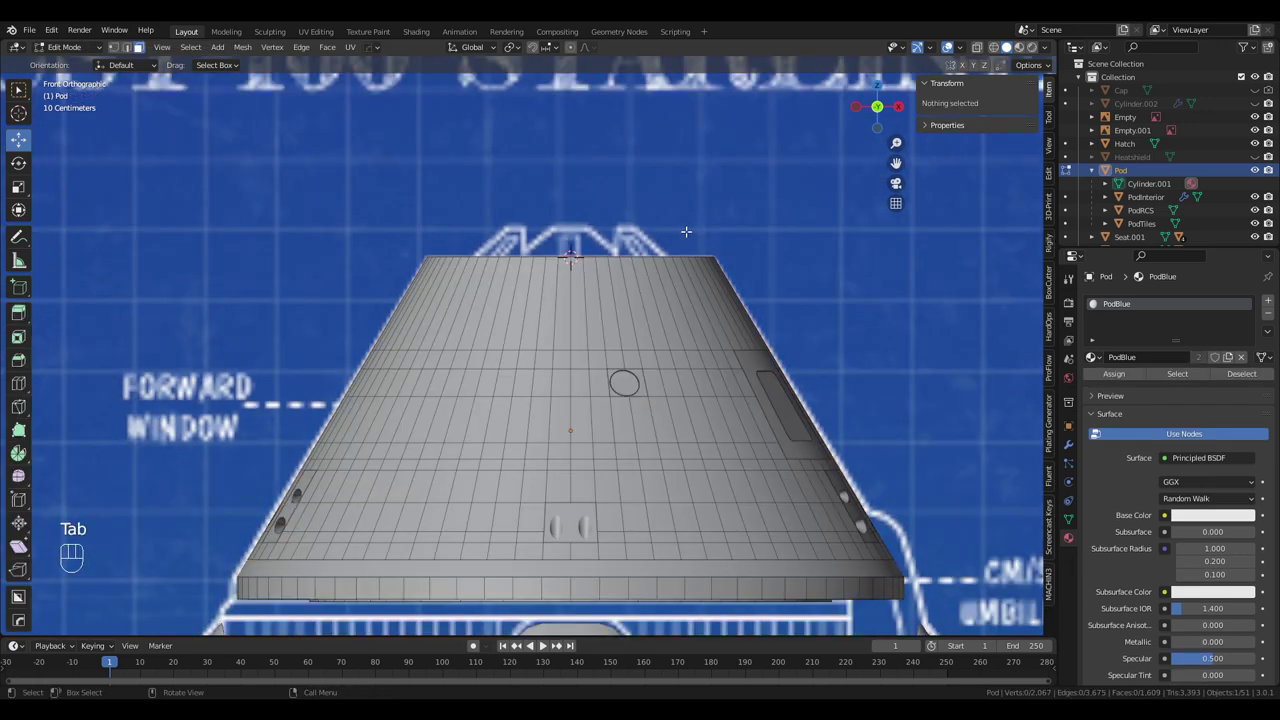
key("c")
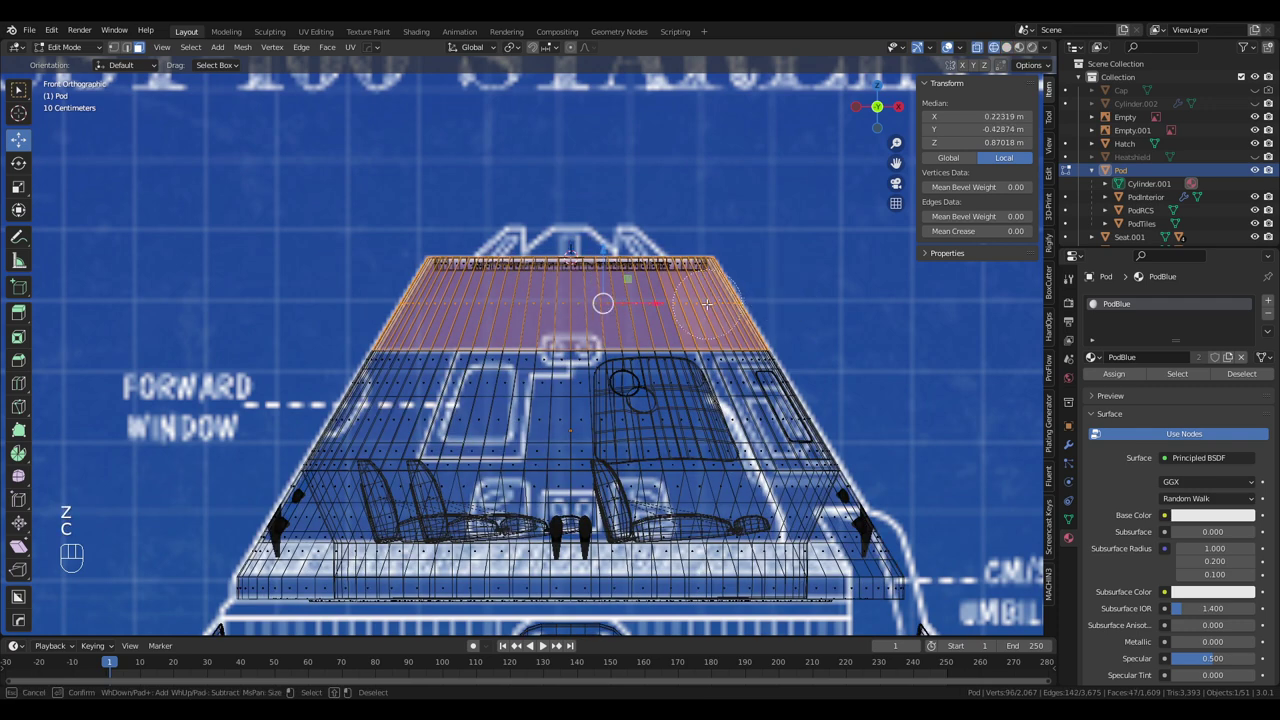
key("c")
key("alt+a")
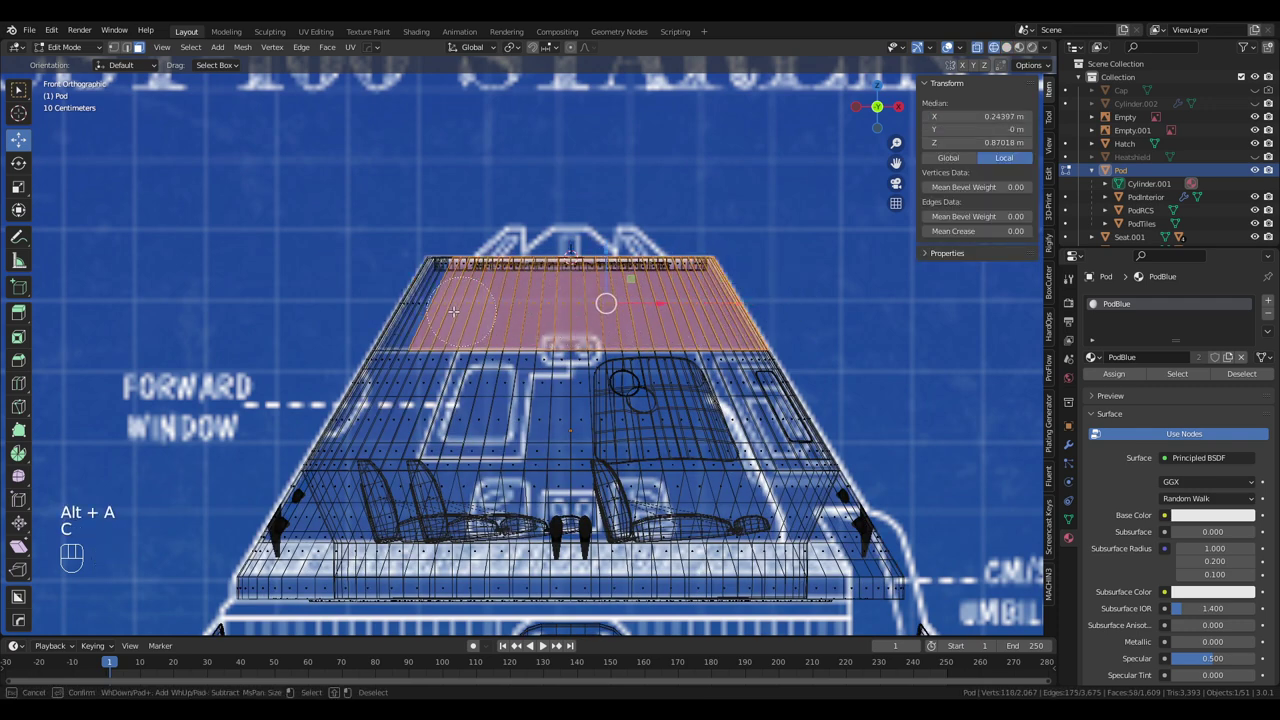
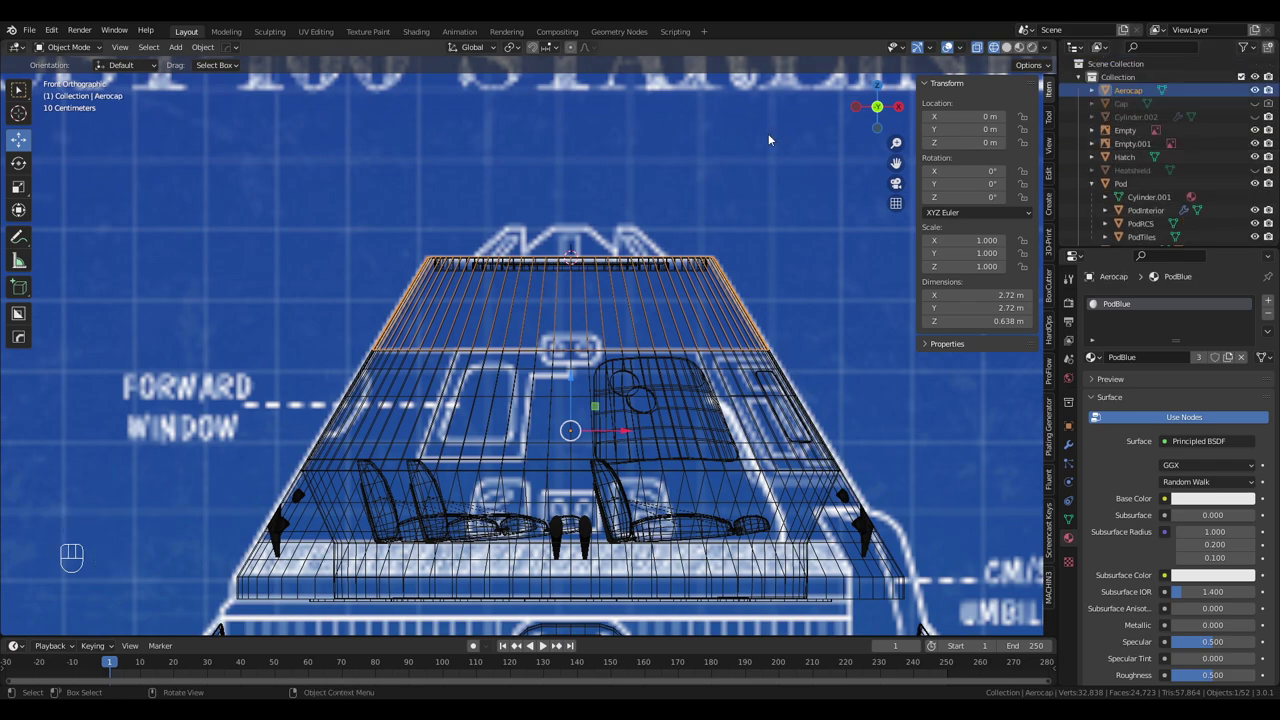
Inspect the new Aerocap and give it a Solidify modifier at 0.01 m thickness
left_click_drag(755, 139, 761, 197)
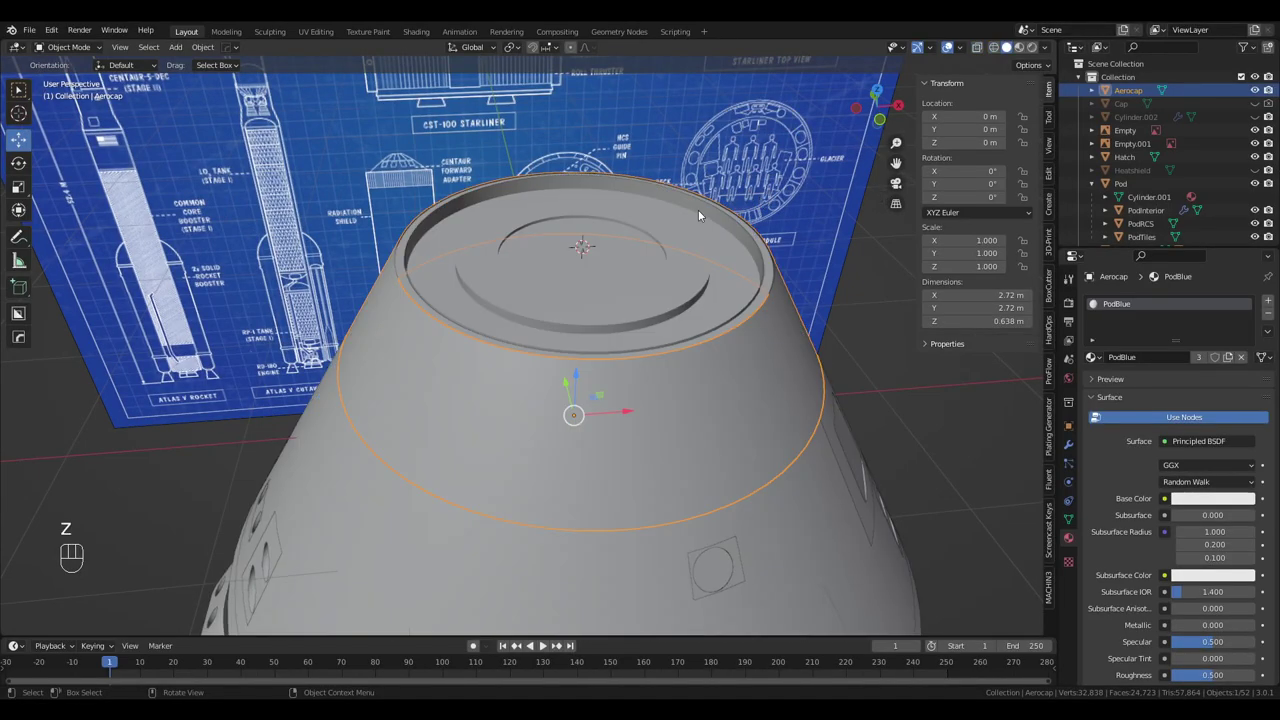
left_click_drag(684, 235, 666, 265)
left_click_drag(662, 263, 602, 258)
middle_click(603, 255)
left_click(1066, 439)
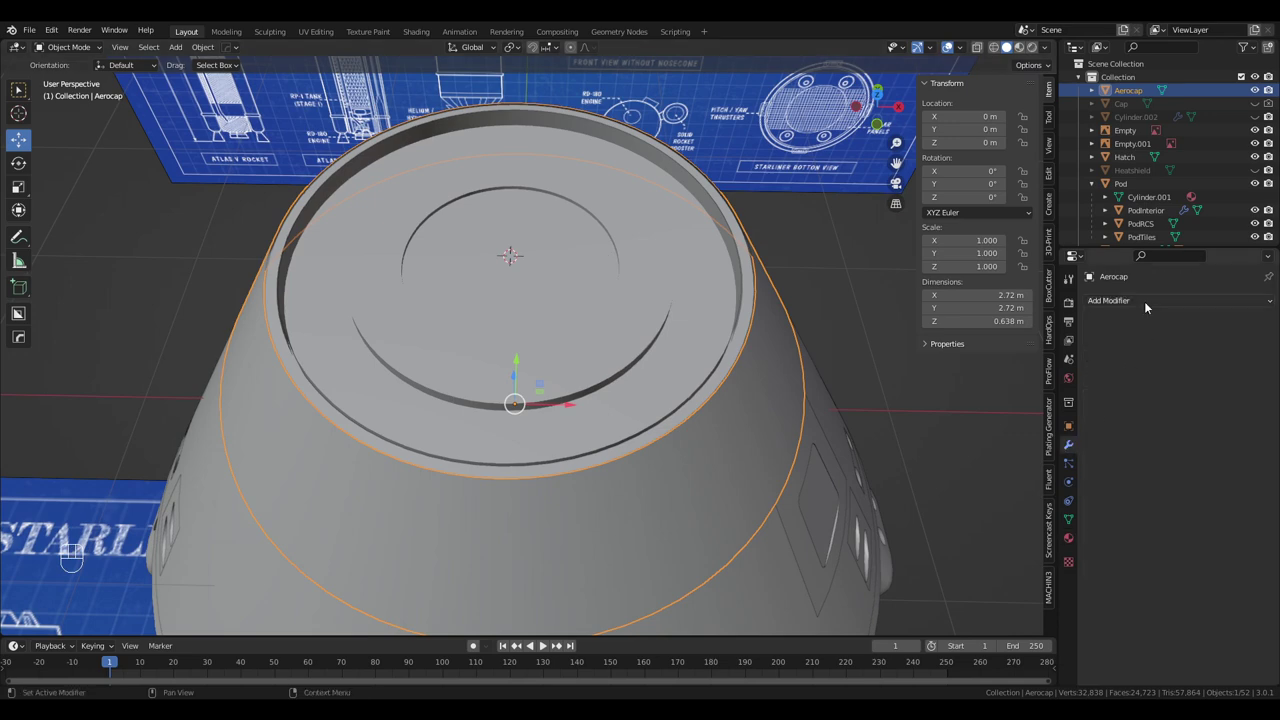
left_click_drag(1149, 295, 1024, 529)
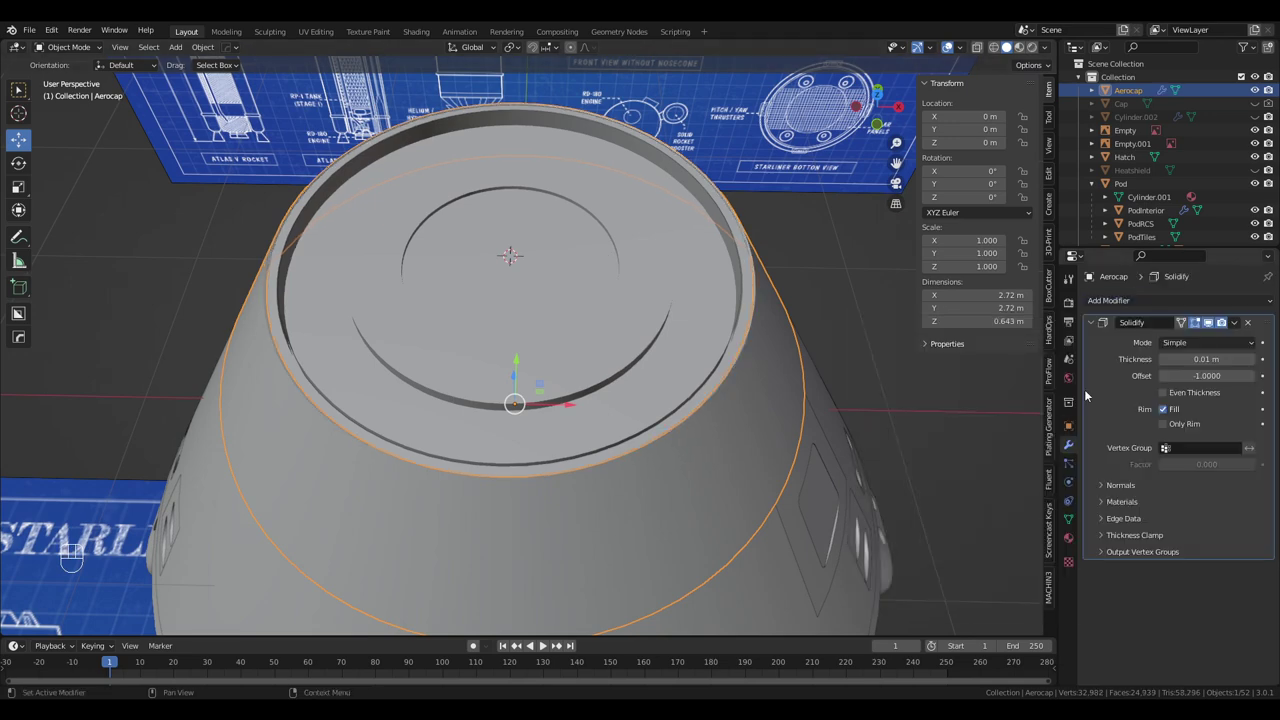
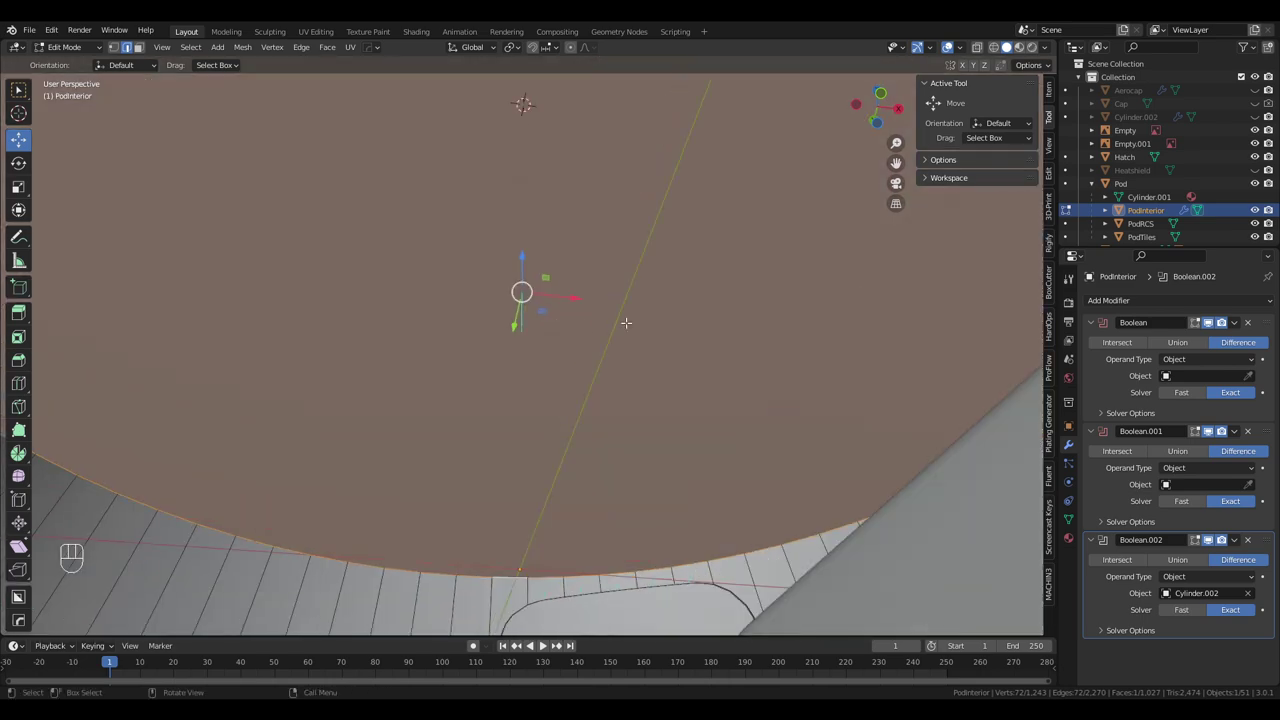
From top view, delete PodInterior's ring of top rim faces, leaving an open upper edge
key("KP_5")
key("KP_7")
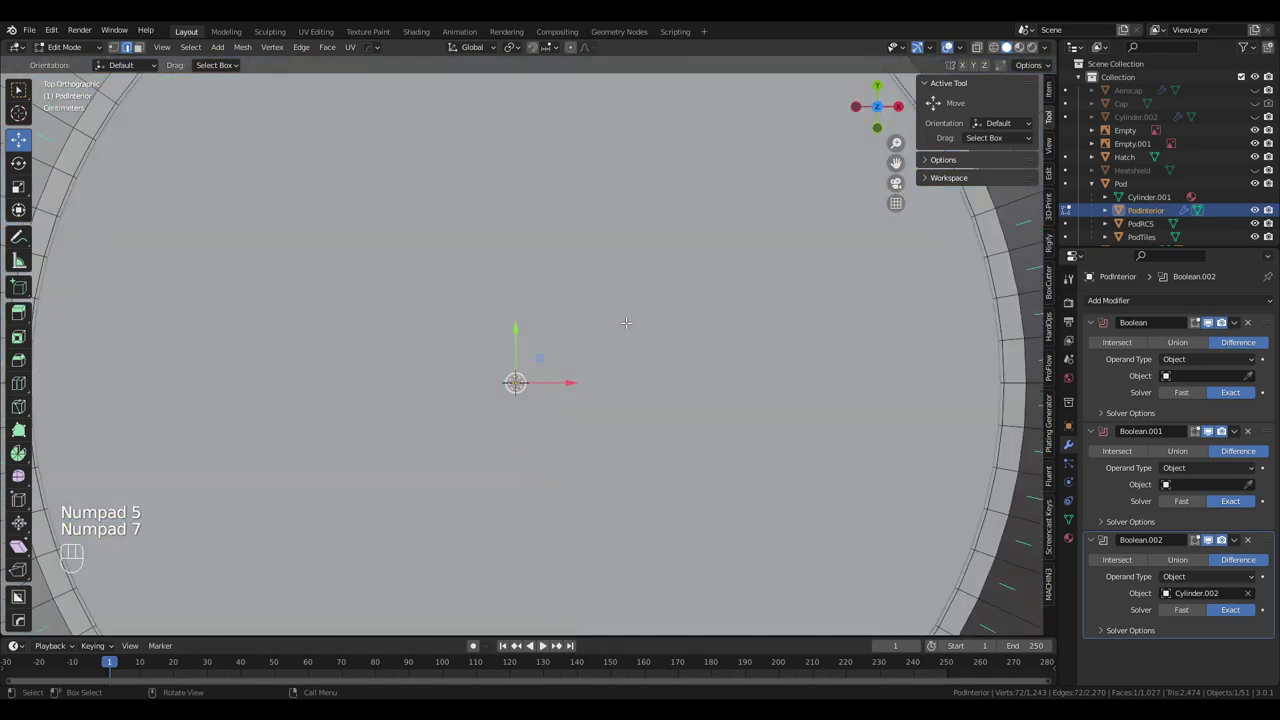
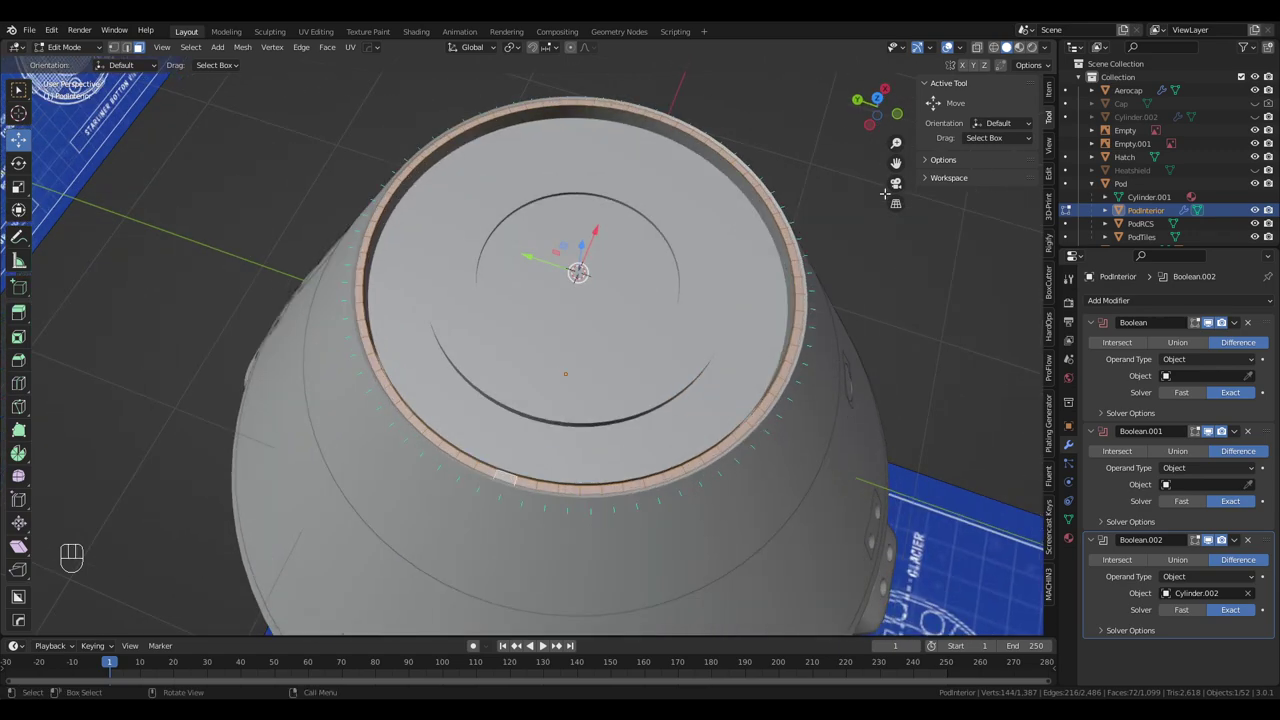
key("Delete")
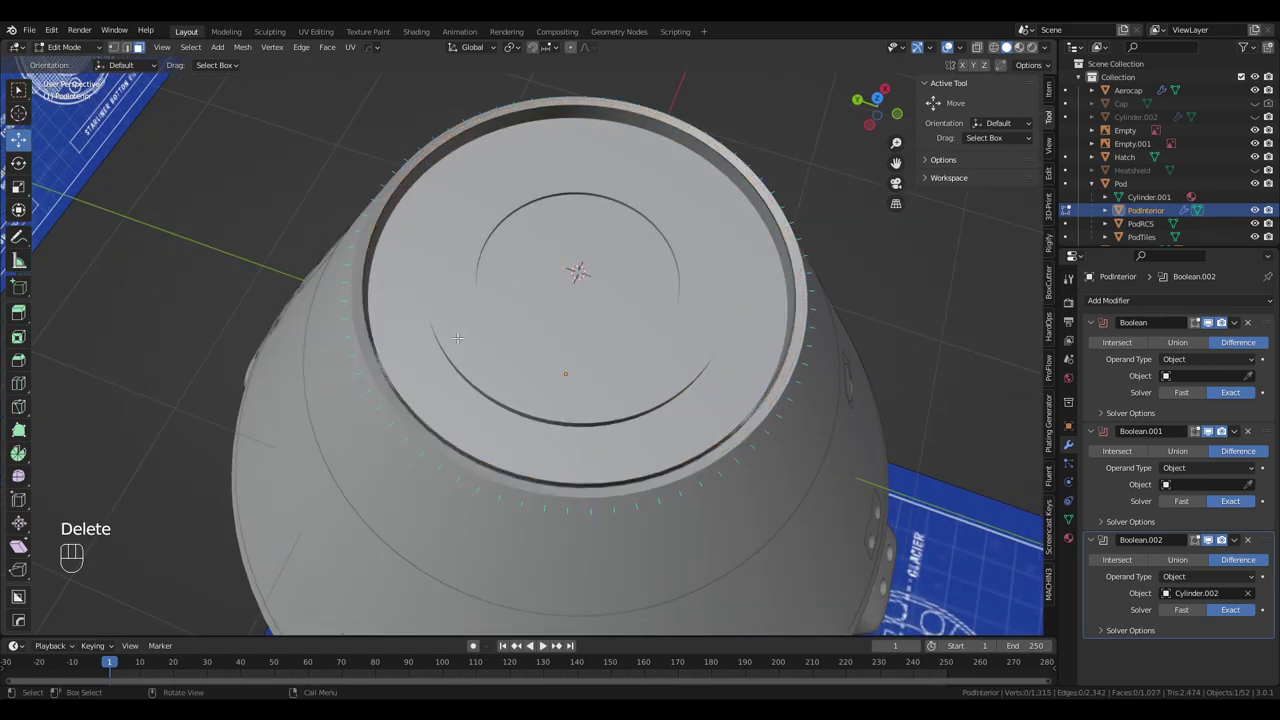
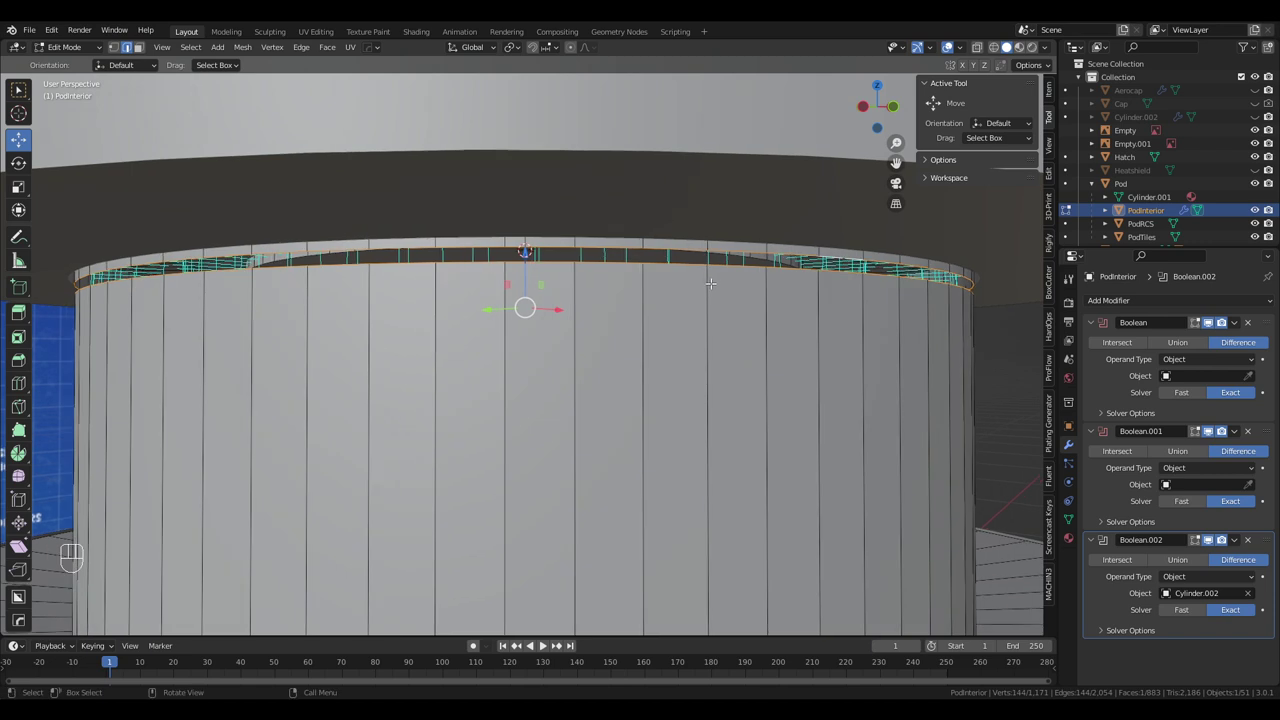
Grid Fill PodInterior's open top edge with new faces via F3, undoing and redoing to check, then start moving the loop
key("F3")
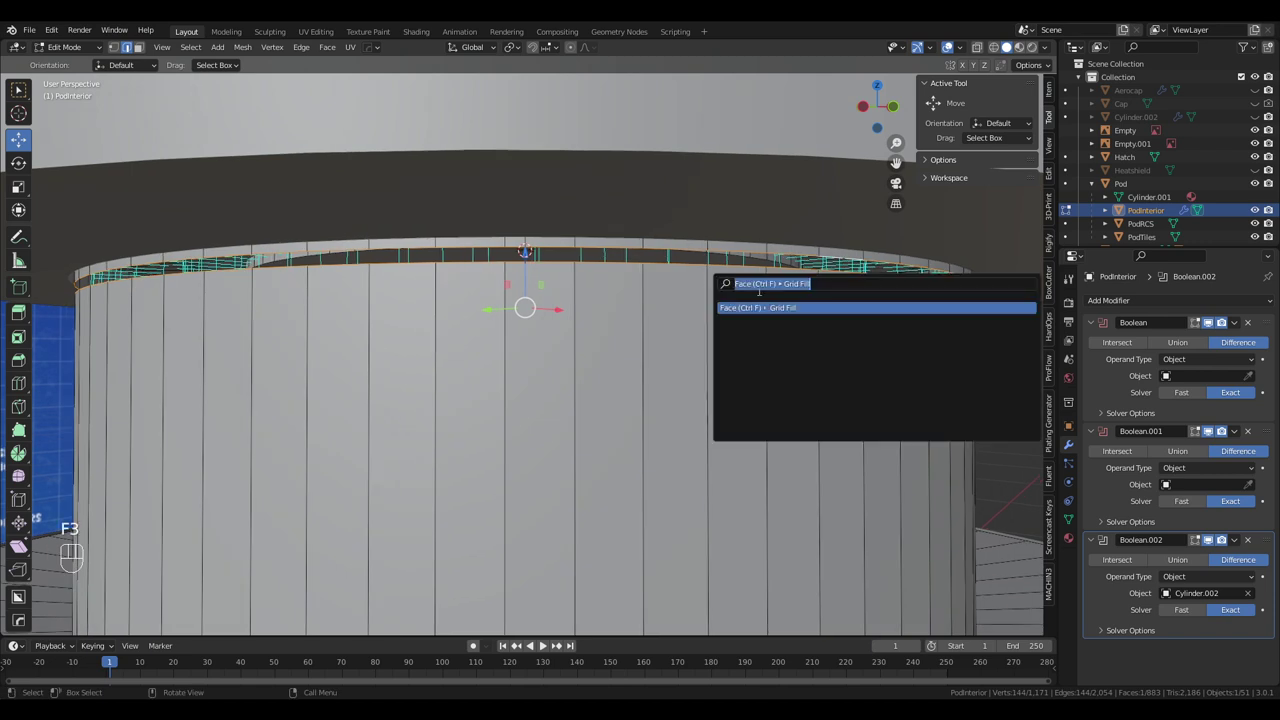
left_click_drag(309, 49, 330, 89)
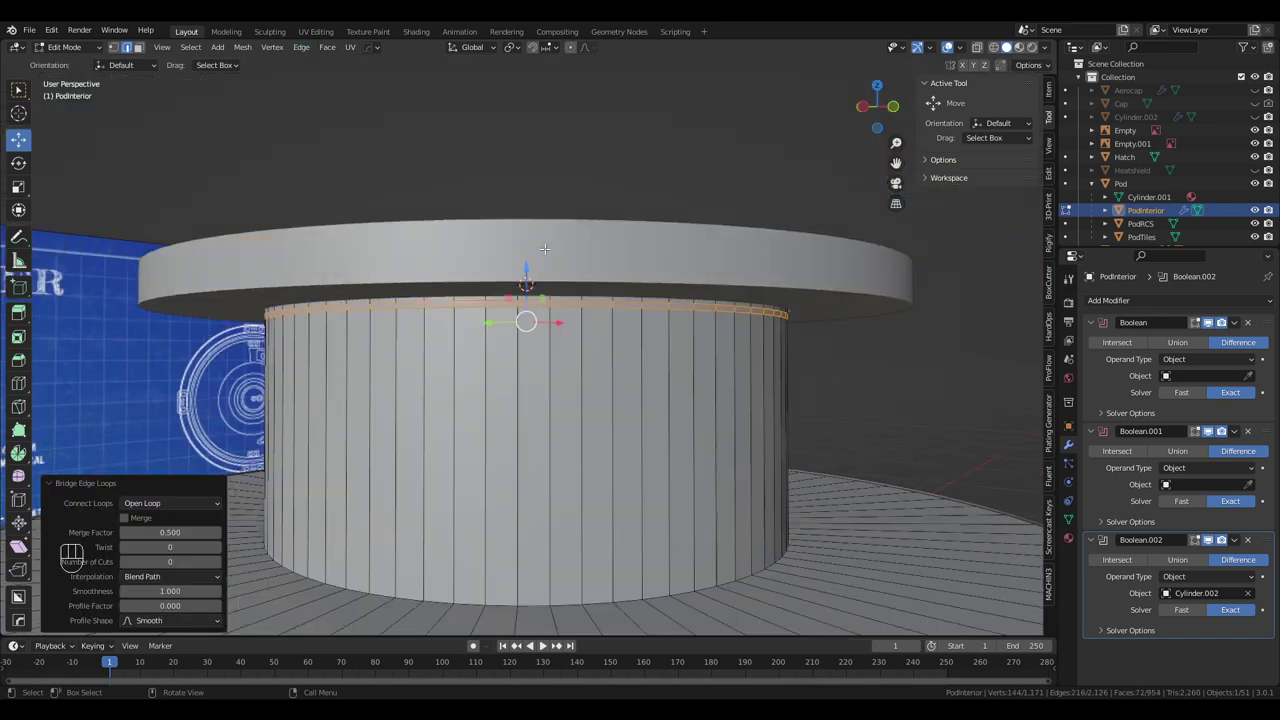
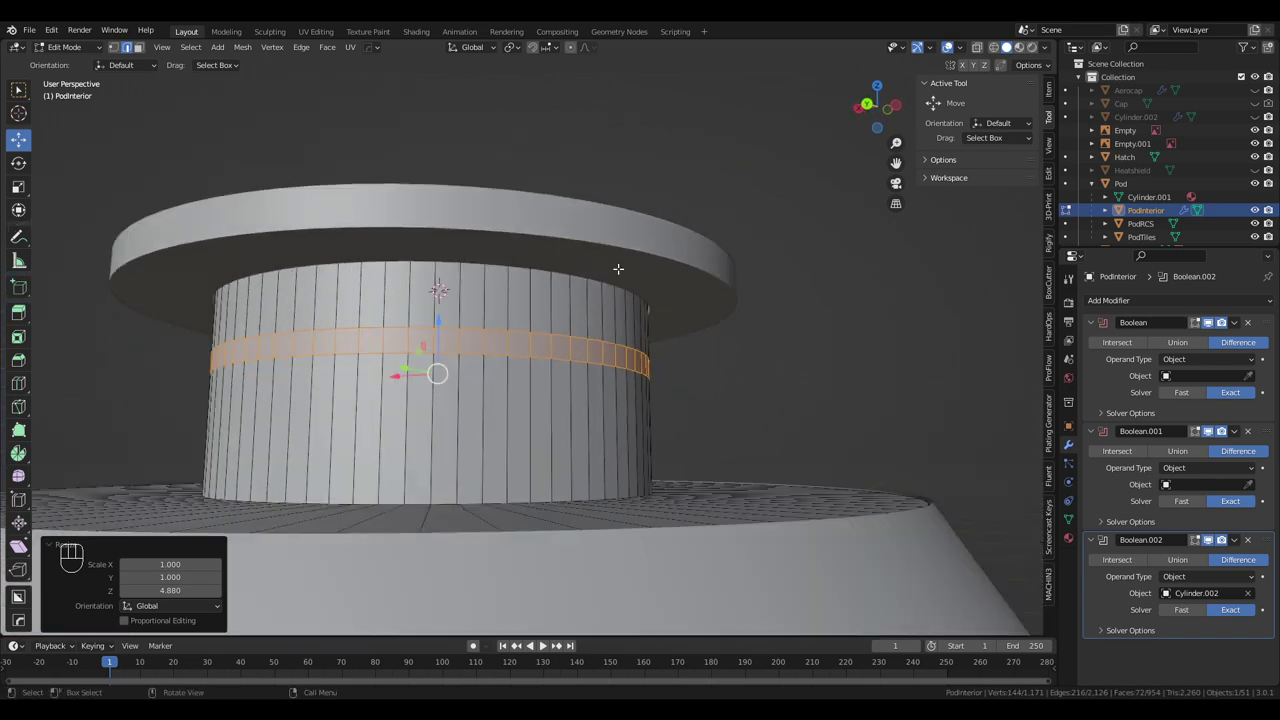
key("Tab")
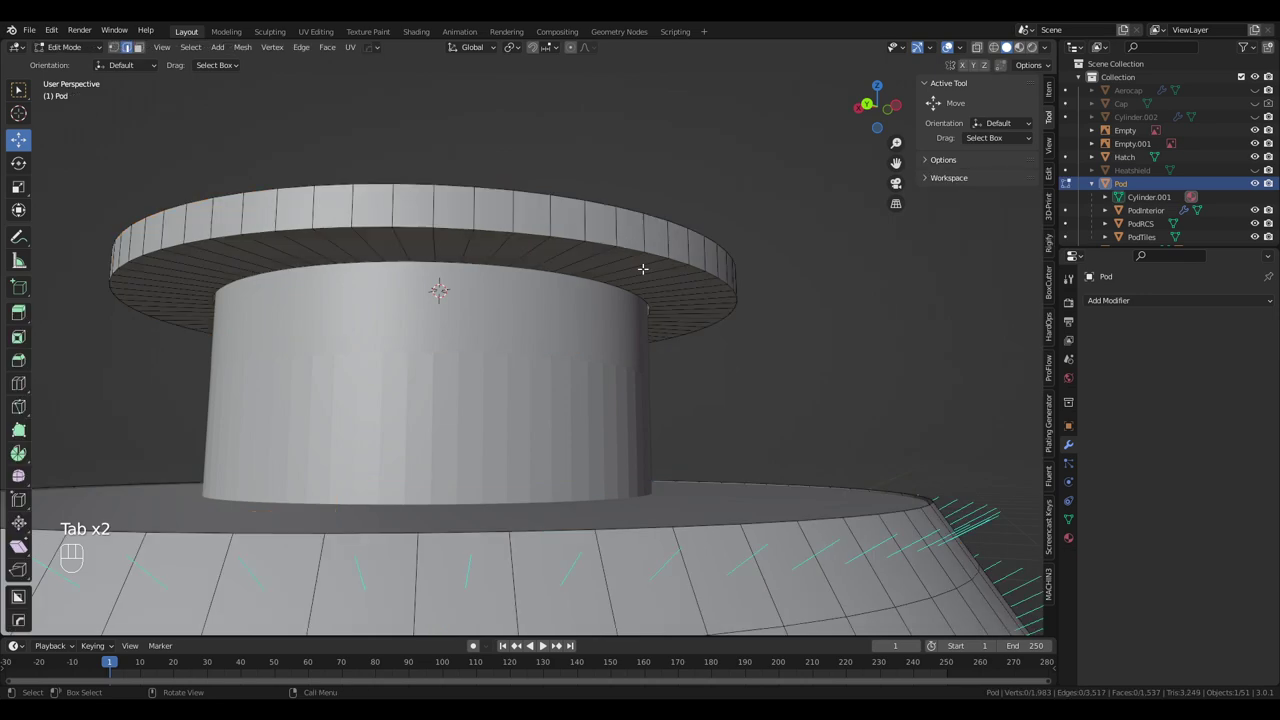
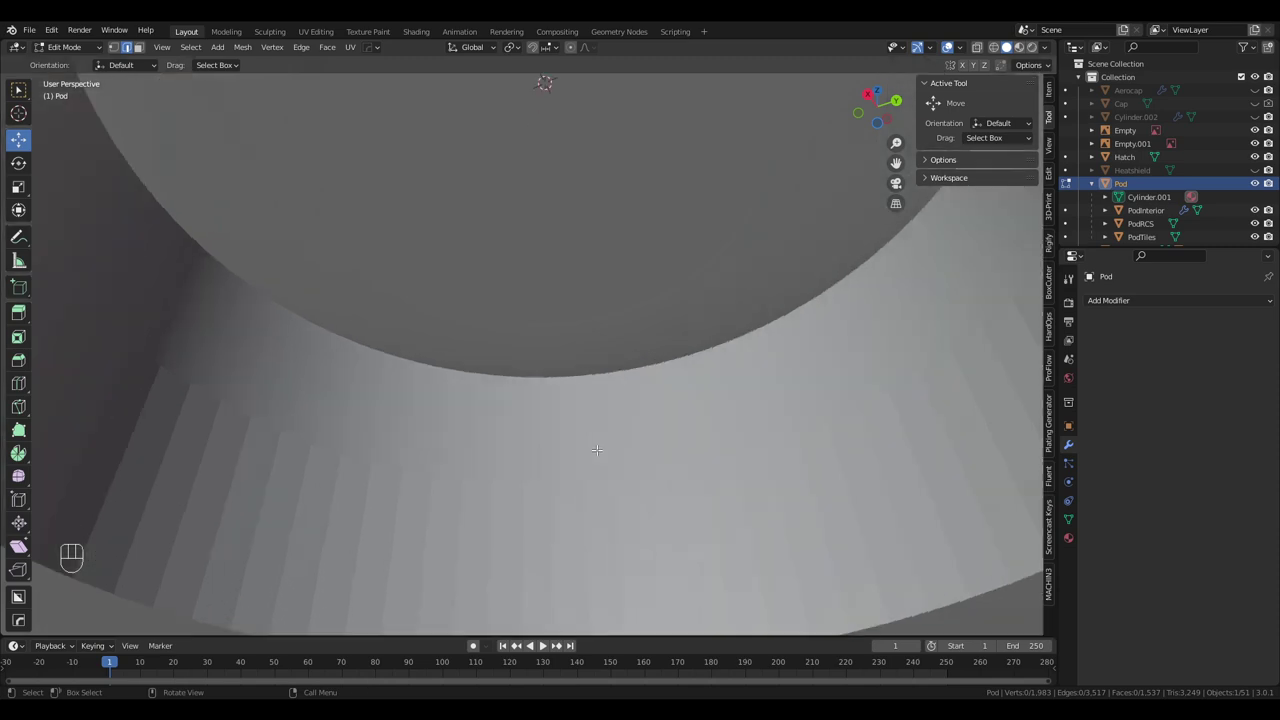
key("ctrl+z")
key("ctrl+z")
key("Tab")
left_click_drag(800, 240, 823, 231)
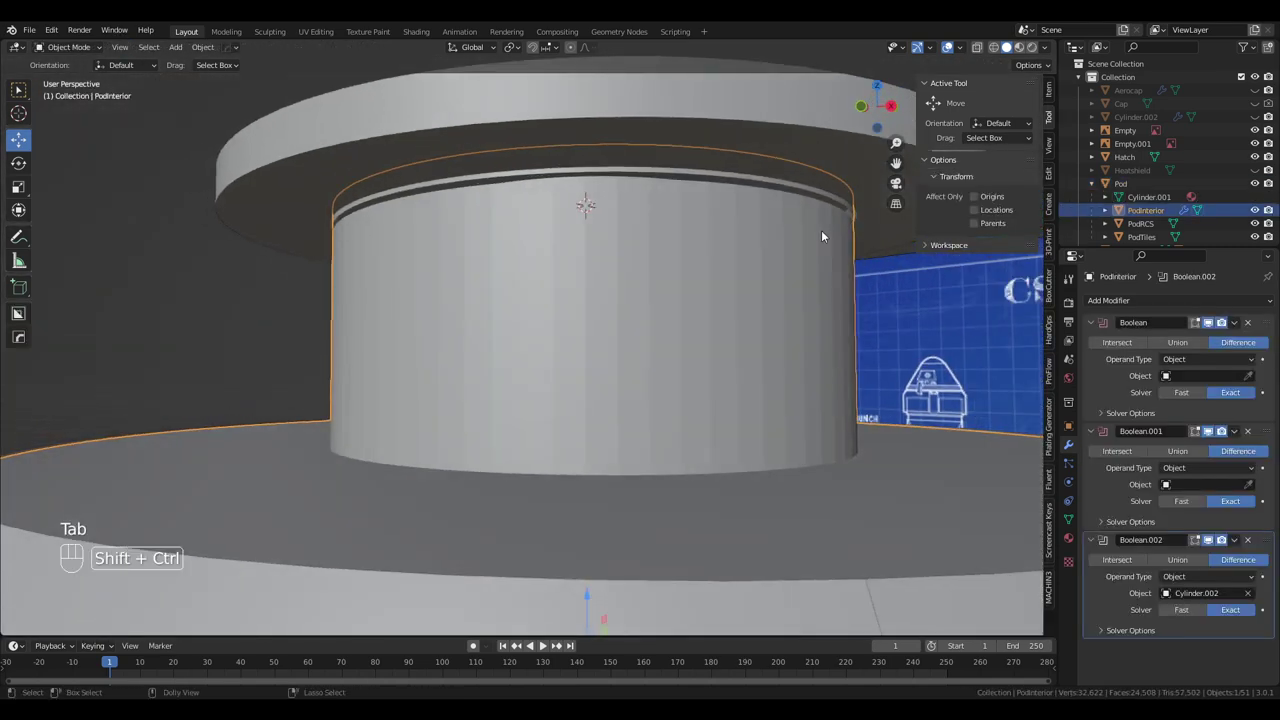
key("ctrl+shift+z")
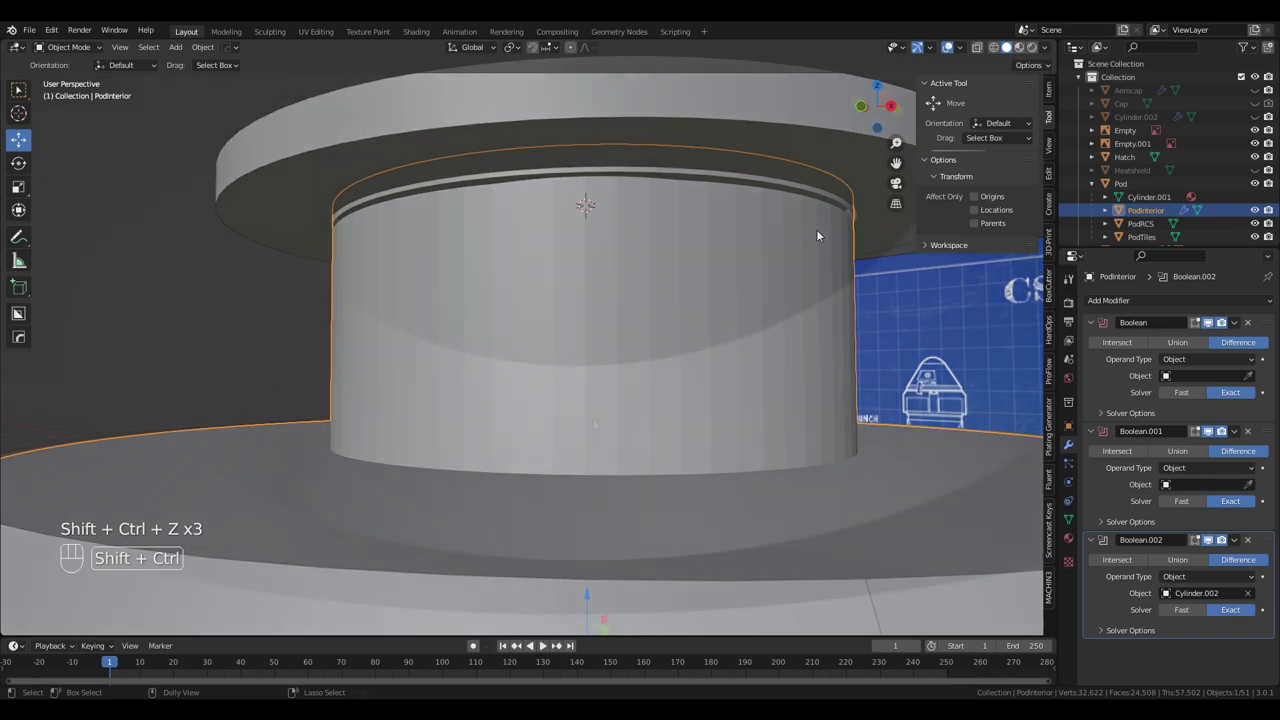
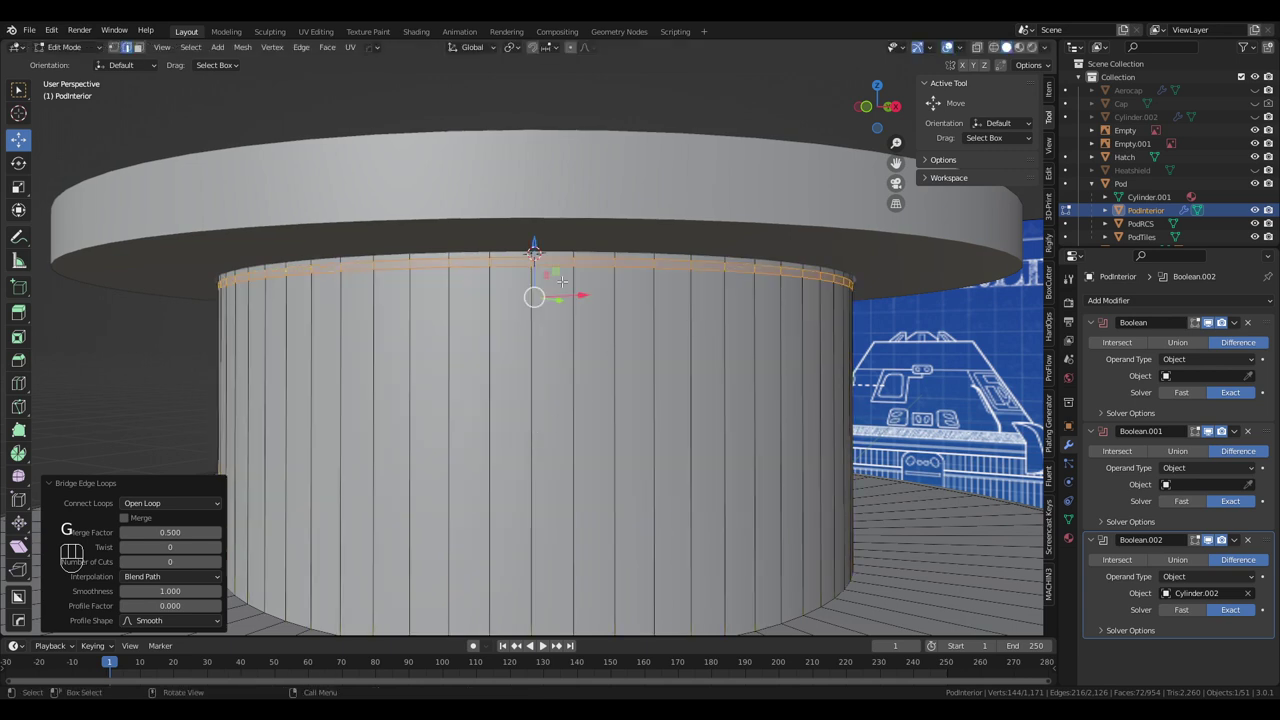
key("g")
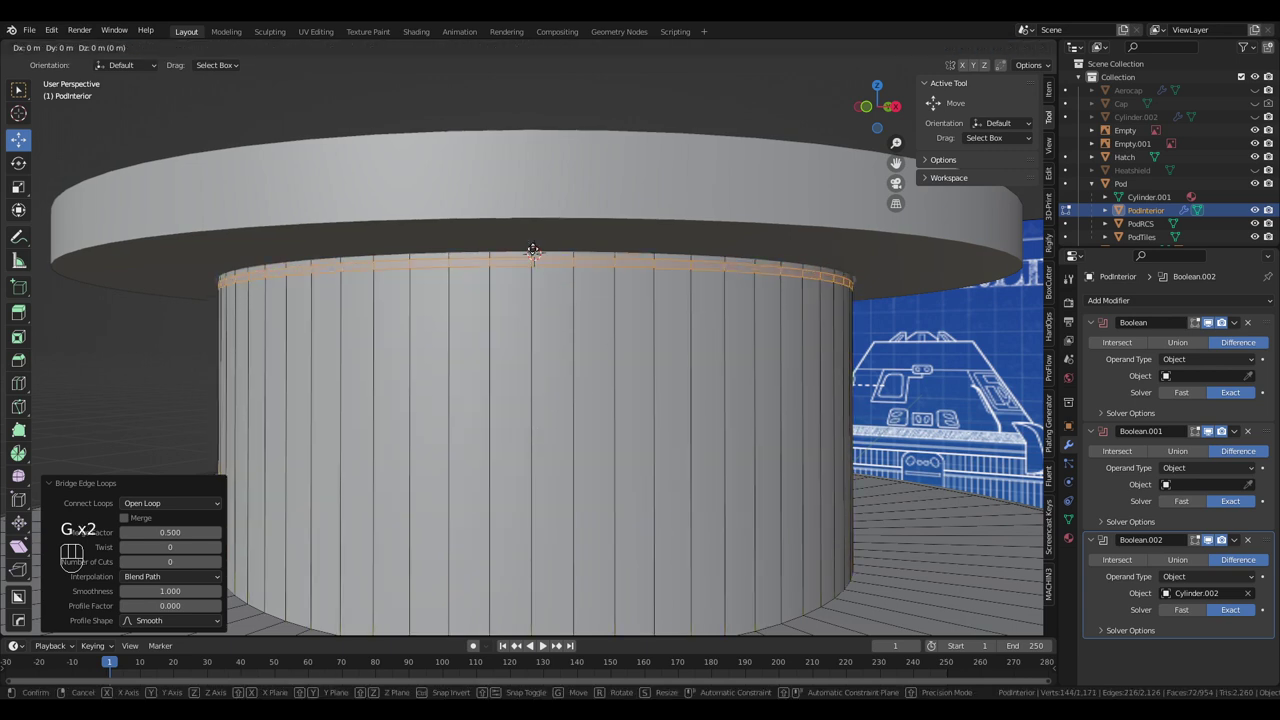
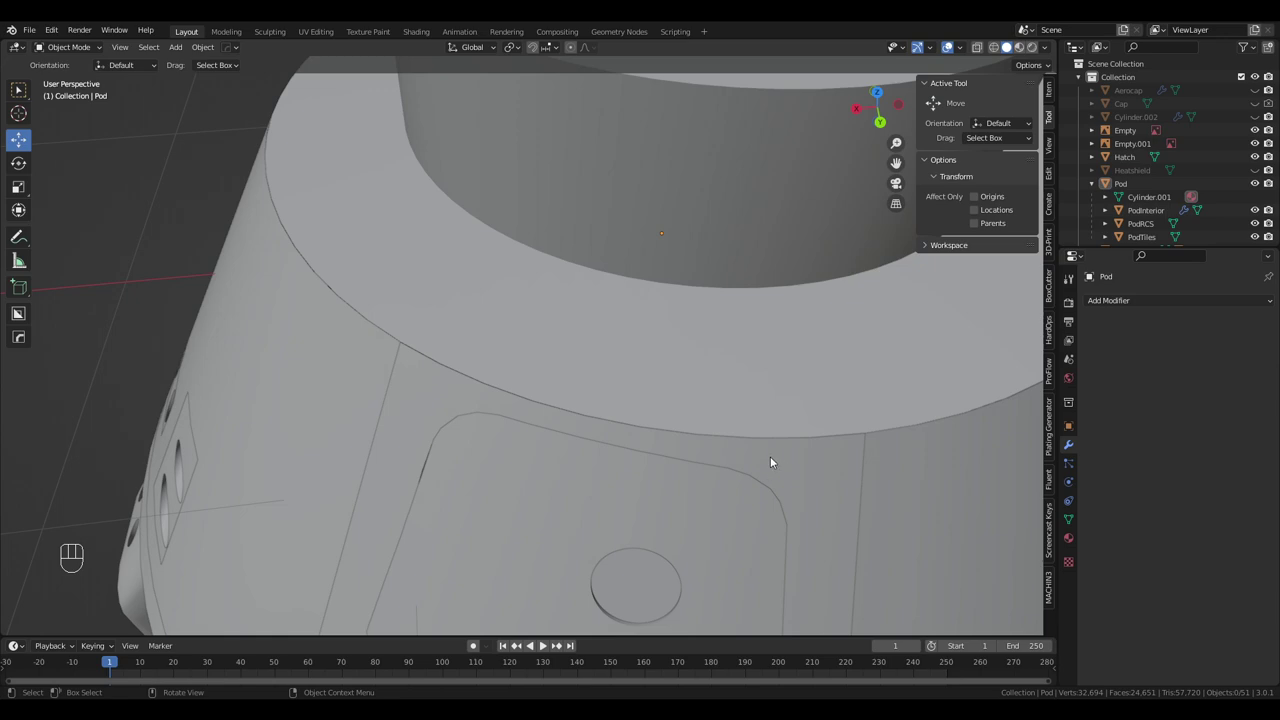
left_click_drag(386, 338, 510, 340)
left_click_drag(405, 361, 697, 358)
left_click_drag(503, 410, 324, 335)
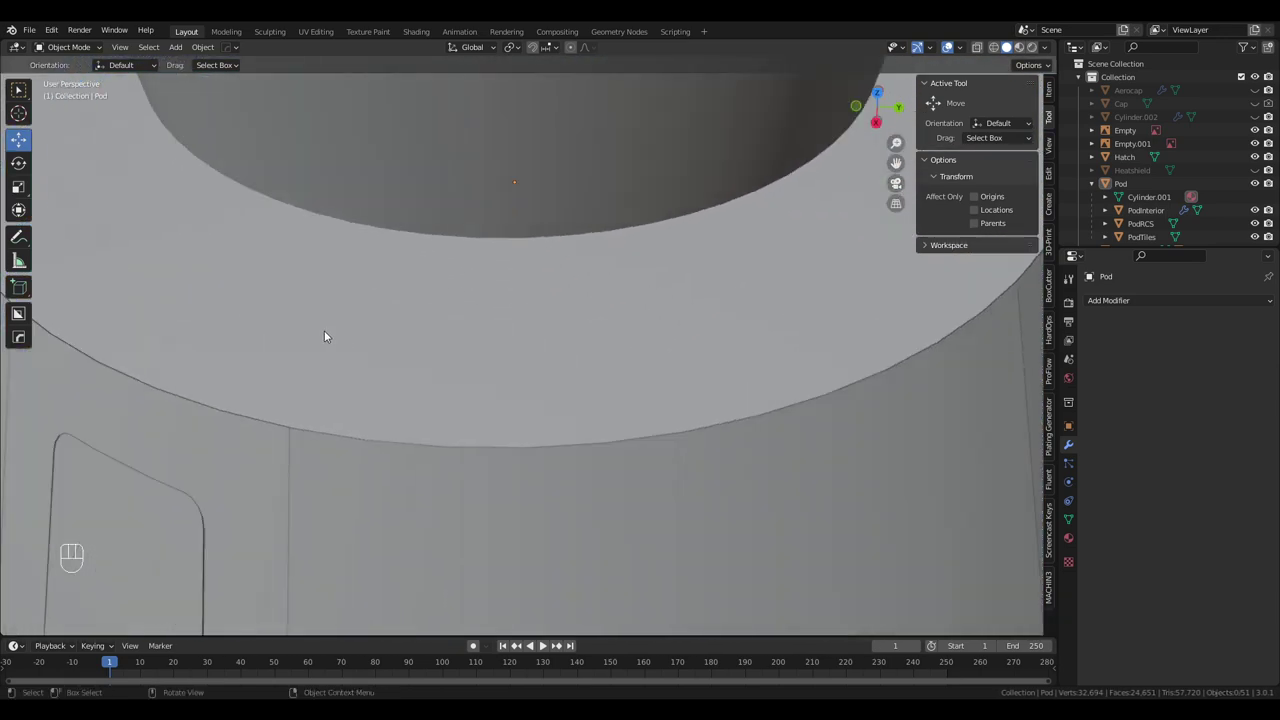
left_click_drag(346, 342, 396, 332)
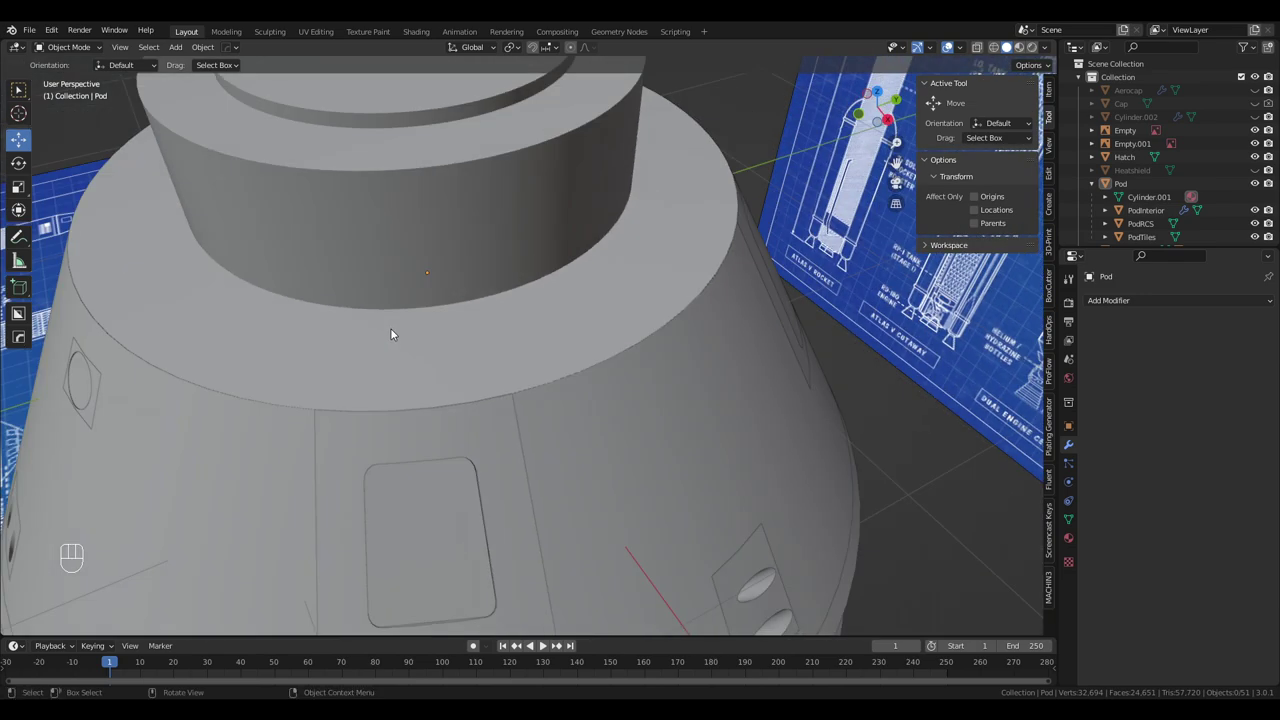
left_click_drag(398, 329, 416, 316)
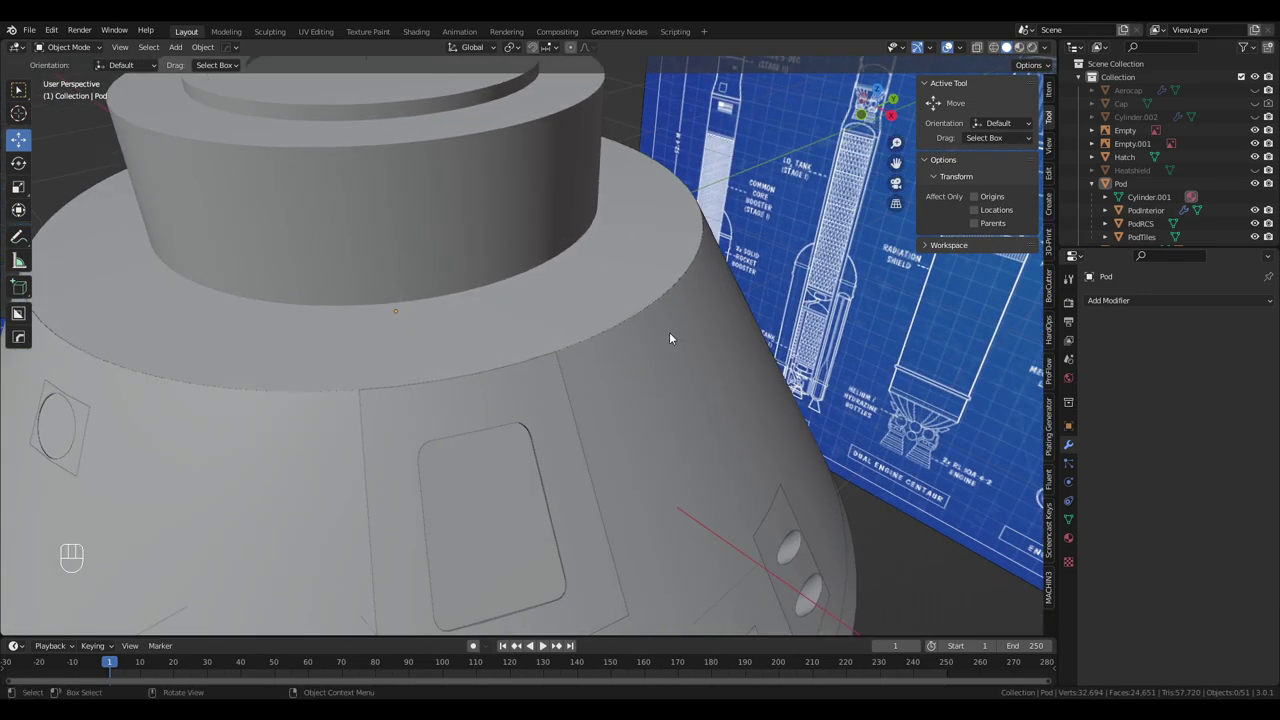
Scale the Pod's top rim loops outward from top view to enlarge its opening
key("Tab")
key("s")
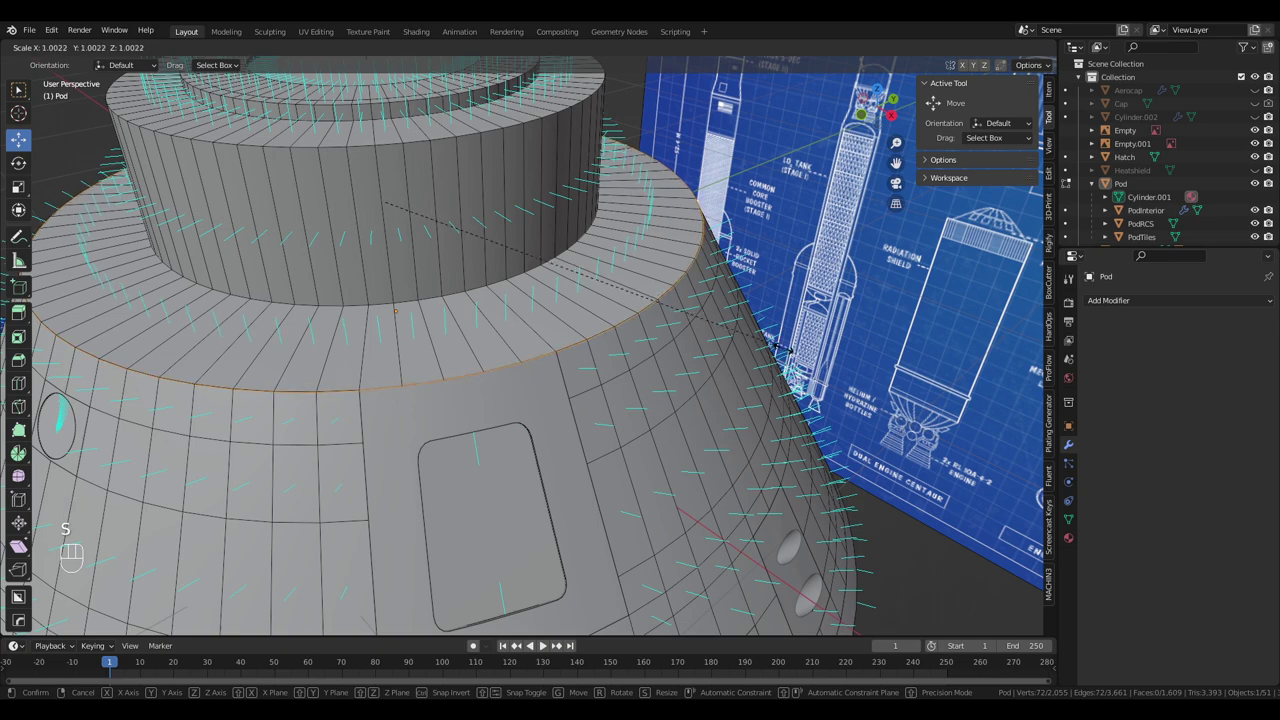
key("Tab")
left_click_drag(772, 362, 451, 327)
left_click_drag(454, 334, 722, 352)
left_click_drag(667, 348, 700, 432)
key("Tab")
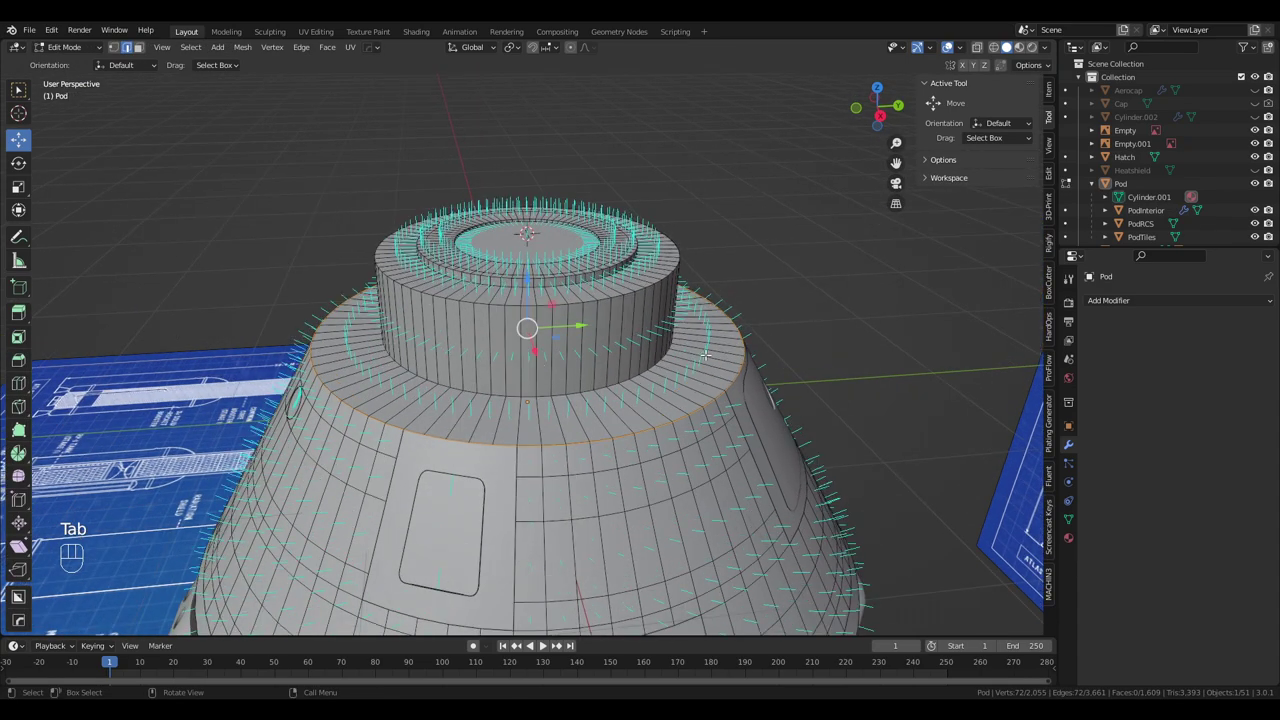
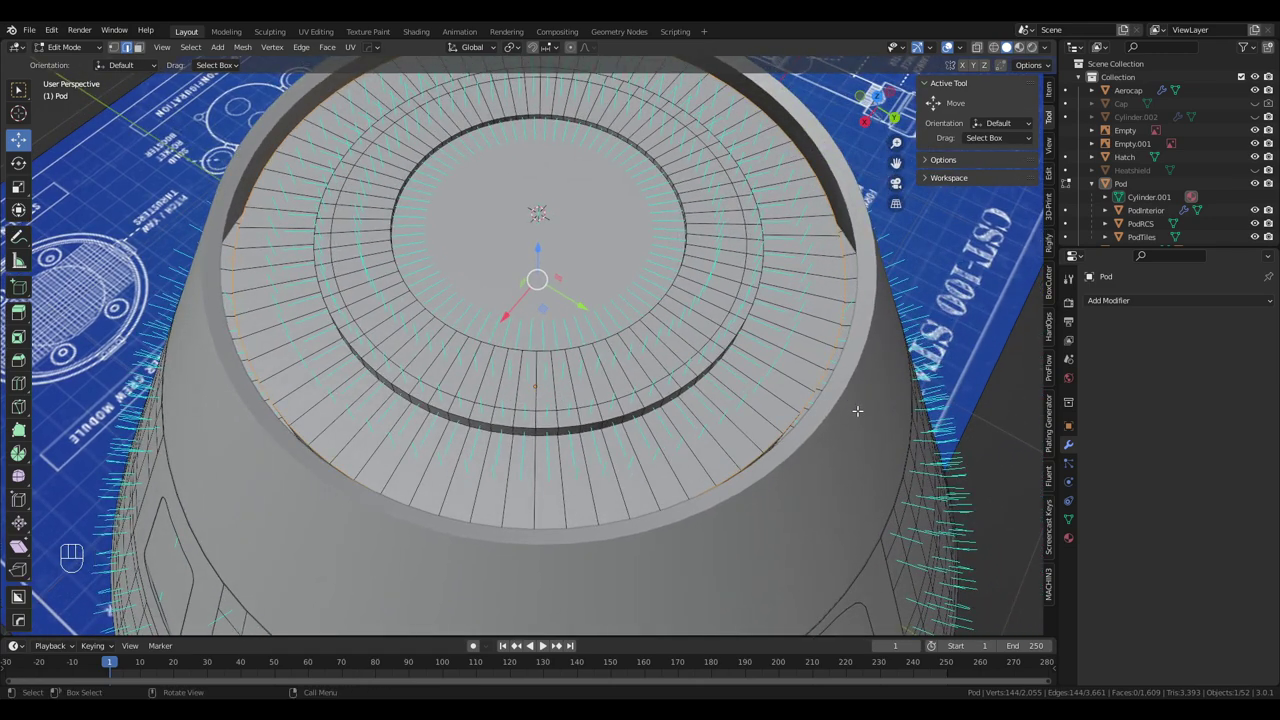
key("KP_5")
key("s")
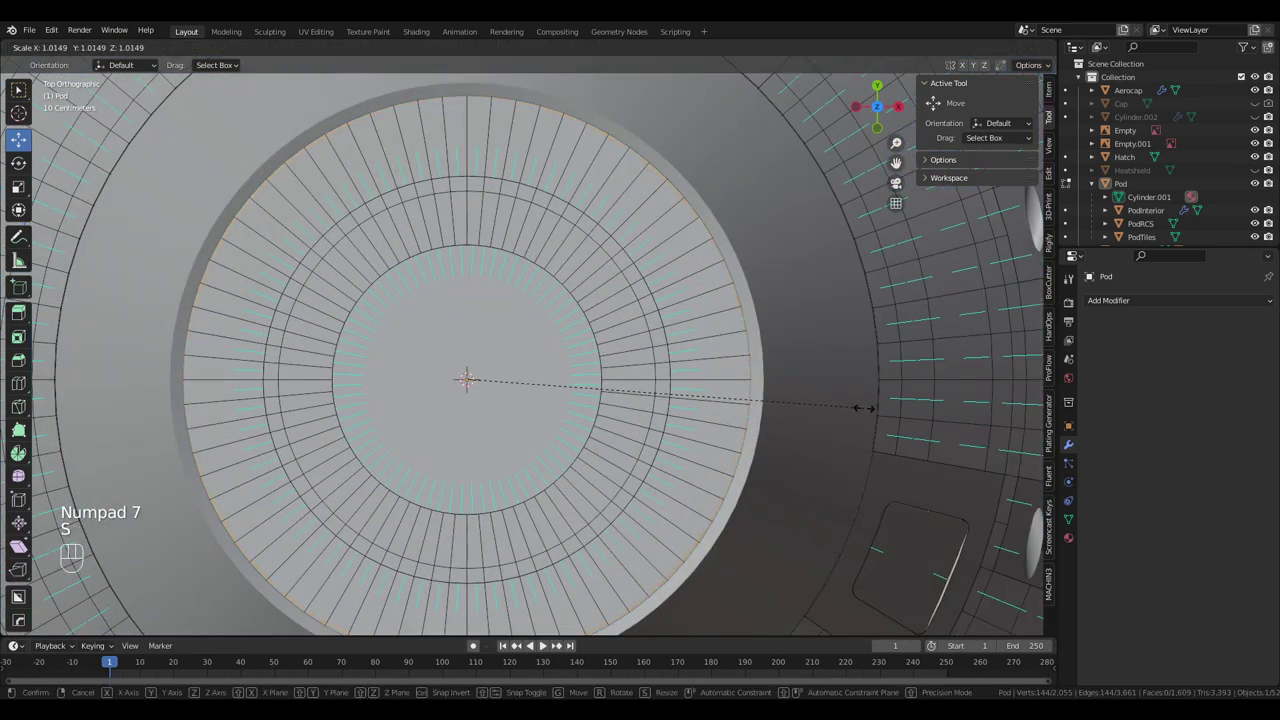
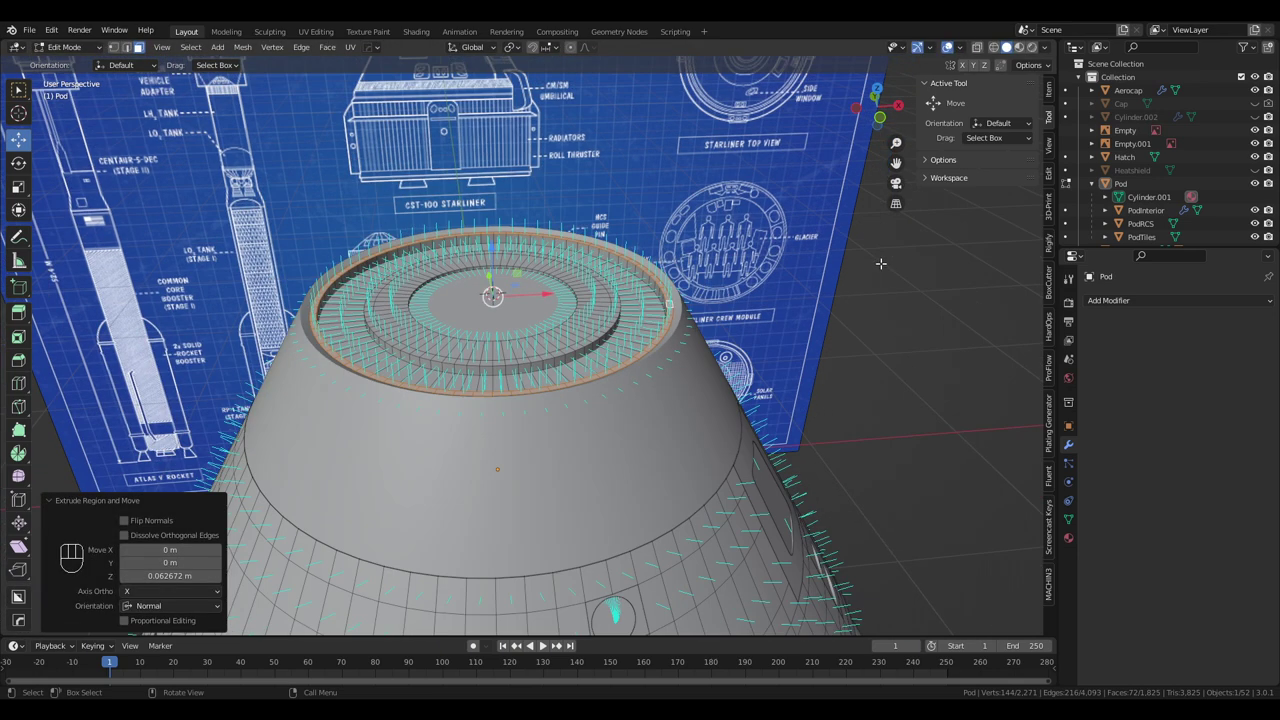
key("Tab")
left_click_drag(888, 322, 898, 366)
left_click(1264, 86)
left_click_drag(814, 318, 850, 276)
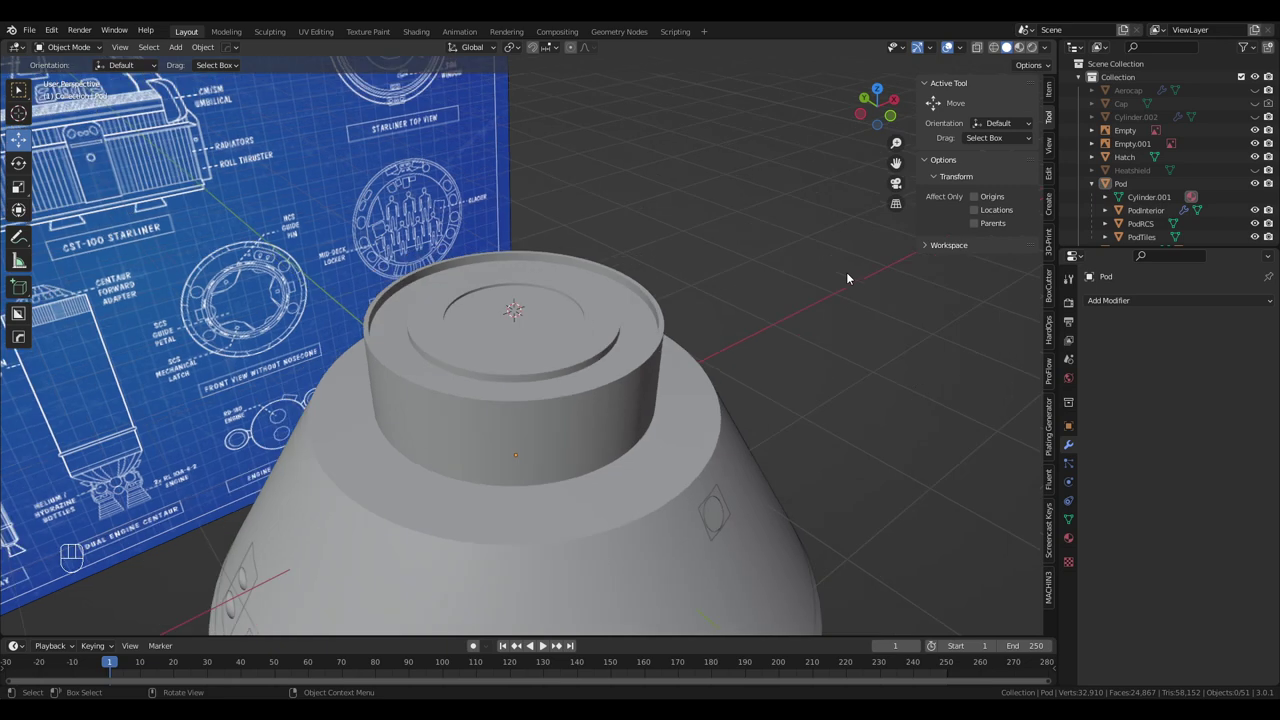
left_click_drag(808, 309, 821, 290)
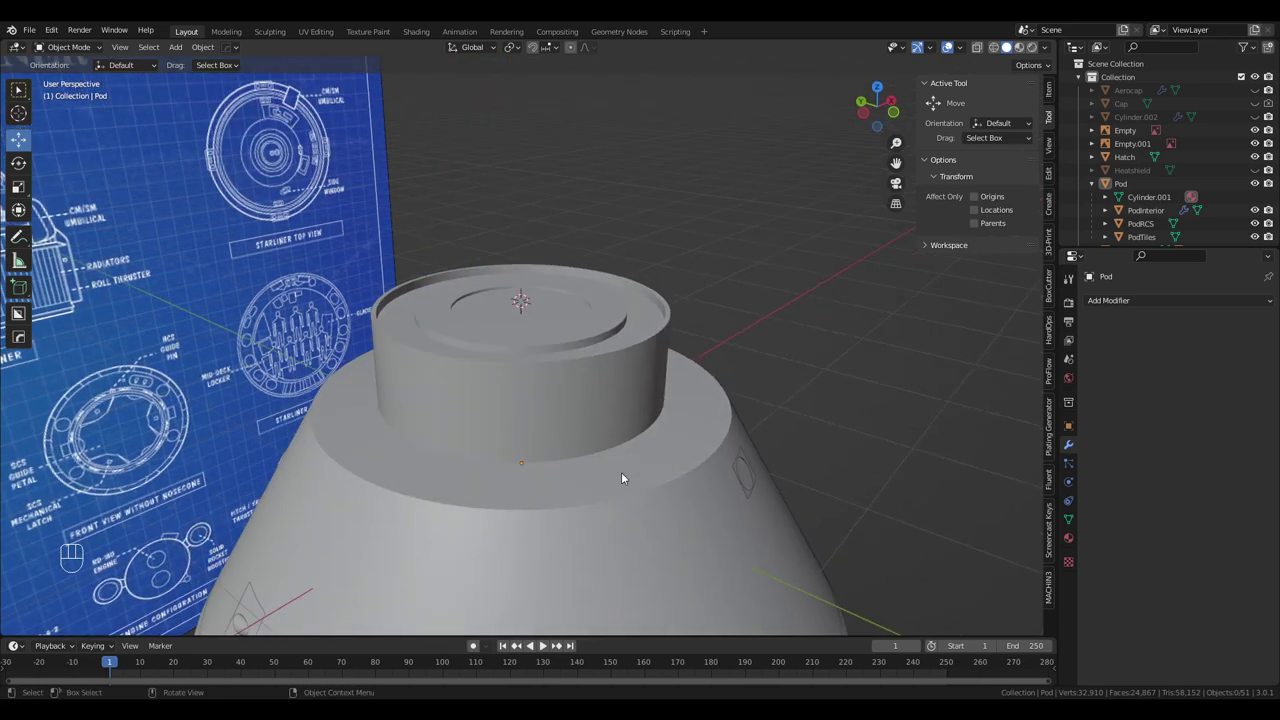
left_click_drag(489, 461, 534, 479)
left_click_drag(439, 455, 510, 472)
left_click_drag(418, 459, 593, 444)
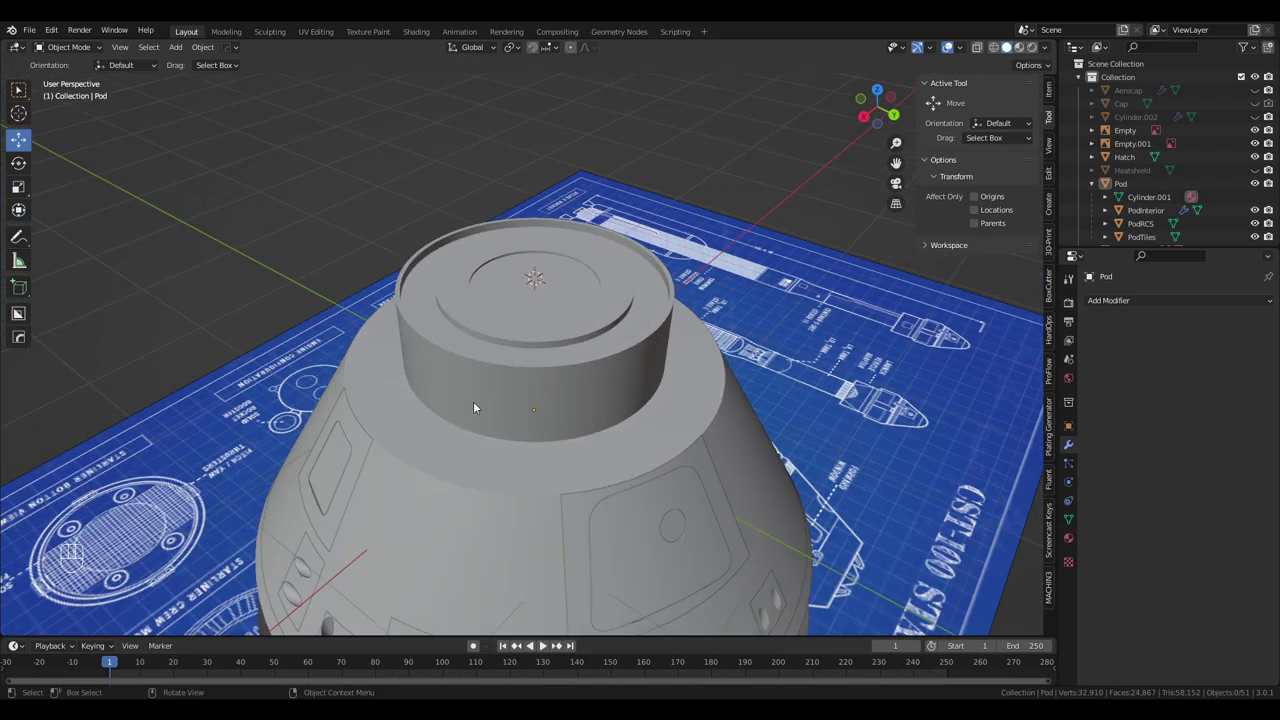
left_click_drag(374, 410, 505, 412)
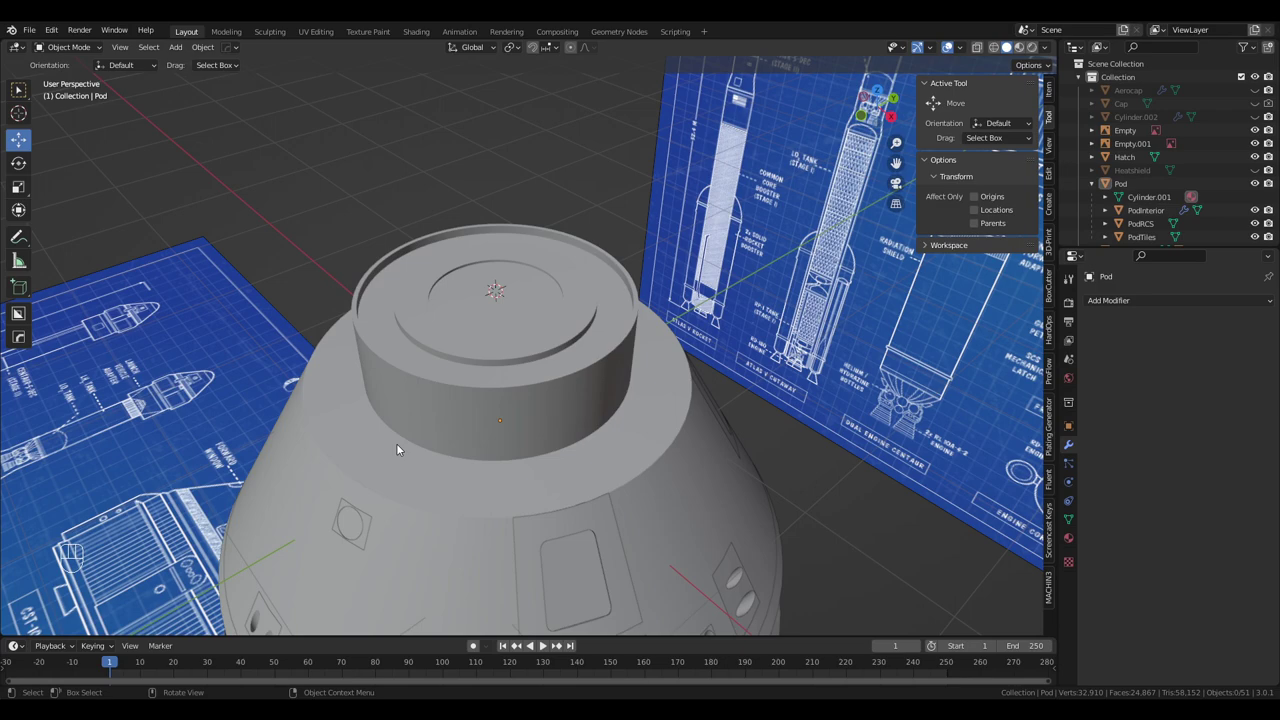
left_click_drag(642, 425, 596, 371)
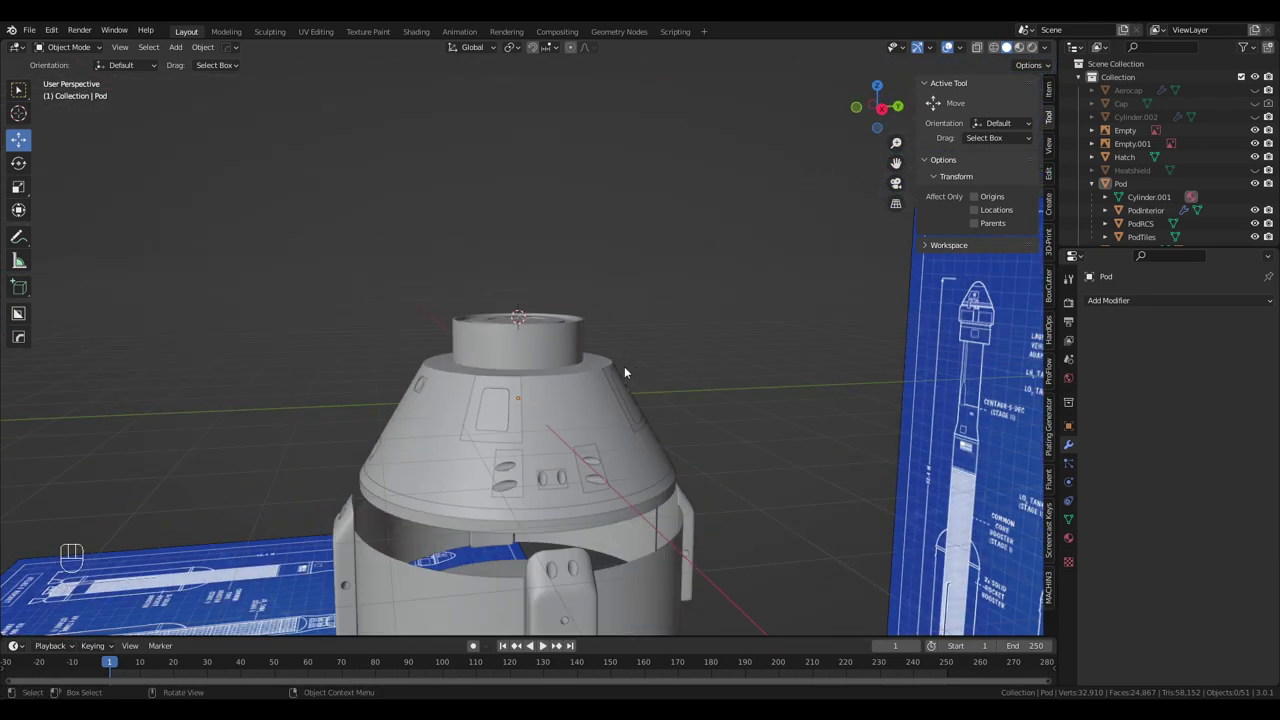
left_click_drag(660, 365, 679, 373)
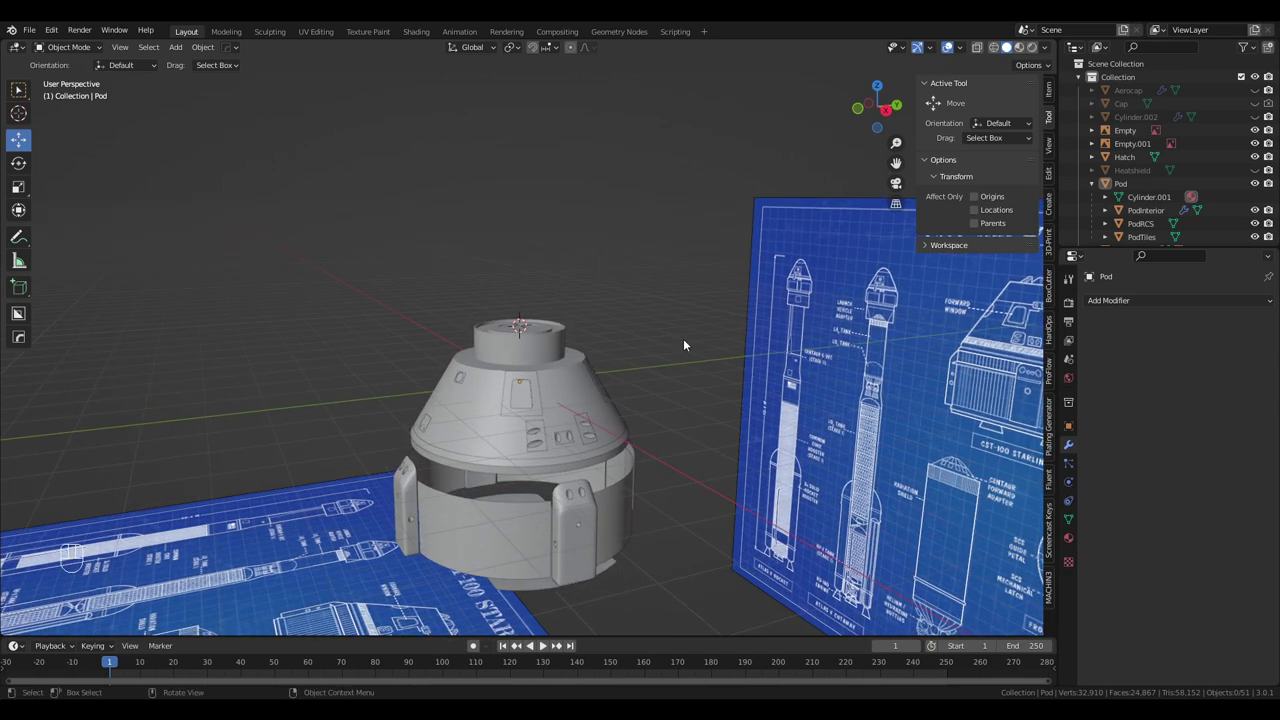
middle_click(700, 344)
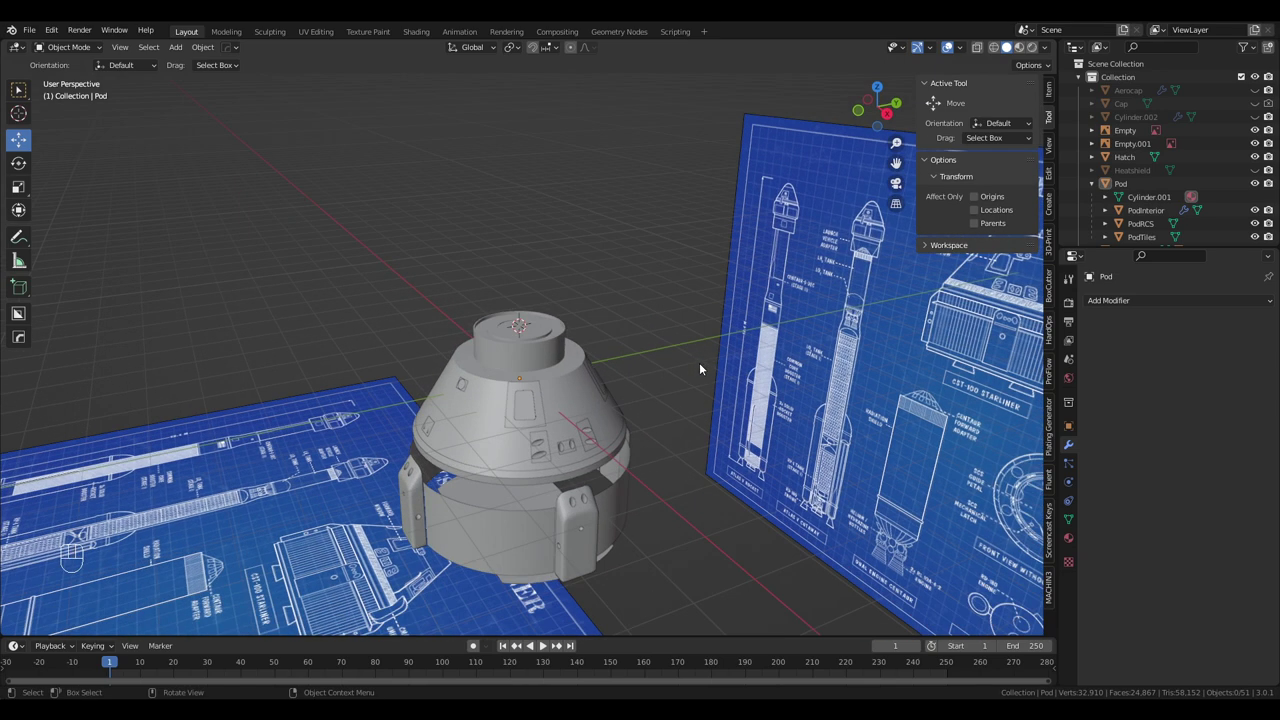
Select the Aerocap and check its Solidify modifier and material
left_click(1190, 92)
left_click(1253, 91)
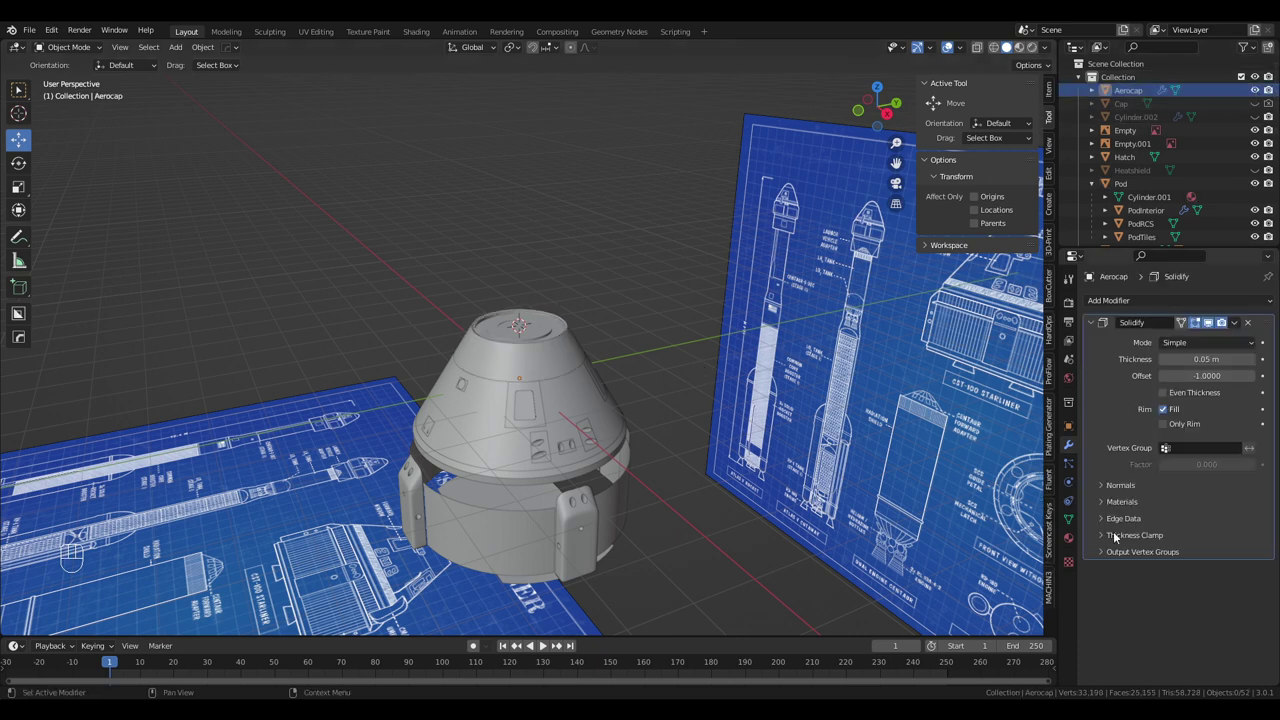
left_click(1071, 542)
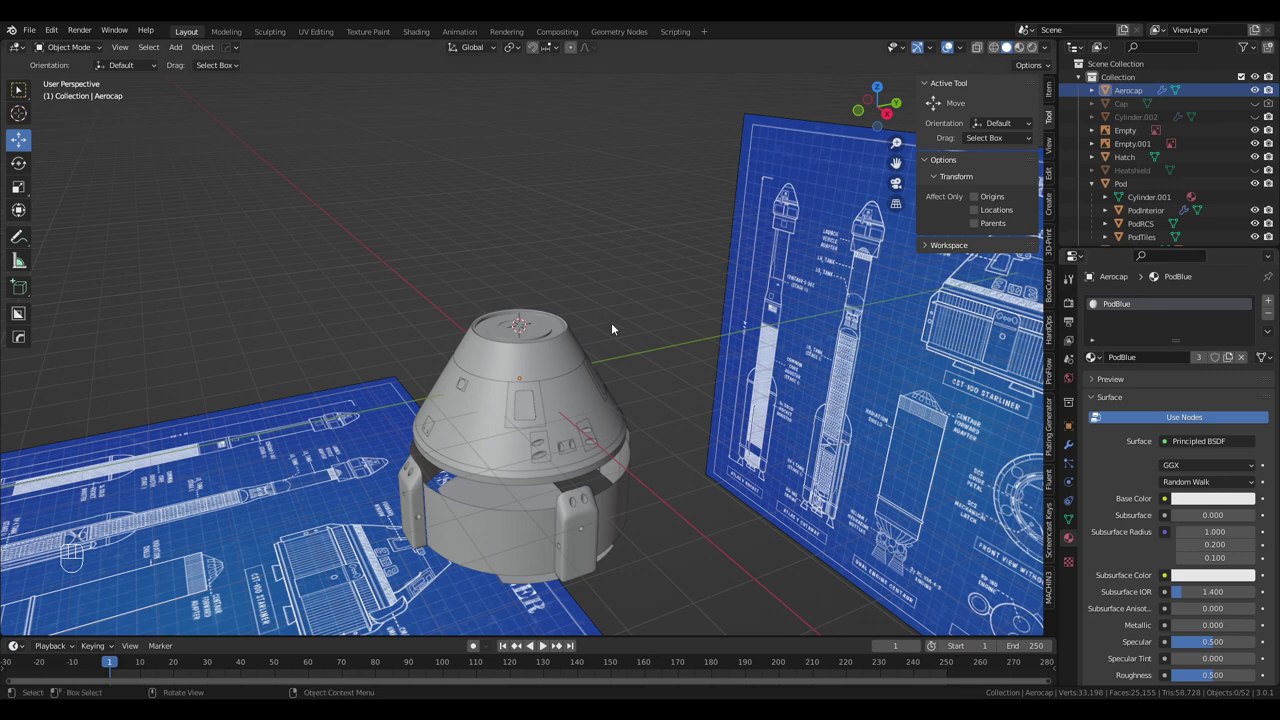
left_click_drag(618, 315, 630, 324)
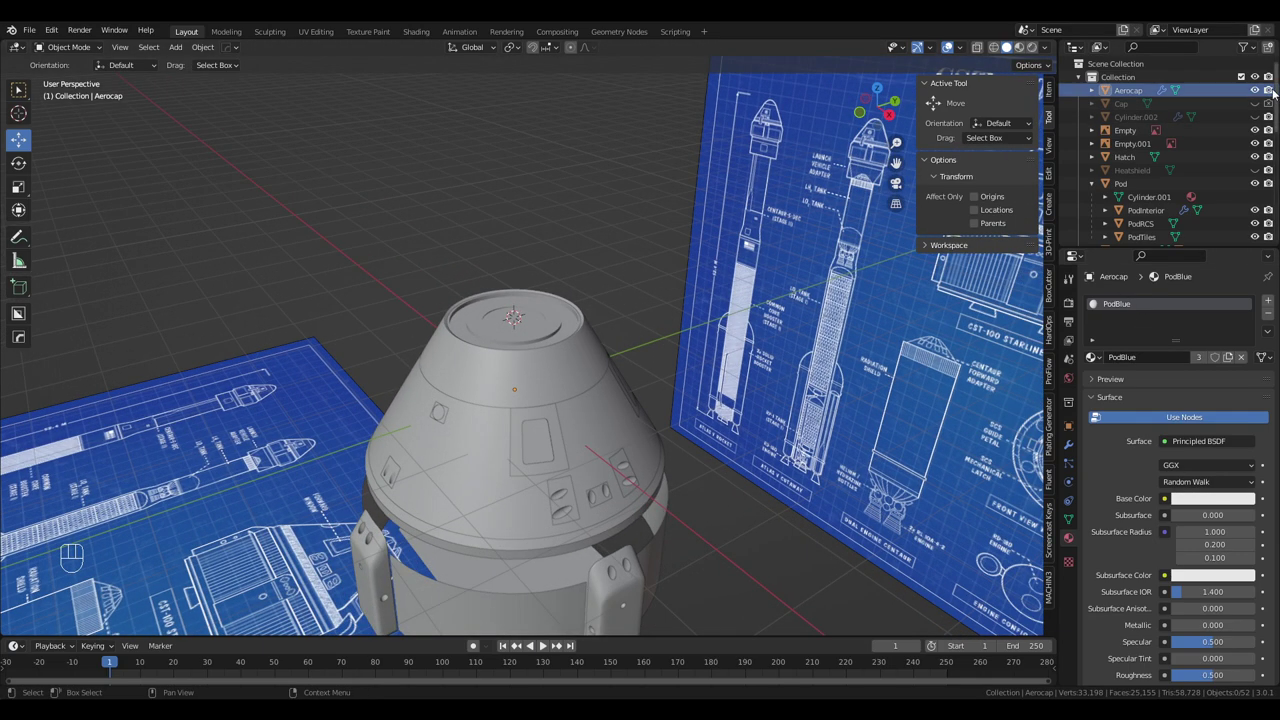
Restore the Aerocap's viewport visibility so its dome sits atop the Pod
left_click(1265, 104)
left_click(1127, 107)
left_click(1141, 128)
Orbit around the hatch to inspect its edges up close from several angles
left_click_drag(1140, 147, 515, 378)
left_click_drag(515, 378, 393, 377)
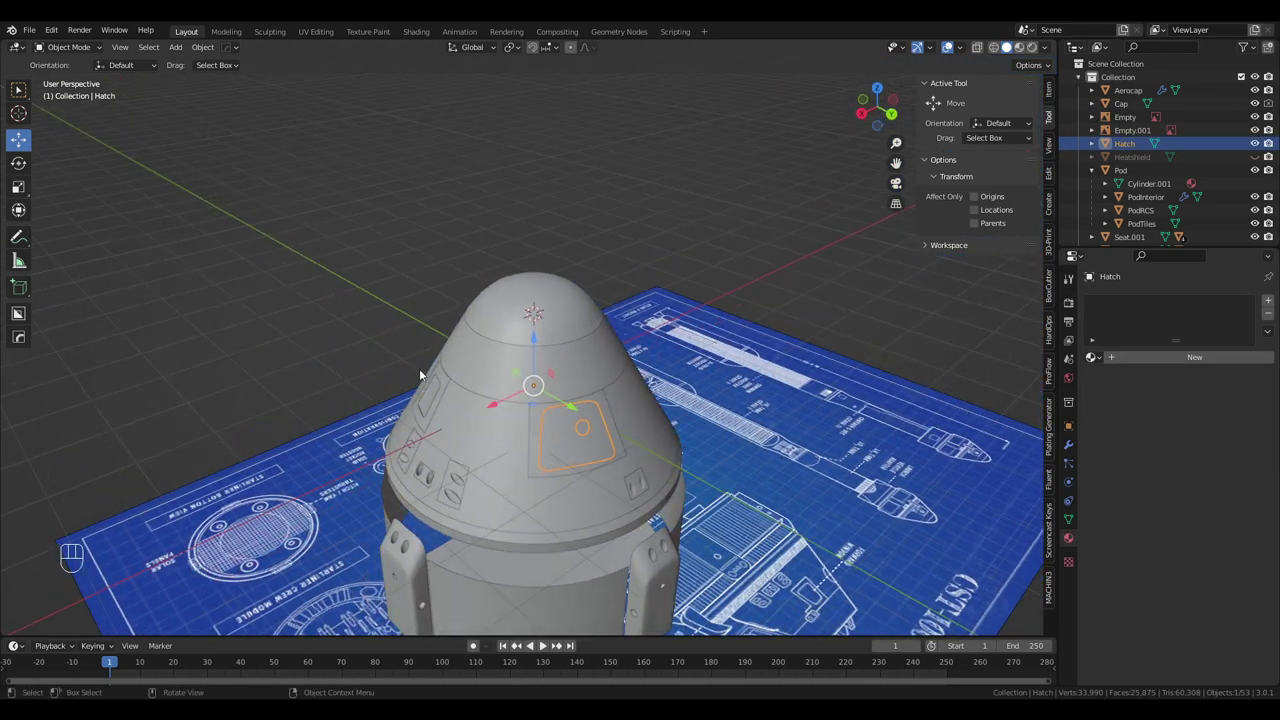
left_click_drag(536, 377, 544, 284)
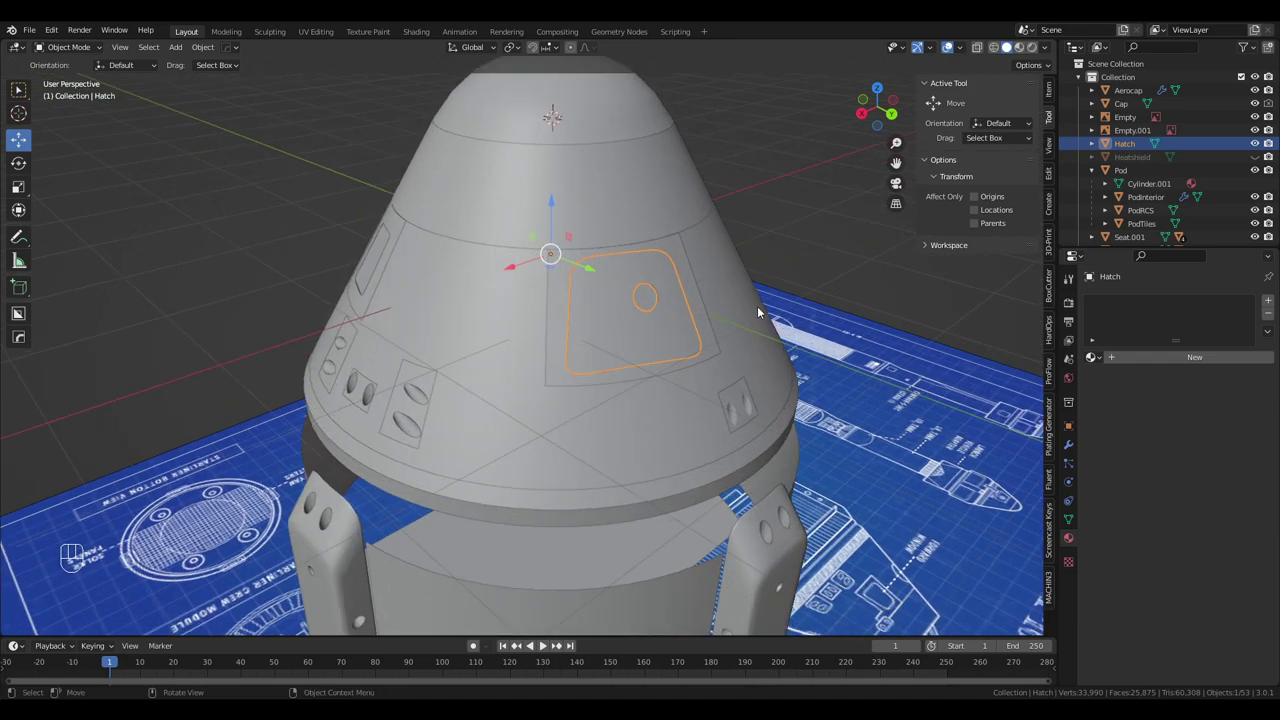
left_click_drag(812, 325, 856, 320)
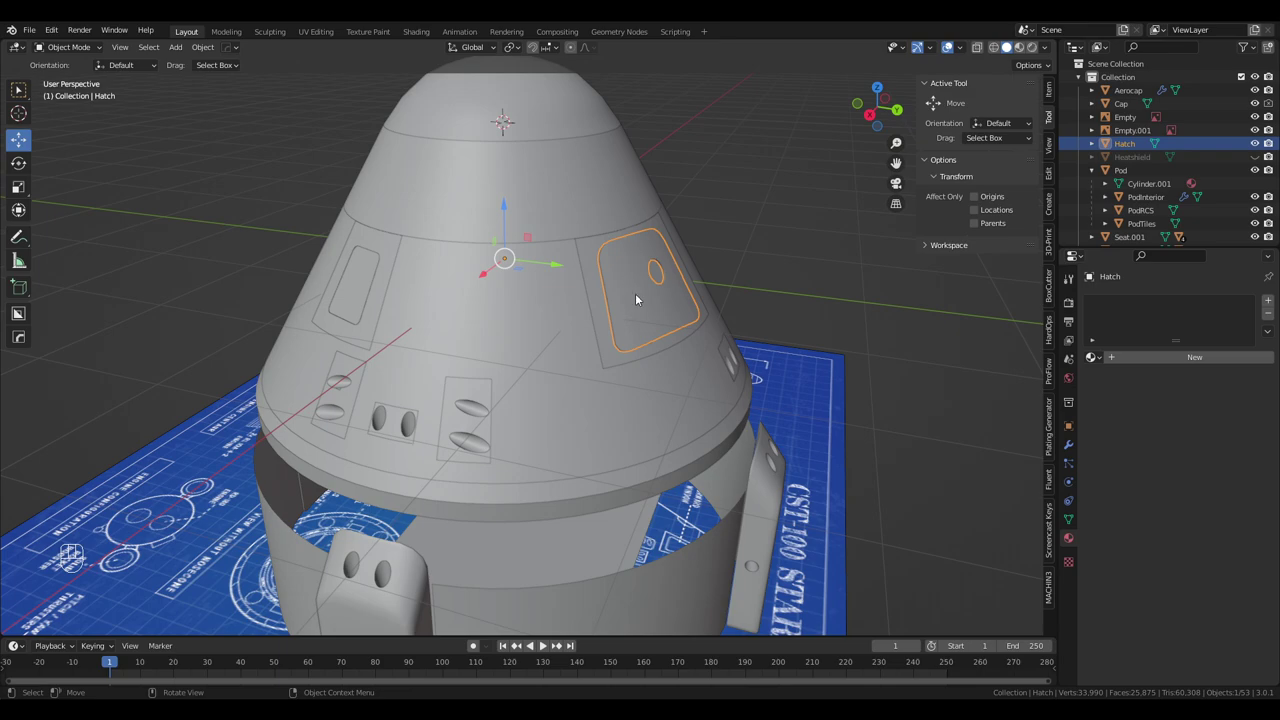
left_click_drag(640, 296, 681, 304)
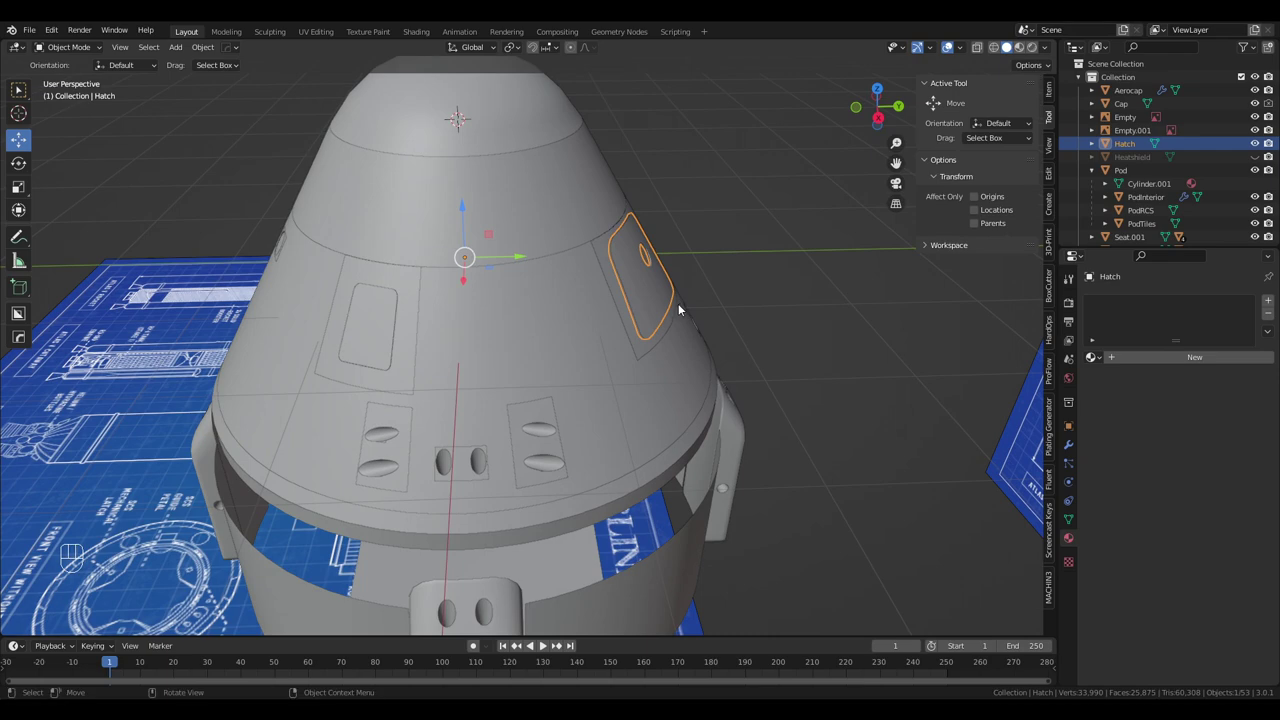
left_click_drag(673, 304, 621, 328)
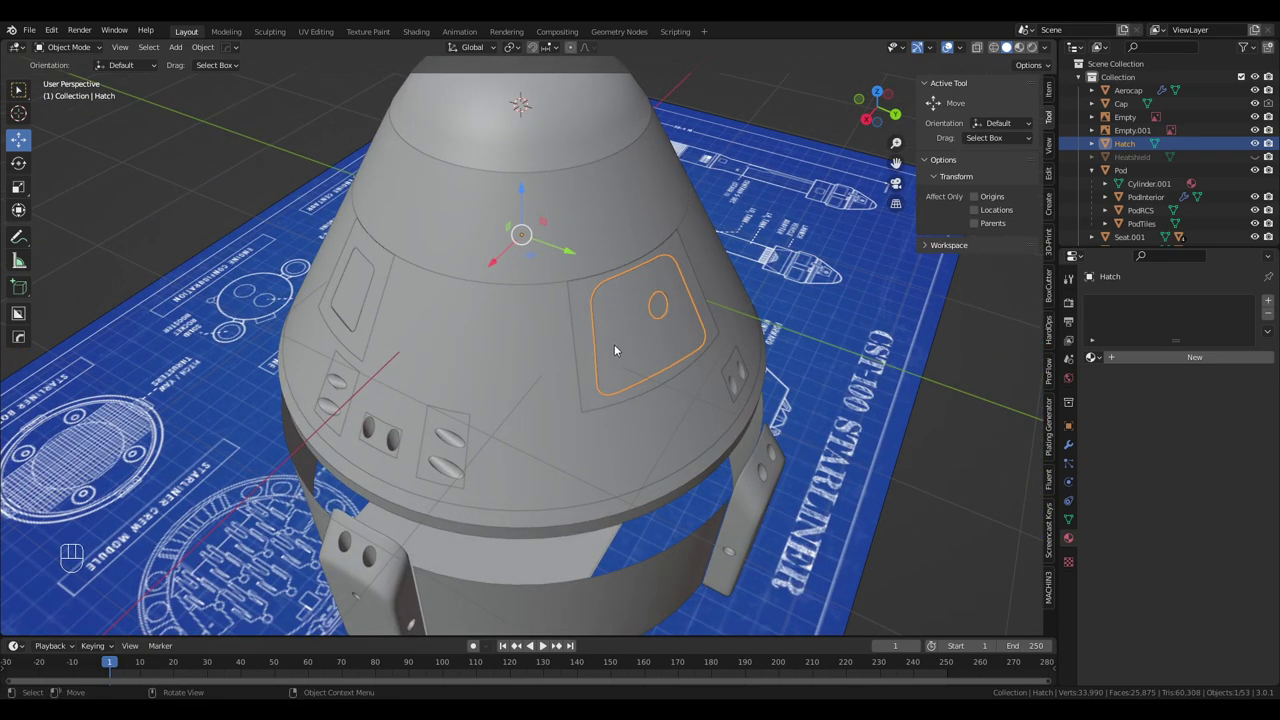
left_click_drag(613, 335, 581, 299)
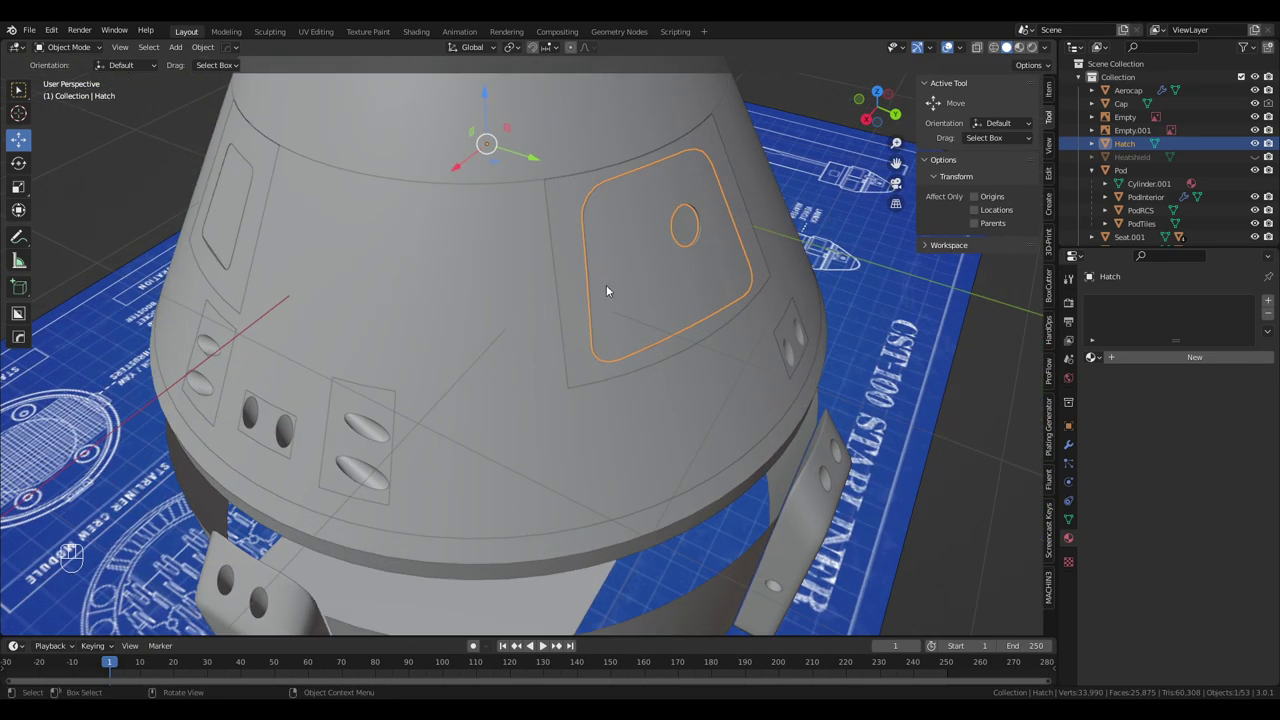
left_click_drag(618, 301, 644, 334)
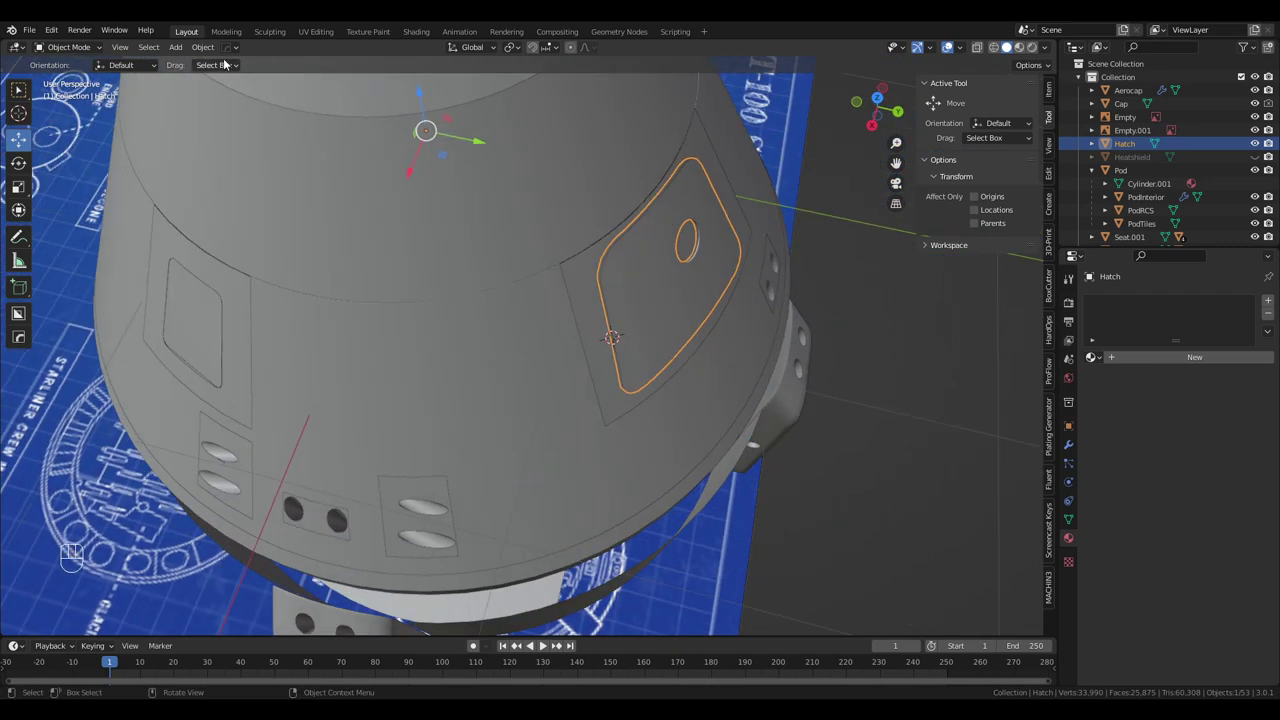
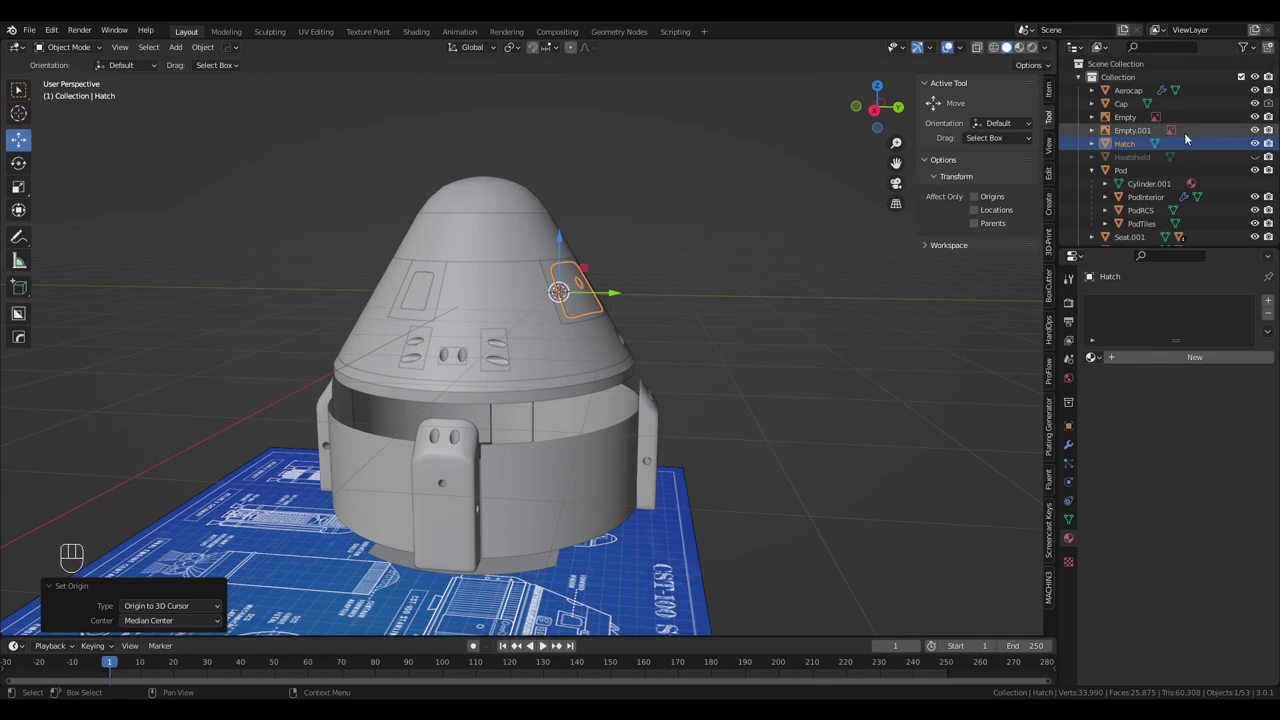
Unhide the Heatshield in the Outliner, then select the Pod body
left_click(1126, 148)
left_click_drag(682, 288, 669, 328)
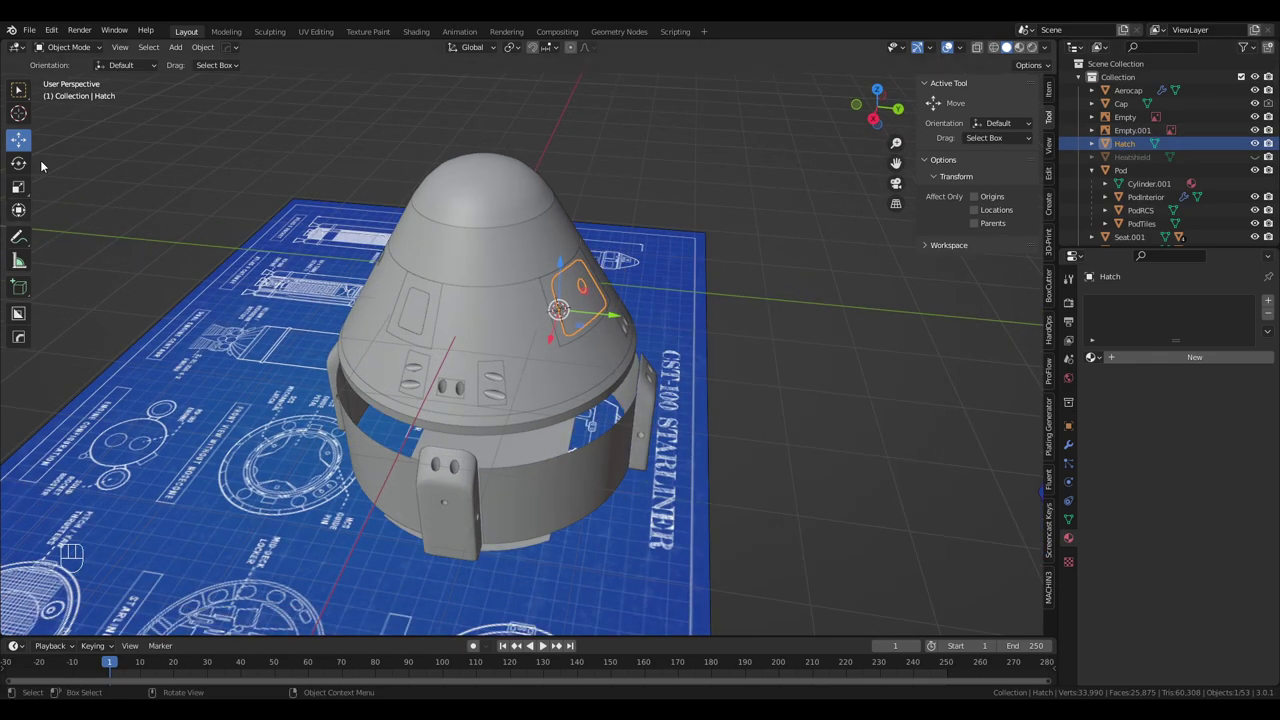
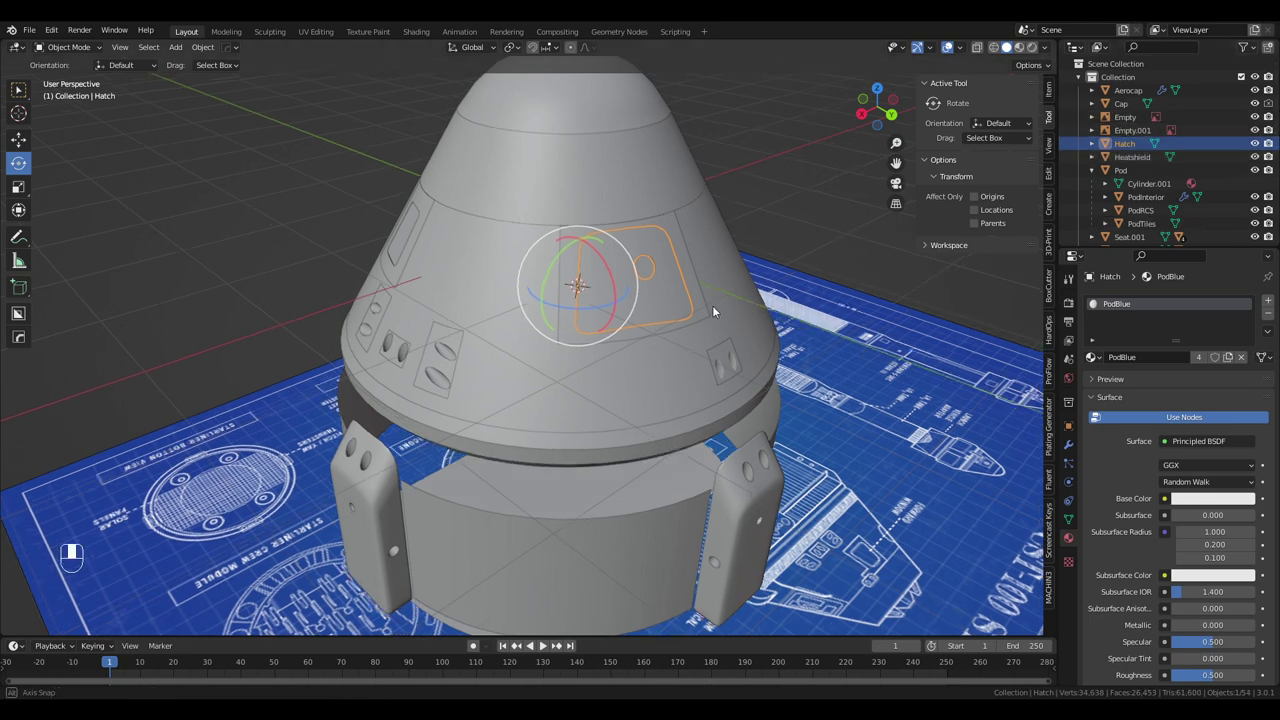
left_click_drag(571, 329, 604, 344)
left_click(538, 385)
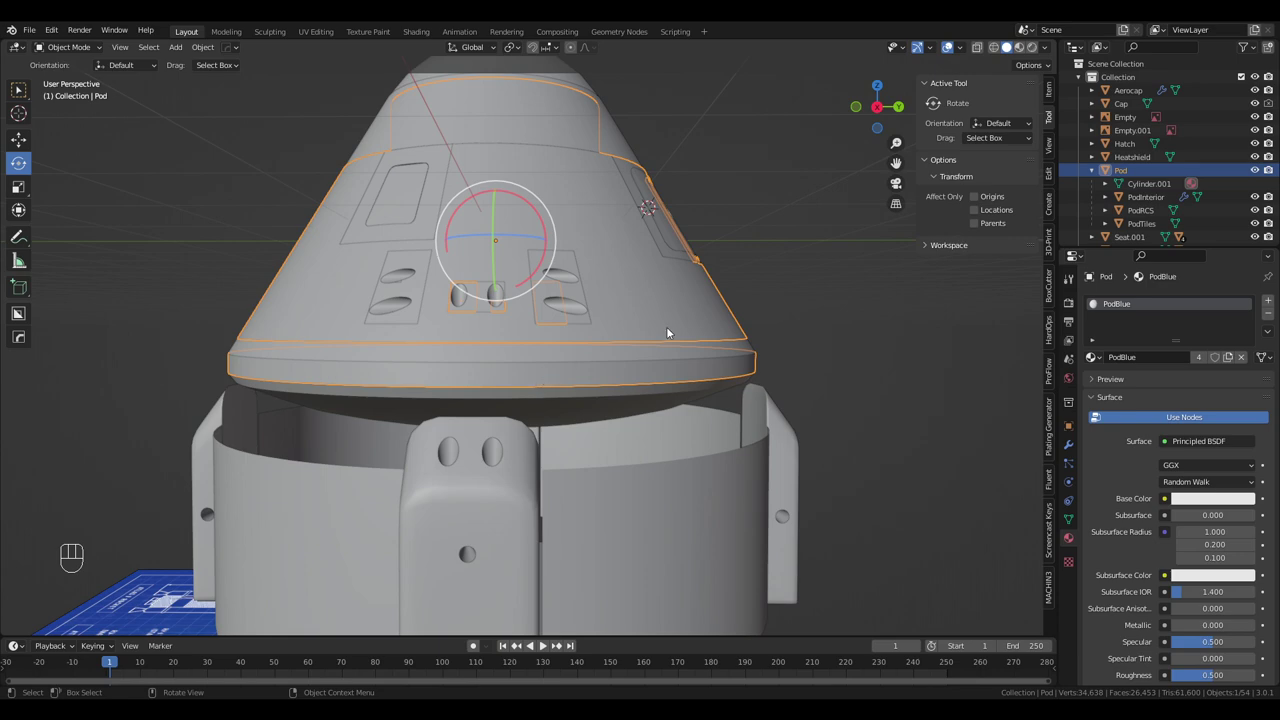
Edit the Pod mesh in see-through front view and circle-select the rim ring faces
key("Tab")
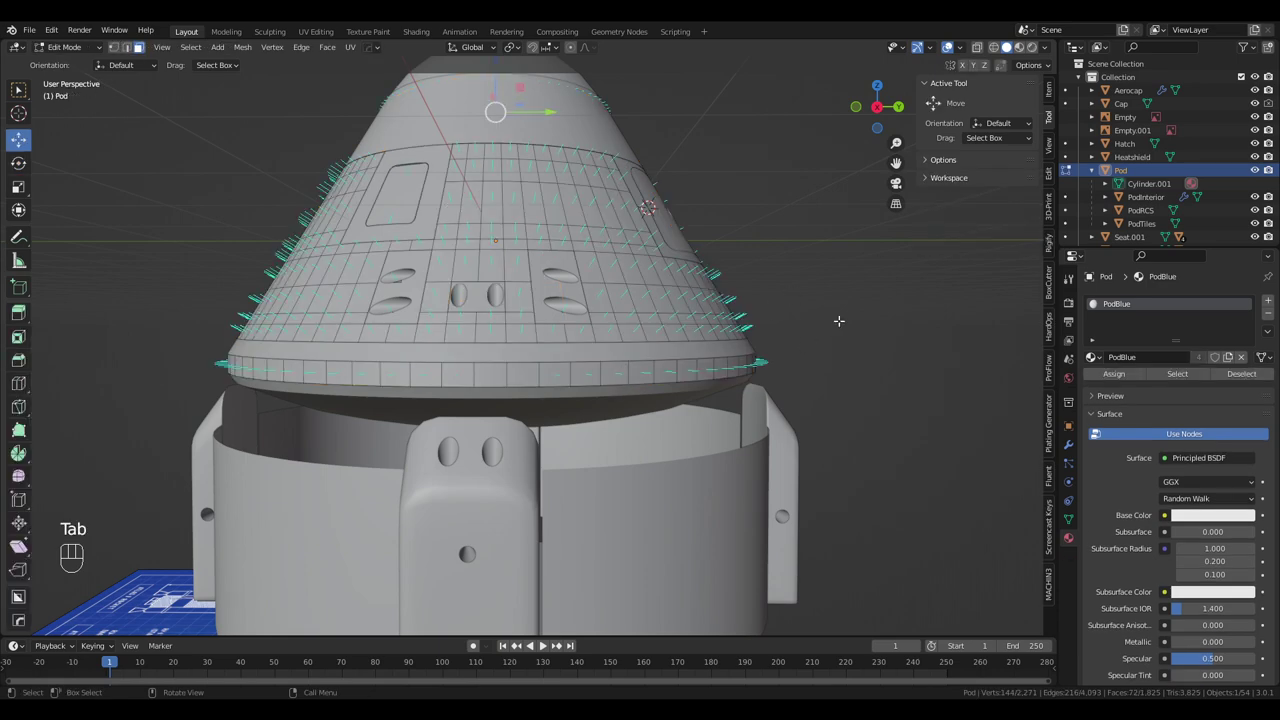
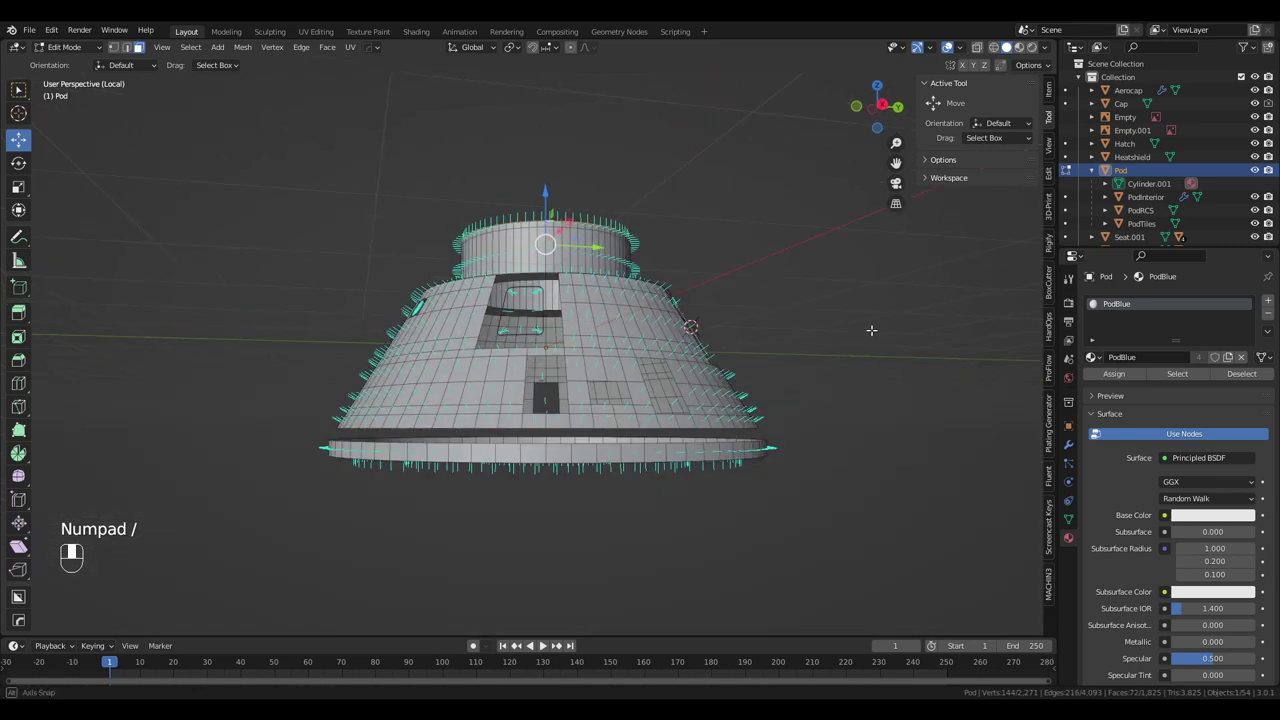
key("KP_5")
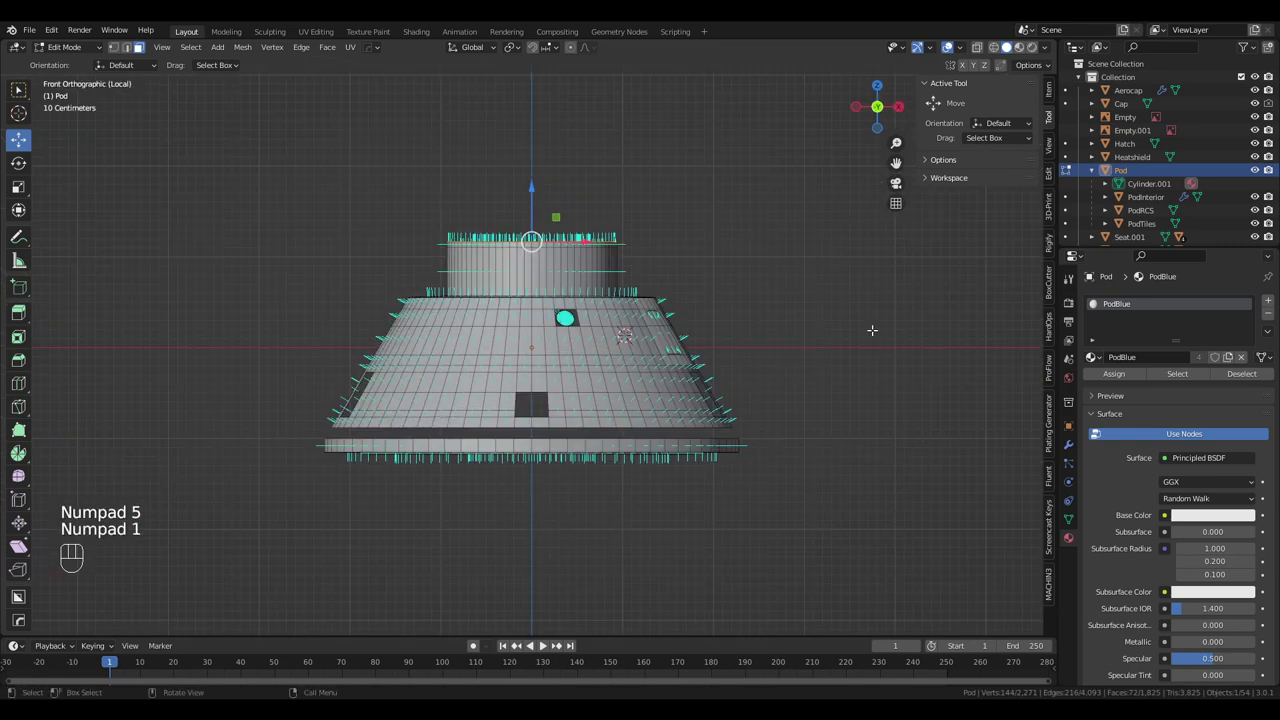
key("z")
key("c")
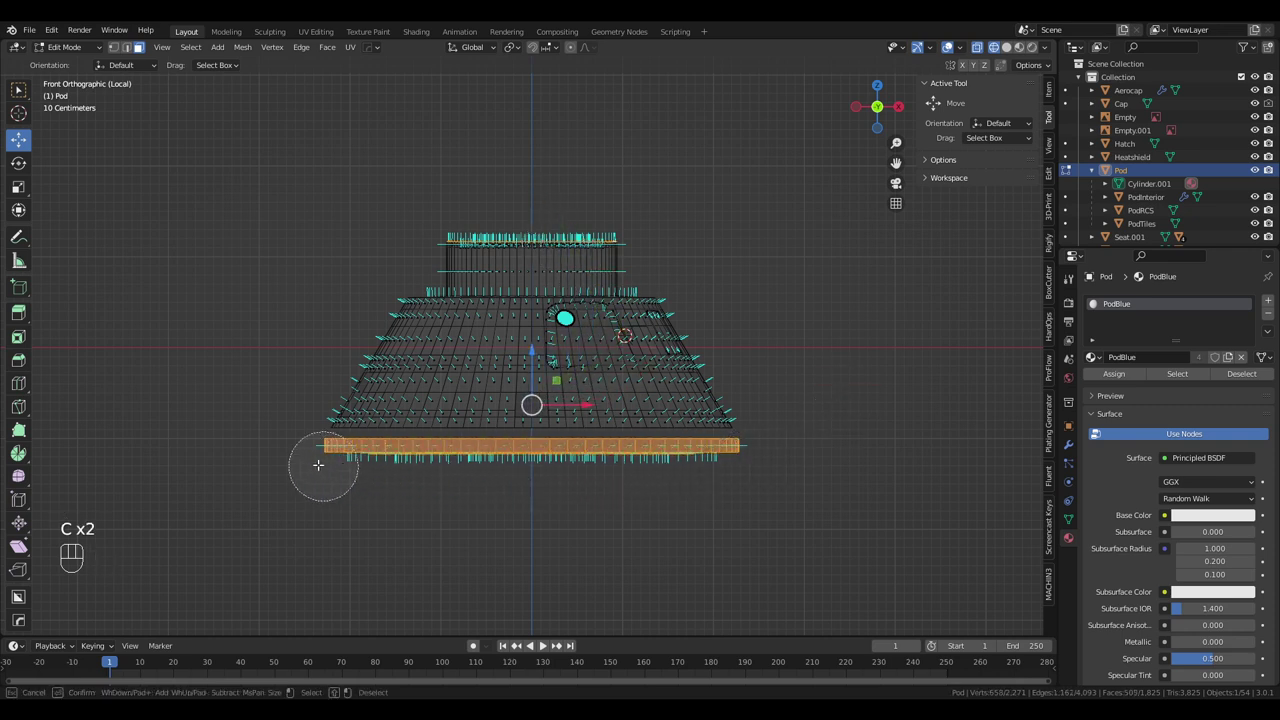
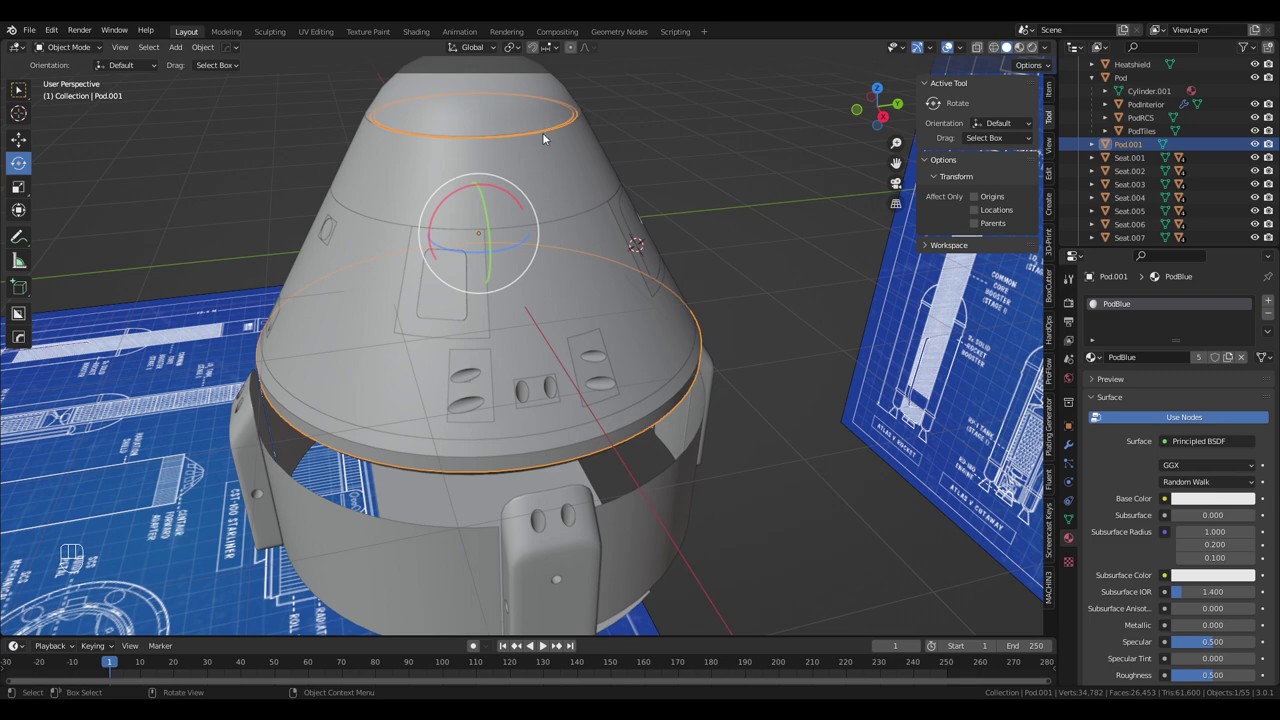
Hide the Aerocap and view the exposed top ring from the front
left_click_drag(551, 143, 558, 191)
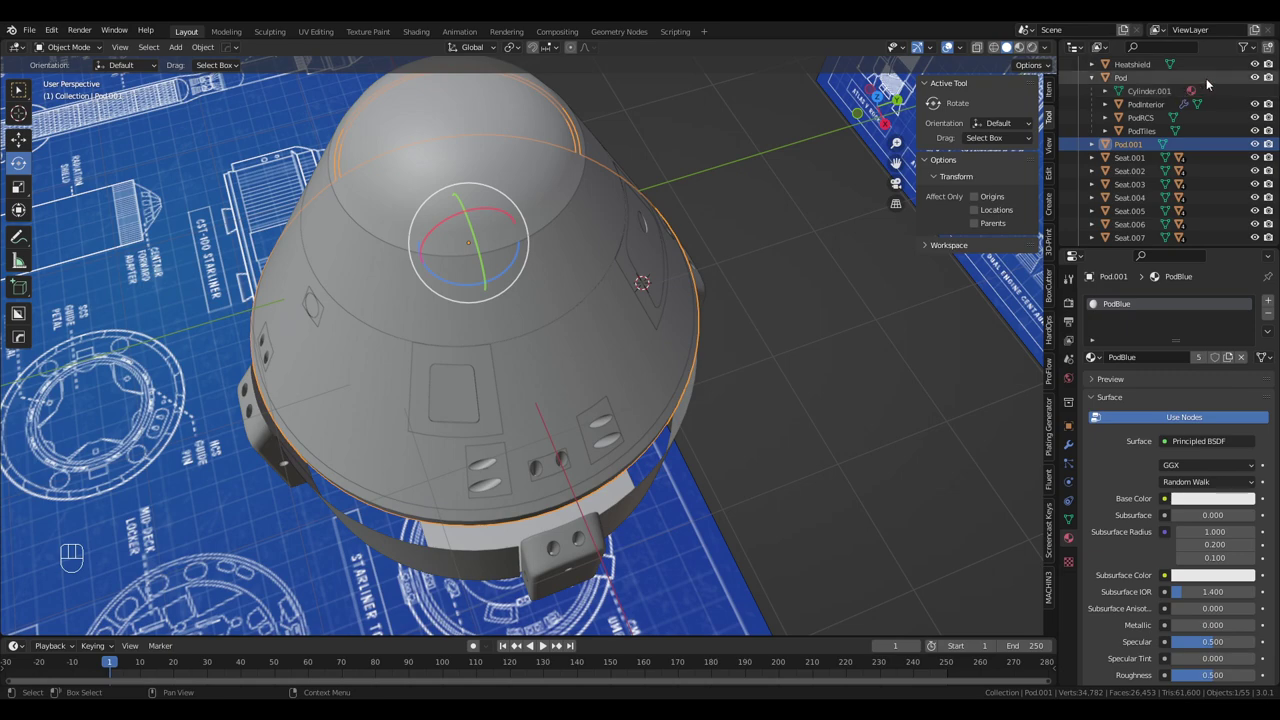
left_click(1261, 93)
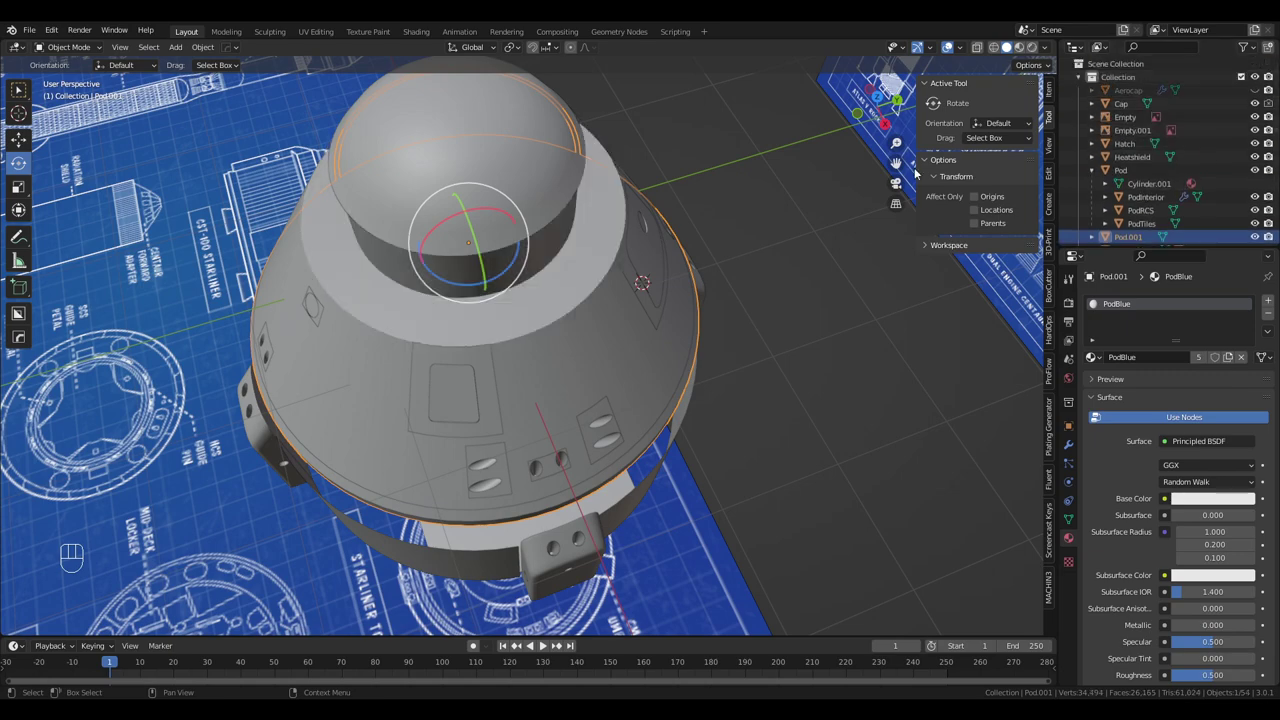
left_click_drag(585, 232, 667, 167)
left_click_drag(510, 111, 540, 199)
left_click_drag(527, 224, 570, 244)
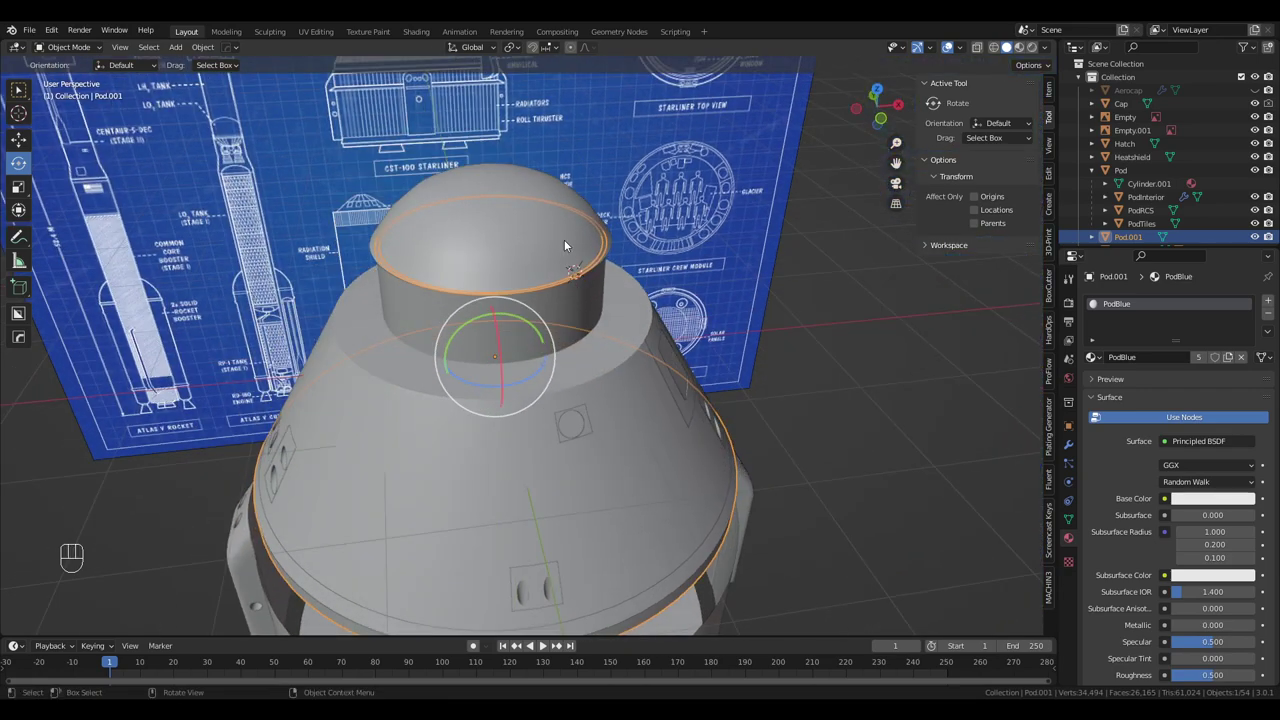
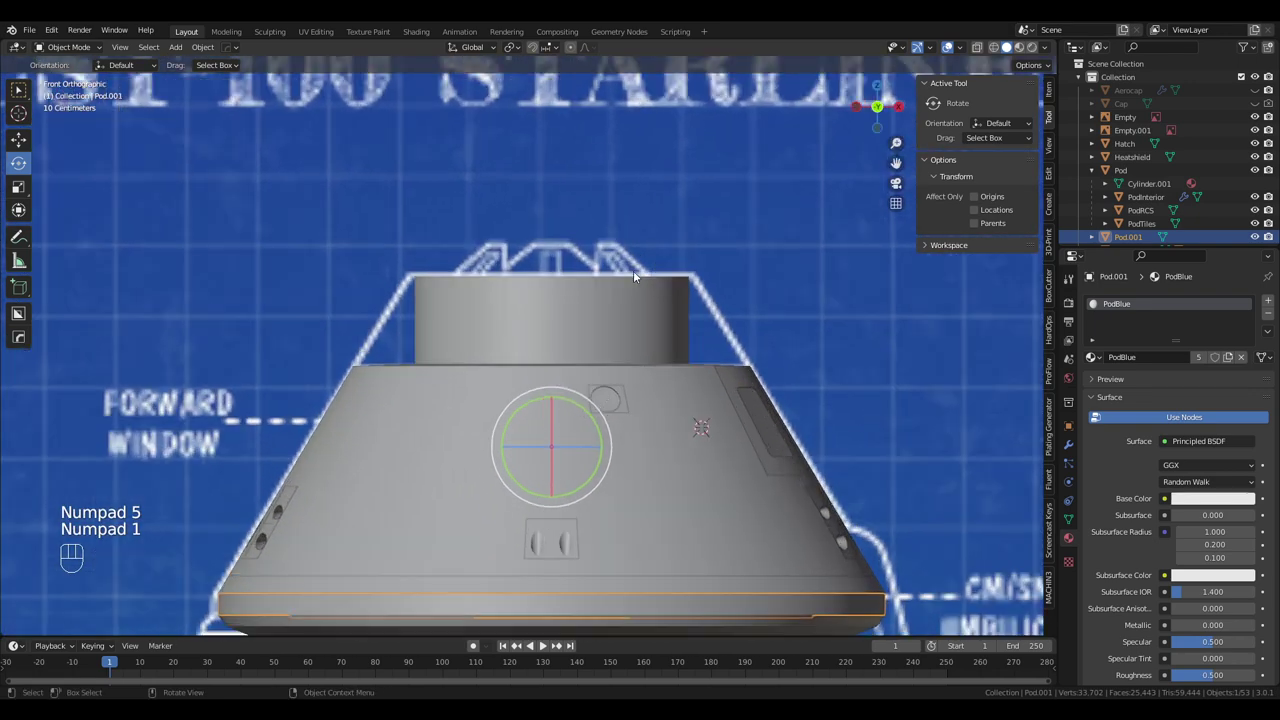
Enter Edit Mode on Pod.001 to work on its top ring
key("Tab")
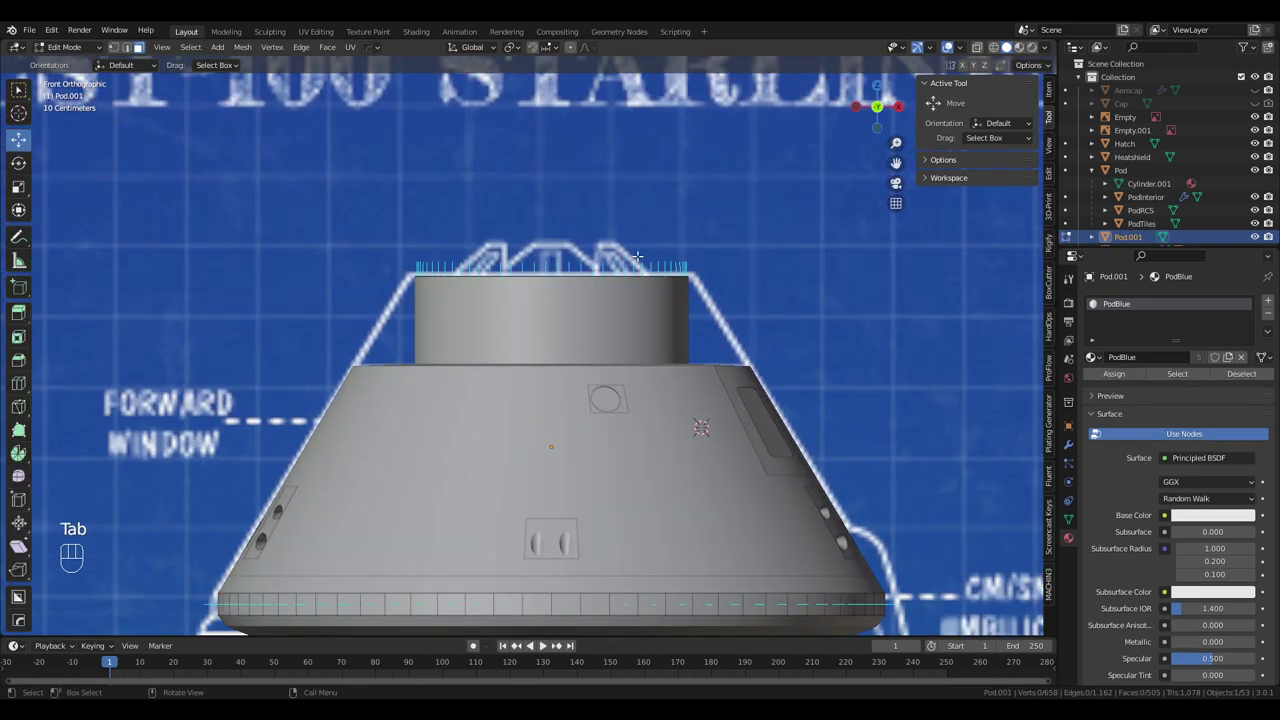
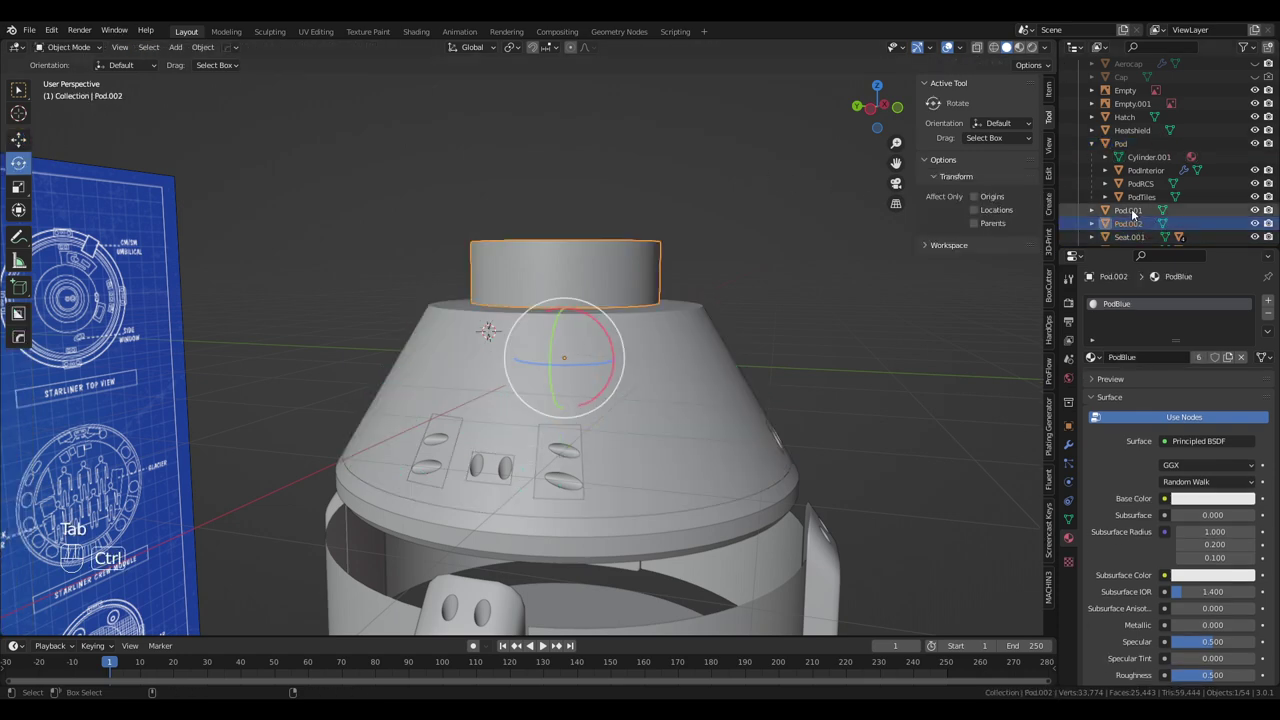
Join Pod.002 back into Pod.001 with Ctrl+J so one object holds both rings
left_click(1138, 212)
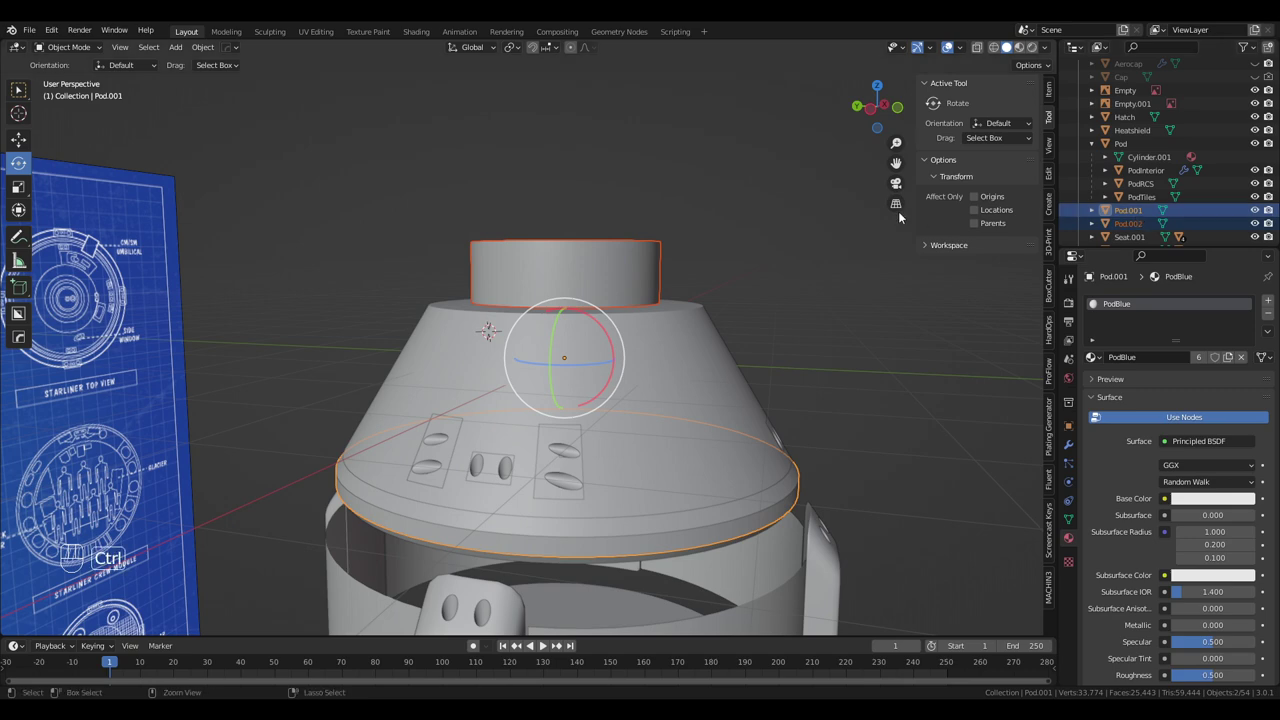
key("ctrl+j")
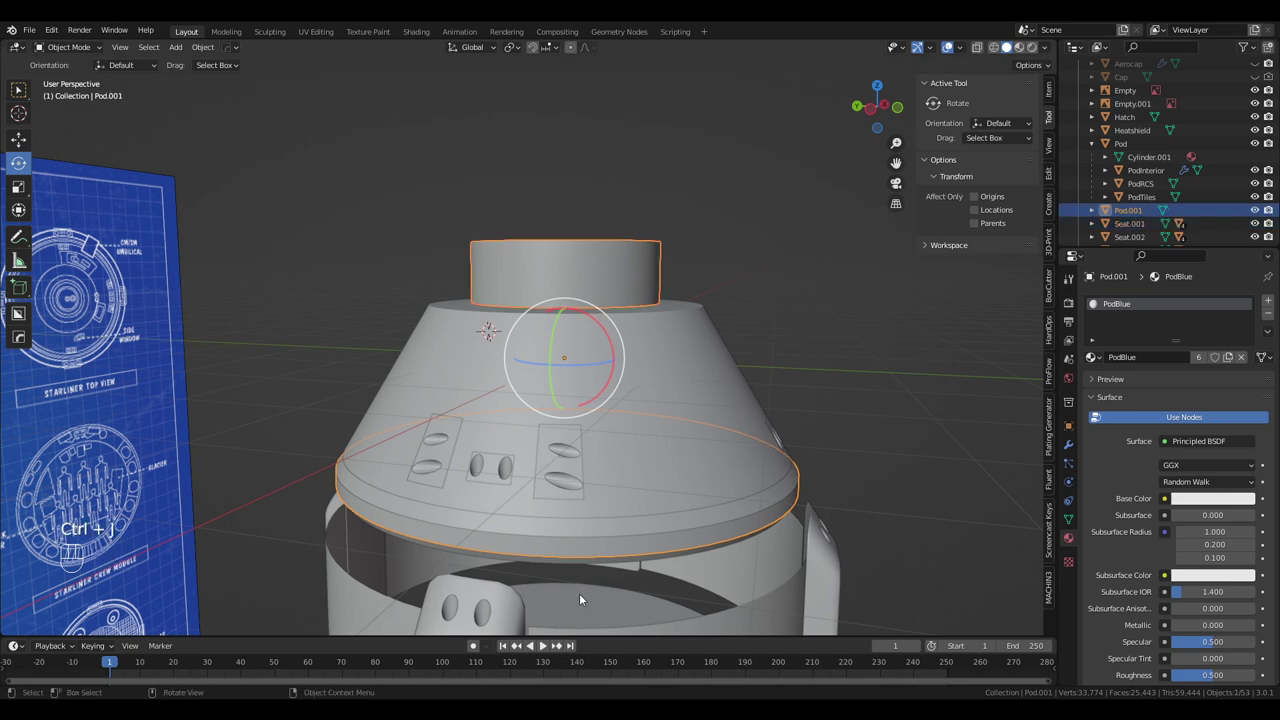
left_click_drag(604, 511, 604, 468)
left_click_drag(628, 383, 640, 420)
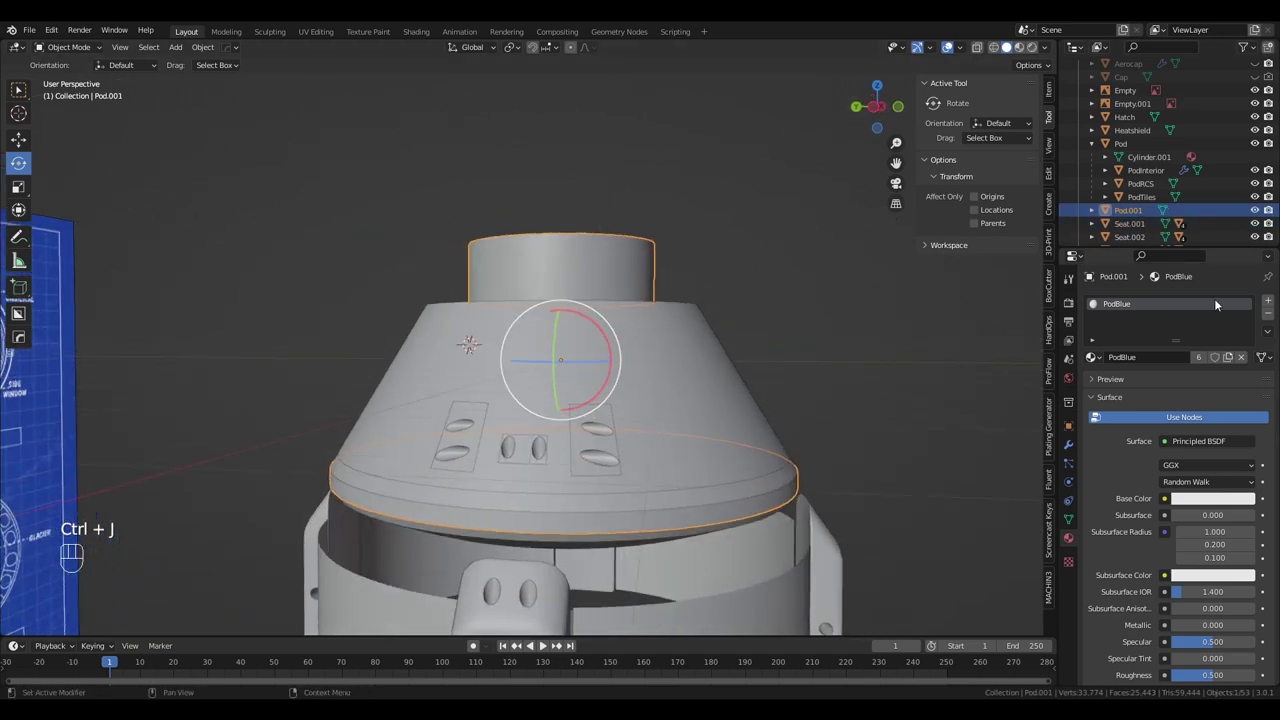
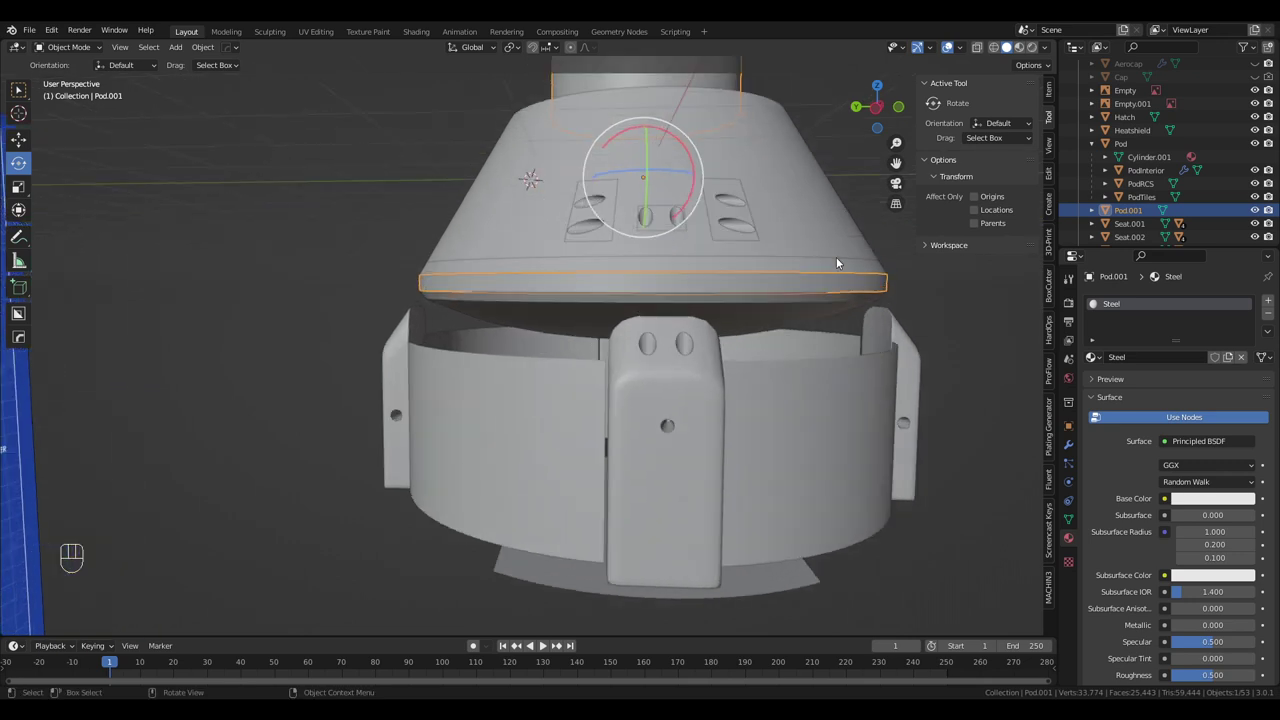
Briefly edit the combined ring object and view it from the front
key("Tab")
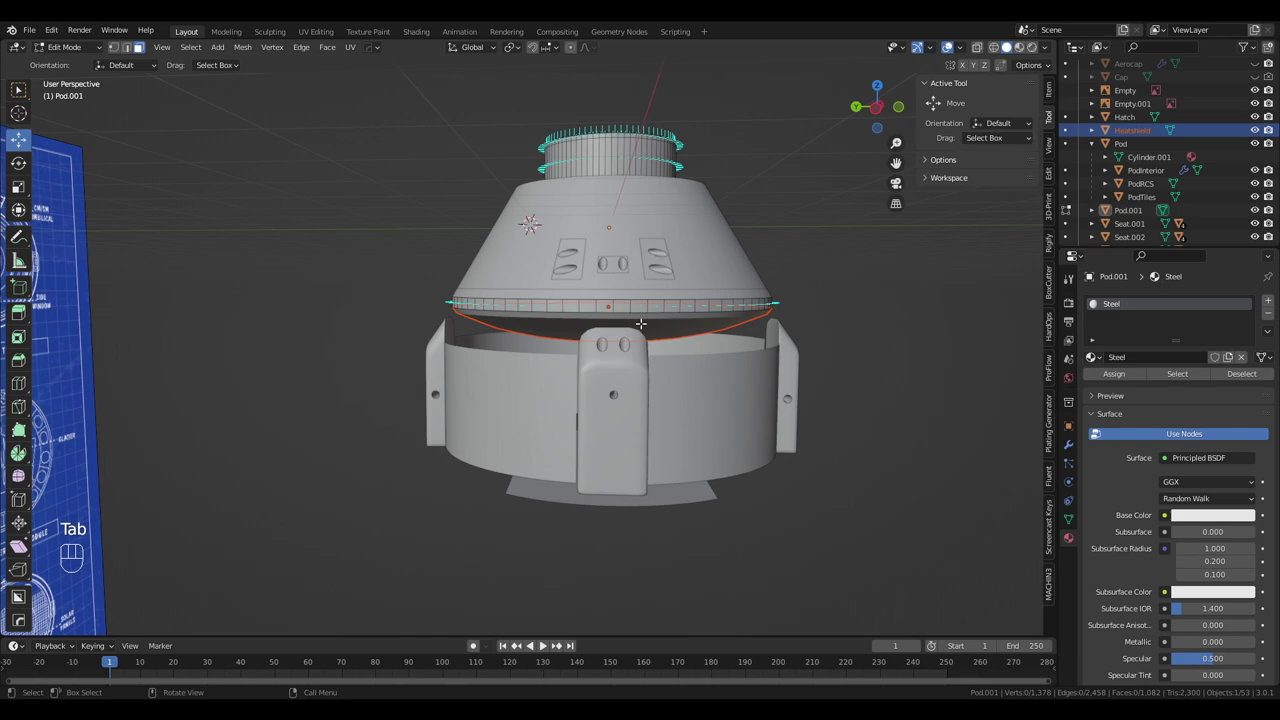
key("KP_5")
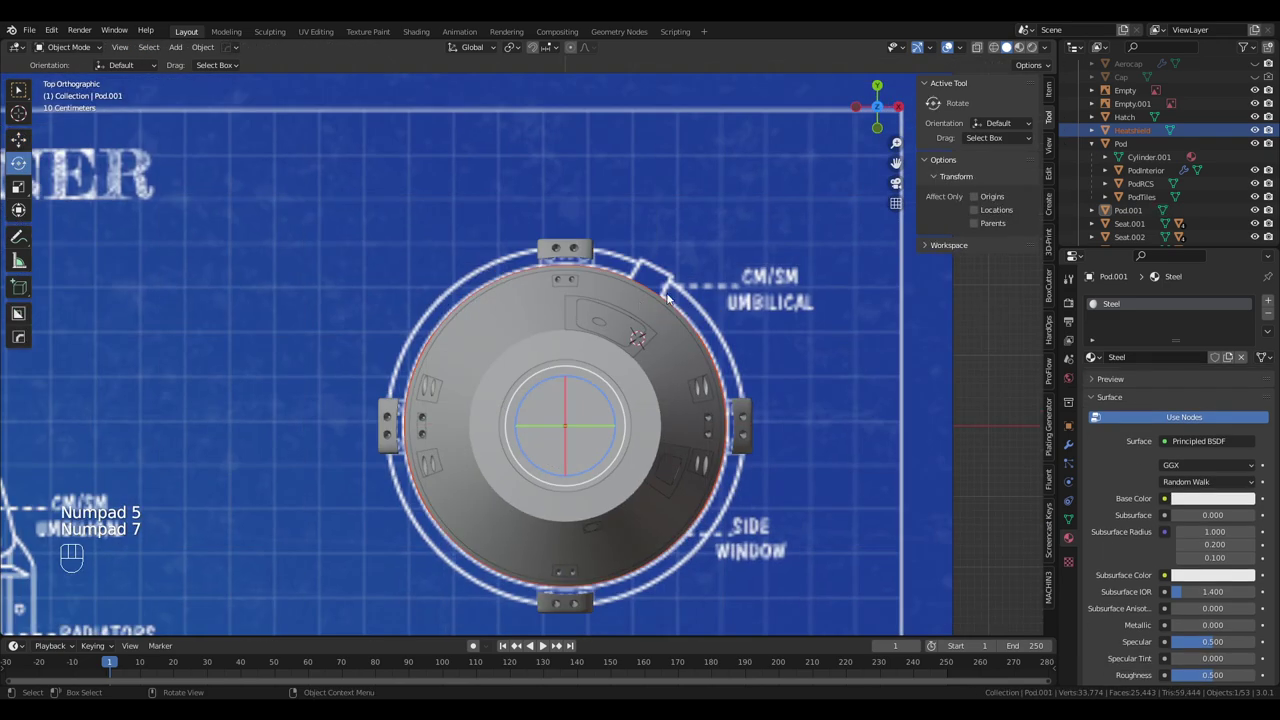
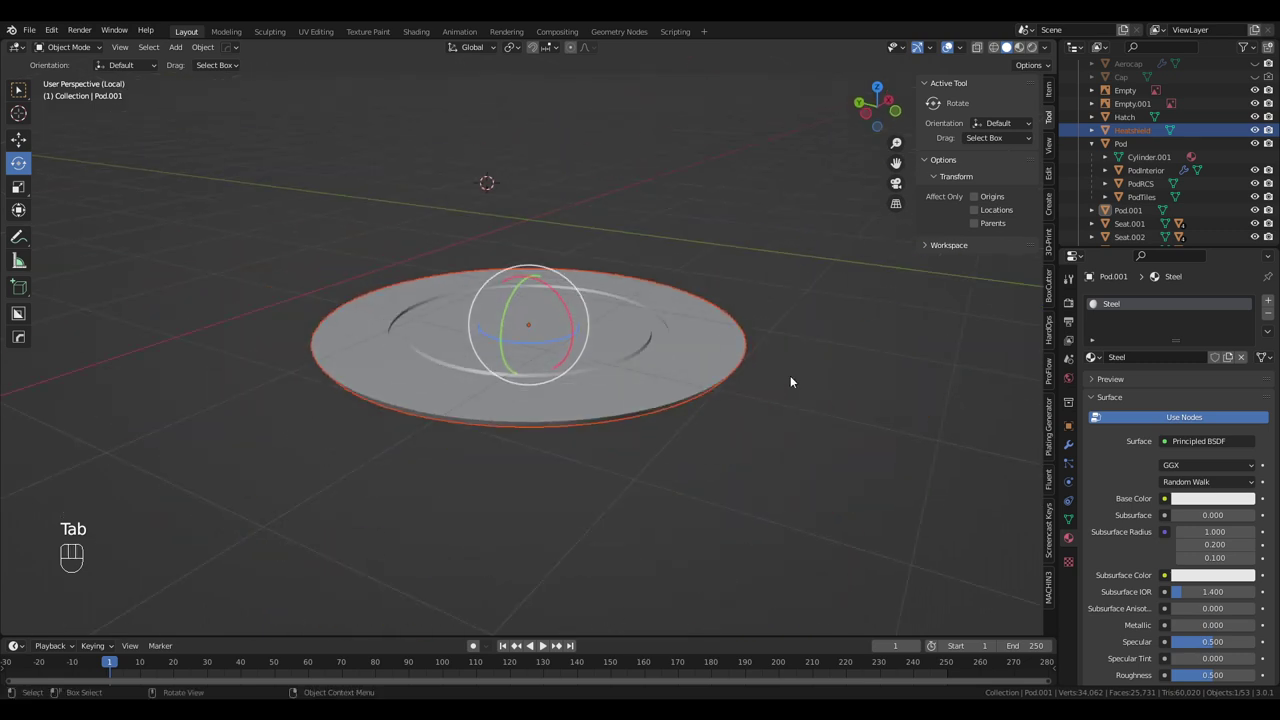
Look down on the heatshield disc, edit its mesh and circle-select the steel ring faces
left_click_drag(795, 382, 813, 413)
left_click_drag(780, 365, 783, 400)
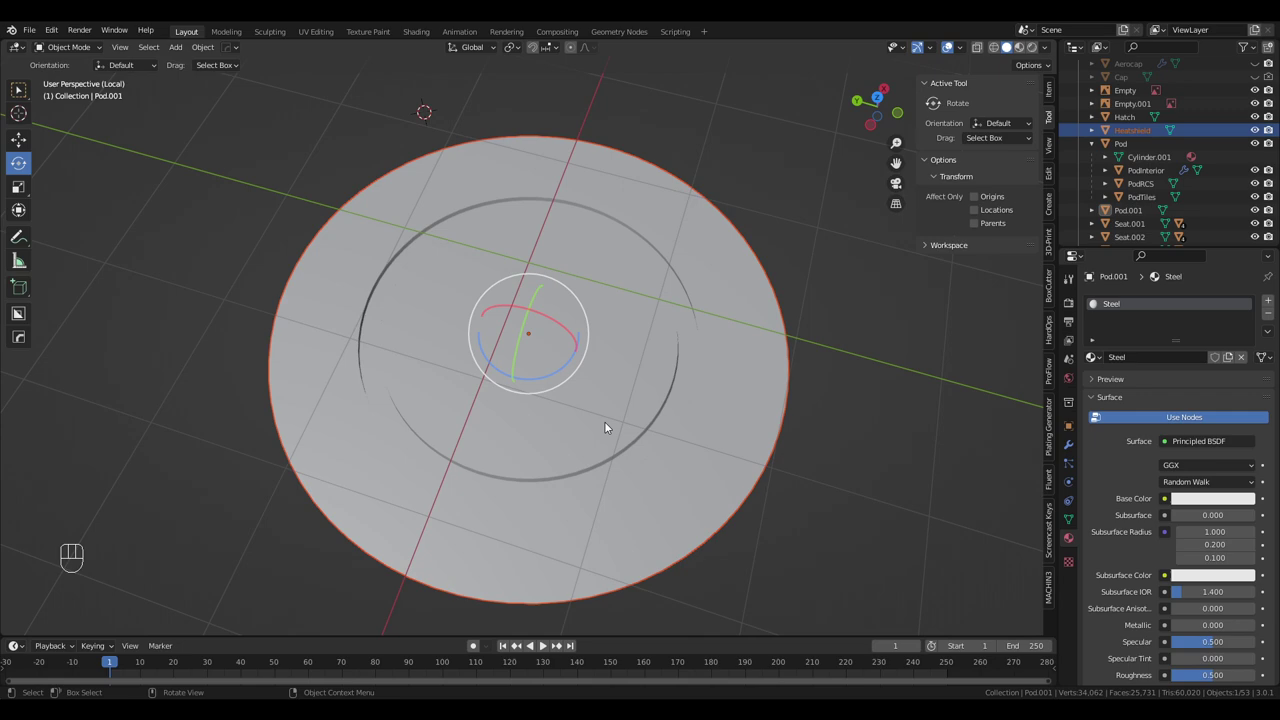
key("Tab")
key("alt+a")
key("c")
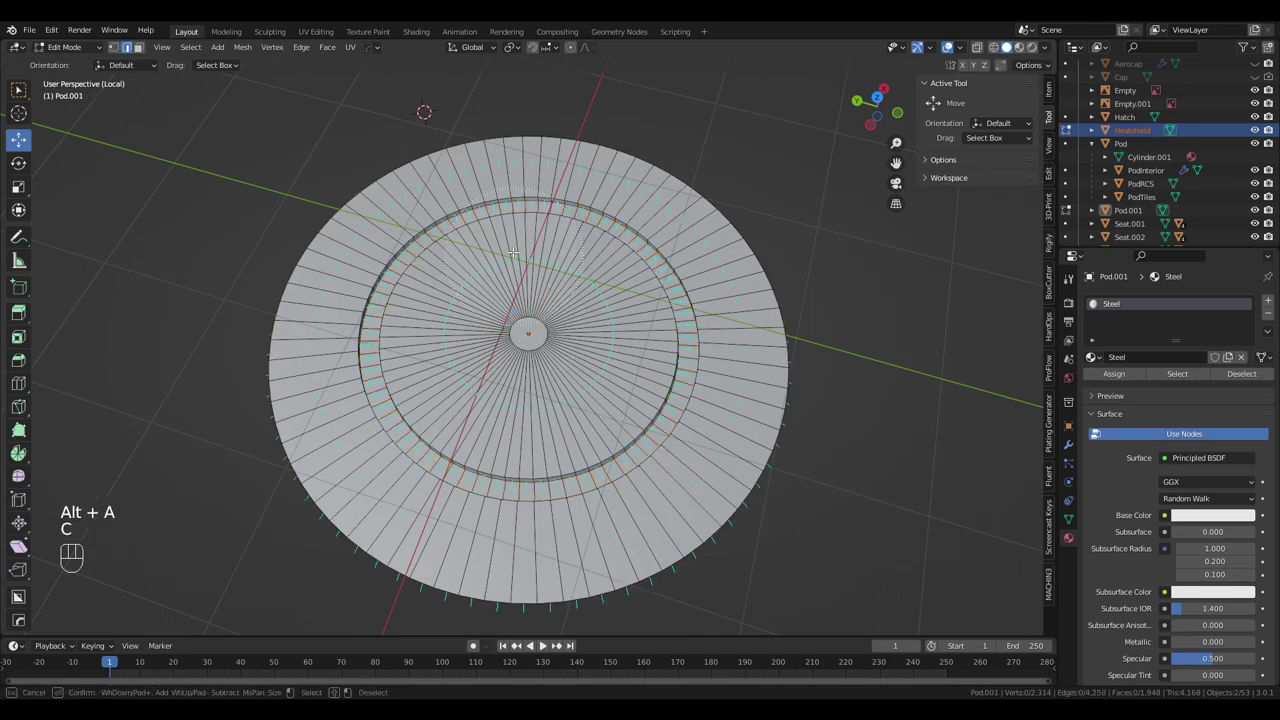
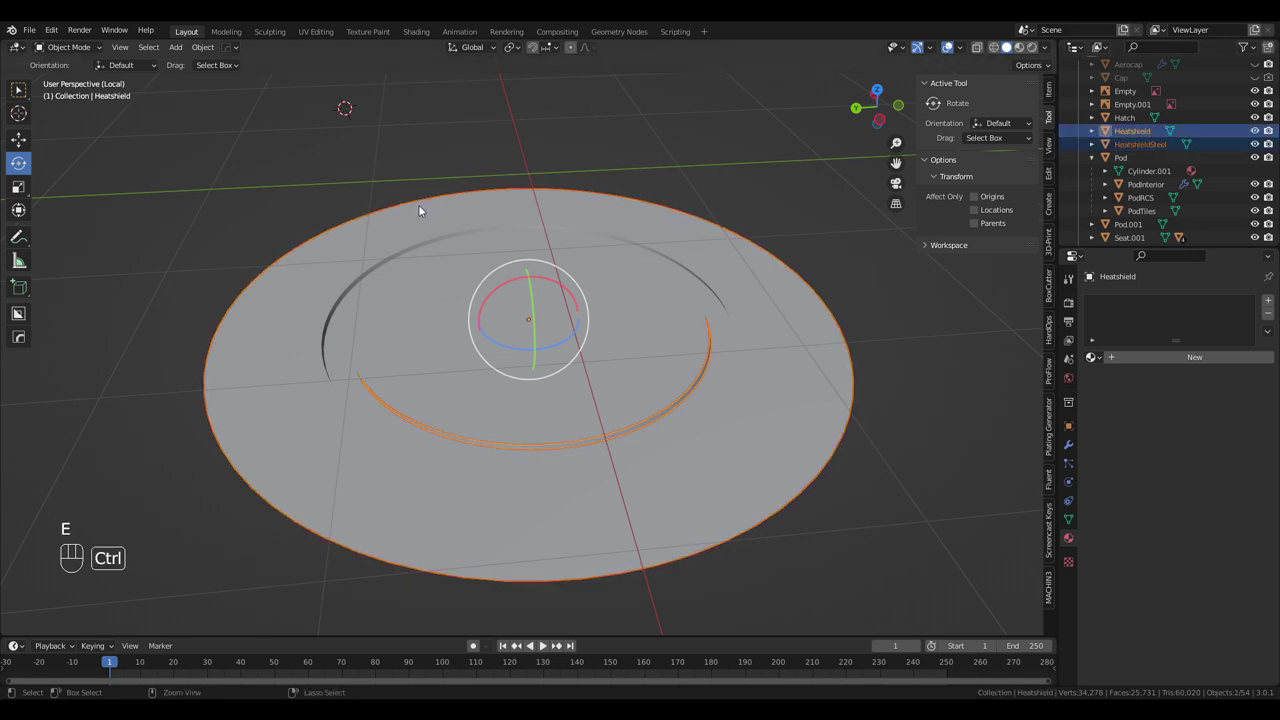
Parent HeatshieldSteel to Heatshield, select it, and leave Local View to see the whole capsule
key("ctrl+p")
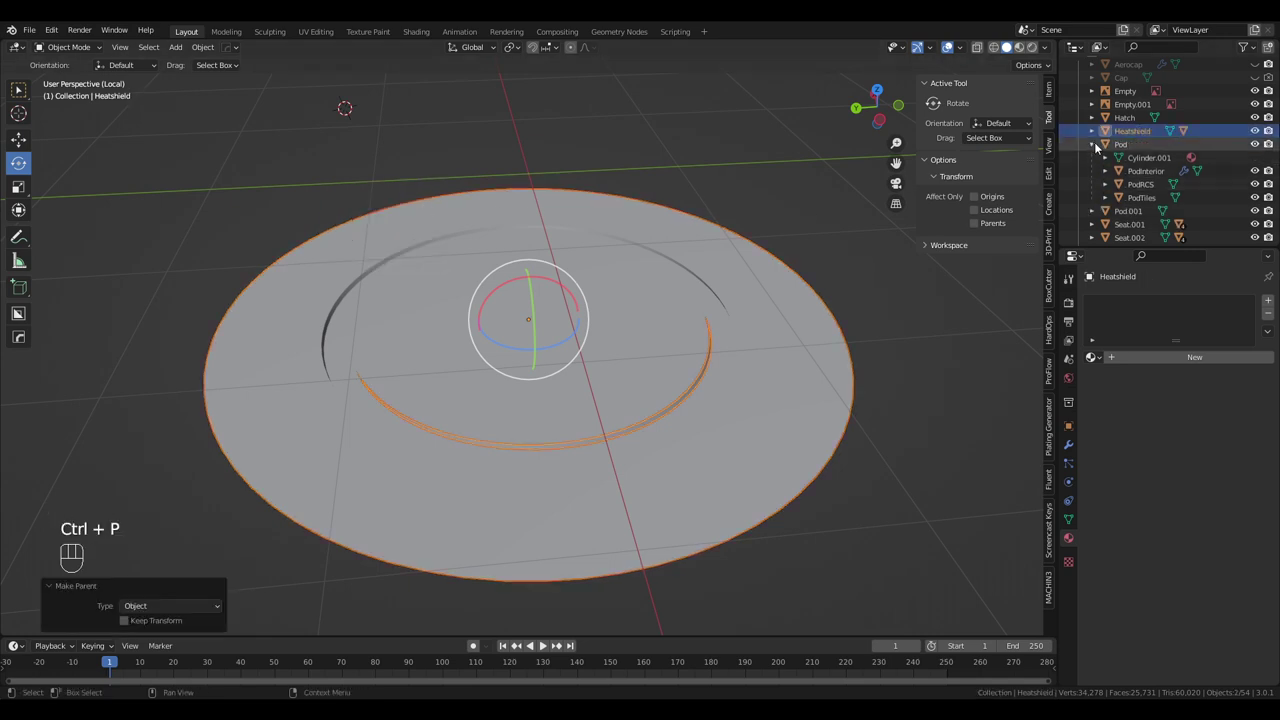
left_click(1096, 128)
left_click(1151, 156)
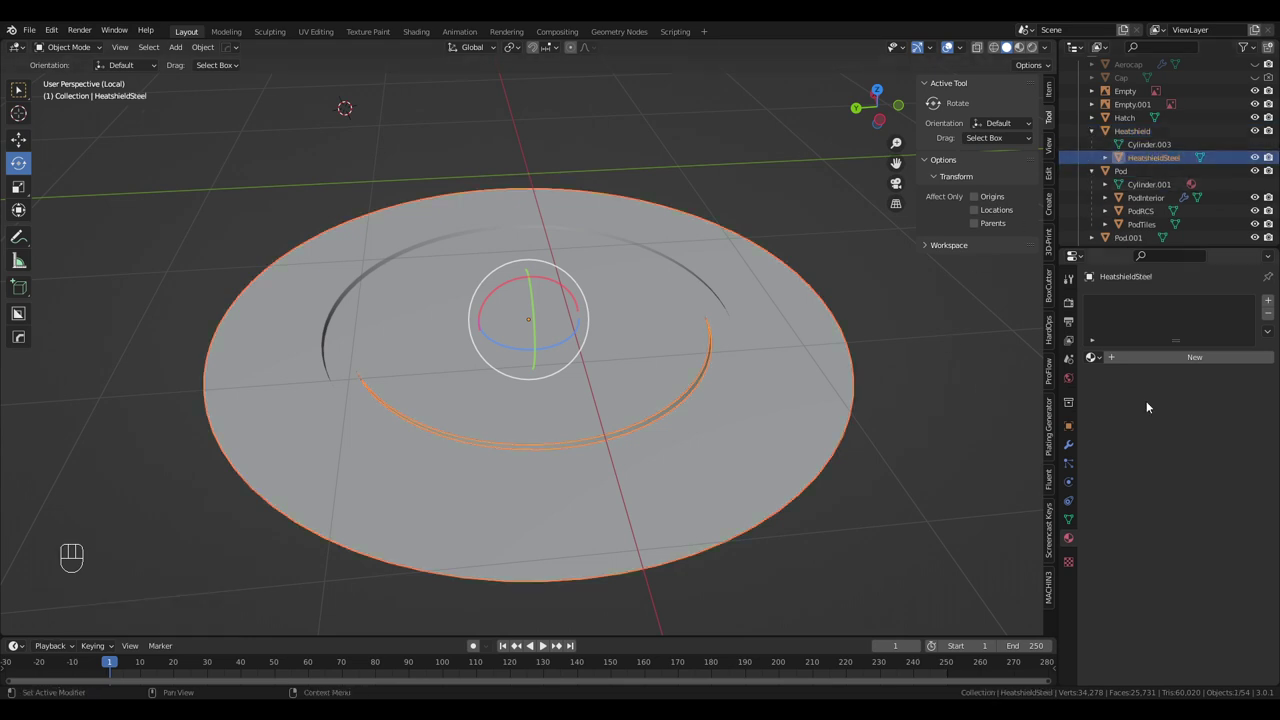
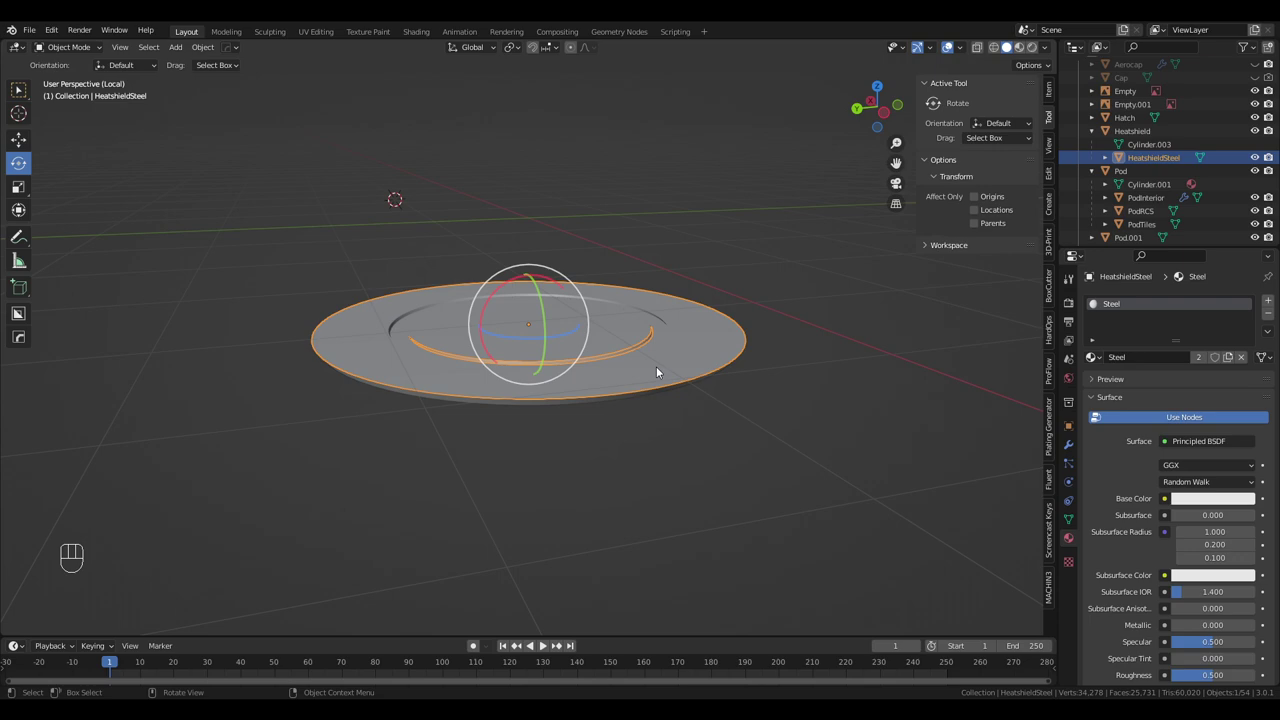
key("KP_Divide")
left_click_drag(694, 355, 729, 332)
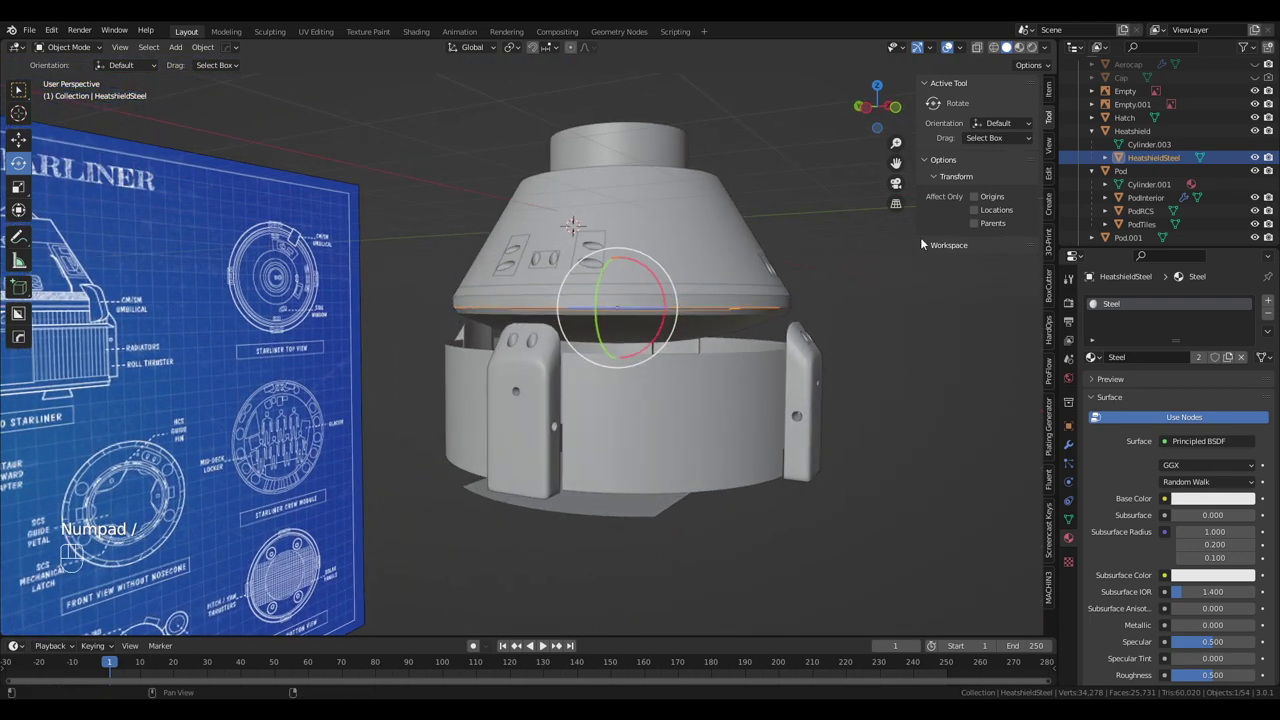
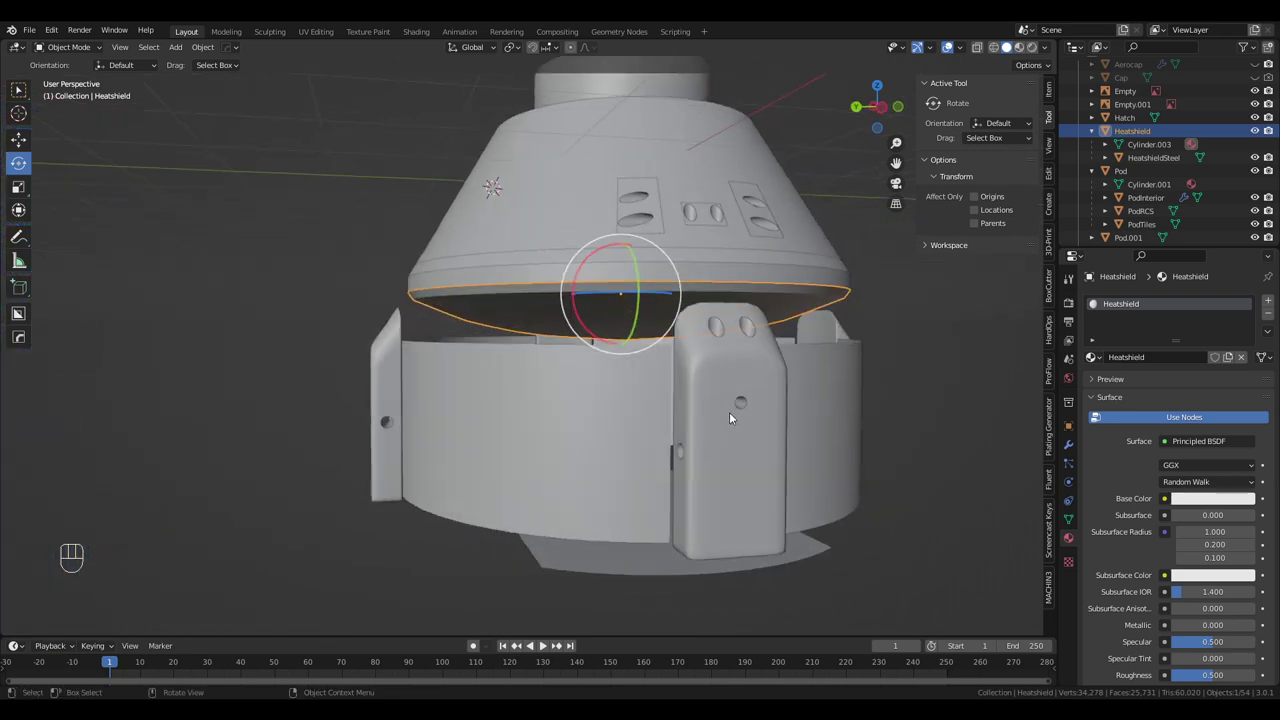
left_click_drag(734, 410, 716, 410)
left_click_drag(736, 406, 654, 425)
key("KP_5")
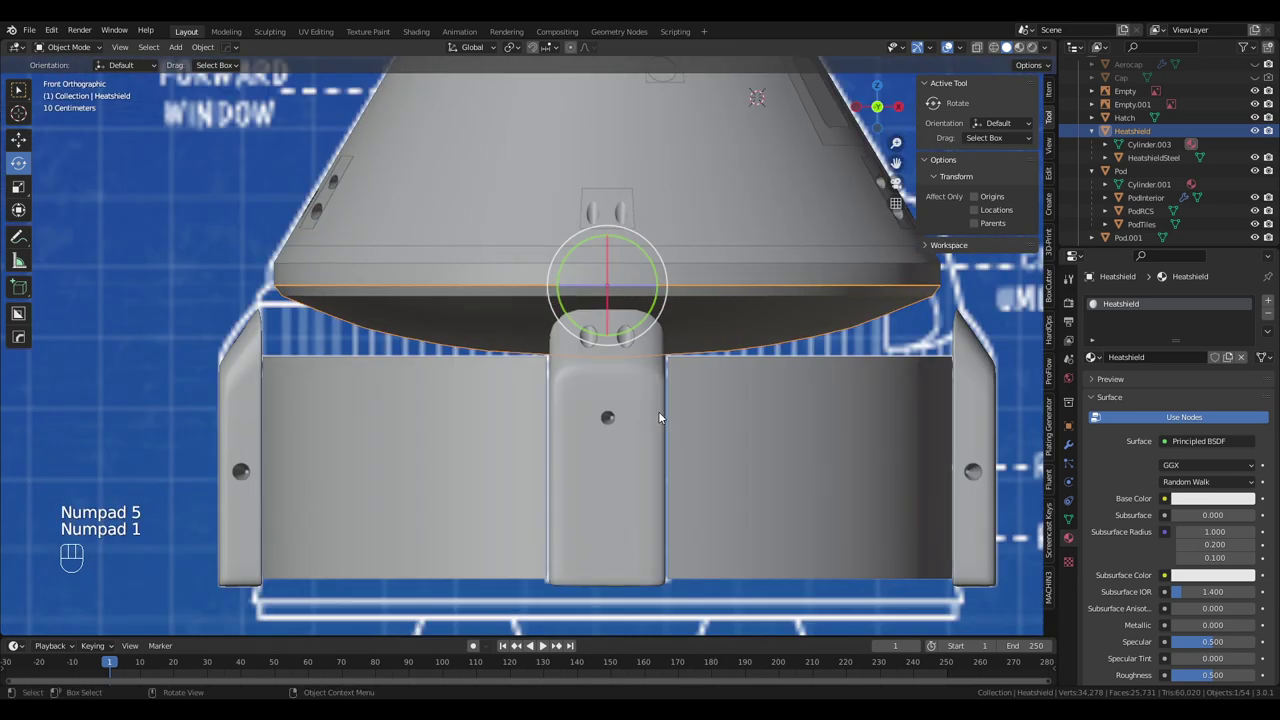
left_click_drag(700, 398, 649, 398)
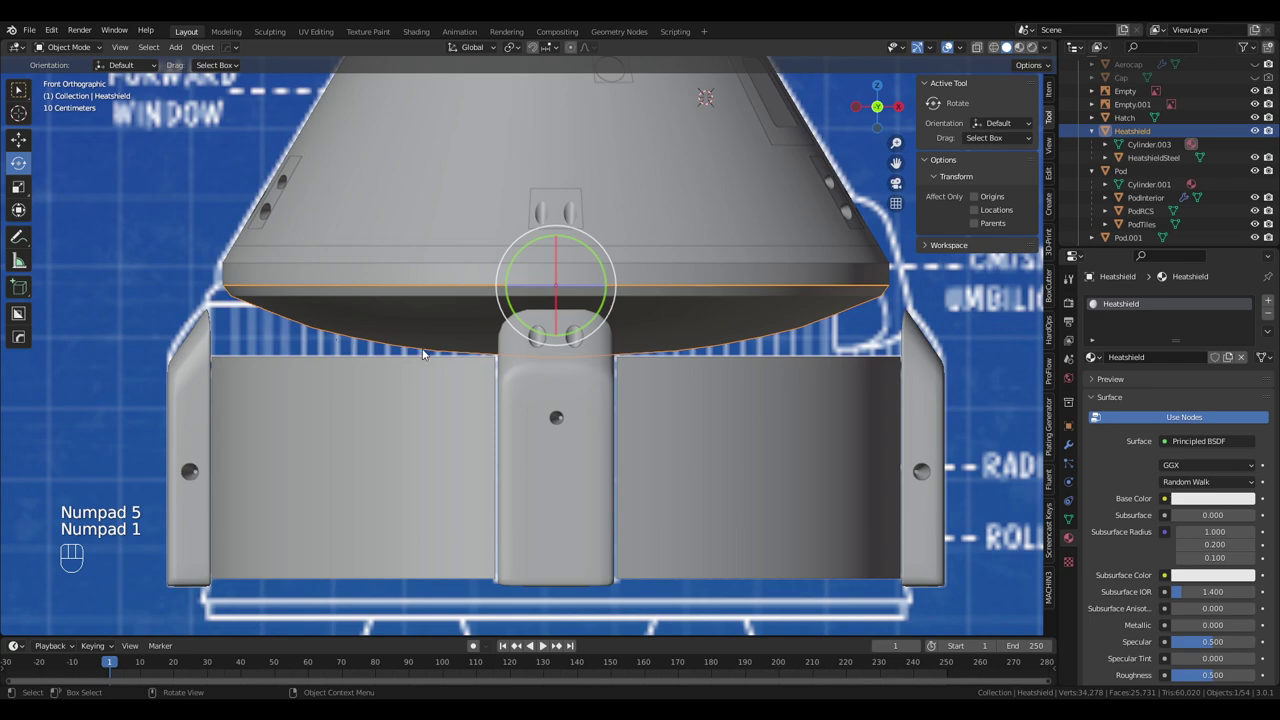
left_click_drag(576, 417, 622, 428)
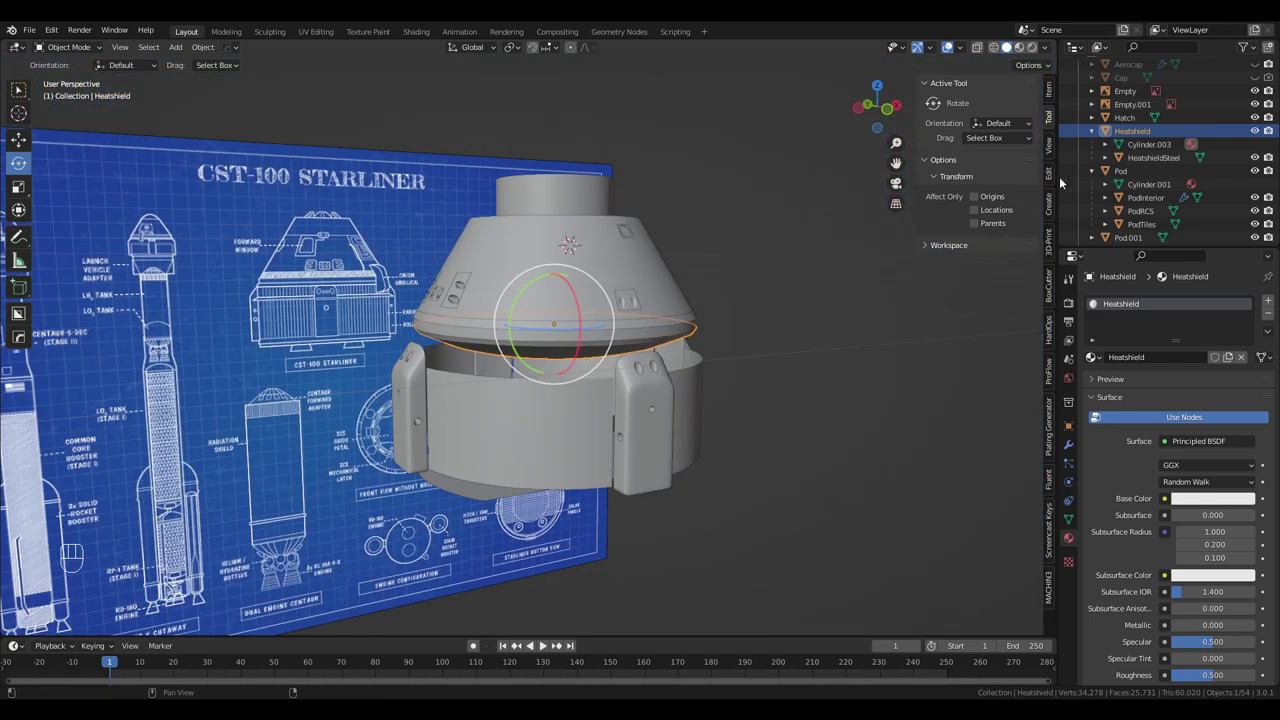
left_click_drag(475, 413, 513, 414)
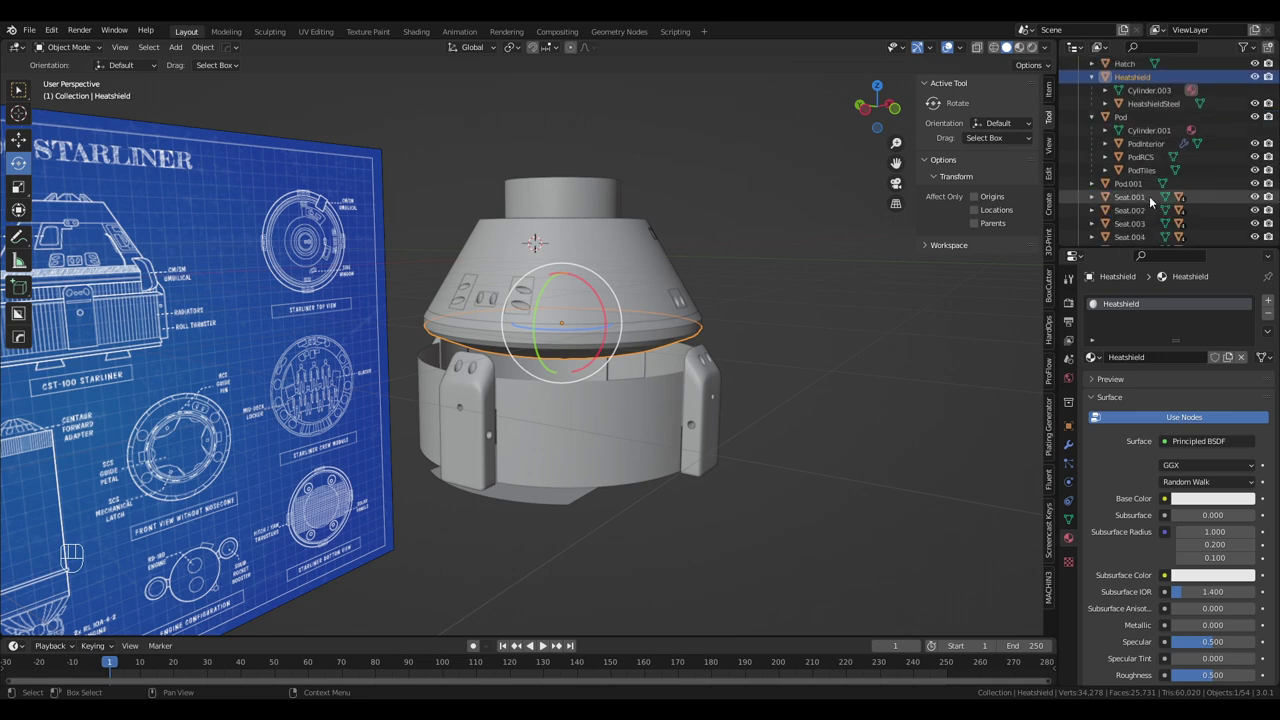
left_click(1251, 187)
left_click(1257, 185)
left_click_drag(641, 411, 691, 407)
left_click_drag(674, 411, 725, 418)
left_click(594, 365)
left_click_drag(604, 380, 656, 376)
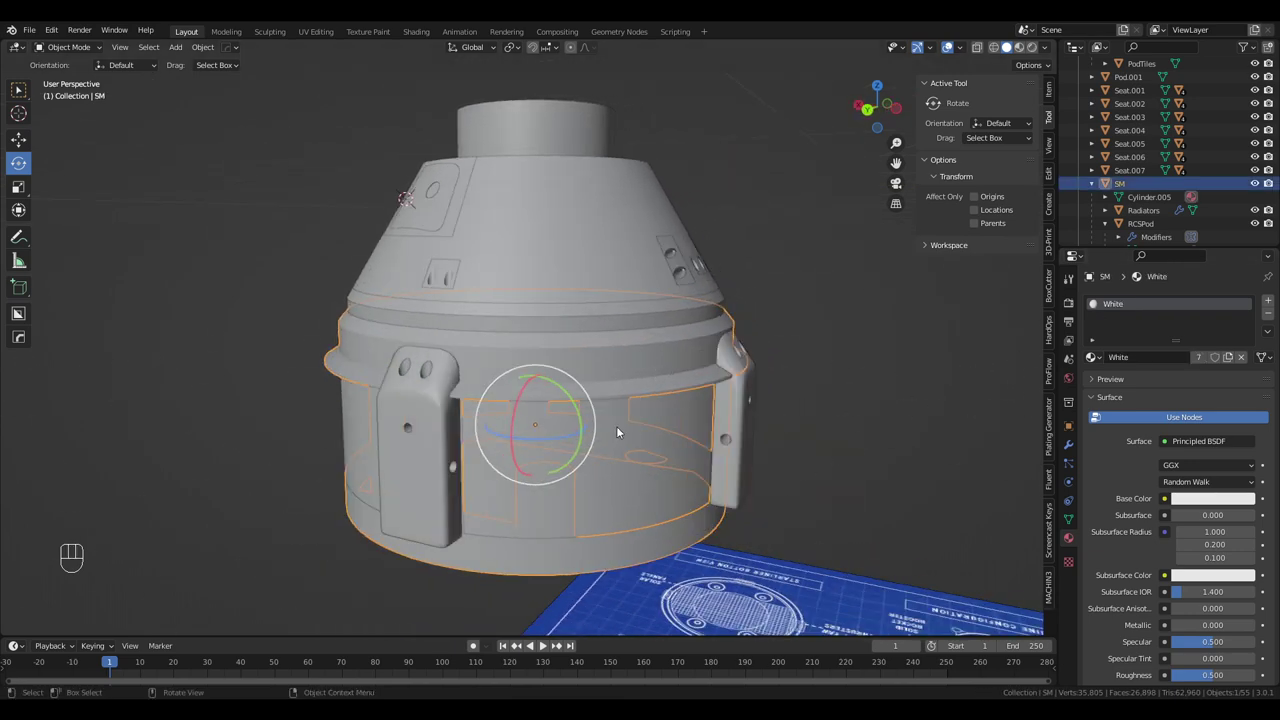
left_click(422, 422)
left_click_drag(556, 459, 628, 410)
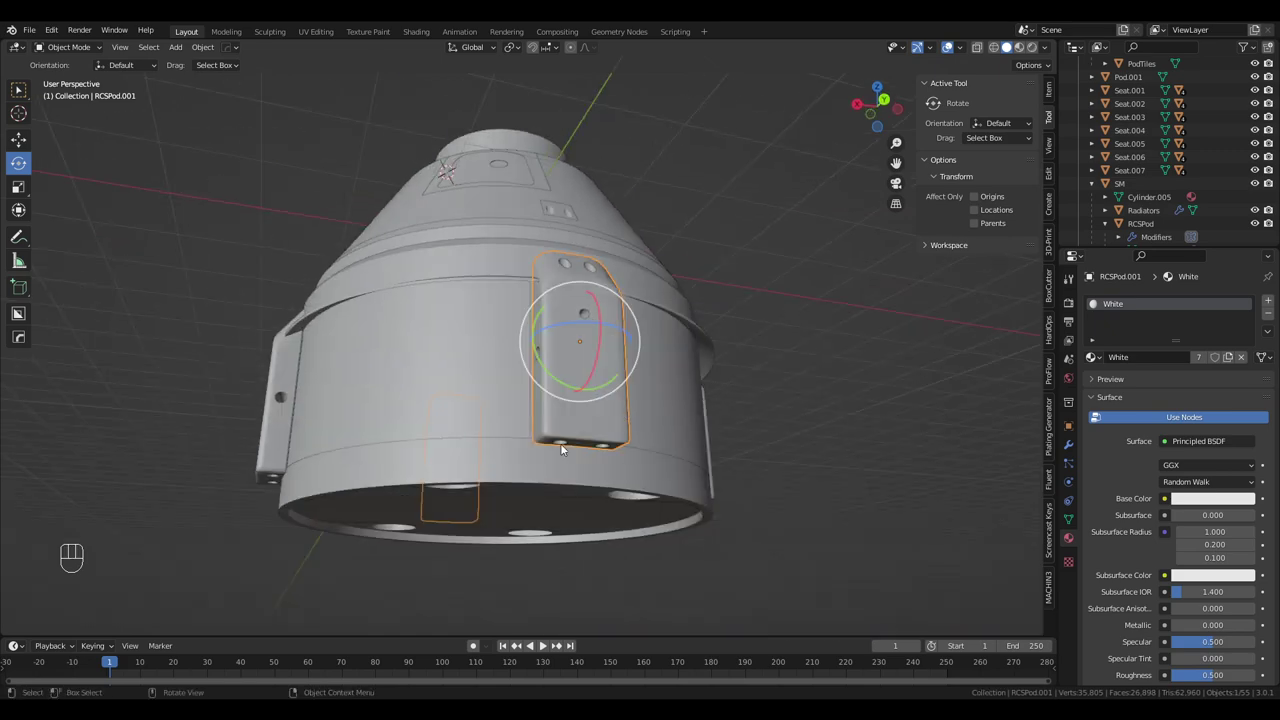
left_click(474, 472)
left_click_drag(497, 461, 507, 398)
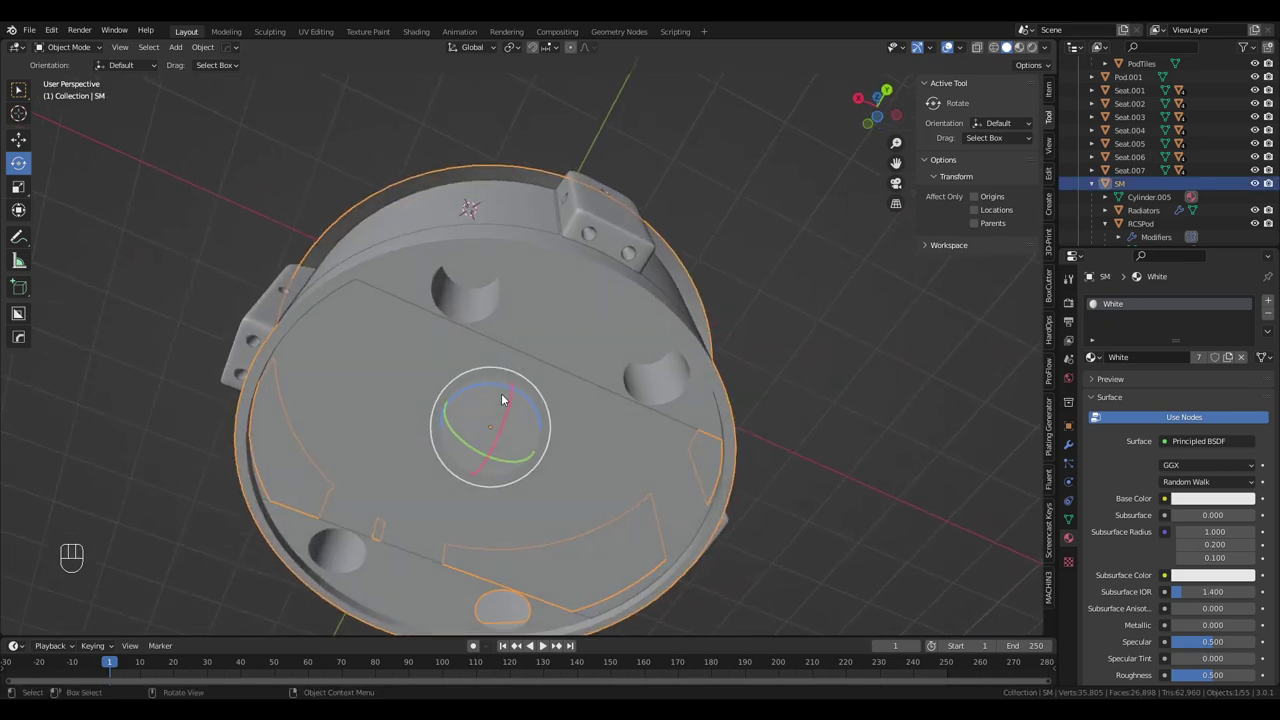
left_click_drag(530, 428, 622, 348)
left_click_drag(631, 345, 631, 386)
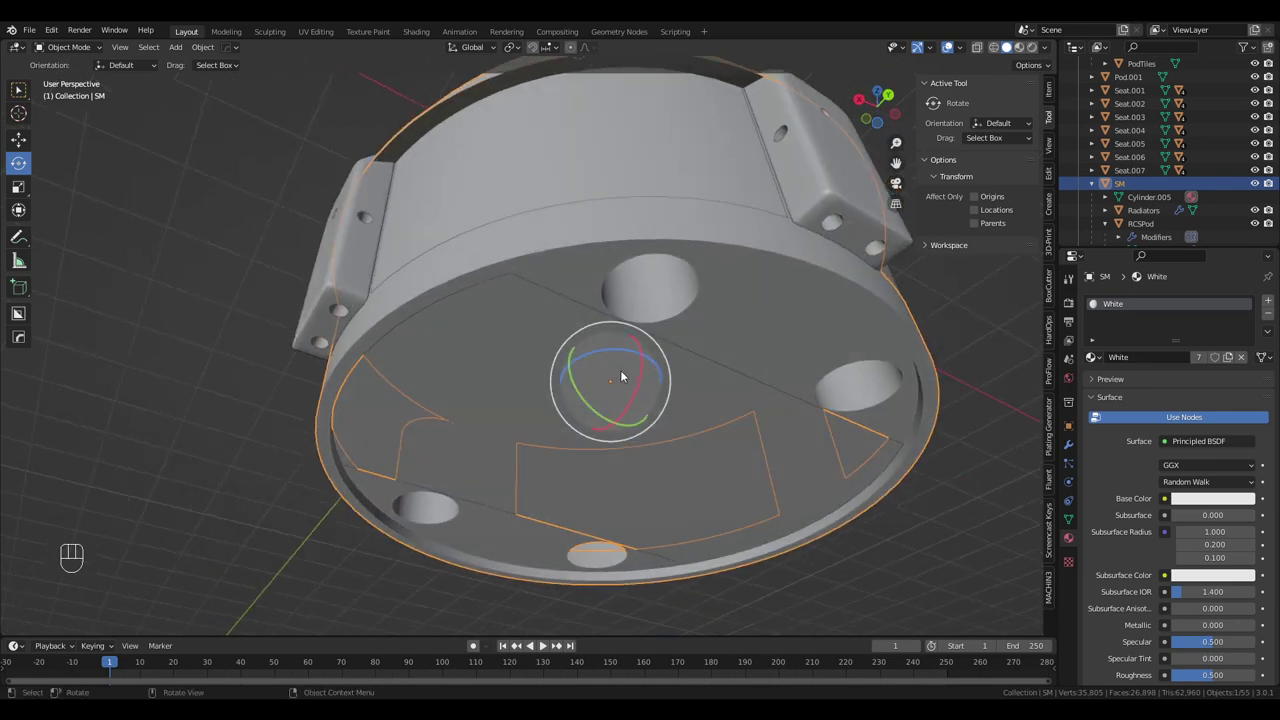
left_click(618, 369)
left_click_drag(710, 324, 756, 470)
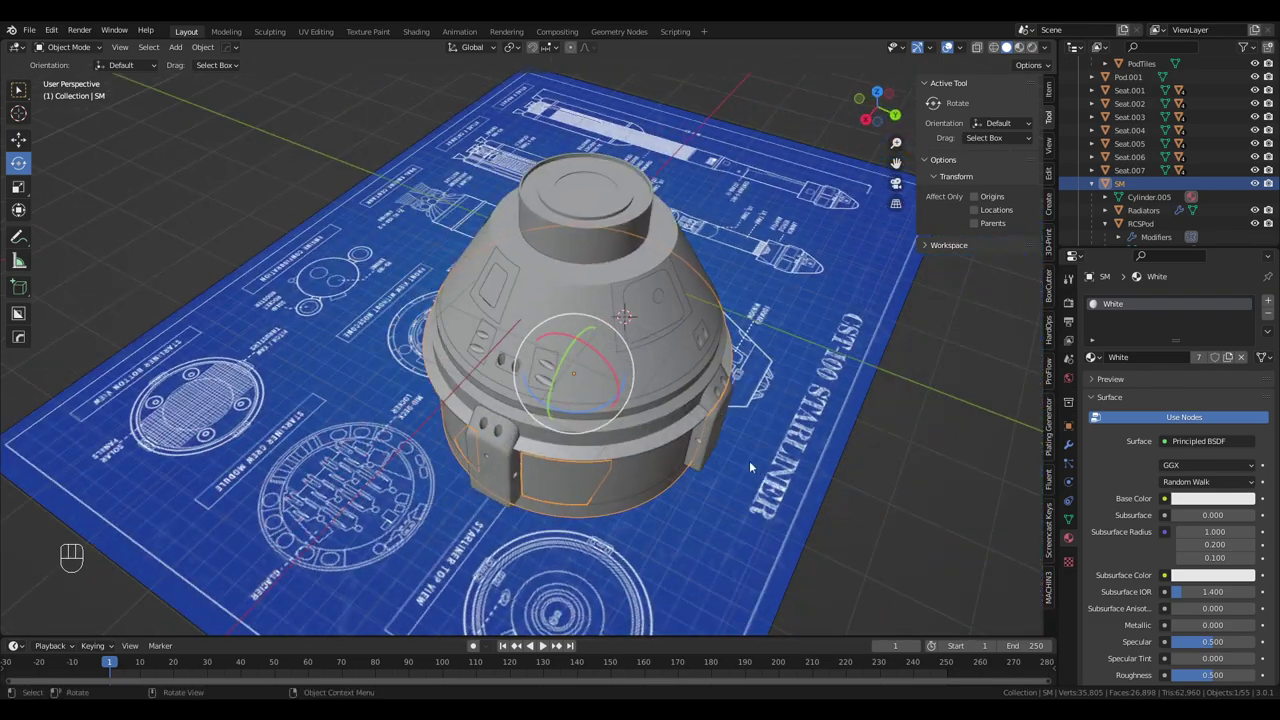
left_click_drag(589, 432, 609, 419)
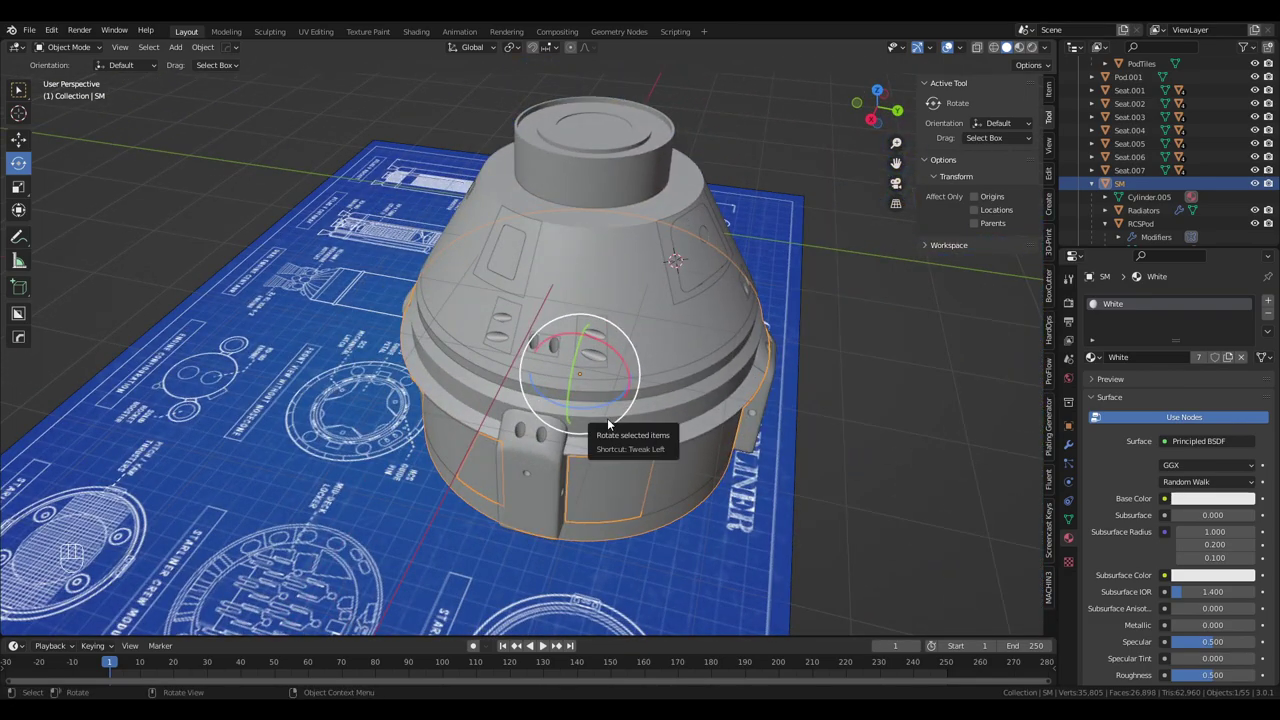
left_click_drag(586, 426, 695, 412)
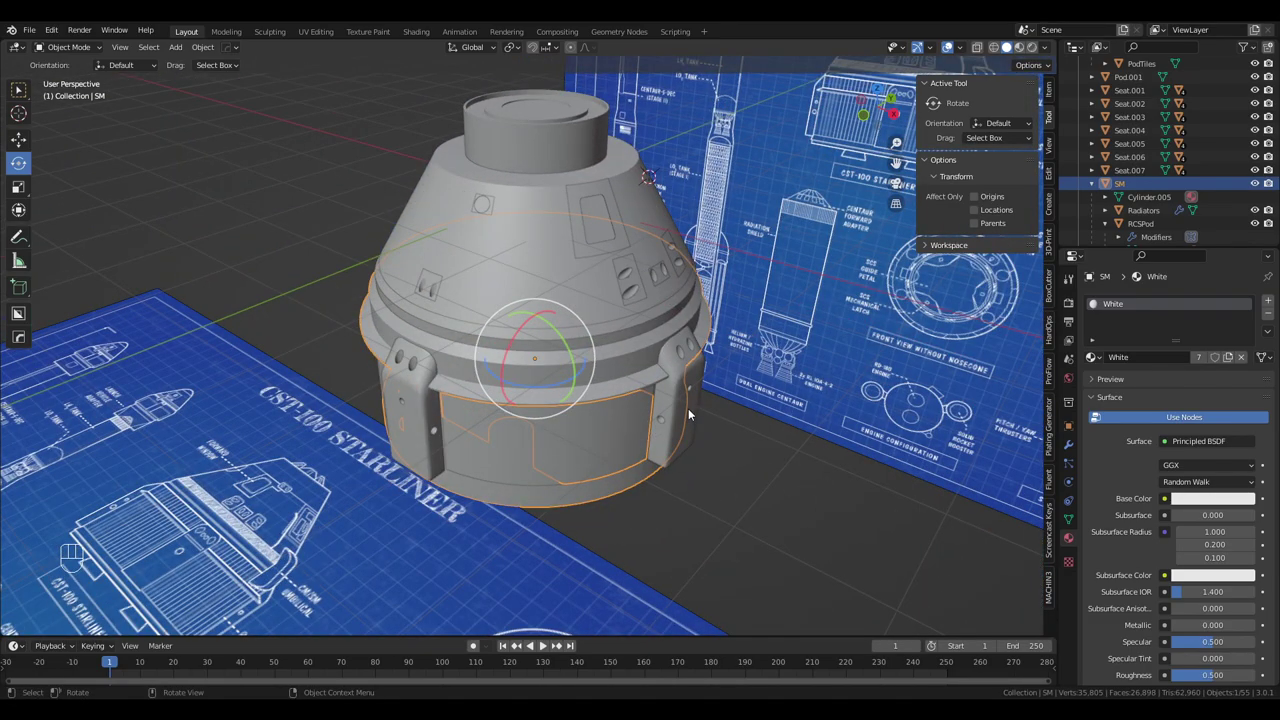
left_click_drag(687, 409, 790, 405)
left_click_drag(545, 352, 569, 407)
left_click_drag(510, 410, 644, 392)
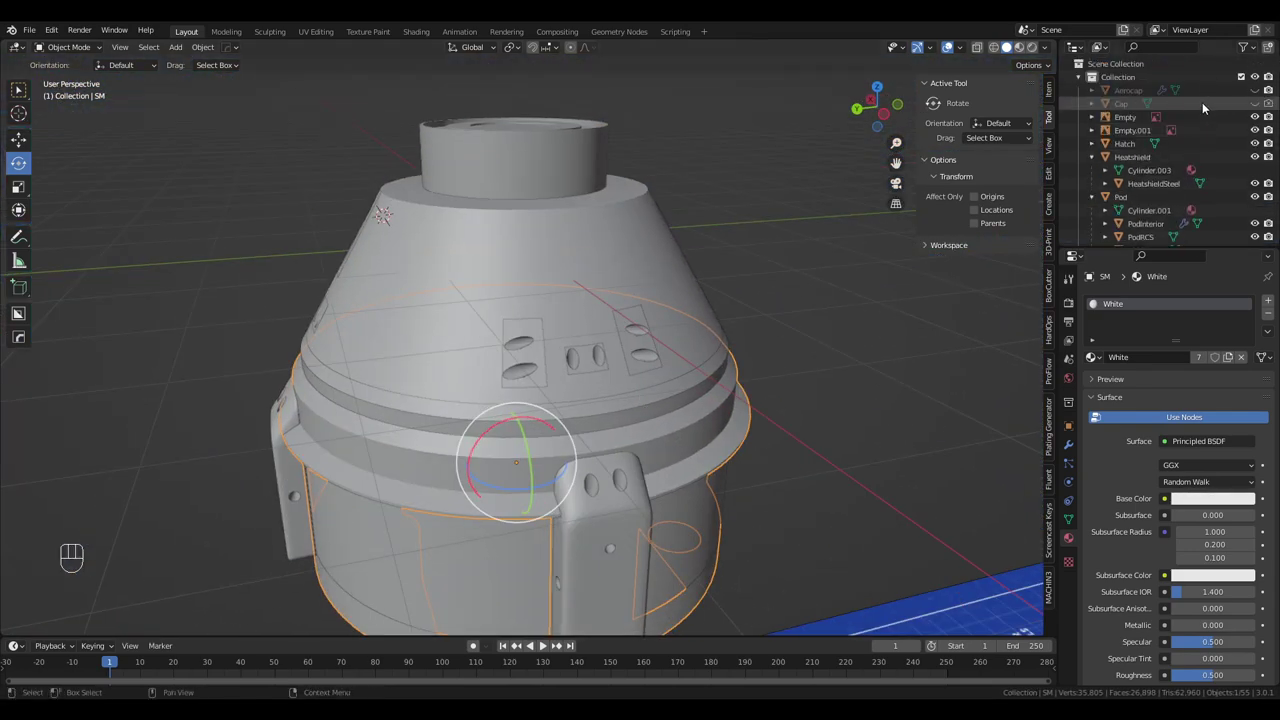
Unhide the Aerocap and orbit around the fully capped capsule
left_click(1258, 86)
left_click_drag(1150, 90, 1259, 101)
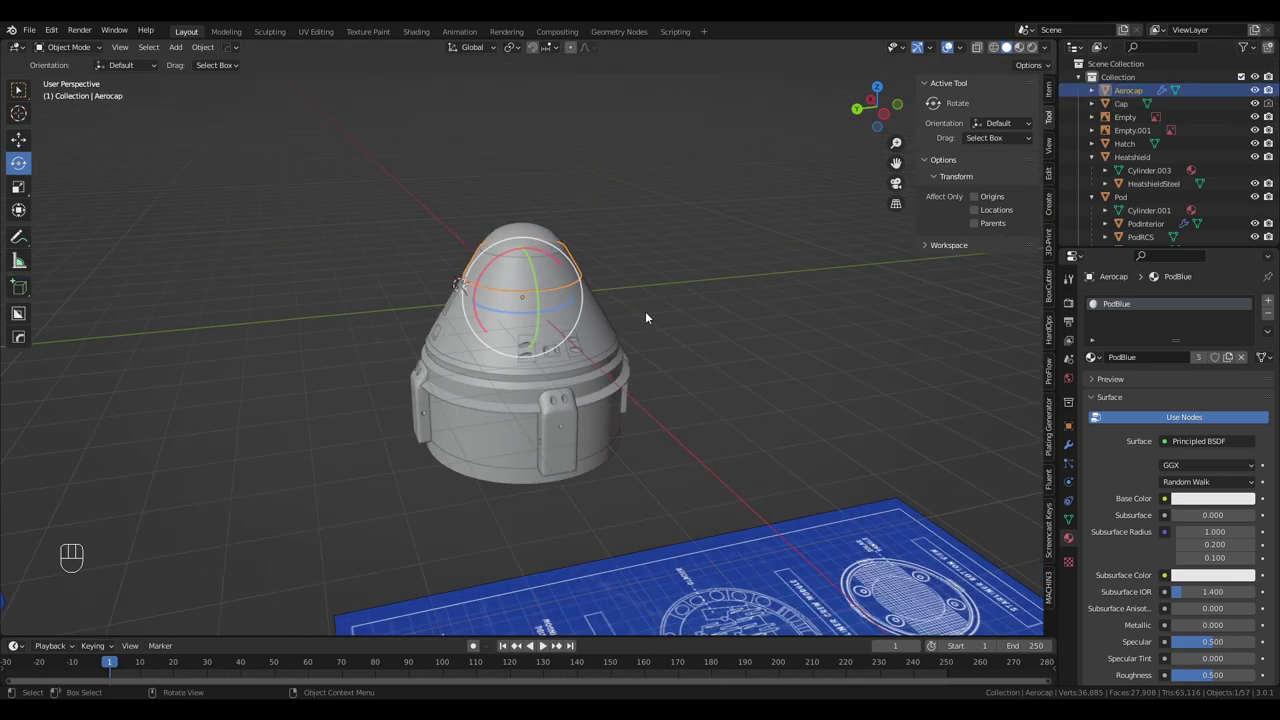
left_click(730, 316)
left_click_drag(722, 314, 840, 306)
left_click_drag(815, 303, 848, 311)
left_click_drag(806, 321, 866, 329)
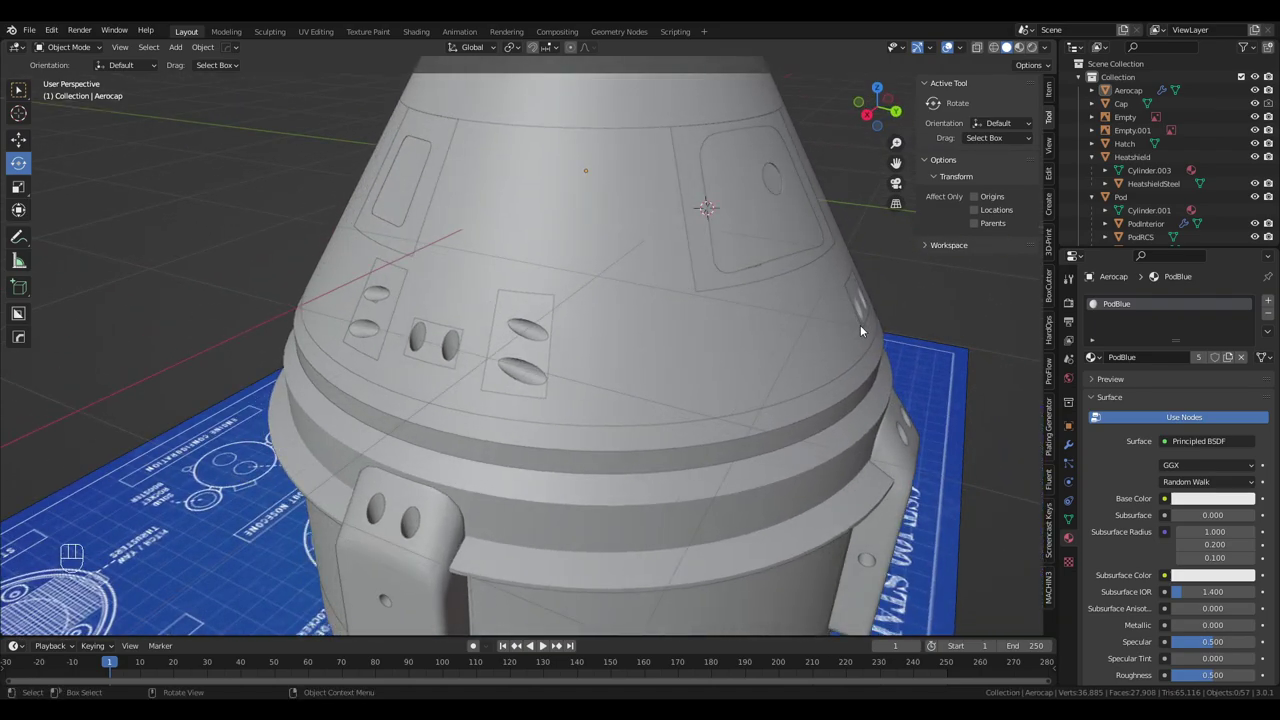